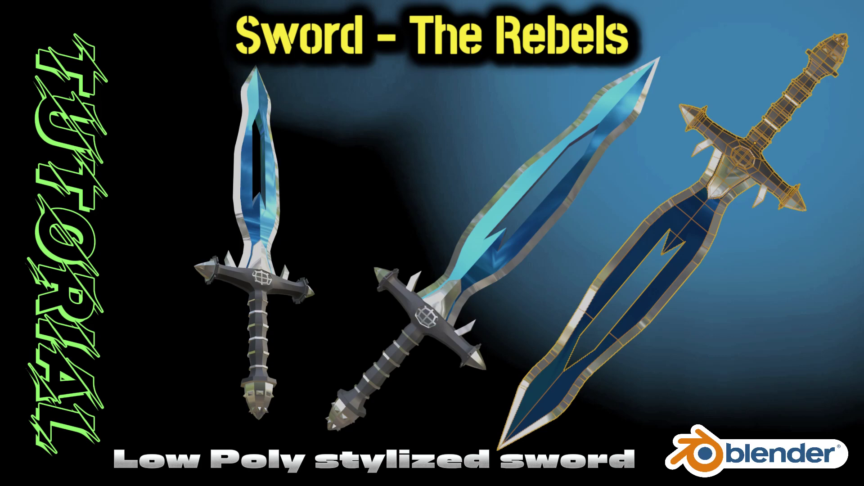
- Orbit the view around the finished grey sword model
left_click_drag(285, 314, 187, 317)
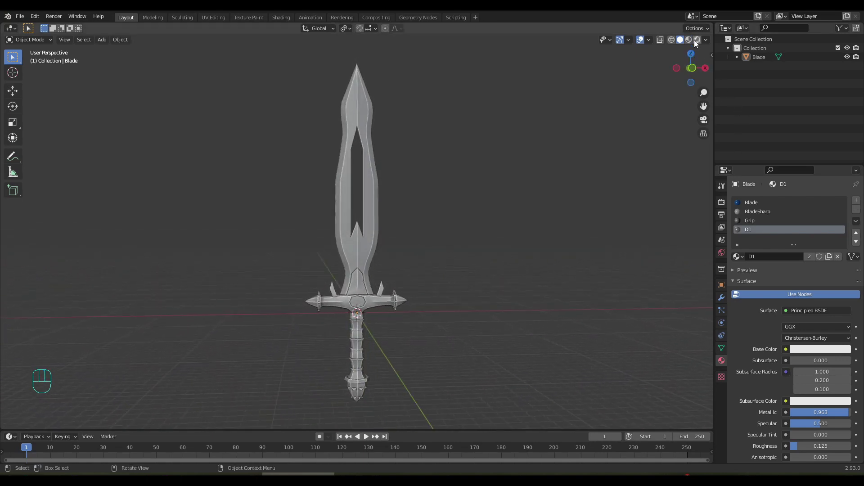
- Show the sword in Material Preview shading with its blue blade and dark crossguard
left_click(694, 42)
left_click_drag(277, 340, 678, 345)
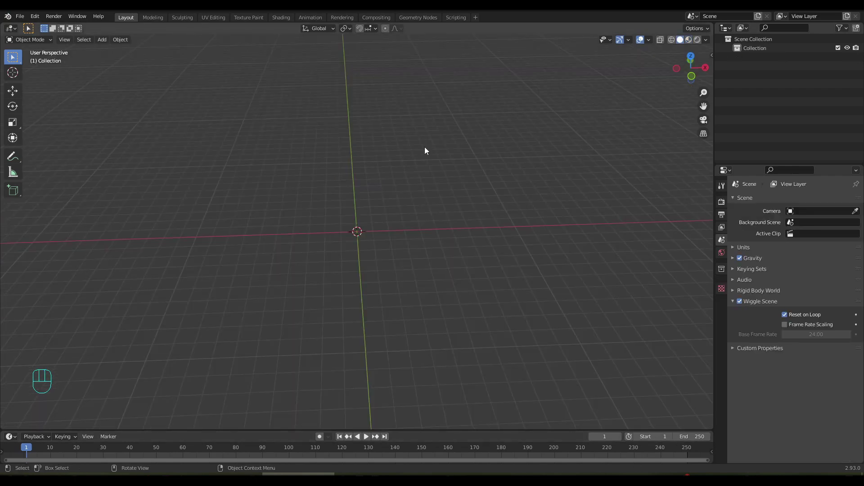
- Delete the old sword, add a new cube and start editing it with face selection
left_click_drag(107, 45, 196, 60)
left_click_drag(396, 275, 400, 236)
key("Tab")
left_click_drag(391, 241, 389, 221)
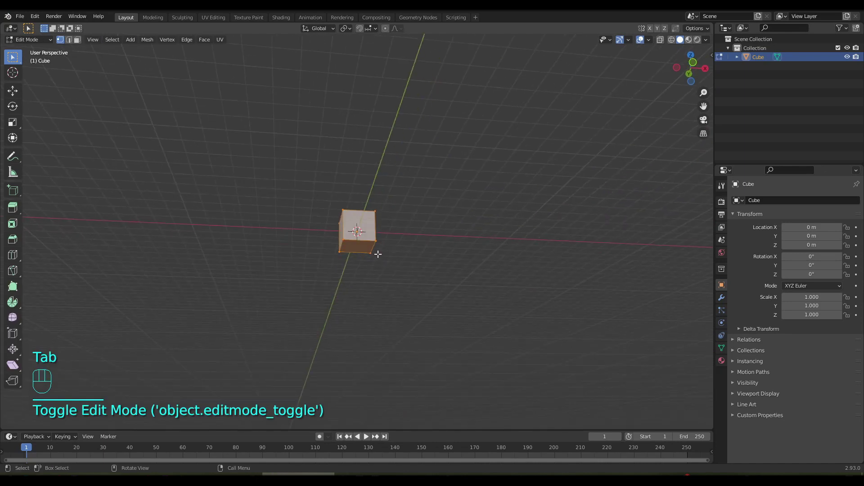
key("3")
left_click(364, 251)
- Extrude the cube's bottom face far downward into a tall square column
left_click_drag(409, 276, 401, 257)
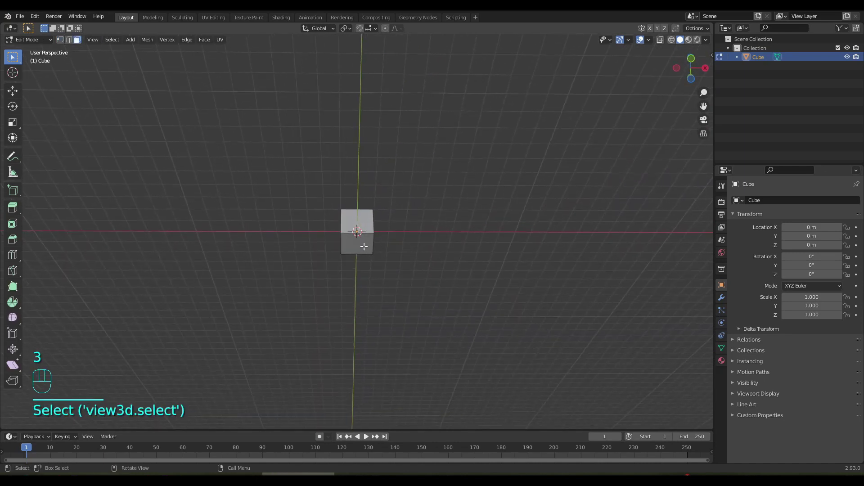
left_click_drag(384, 259, 377, 291)
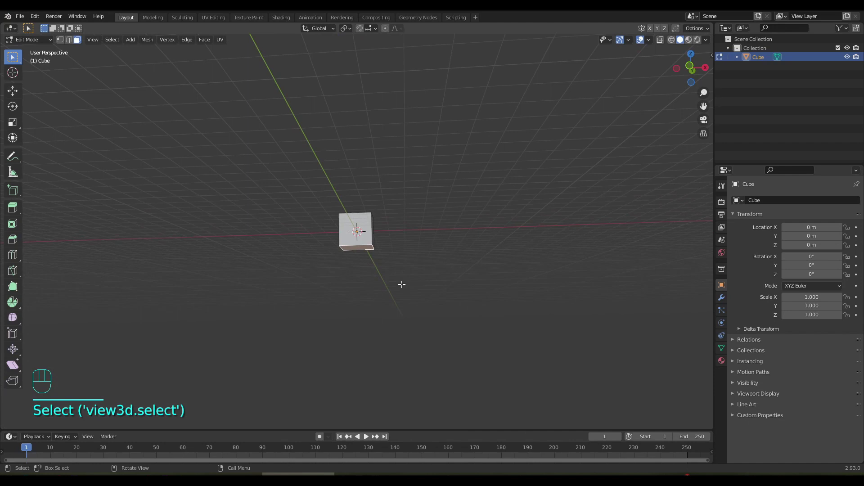
key("g")
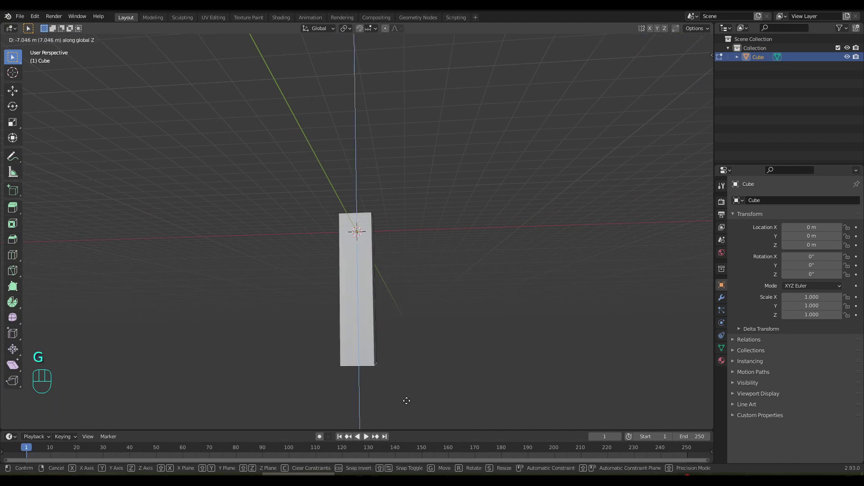
left_click_drag(418, 319, 423, 339)
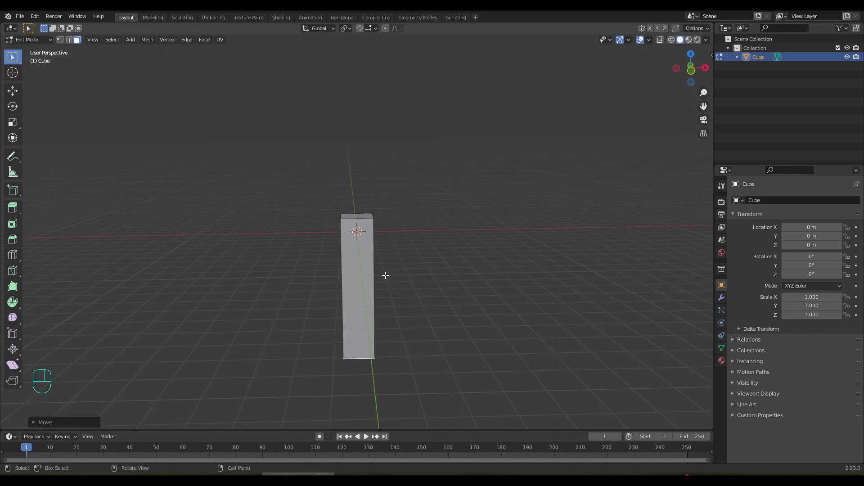
- Extrude the column's top face upward a short extra section
left_click_drag(390, 275, 389, 287)
left_click(360, 215)
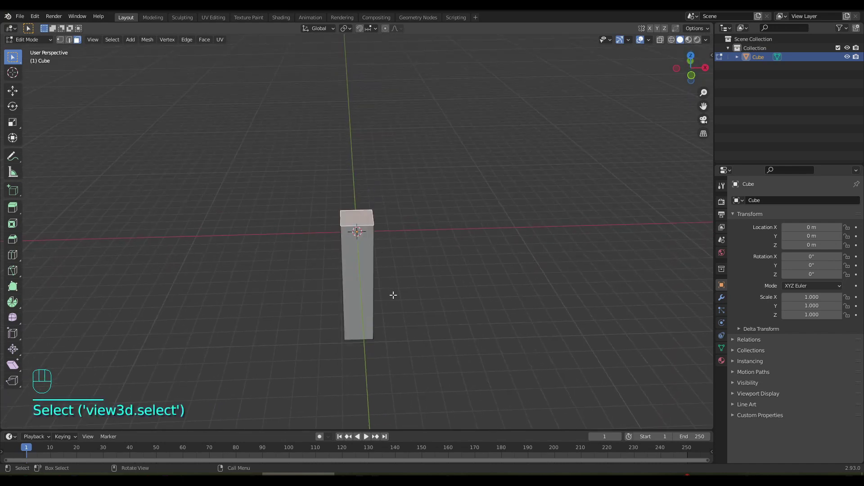
key("e")
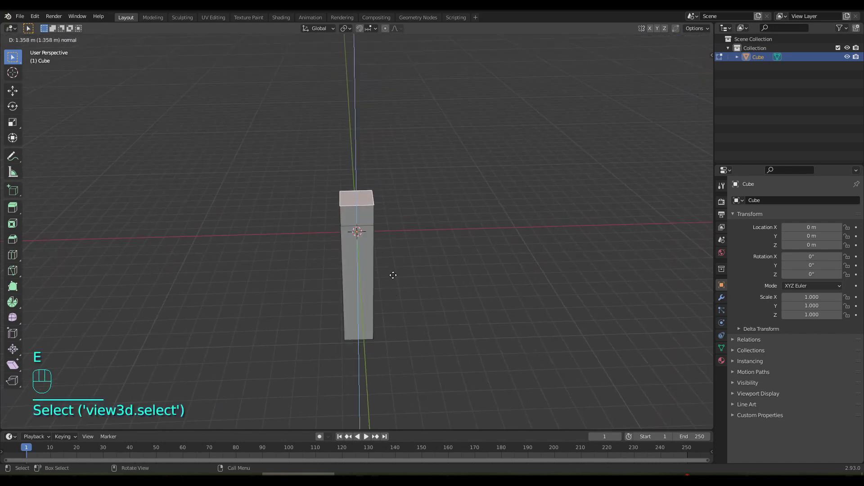
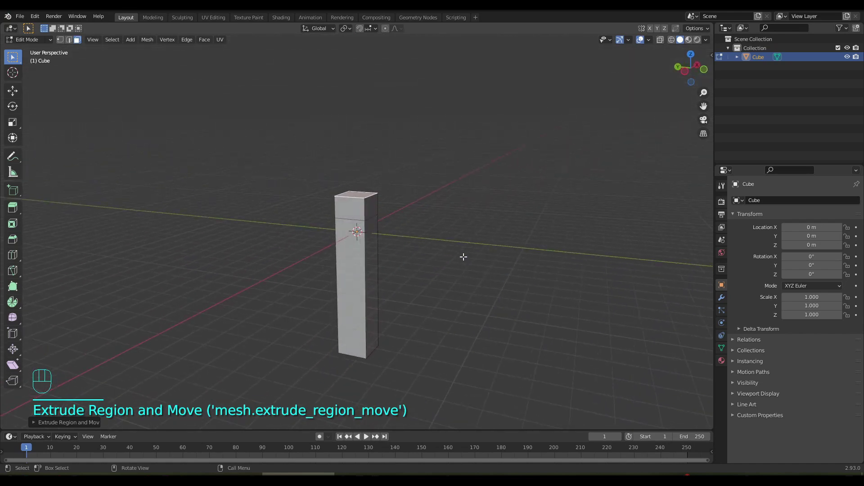
- Extrude the top section's side faces out into a crossbar and enlarge its end faces
key("g")
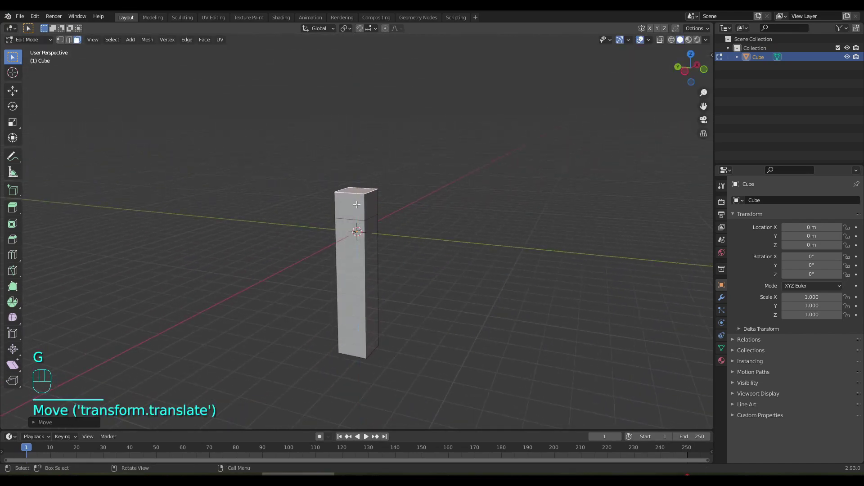
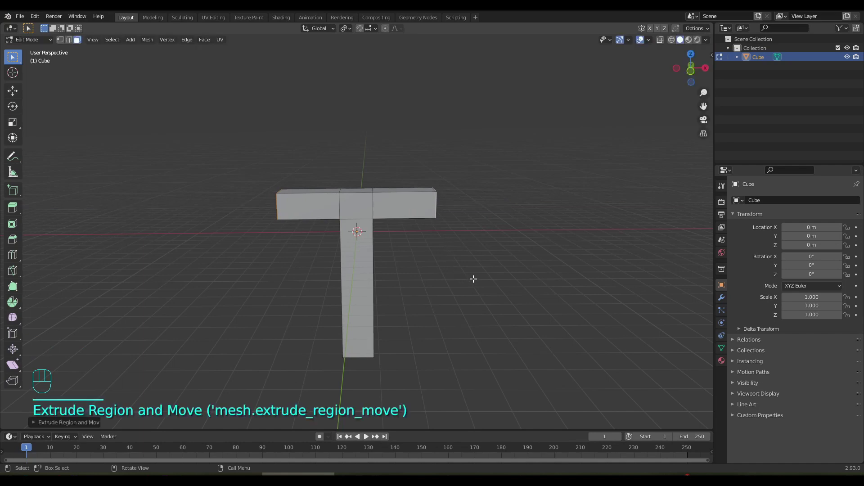
key("s")
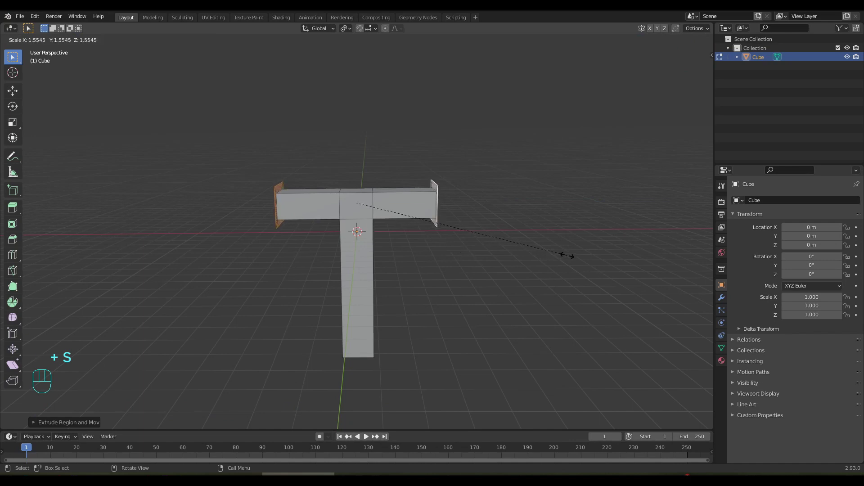
key("e")
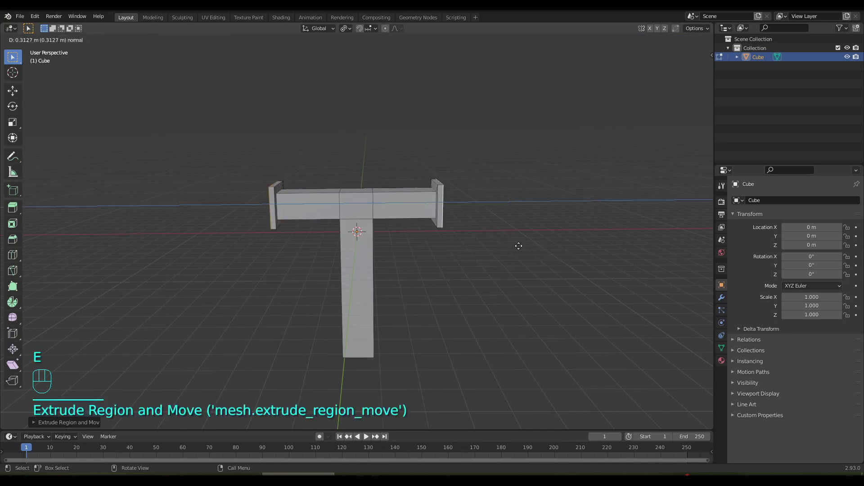
- Extrude the crossbar ends again and shrink the tips into arrow-like points
key("s")
key("o")
left_click_drag(442, 268, 443, 267)
middle_click(442, 277)
- Leave Edit Mode, add a second cube and raise it about 6.4 m above the crossbar
key("Tab")
left_click_drag(328, 197, 331, 185)
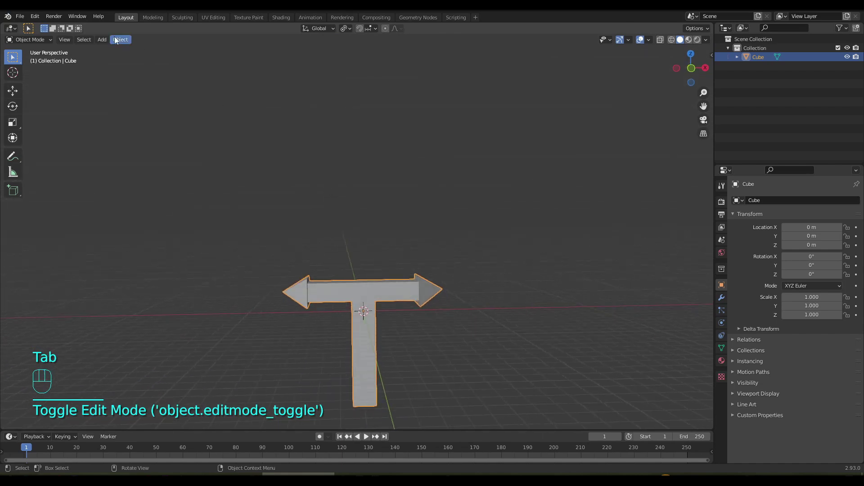
left_click_drag(107, 42, 199, 62)
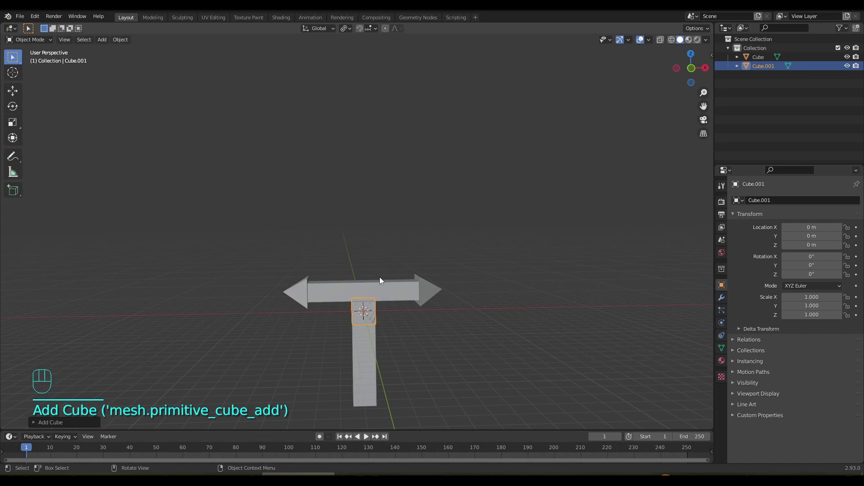
key("g")
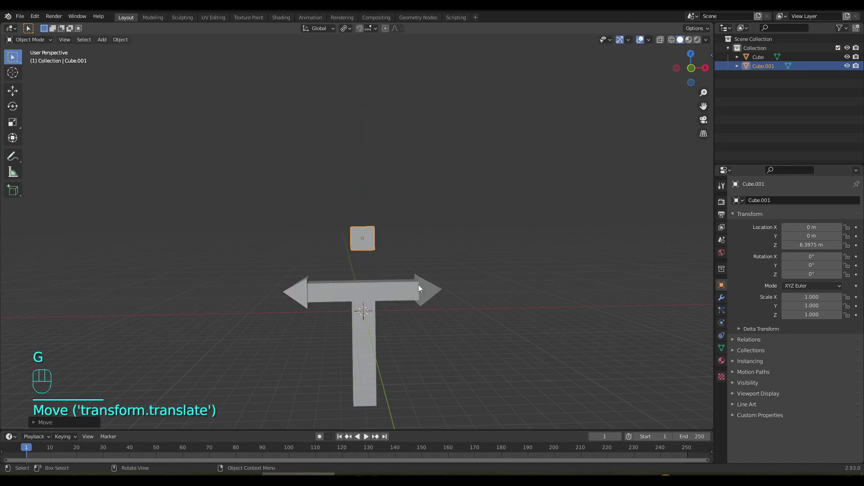
left_click_drag(456, 270, 450, 275)
- In front view, merge all the second cube's vertices into a single centre vertex
key("KP_7")
key("KP_1")
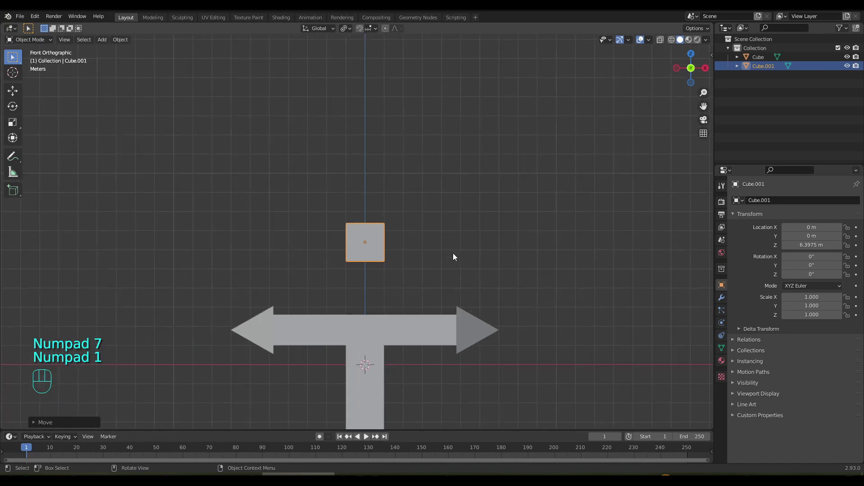
key("Tab")
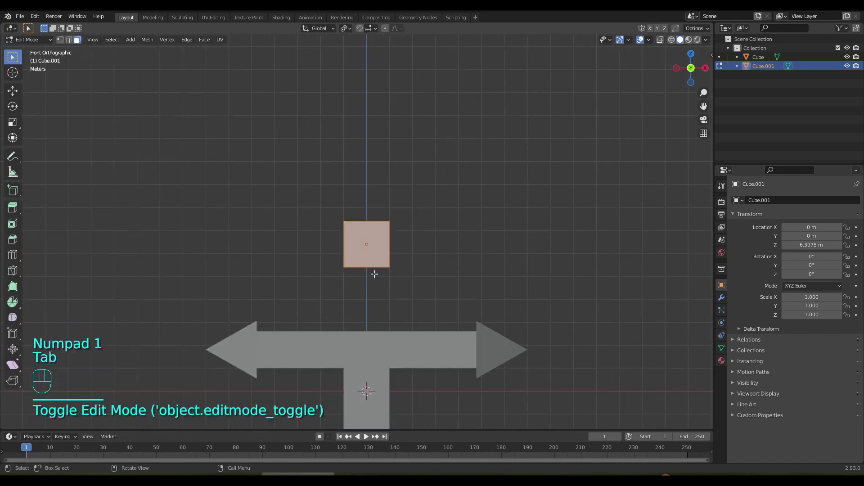
key("m")
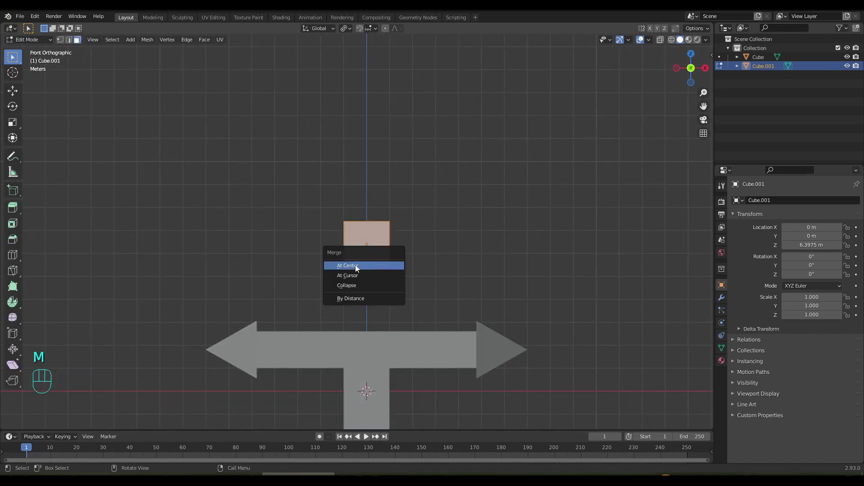
key("1")
left_click_drag(316, 215, 409, 271)
- Move the single vertex lower to the base of the blade
key("g")
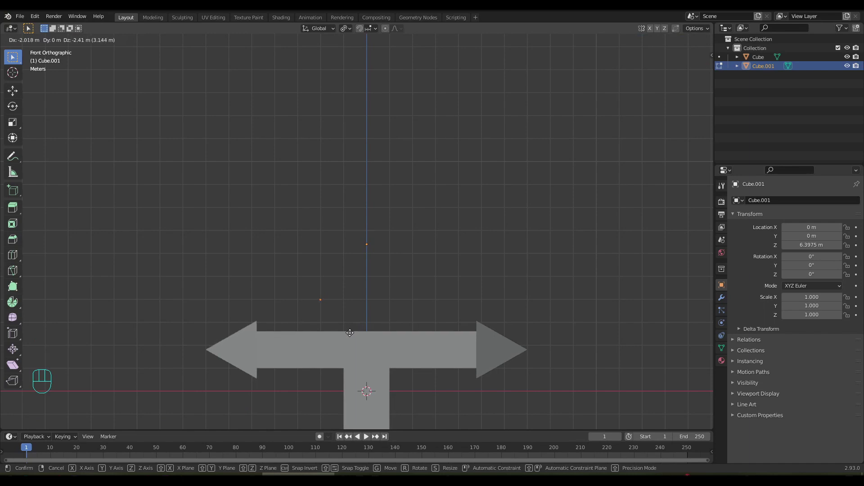
left_click_drag(382, 262, 378, 321)
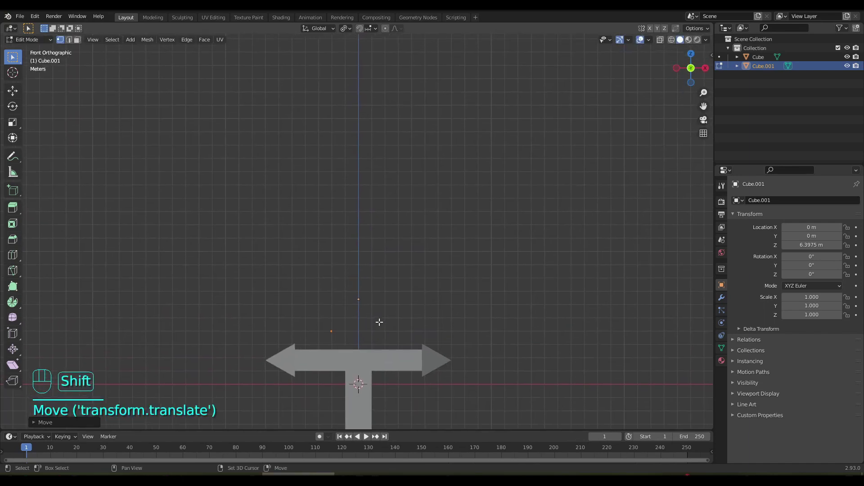
middle_click(385, 298)
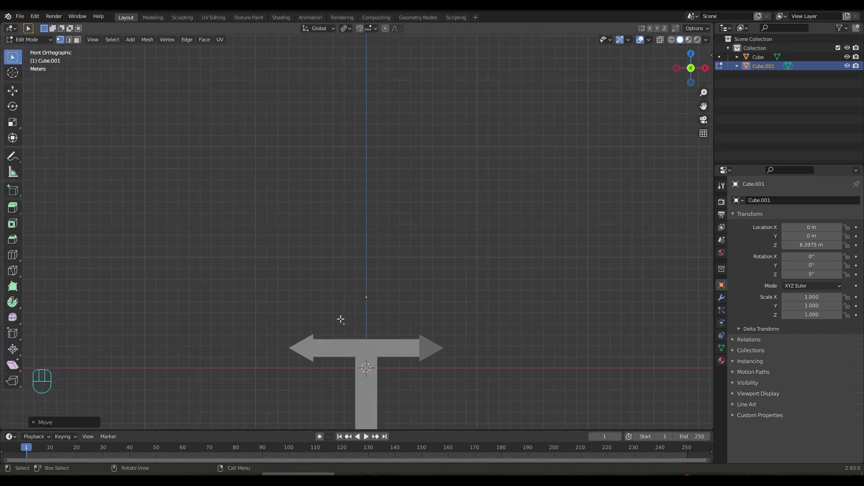
- Extrude the vertex upward point by point to start the jagged half-blade outline
left_click_drag(342, 323, 350, 335)
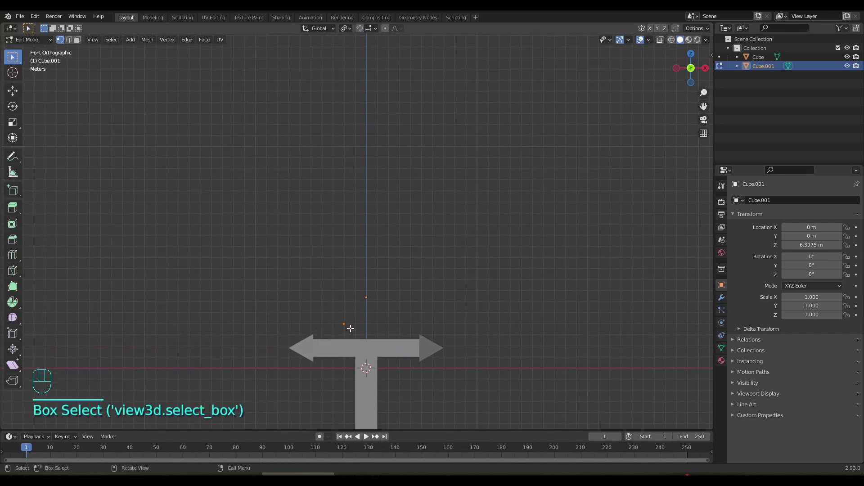
key("e")
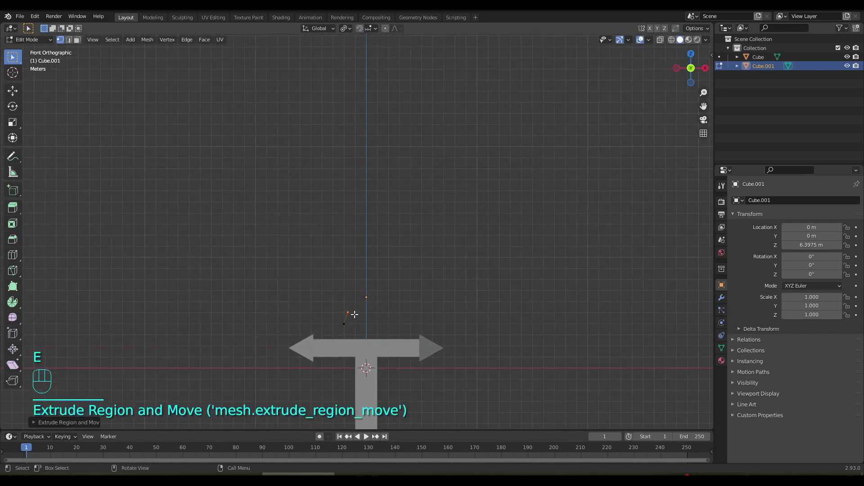
key("e")
key("e")
key("e")
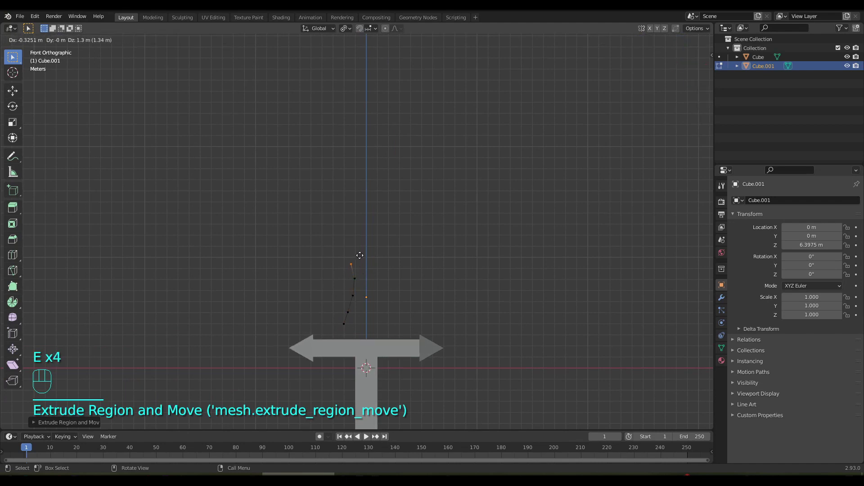
key("e")
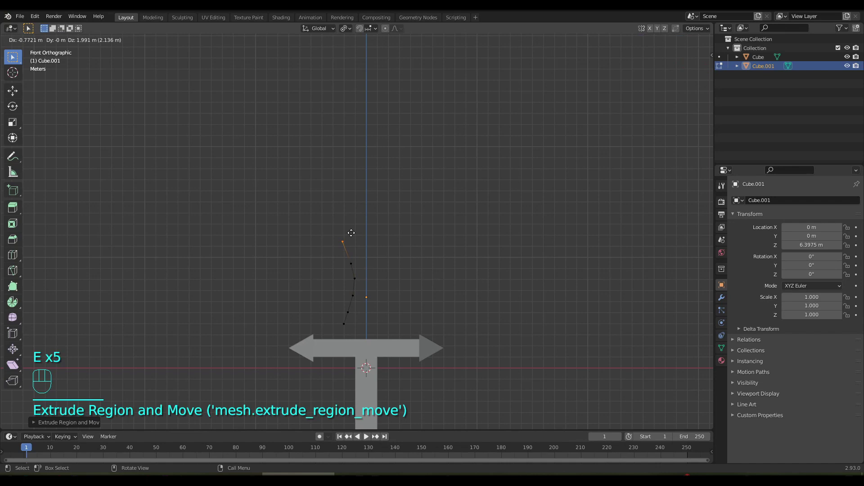
key("e")
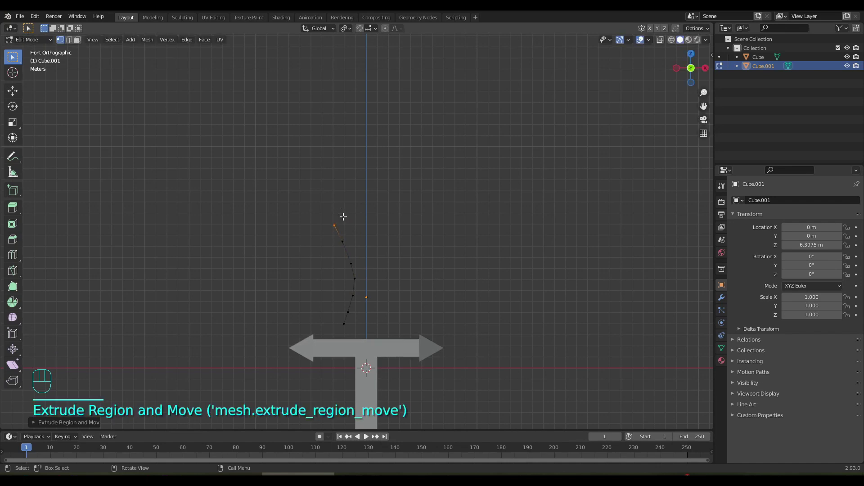
key("g")
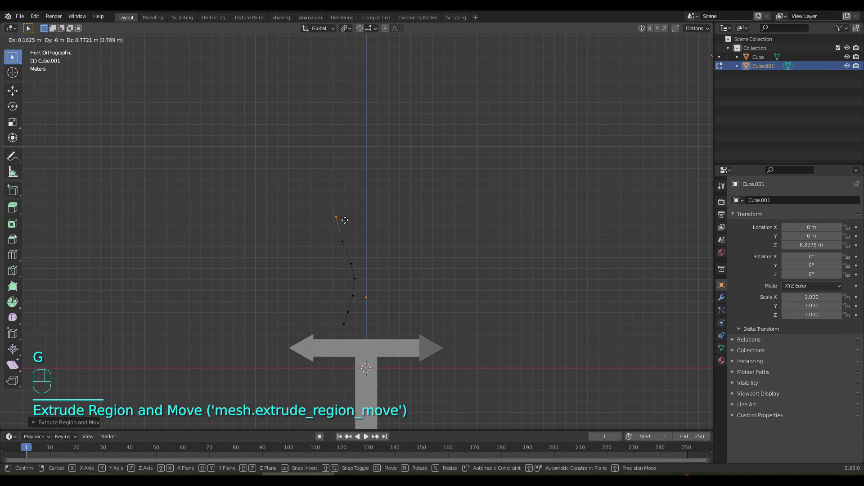
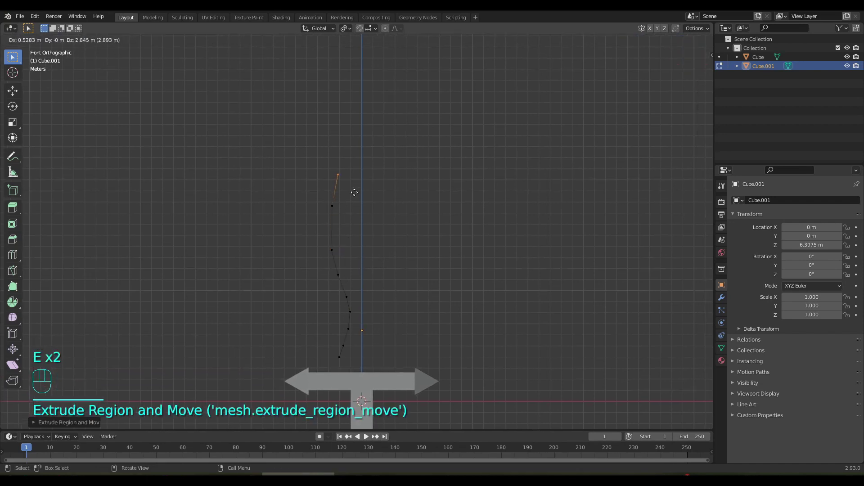
- Continue extruding outline points up to a tip on the centre line
key("e")
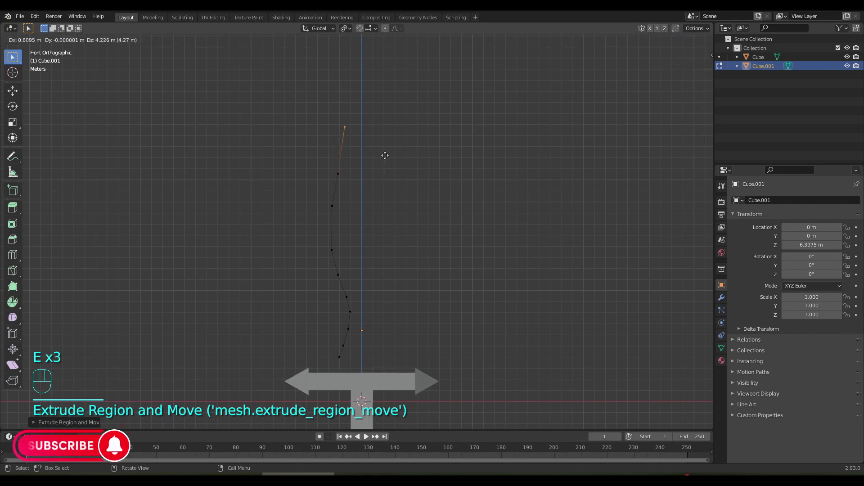
left_click_drag(395, 153, 397, 237)
key("e")
key("e")
key("e")
key("e")
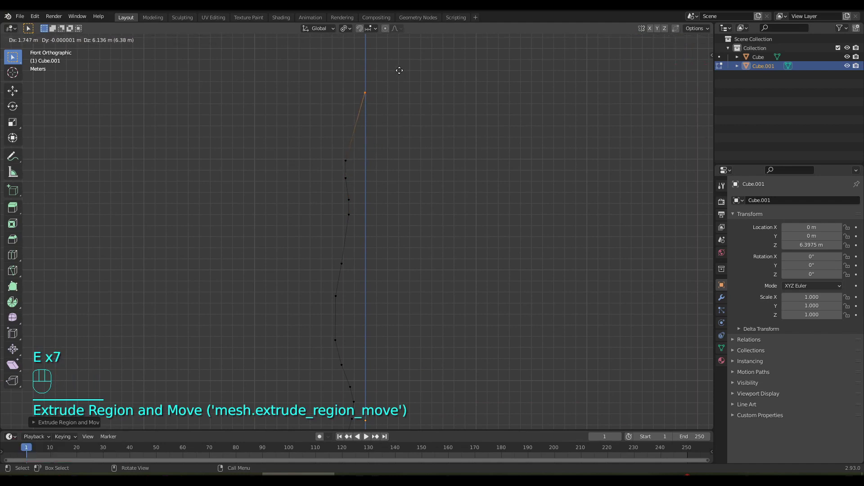
left_click_drag(402, 214, 402, 206)
key("a")
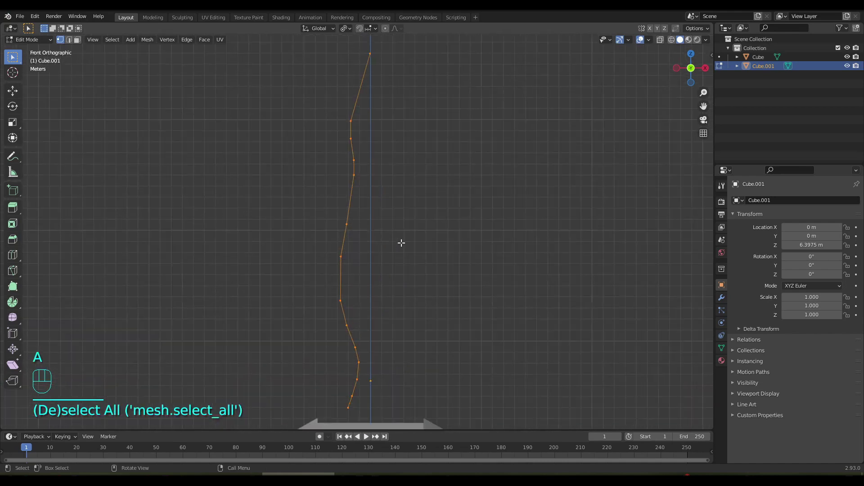
- Extrude an extra point from the bottom vertex at the blade base
left_click_drag(402, 228, 389, 237)
left_click_drag(388, 225, 385, 215)
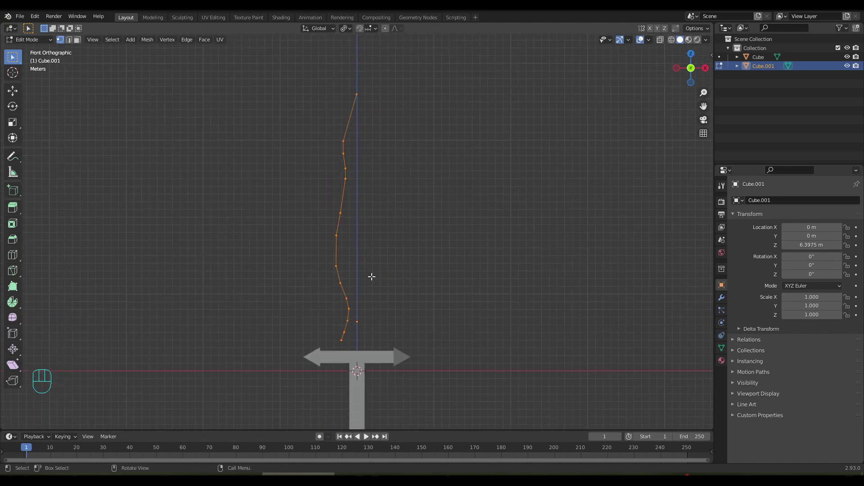
left_click_drag(383, 271, 383, 176)
left_click_drag(327, 342, 341, 350)
left_click(325, 349)
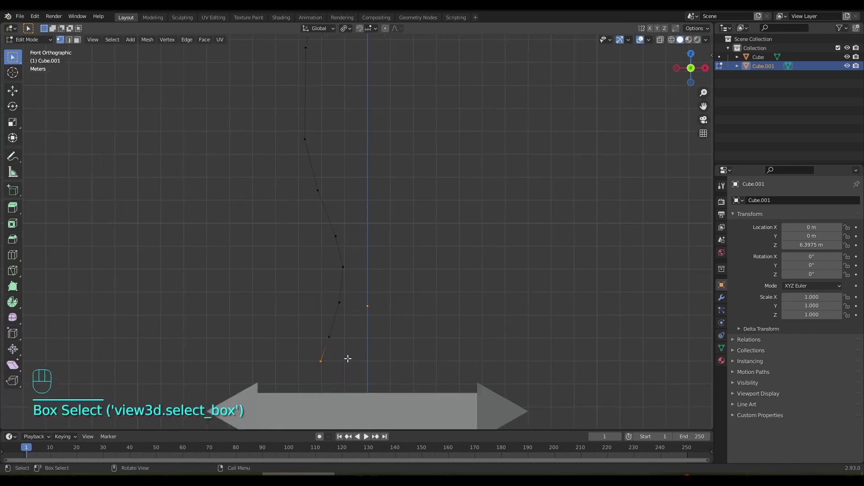
key("e")
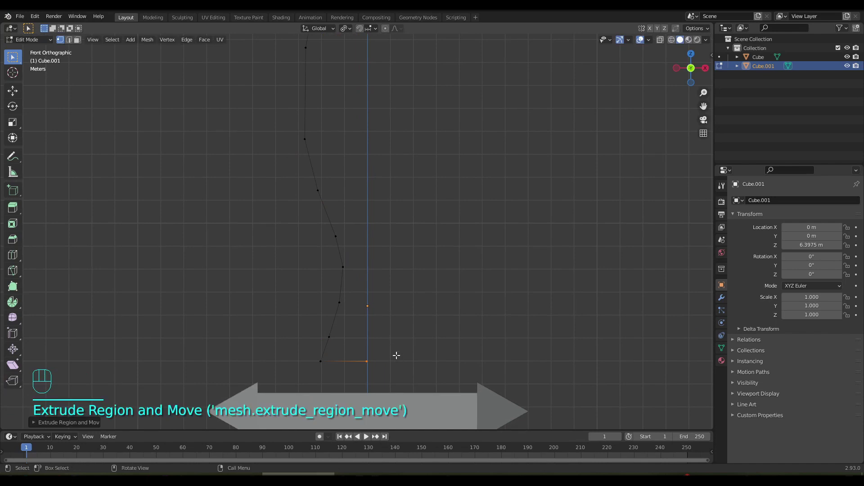
- Reposition the tip vertex onto the centre line and return to Object Mode
left_click_drag(406, 210, 406, 400)
left_click_drag(408, 219, 398, 330)
left_click(351, 124)
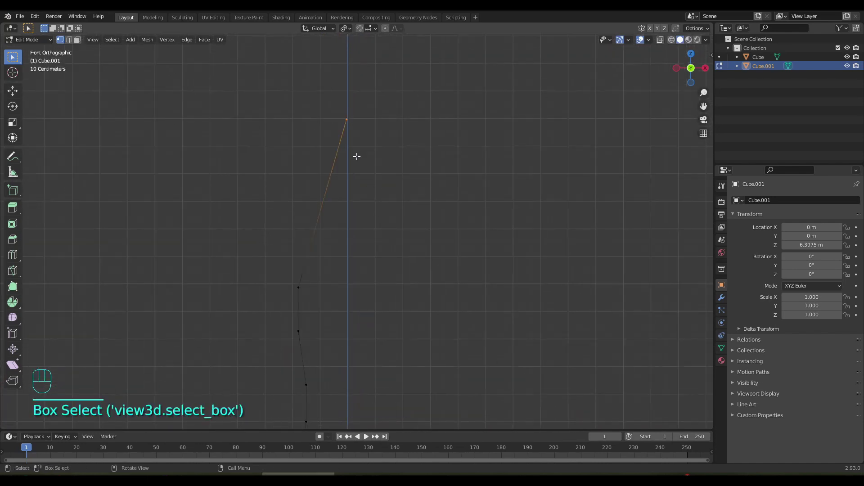
key("g")
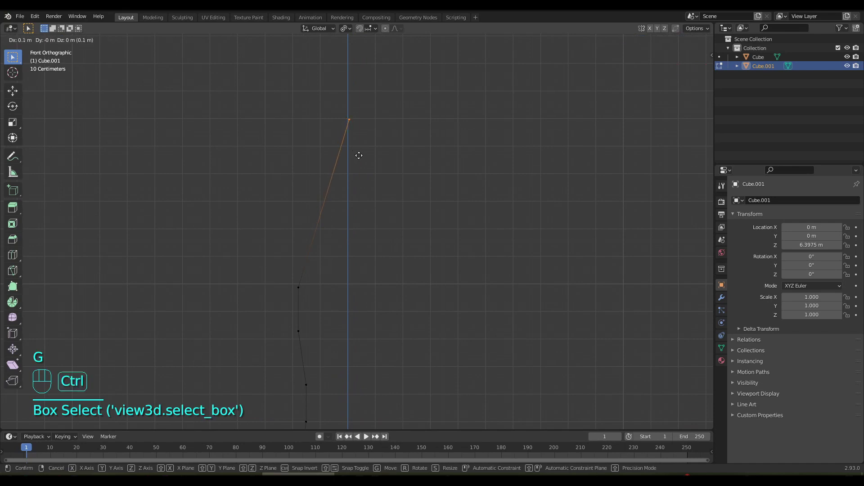
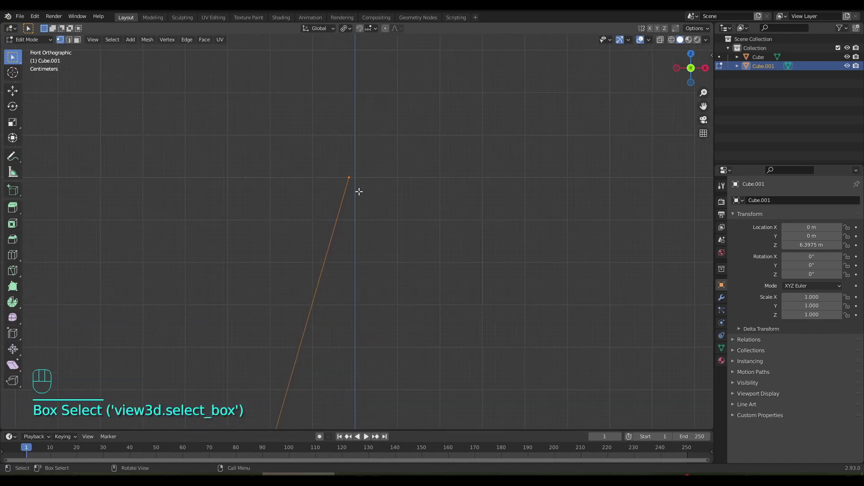
key("g")
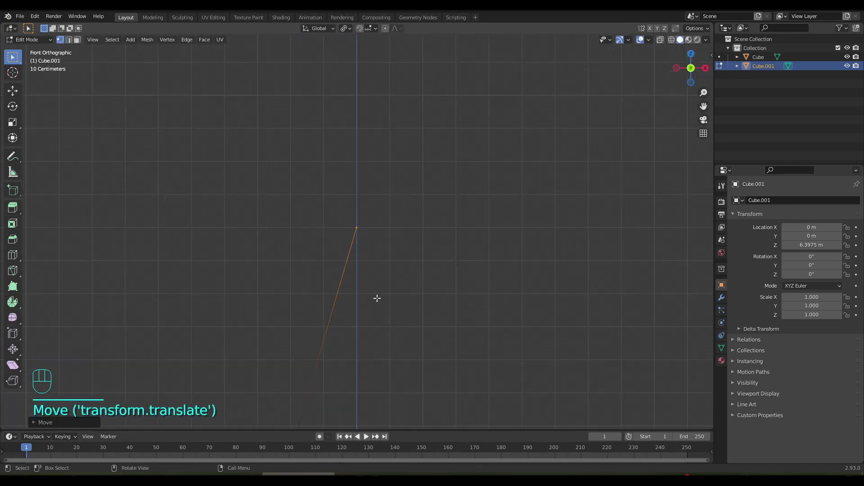
left_click_drag(379, 297, 366, 121)
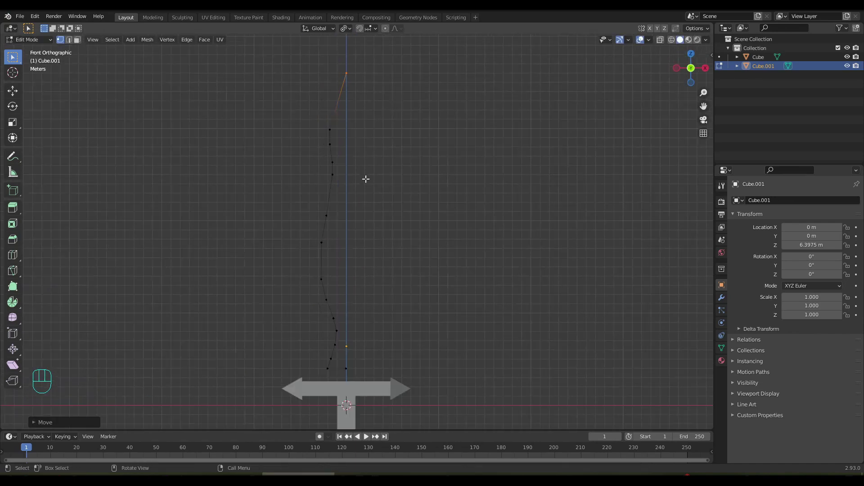
key("Tab")
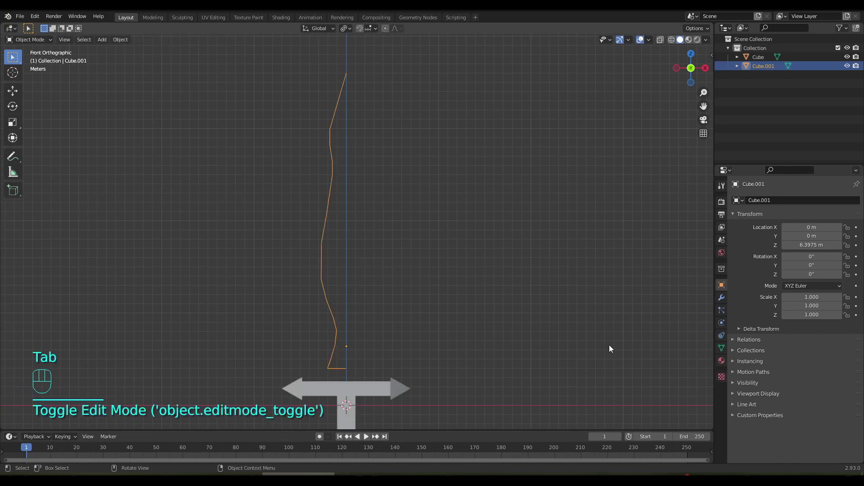
- Mirror the half outline across X with a Mirror modifier and apply it
left_click(722, 299)
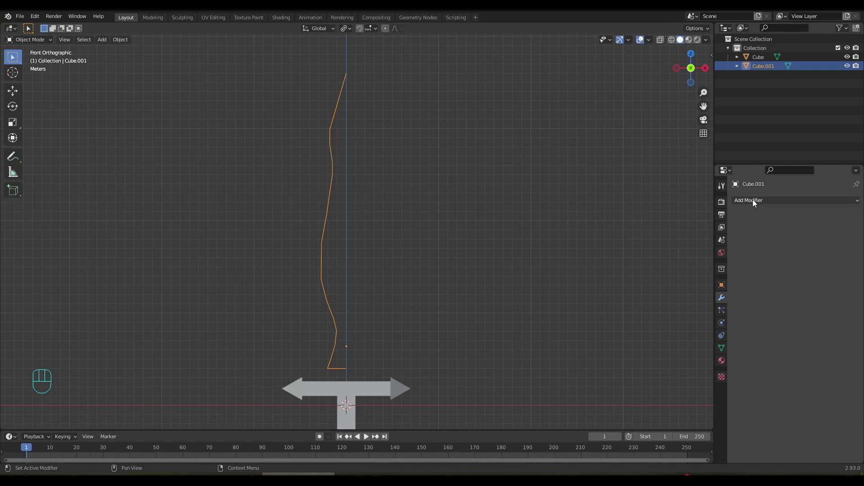
left_click_drag(756, 203, 687, 308)
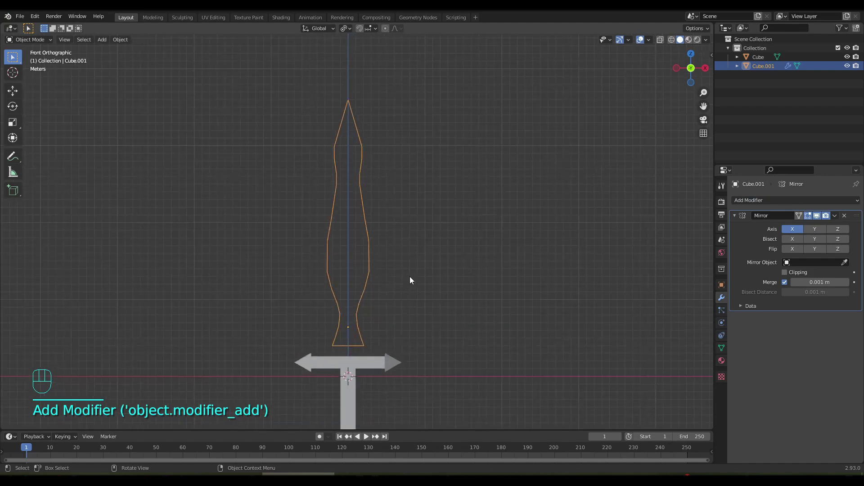
left_click_drag(837, 216, 801, 231)
key("Tab")
- Merge the two tip vertices at their centre
left_click_drag(409, 180, 428, 329)
left_click(405, 129)
key("m")
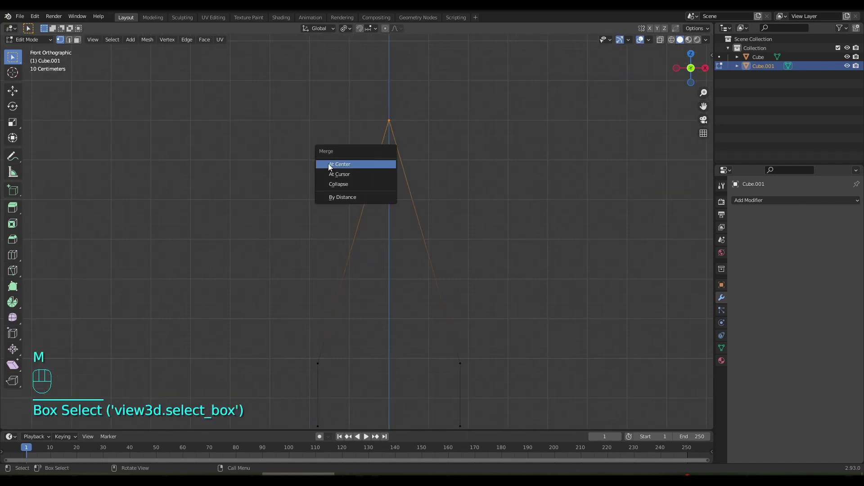
left_click_drag(421, 307, 393, 73)
- Merge the two base vertices into one and frame the whole blade
left_click_drag(391, 303, 387, 107)
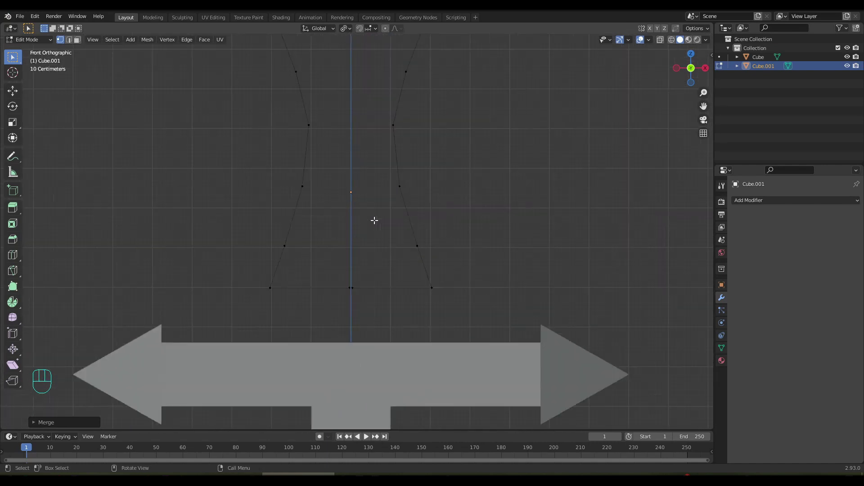
left_click_drag(338, 308, 366, 324)
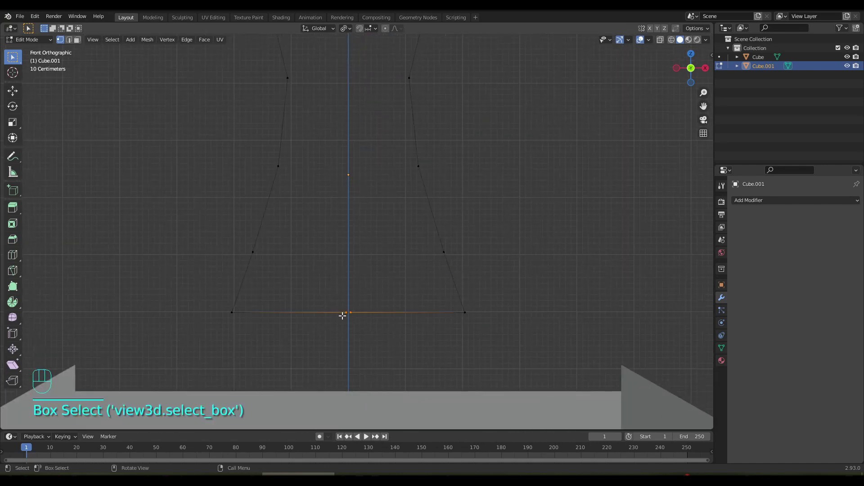
key("m")
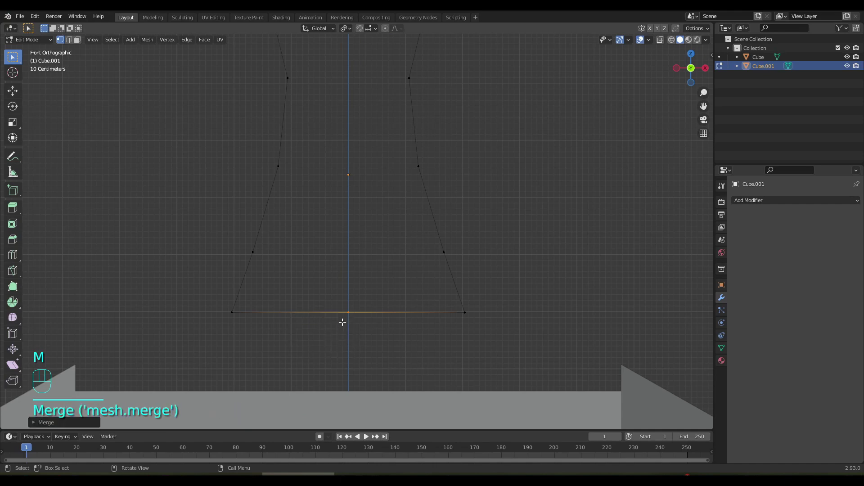
left_click_drag(420, 223, 417, 361)
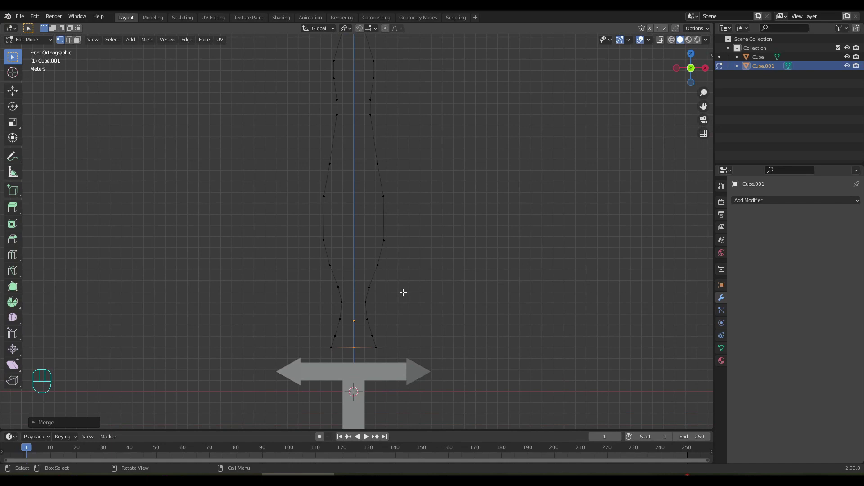
left_click_drag(413, 218, 413, 228)
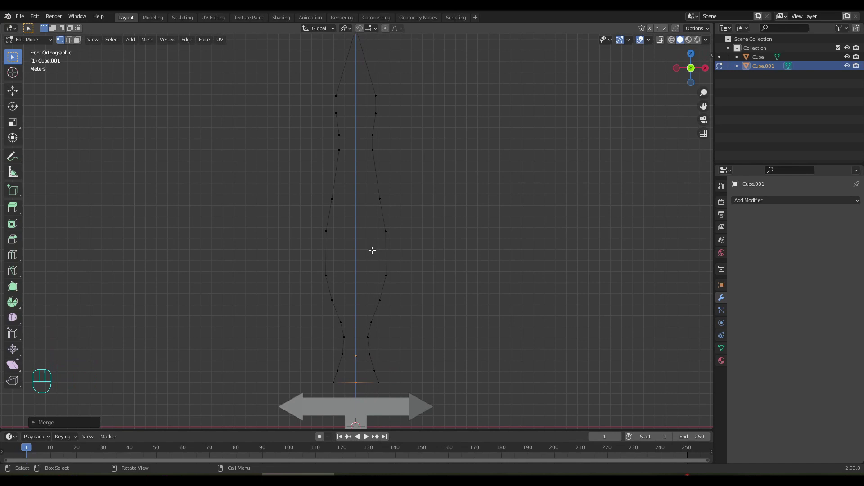
- Fill the whole blade outline with a single face
key("a")
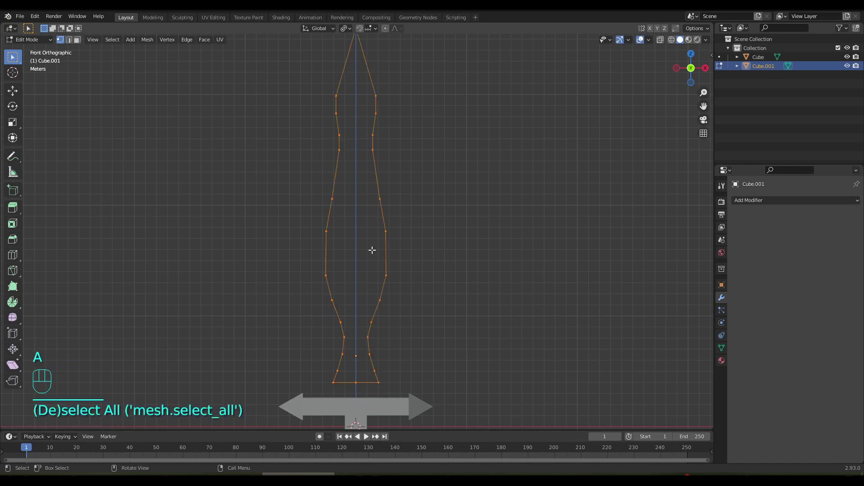
key("f")
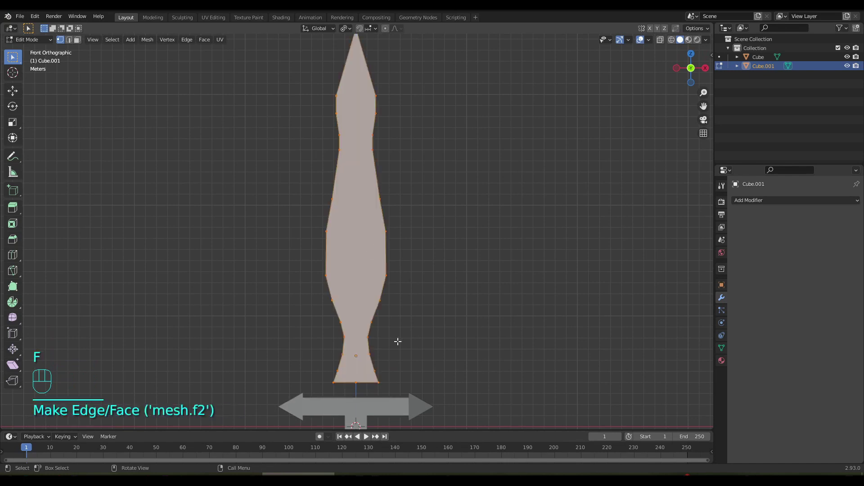
left_click(371, 371)
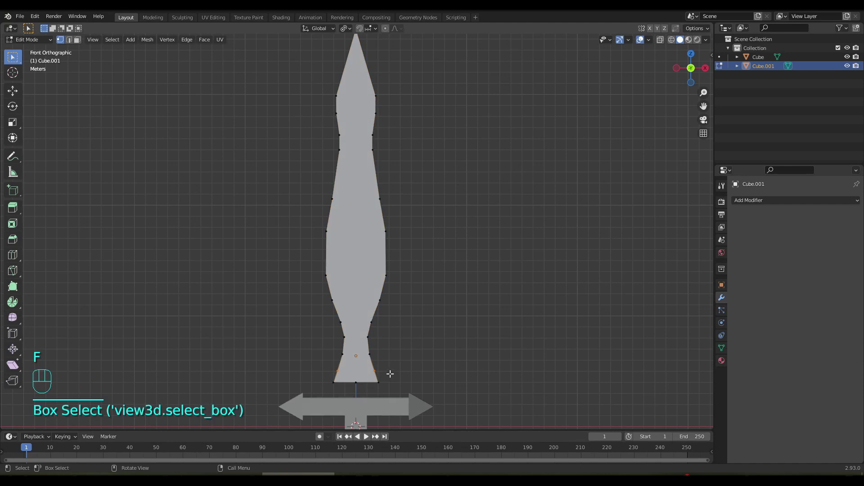
key("h")
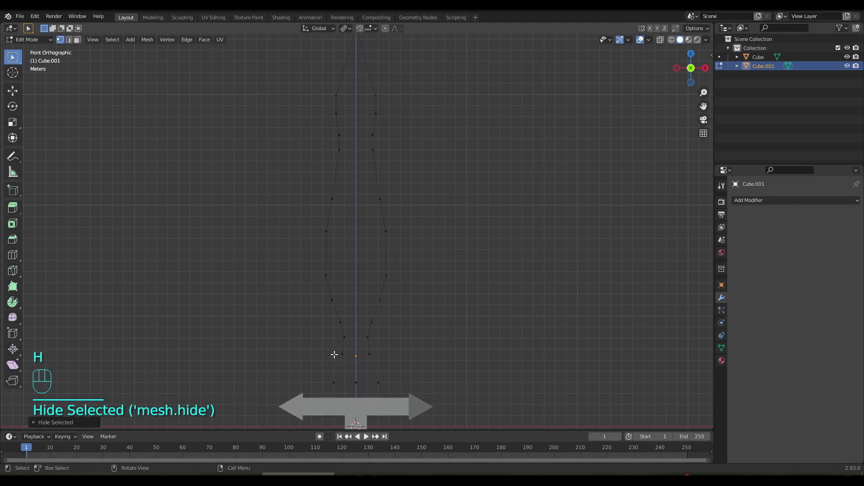
key("ctrl+z")
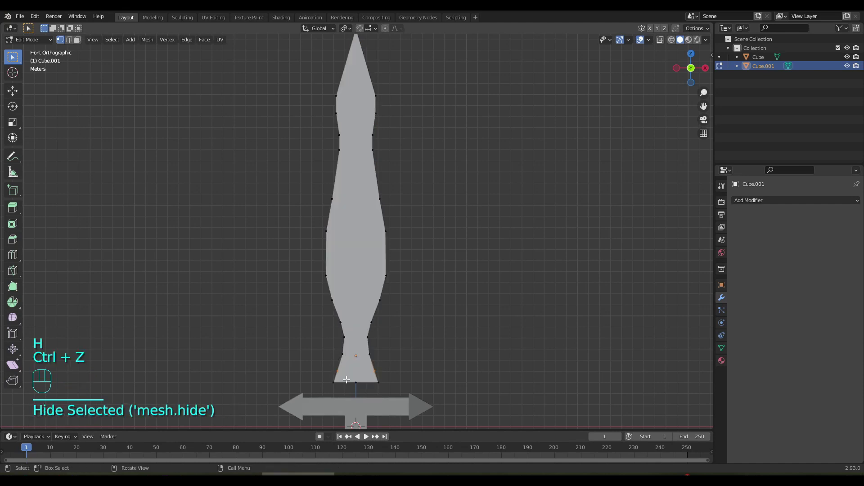
- Join opposite vertex pairs with J edges to cut the blade into horizontal bands from base to tip
key("j")
left_click(365, 352)
key("j")
left_click(374, 340)
key("j")
left_click(372, 323)
key("j")
left_click_drag(313, 291, 397, 310)
key("j")
left_click(398, 283)
key("j")
left_click_drag(314, 223, 388, 236)
key("j")
left_click_drag(317, 194, 399, 203)
key("j")
left_click_drag(346, 149, 380, 157)
key("j")
left_click(372, 139)
key("j")
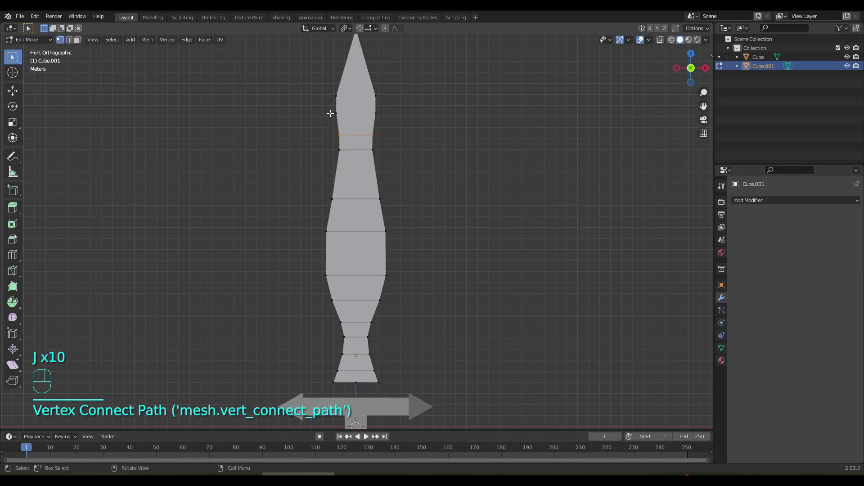
left_click_drag(363, 116, 381, 117)
key("j")
left_click_drag(319, 91, 383, 100)
- Join the vertices just below the tip so the blade ends in a point
key("j")
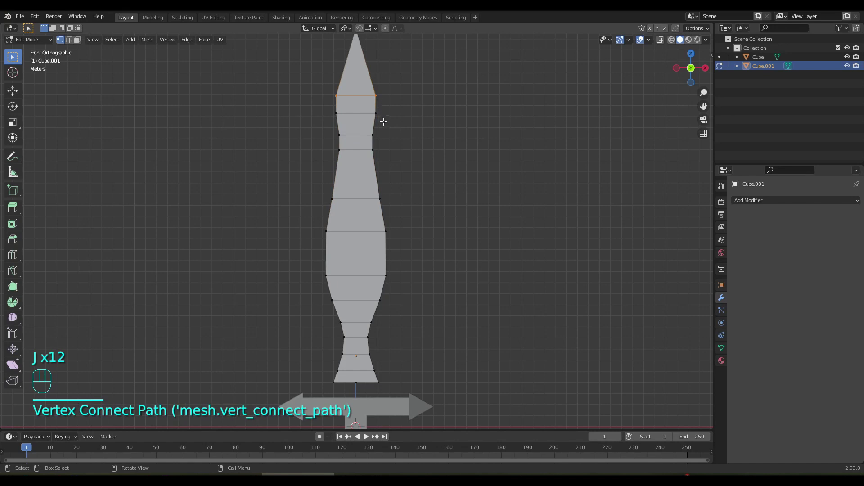
left_click(361, 63)
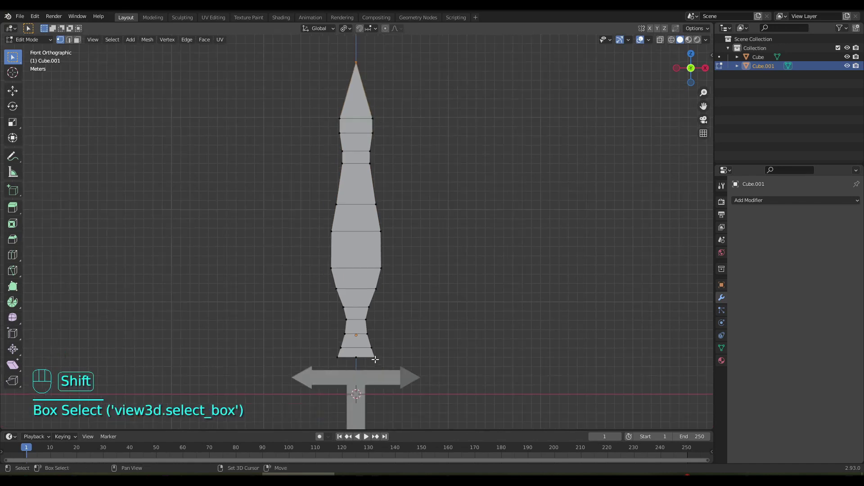
left_click(357, 358)
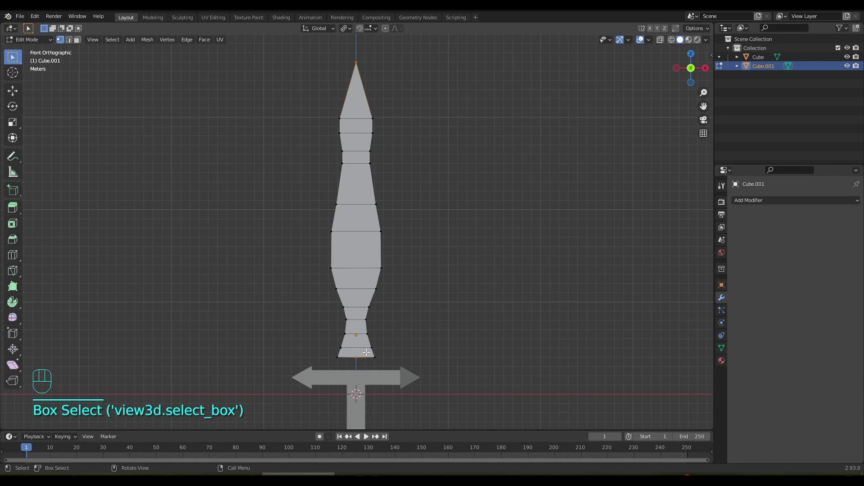
left_click_drag(412, 285, 411, 291)
left_click_drag(426, 306, 432, 304)
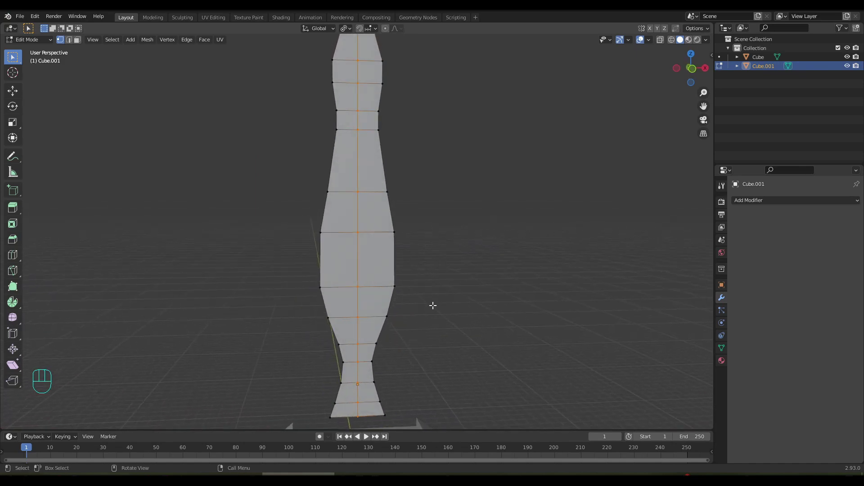
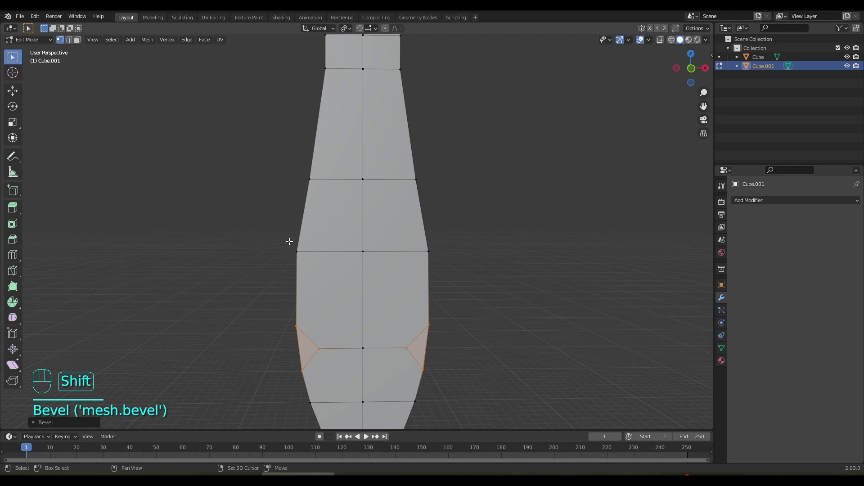
- Bevel the four corner vertices where the blade widens
left_click(310, 265)
left_click(441, 290)
left_click(297, 252)
left_click(437, 261)
key("ctrl+shift+b")
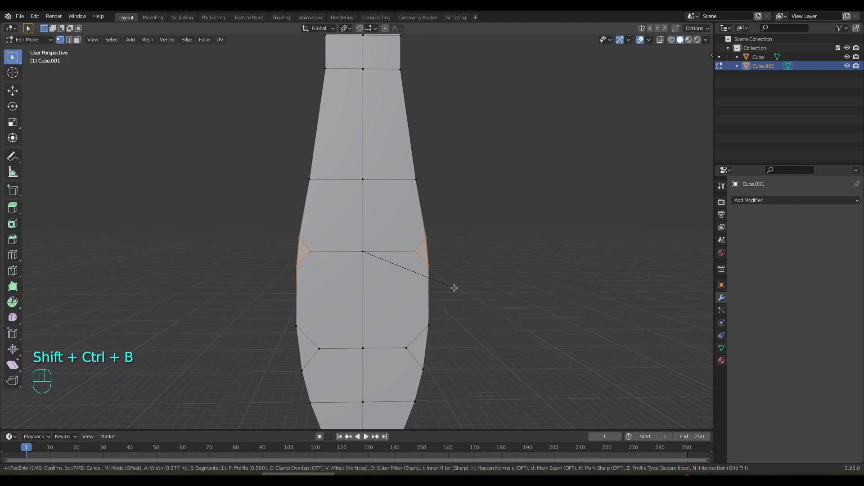
left_click_drag(441, 224, 452, 371)
left_click_drag(441, 261, 434, 325)
key("ctrl+shift+z")
- Bevel the selected vertices along the blade's sides
left_click_drag(316, 212, 339, 308)
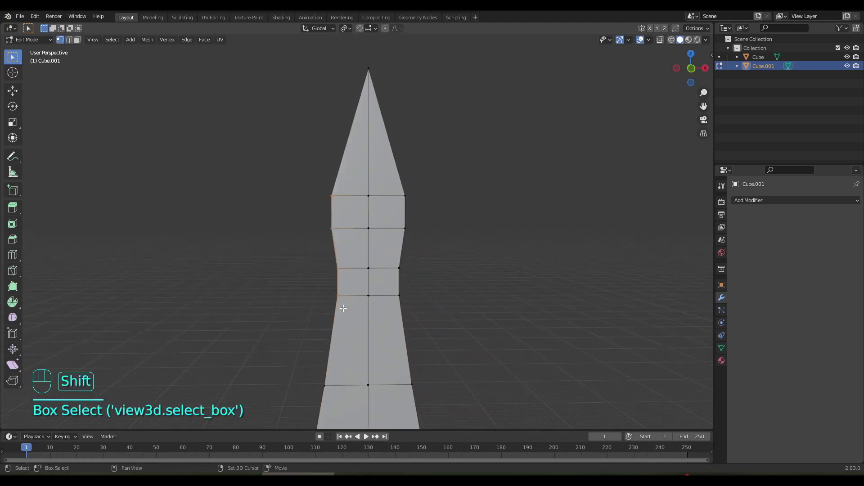
left_click_drag(417, 231, 391, 318)
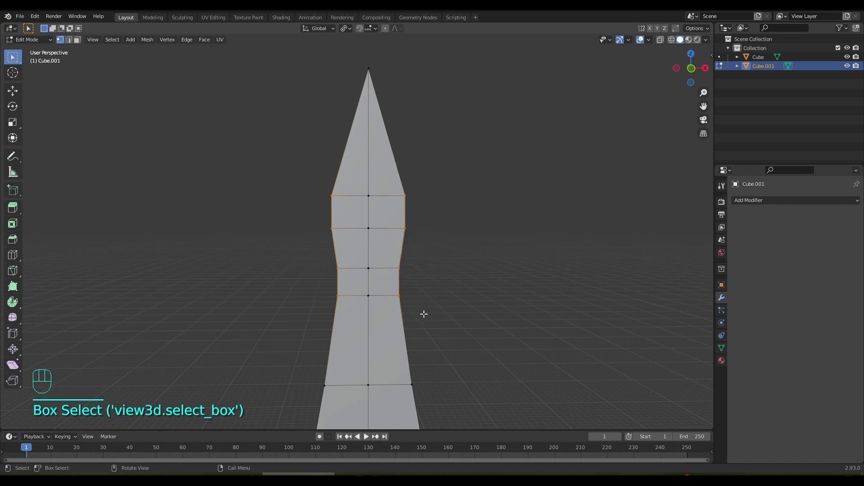
key("ctrl+shift+b")
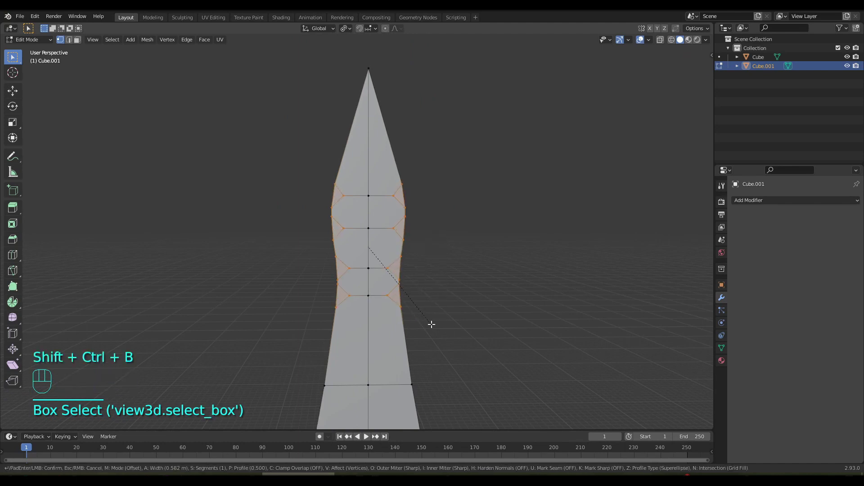
left_click(450, 322)
left_click_drag(445, 310, 437, 223)
left_click_drag(435, 269, 410, 270)
- Select all blade faces and extrude them to give the blade thickness
key("Tab")
left_click_drag(421, 277, 354, 280)
key("Tab")
left_click_drag(356, 280, 384, 280)
key("3")
key("a")
key("e")
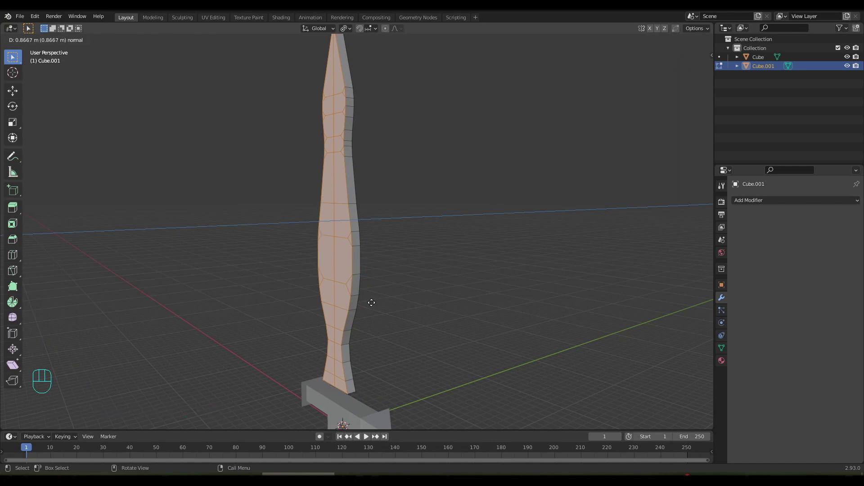
- Set the blade's slab thickness and leave mesh editing, applying its transforms
left_click_drag(411, 326, 379, 322)
left_click_drag(383, 330, 367, 204)
left_click_drag(382, 247, 377, 262)
key("Tab")
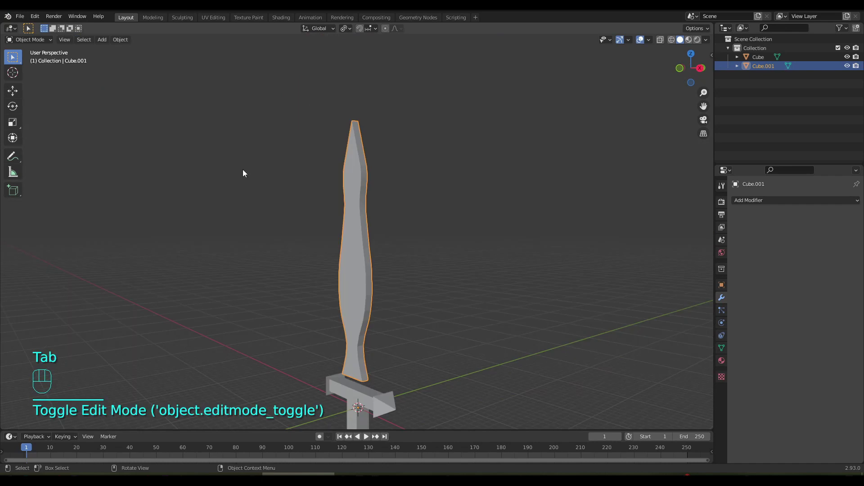
key("ctrl+a")
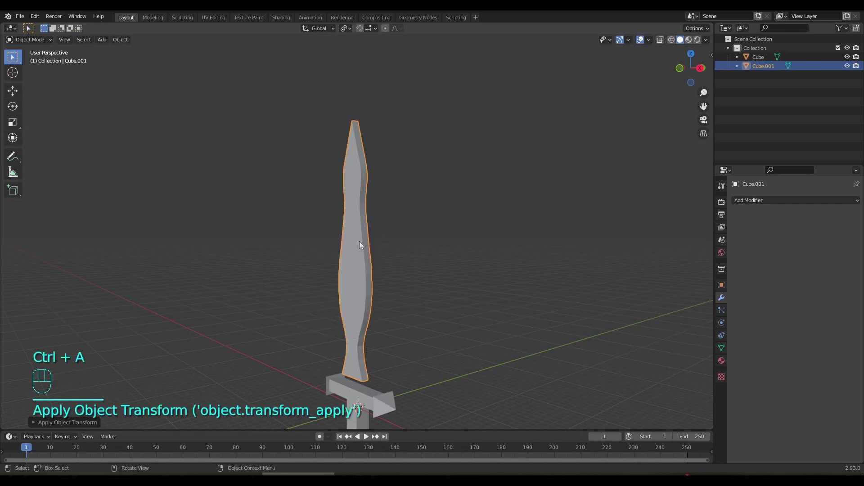
- Move the blade up along Z so its base rests on the crossguard, then reopen its mesh
left_click(216, 62)
left_click_drag(454, 265, 383, 275)
left_click_drag(363, 310, 438, 296)
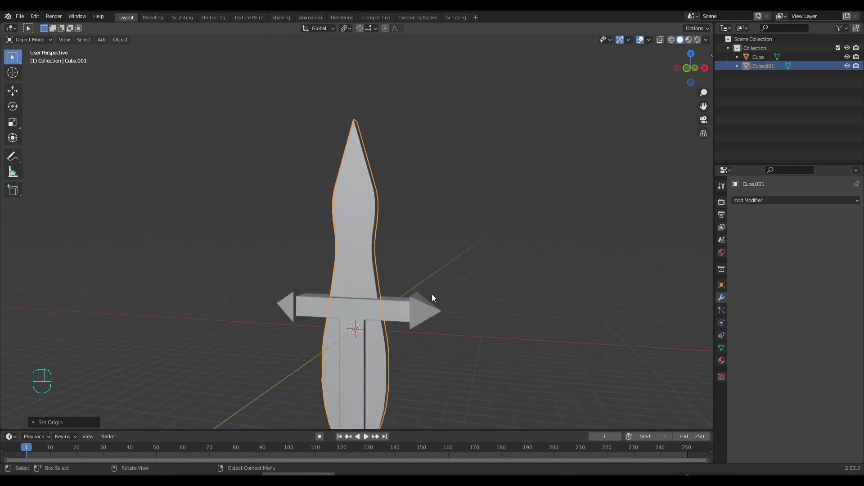
key("g")
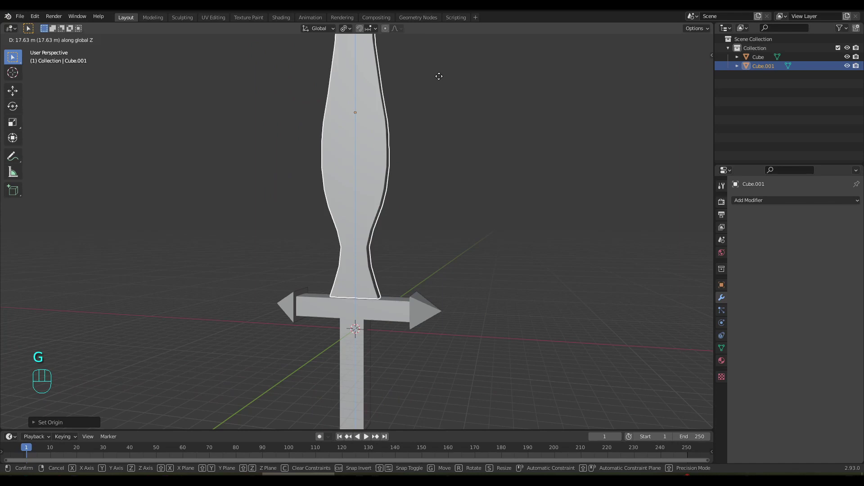
left_click_drag(382, 199, 410, 201)
left_click_drag(403, 213, 386, 258)
key("Tab")
left_click_drag(371, 263, 422, 262)
left_click(384, 345)
left_click_drag(412, 275, 268, 283)
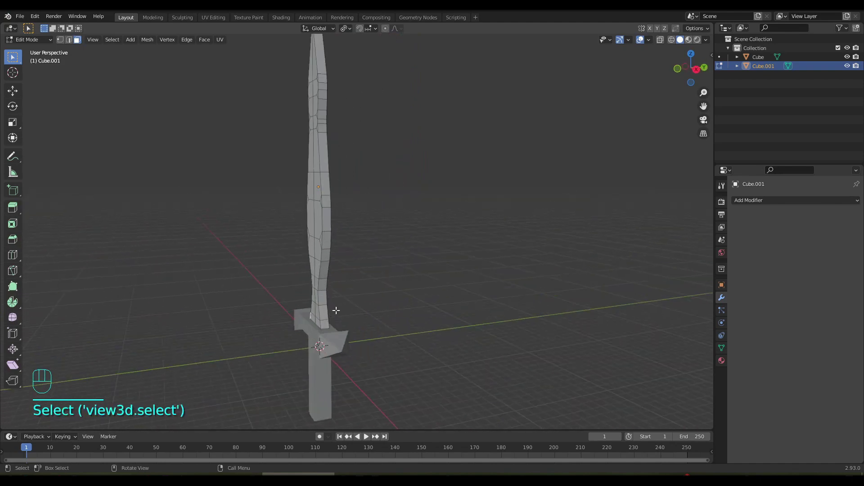
- Try a first face pick on the blade and undo it, lining up a view of the rim
left_click_drag(335, 160, 444, 209)
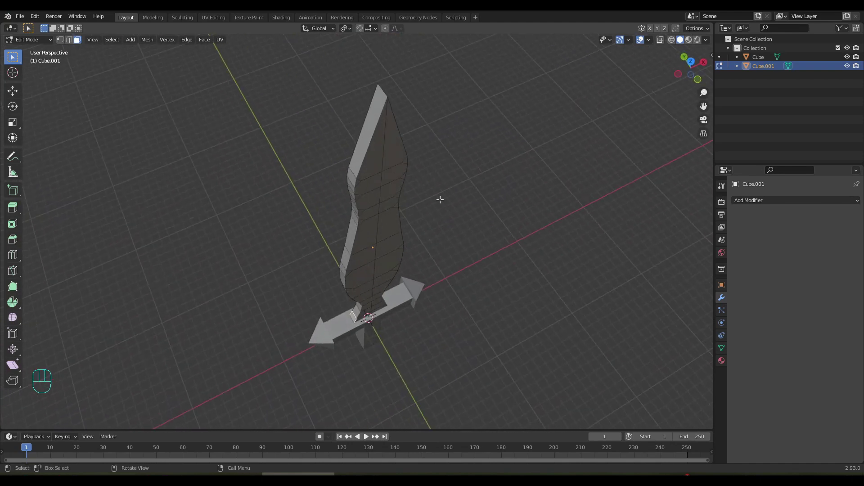
left_click(370, 122)
left_click_drag(452, 209, 348, 177)
left_click_drag(344, 258, 373, 256)
key("ctrl+z")
left_click_drag(367, 204, 382, 233)
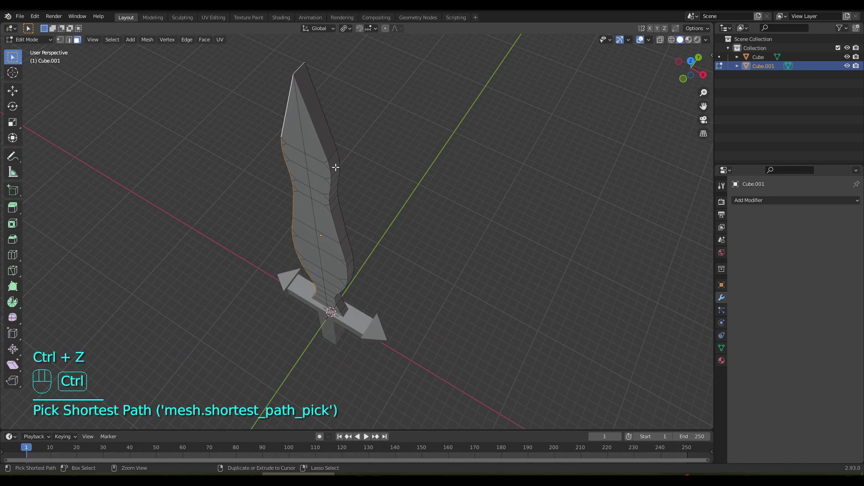
- Select the rim faces all the way around the blade's outline as one loop
left_click(328, 142)
left_click_drag(353, 201, 316, 171)
left_click(318, 194)
left_click_drag(335, 246, 321, 220)
left_click(315, 338)
left_click_drag(321, 316, 412, 334)
left_click_drag(367, 318, 354, 275)
left_click_drag(361, 289, 354, 288)
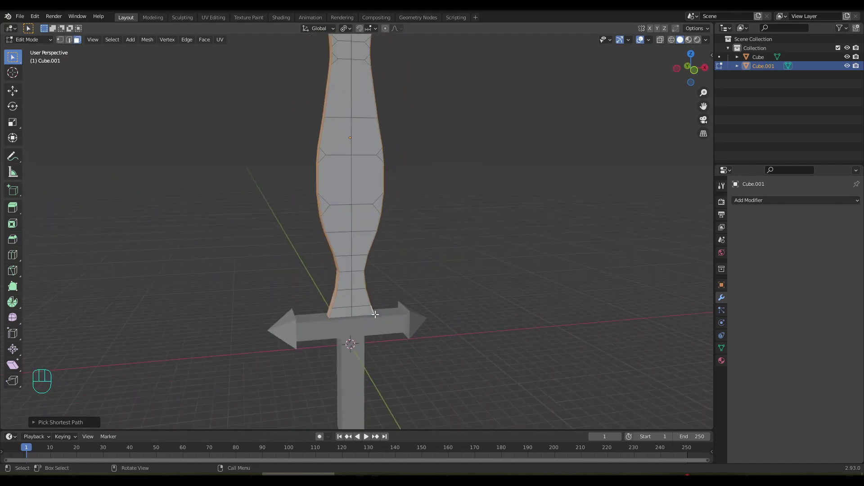
left_click_drag(390, 286, 409, 363)
middle_click(381, 322)
key("alt+e")
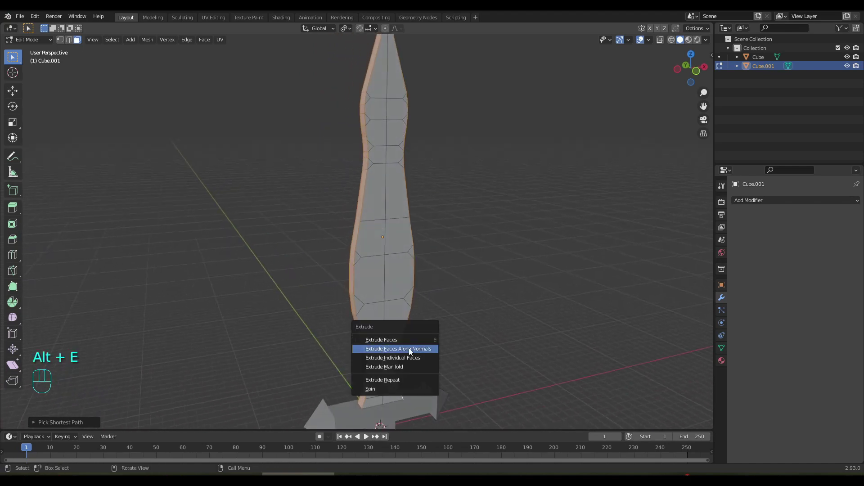
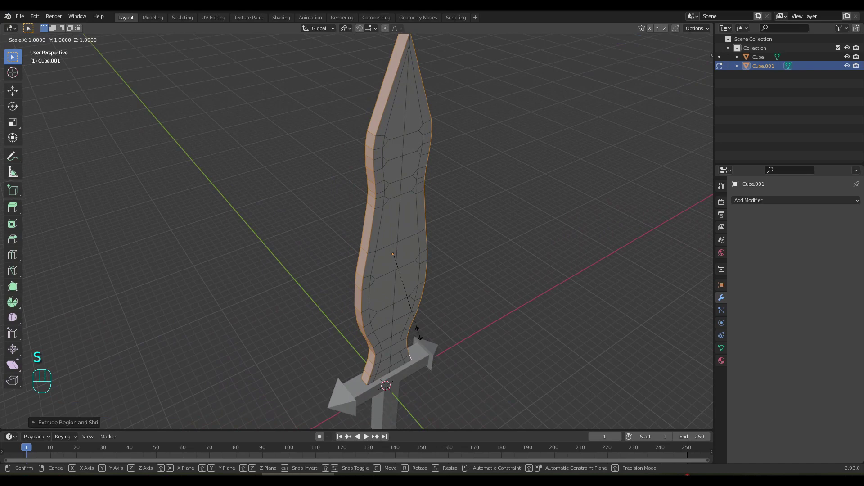
- Scale the rim to 0 along Y so the blade tapers to a thin sharp edge
key("y")
key("0")
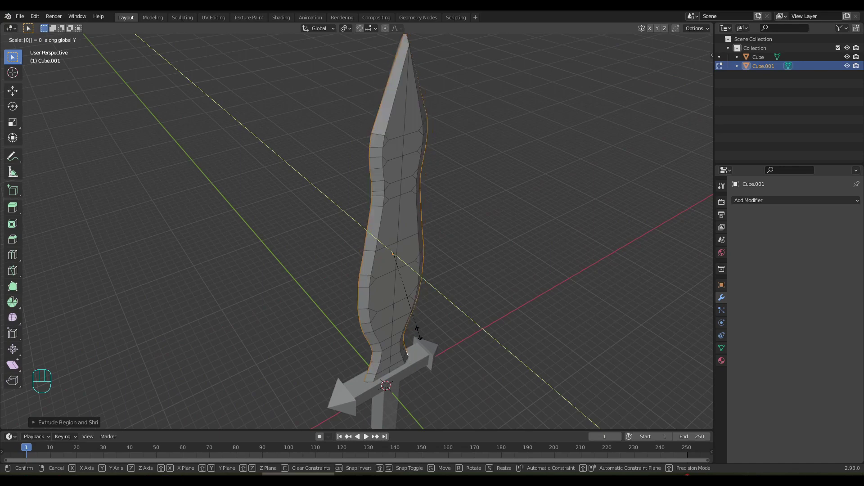
left_click_drag(405, 250, 372, 217)
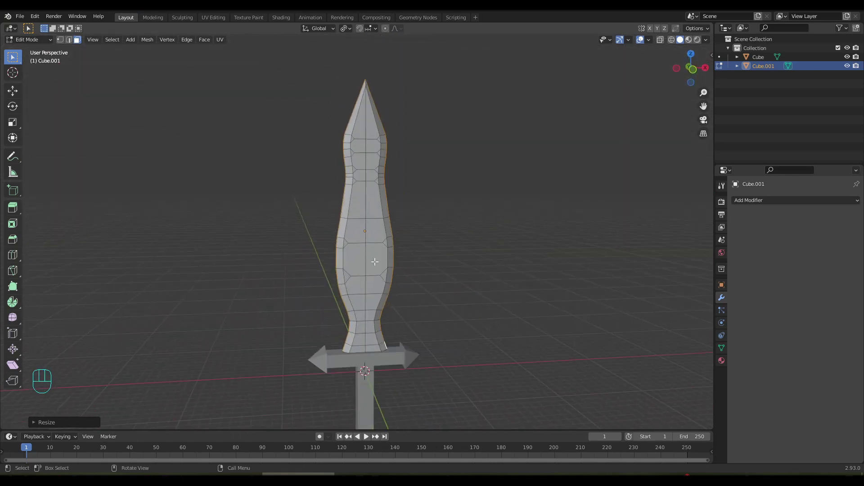
- Select the crossguard in Object Mode and scale it slightly larger
left_click_drag(375, 251, 378, 165)
left_click_drag(385, 228, 376, 230)
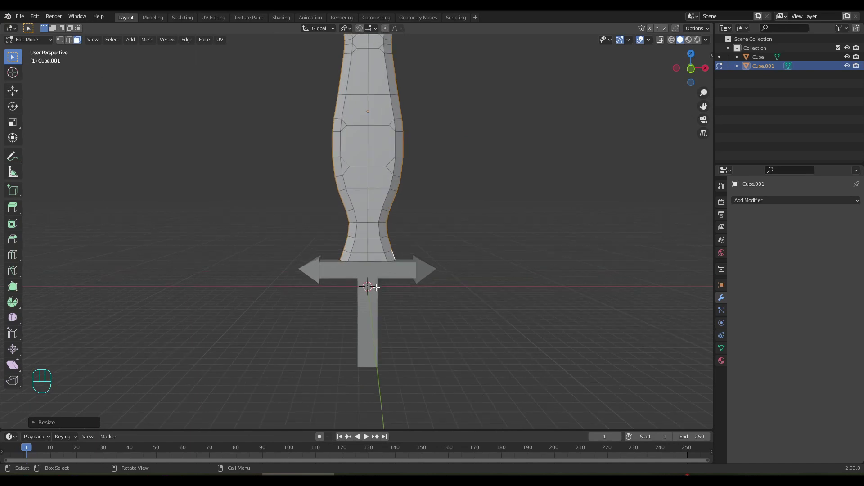
key("Tab")
left_click(371, 285)
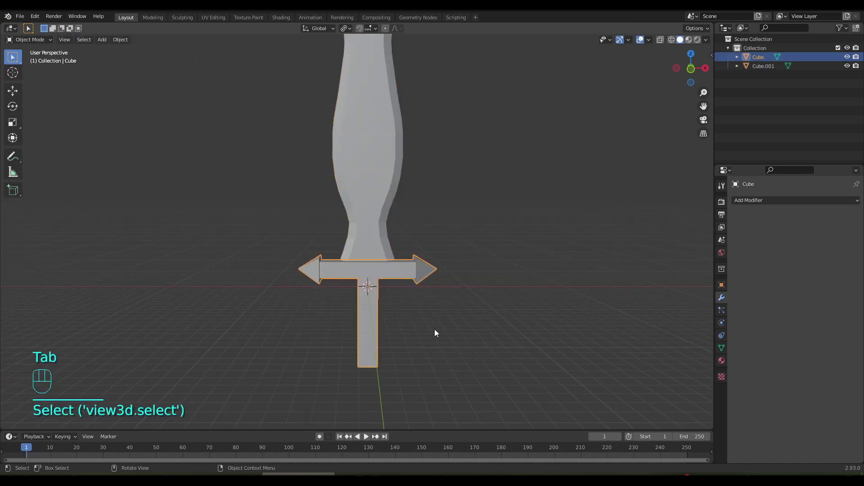
key("s")
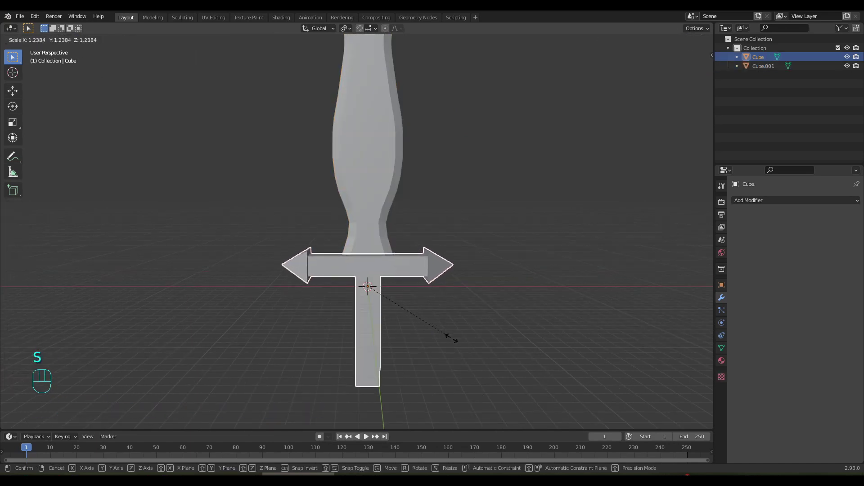
- Lower the crossguard along Z beneath the blade and hide it
key("g")
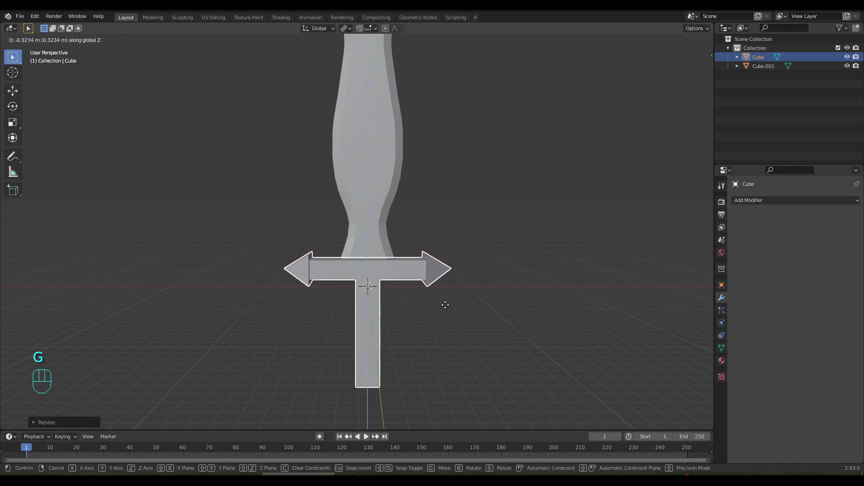
left_click_drag(446, 297, 455, 301)
left_click_drag(400, 289, 388, 306)
left_click_drag(383, 309, 395, 309)
key("Tab")
key("Tab")
- Edit the blade's mesh and select the faces at its base
left_click(389, 284)
key("Tab")
left_click_drag(400, 302, 381, 298)
left_click(347, 294)
left_click(370, 291)
left_click(353, 277)
key("Tab")
left_click(431, 336)
key("h")
key("Tab")
left_click(387, 300)
key("Tab")
middle_click(383, 292)
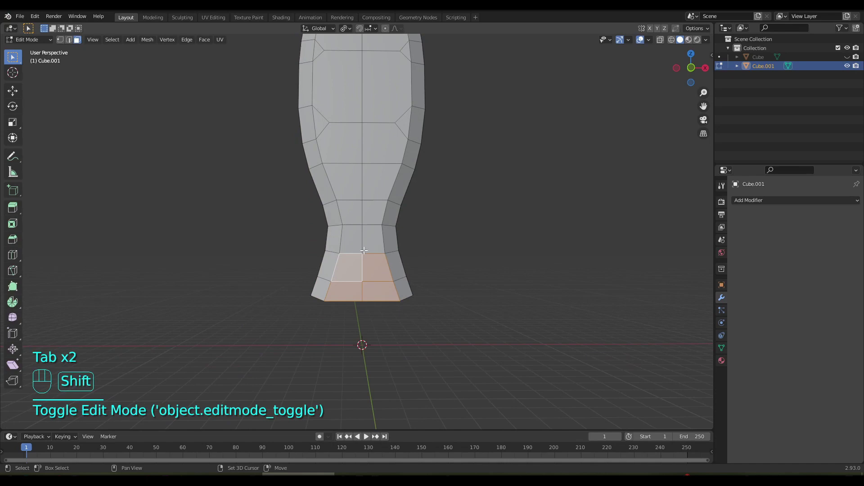
- Select the base and grip-section faces of the blade
left_click(350, 232)
left_click_drag(376, 258, 371, 208)
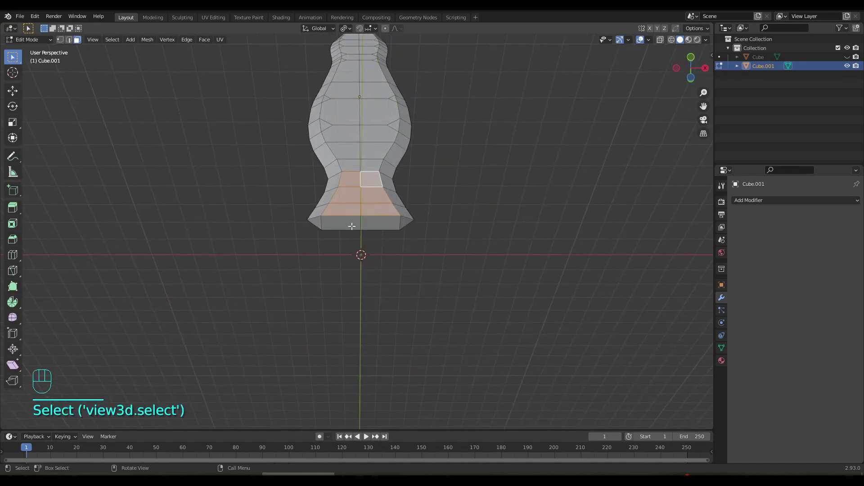
left_click(371, 225)
left_click_drag(398, 248, 218, 301)
left_click(326, 297)
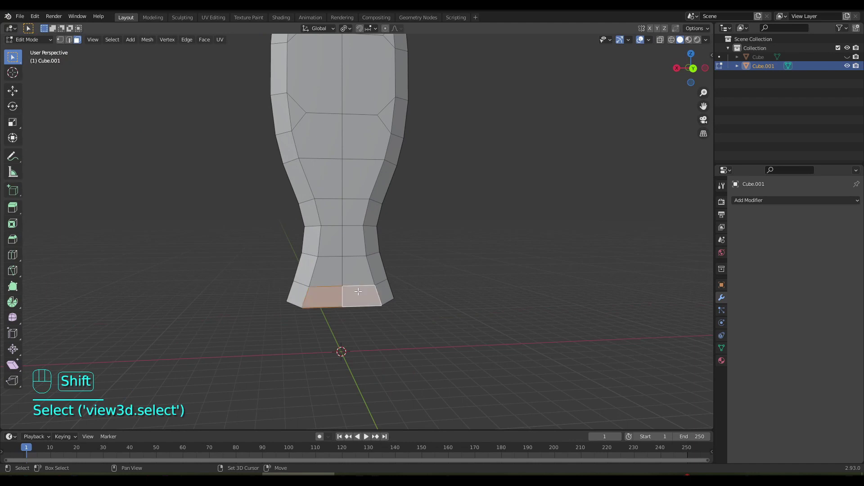
left_click(355, 275)
left_click(330, 269)
left_click(352, 239)
left_click_drag(360, 296, 529, 295)
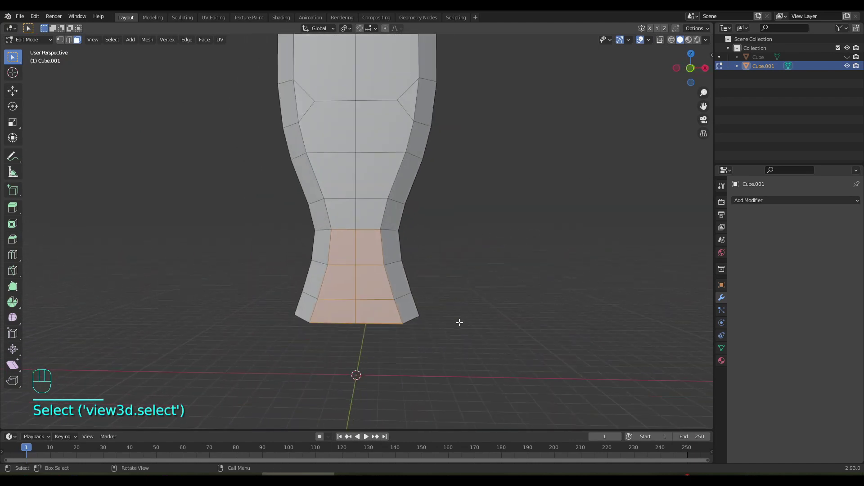
- Duplicate those faces and separate them into a new object (Cube.002), then edit it
key("shift+d")
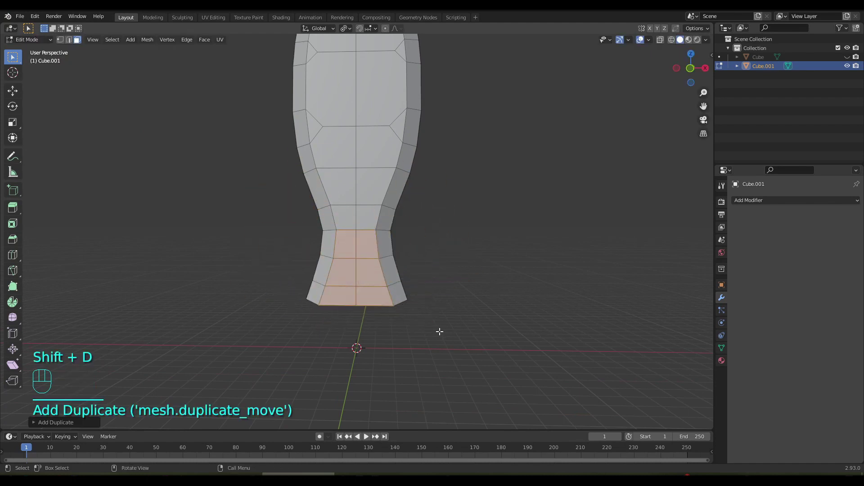
key("p")
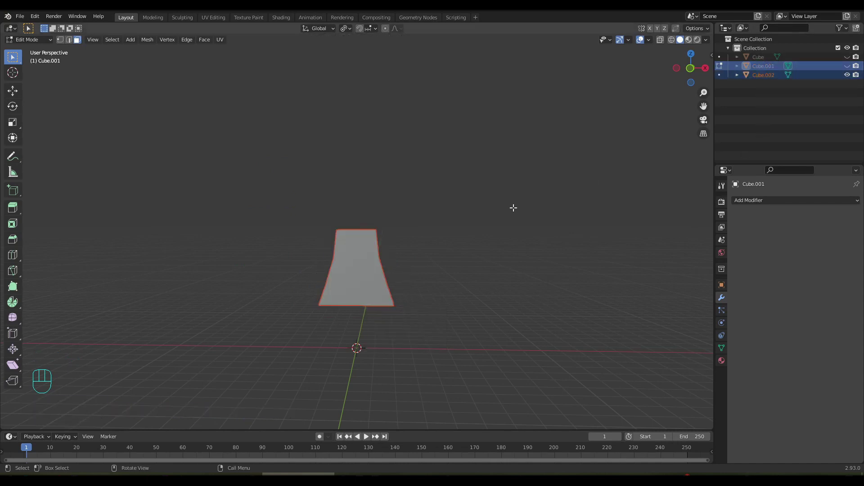
left_click_drag(504, 209, 491, 208)
key("Tab")
left_click(348, 269)
key("Tab")
- In edge select mode pick edges of the block; a started move is cancelled
left_click_drag(411, 270, 350, 268)
left_click_drag(373, 269, 445, 265)
left_click_drag(403, 269, 441, 278)
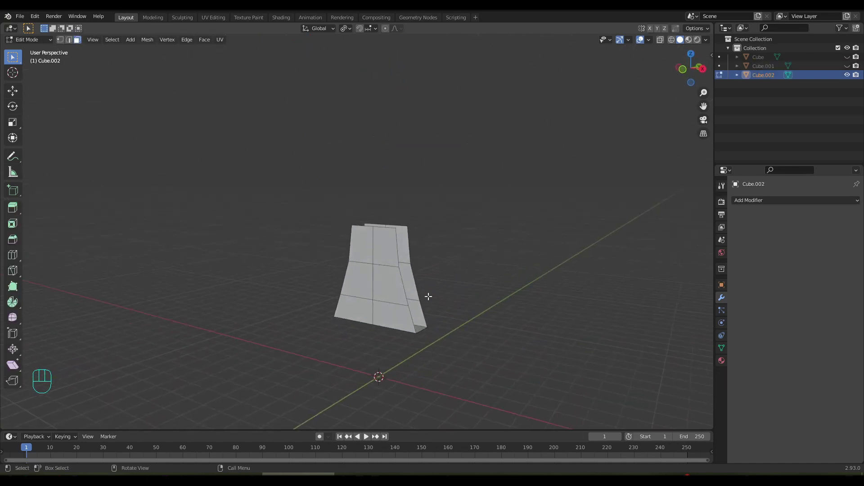
key("2")
left_click_drag(425, 312, 394, 309)
left_click(388, 331)
middle_click(398, 305)
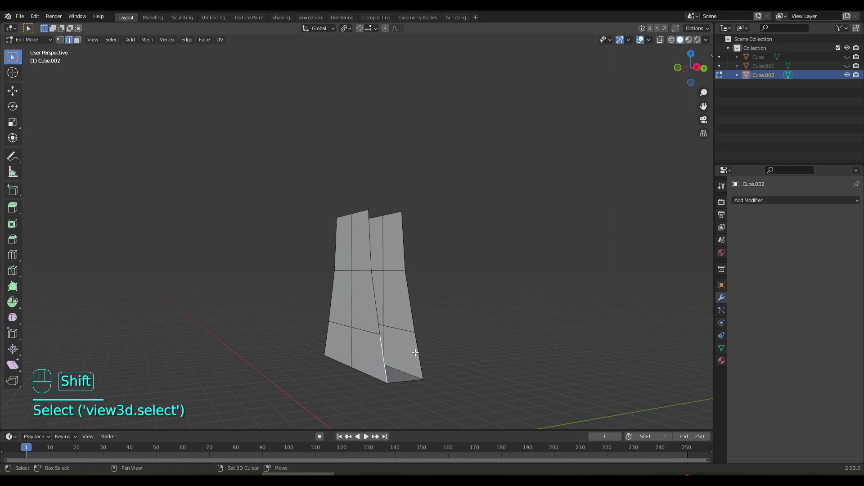
left_click(415, 350)
key("g")
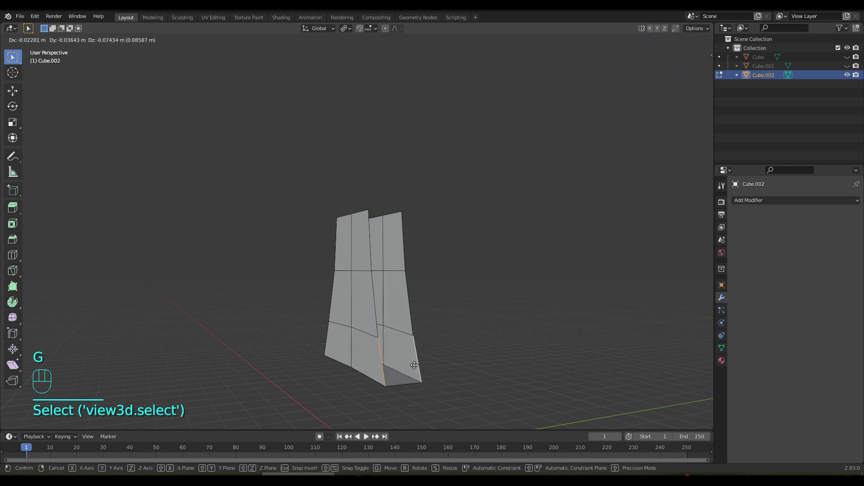
key("f")
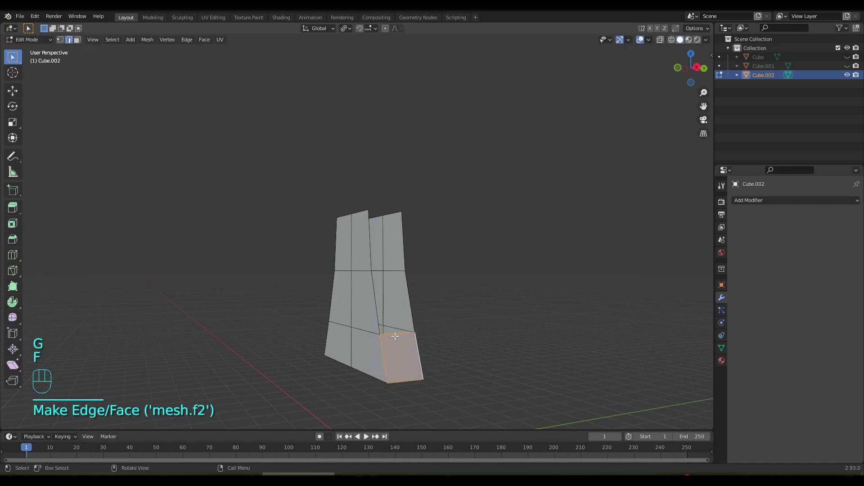
- Fill faces across the block's open edges one after another with F to close it
left_click(394, 331)
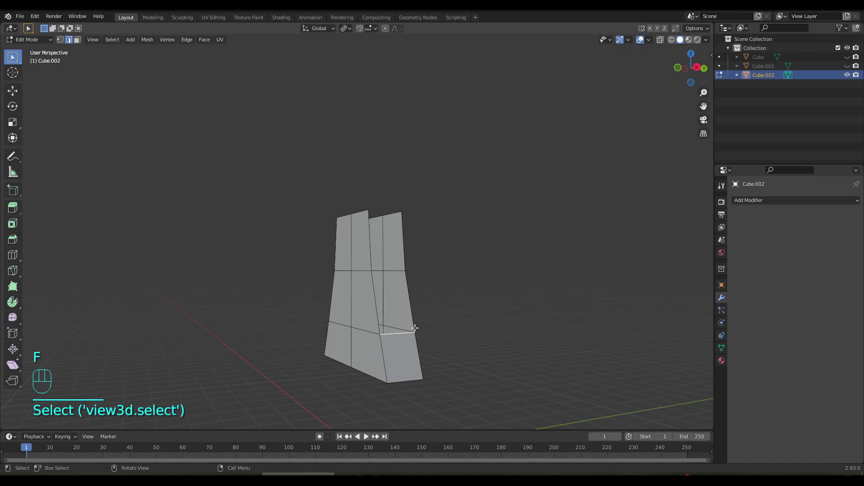
key("f")
left_click_drag(426, 316, 417, 339)
key("f")
left_click_drag(425, 328, 506, 328)
key("f")
left_click_drag(474, 322, 509, 339)
key("f")
left_click_drag(490, 331, 520, 323)
key("f")
left_click_drag(497, 321, 513, 301)
key("f")
left_click_drag(494, 312, 523, 298)
key("f")
left_click_drag(509, 309, 323, 327)
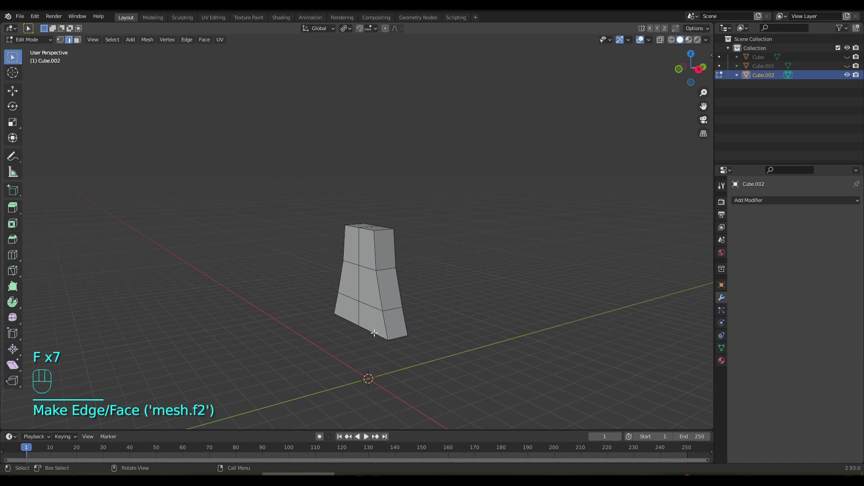
left_click_drag(393, 337, 410, 341)
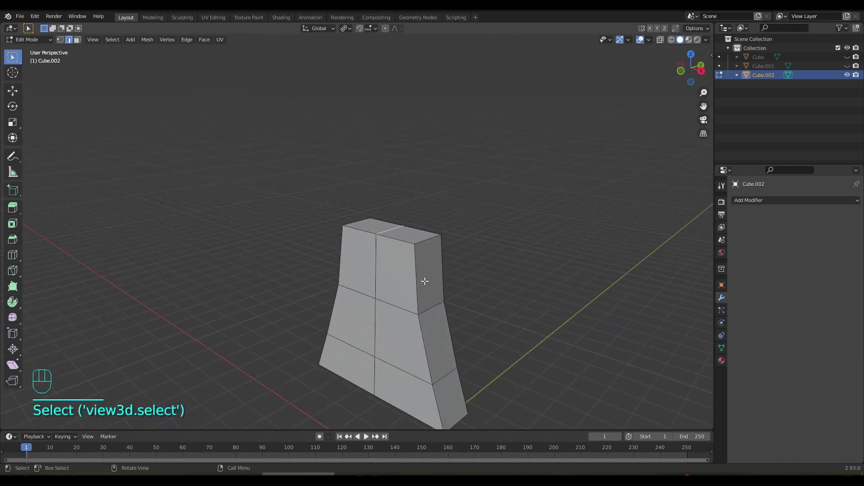
- Raise the top edge into a pointed peak, then slim and stretch the piece along X and Y
key("g")
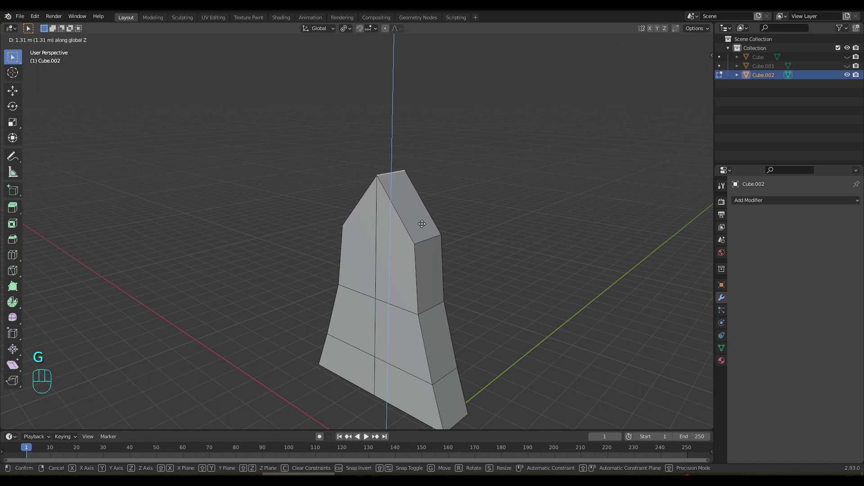
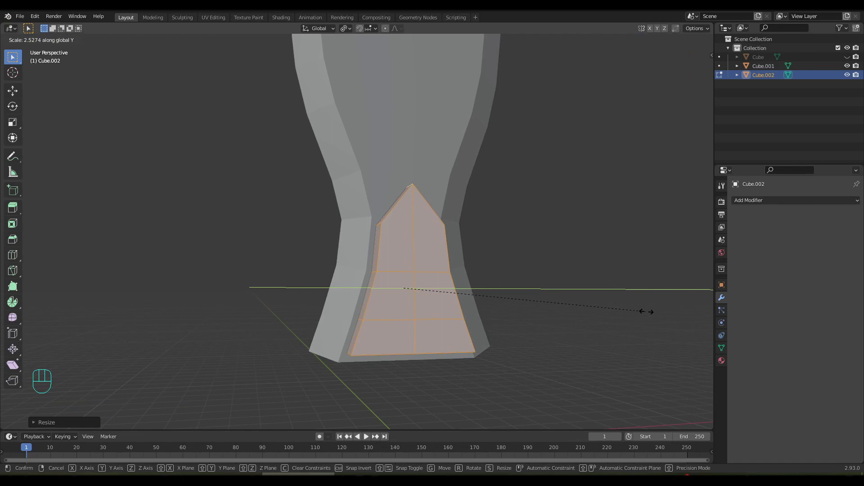
left_click_drag(567, 290, 458, 295)
key("s")
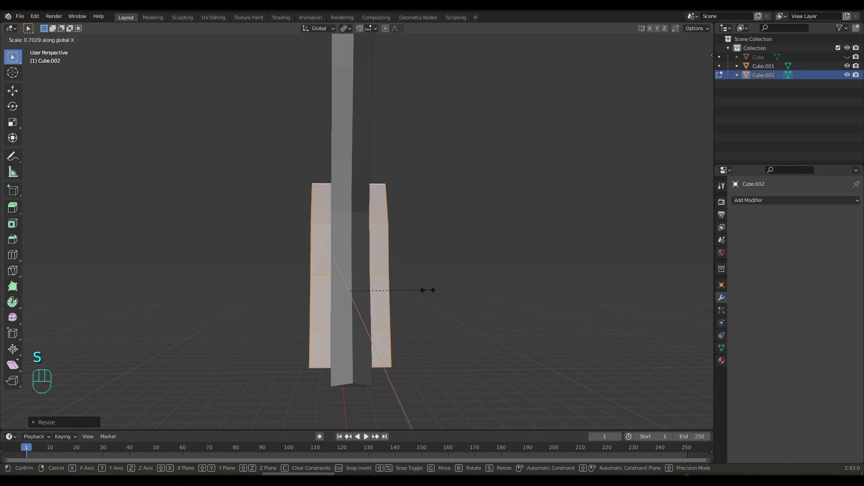
key("y")
left_click_drag(419, 290, 496, 294)
left_click_drag(517, 212, 509, 251)
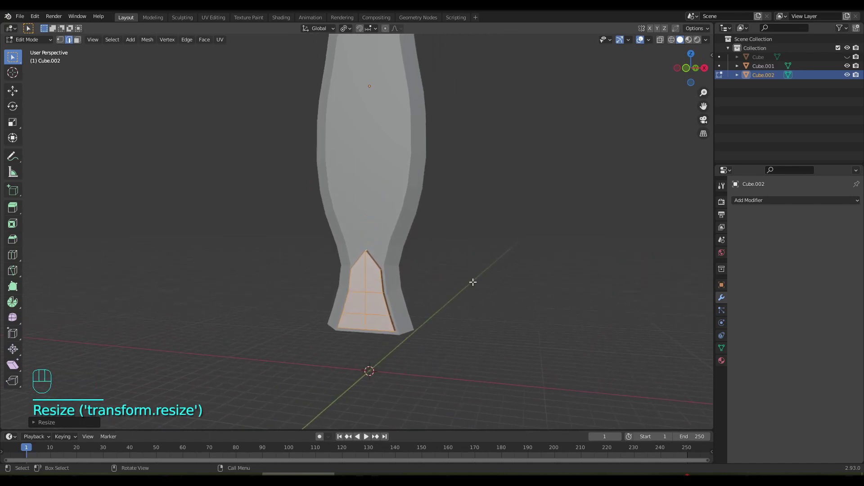
- In face mode extrude extra sections at the piece's bottom and unhide the crossguard
left_click_drag(479, 273, 492, 199)
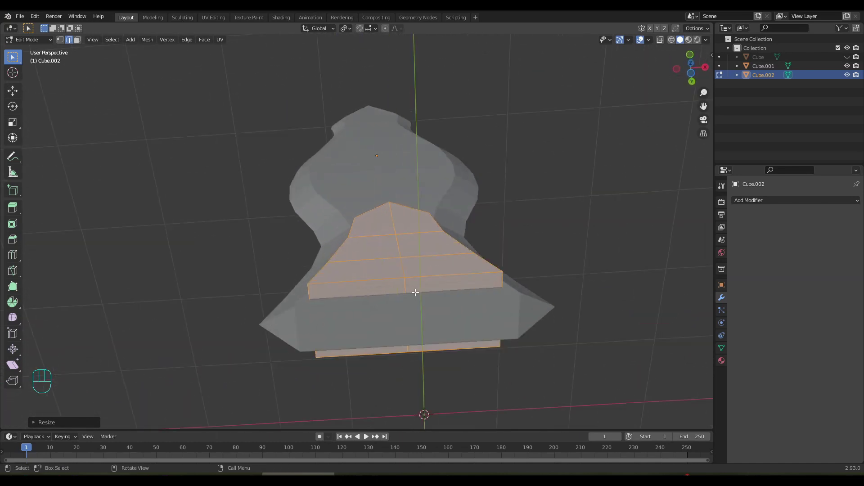
left_click_drag(372, 288, 438, 342)
key("3")
left_click_drag(427, 323, 454, 344)
left_click_drag(446, 321, 435, 357)
key("g")
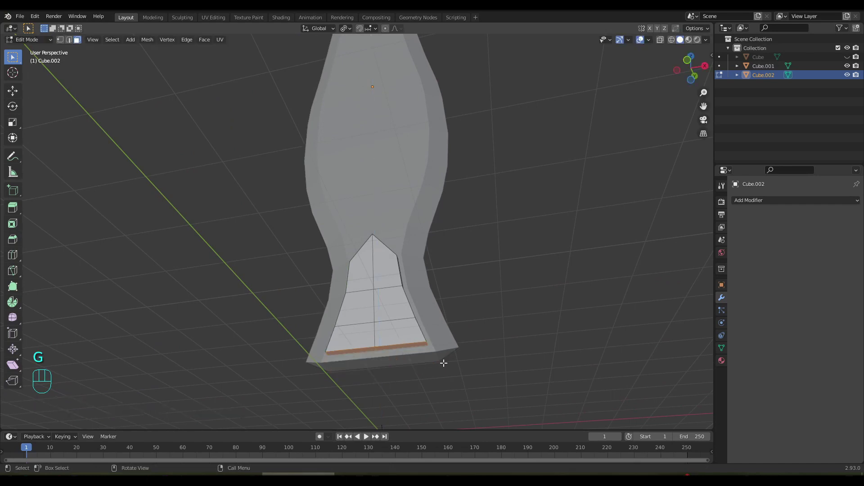
key("e")
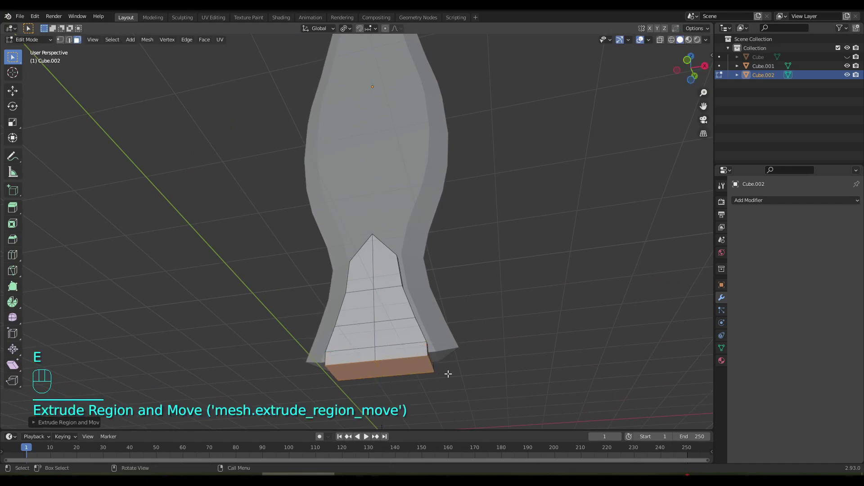
left_click(850, 58)
- Review the pointed piece against the blade in Object Mode, then return to its mesh
left_click_drag(434, 291, 476, 330)
key("Tab")
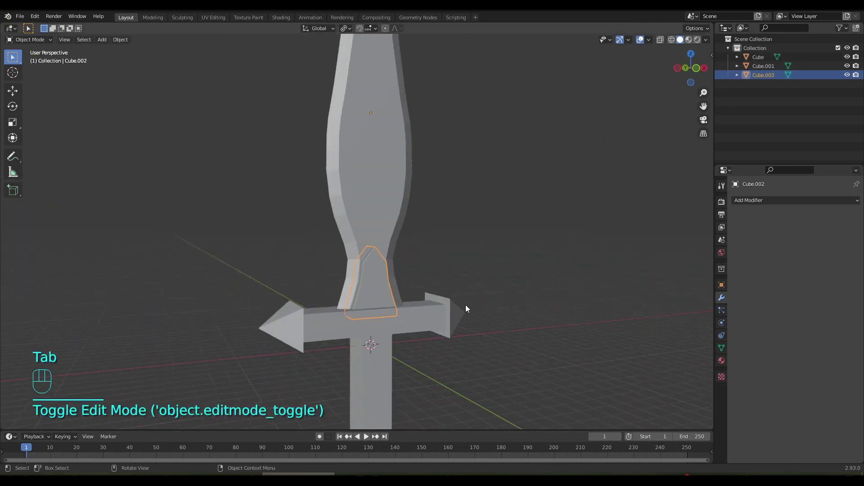
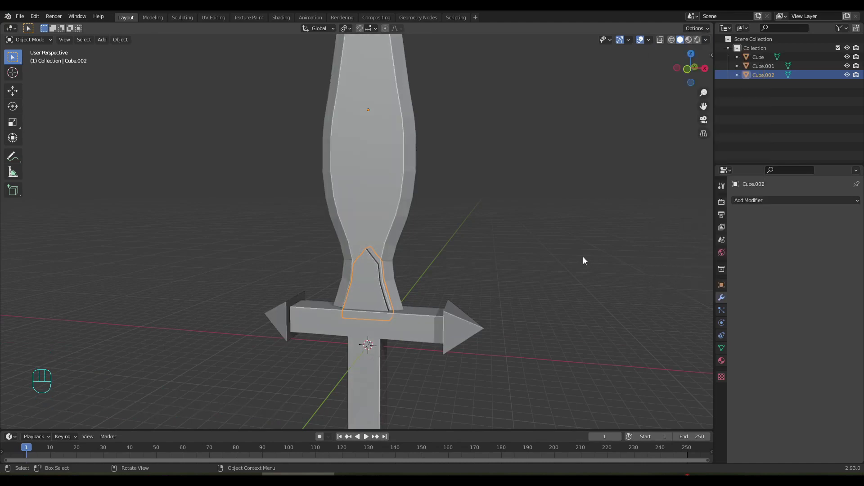
left_click_drag(466, 267, 441, 203)
left_click_drag(393, 265, 425, 267)
left_click_drag(363, 249, 387, 252)
key("Tab")
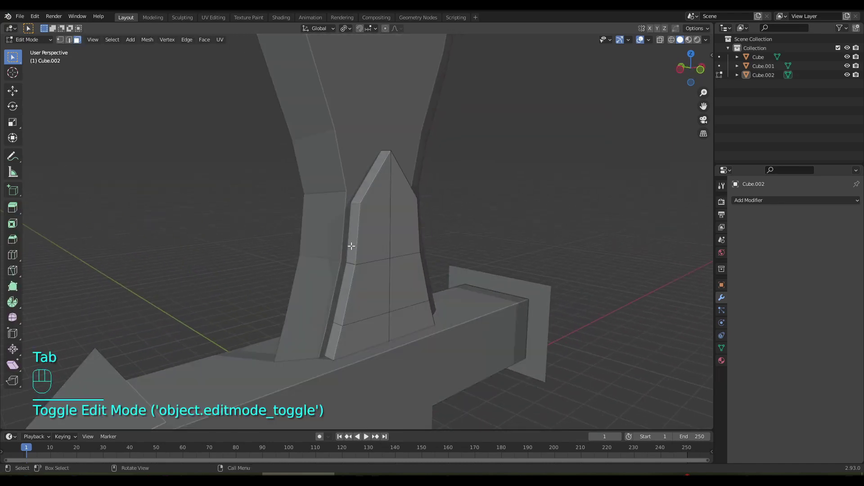
left_click_drag(361, 327, 430, 321)
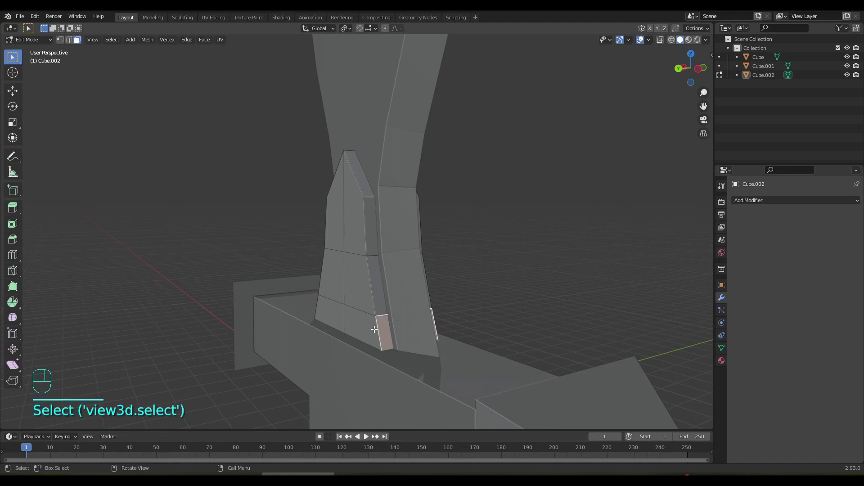
- In edge mode select the outline edges around the front of the pointed piece
key("2")
left_click(377, 328)
left_click_drag(377, 324, 482, 318)
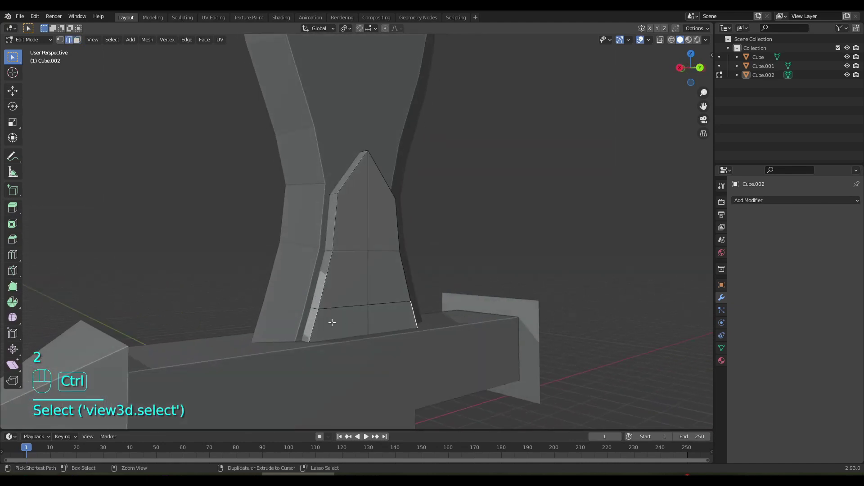
left_click_drag(332, 319, 283, 325)
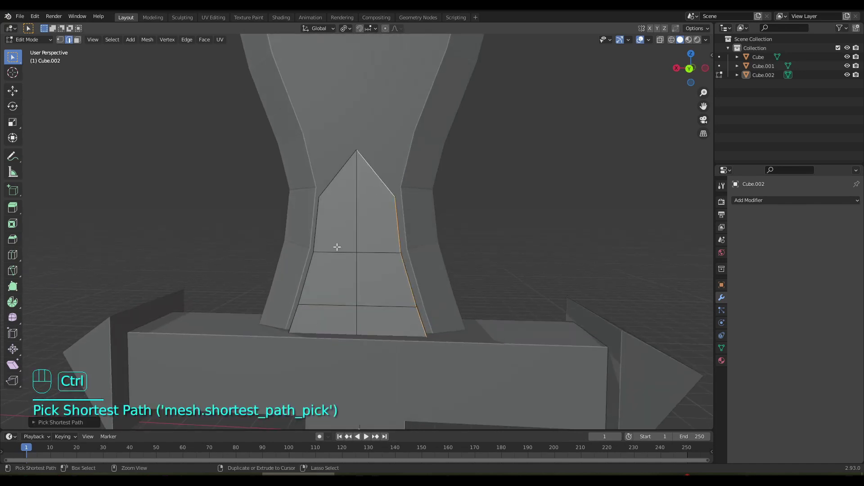
left_click(293, 316)
left_click_drag(279, 304, 446, 301)
left_click(379, 330)
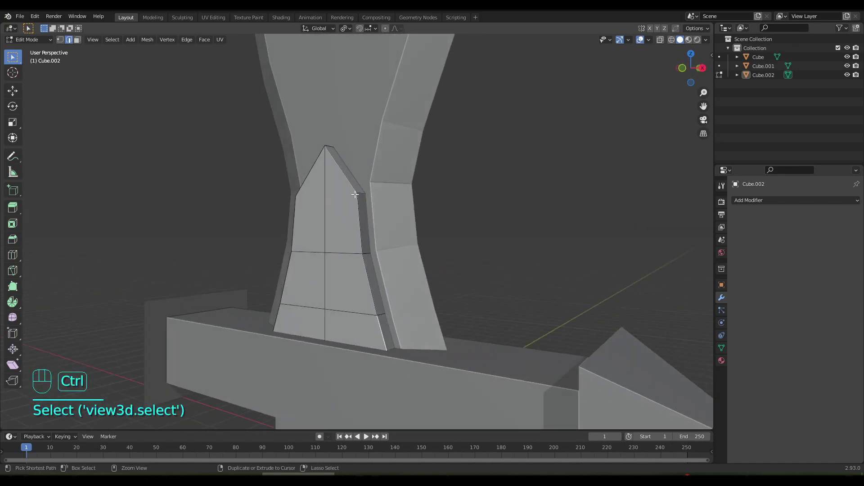
left_click(352, 183)
- Undo a mistaken Ctrl+T operation and the selection change that followed
key("ctrl+t")
key("ctrl+z")
key("ctrl+z")
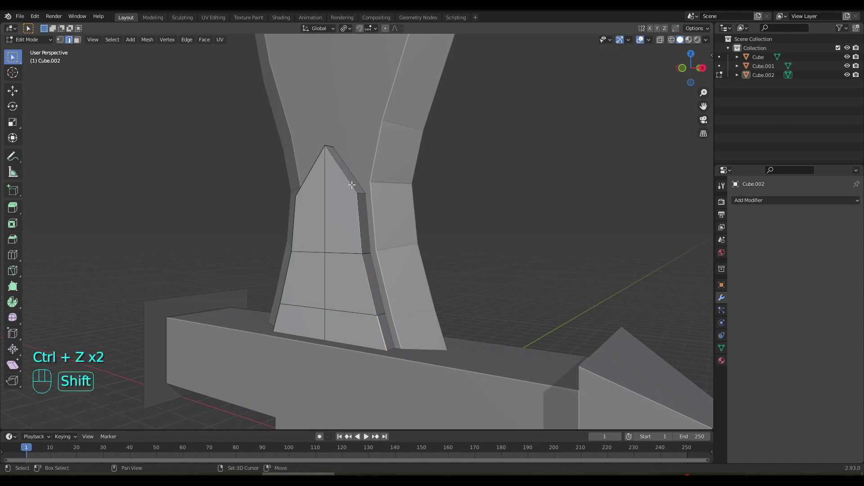
left_click(349, 181)
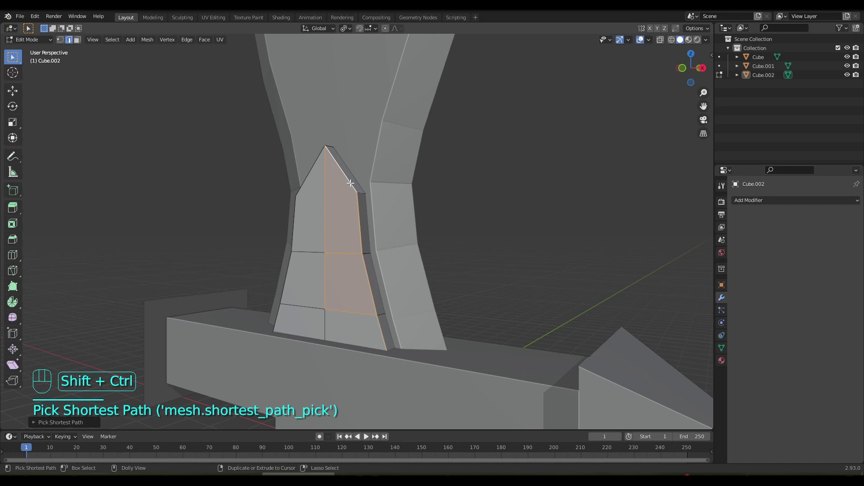
key("ctrl+z")
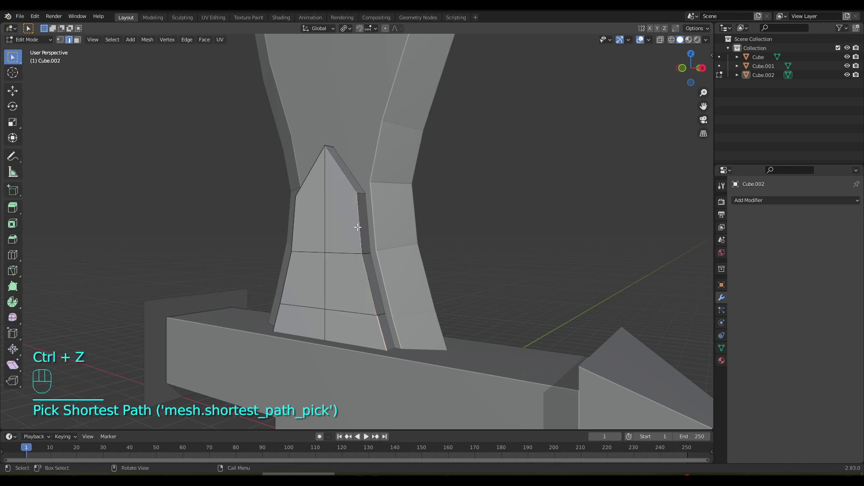
- Reselect the outline edges and bevel them (Ctrl+B) into a narrow chamfered border
left_click(366, 280)
left_click_drag(356, 196, 400, 197)
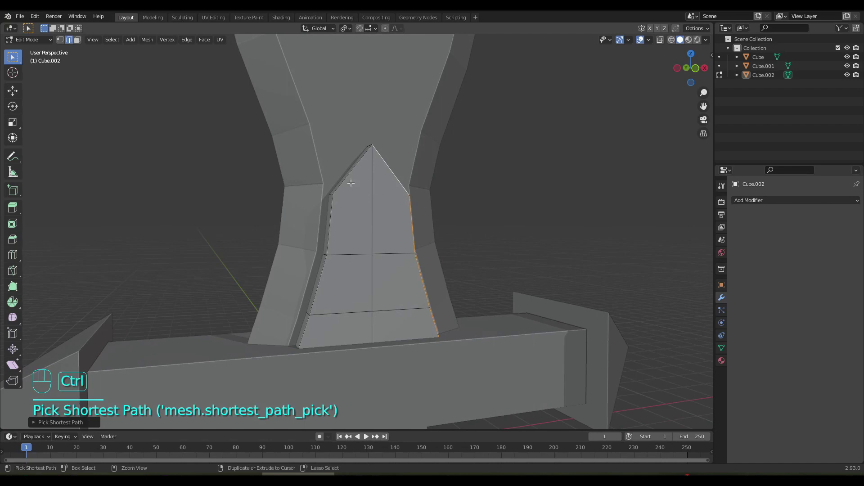
left_click(342, 179)
left_click(309, 321)
left_click_drag(316, 310, 249, 316)
key("ctrl+b")
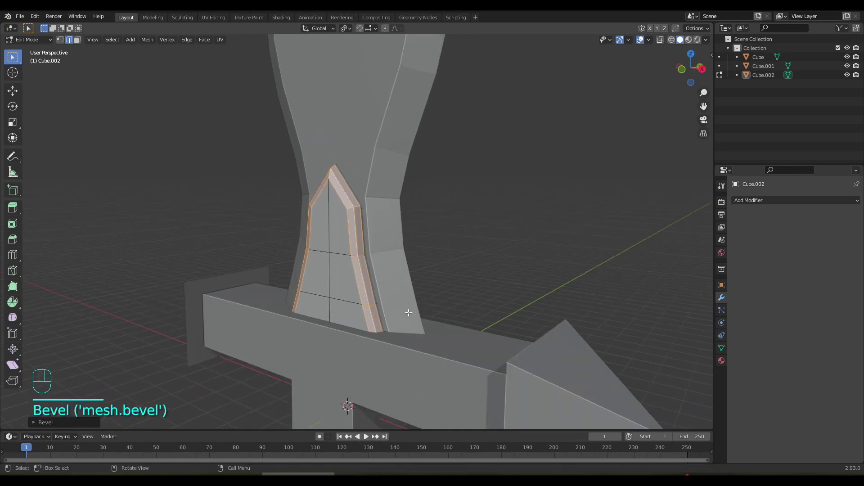
- Extrude the pointed piece's border rim faces slightly so the rim stands proud of the inner face
left_click_drag(405, 307, 446, 280)
left_click_drag(399, 288, 452, 315)
left_click_drag(390, 286, 506, 290)
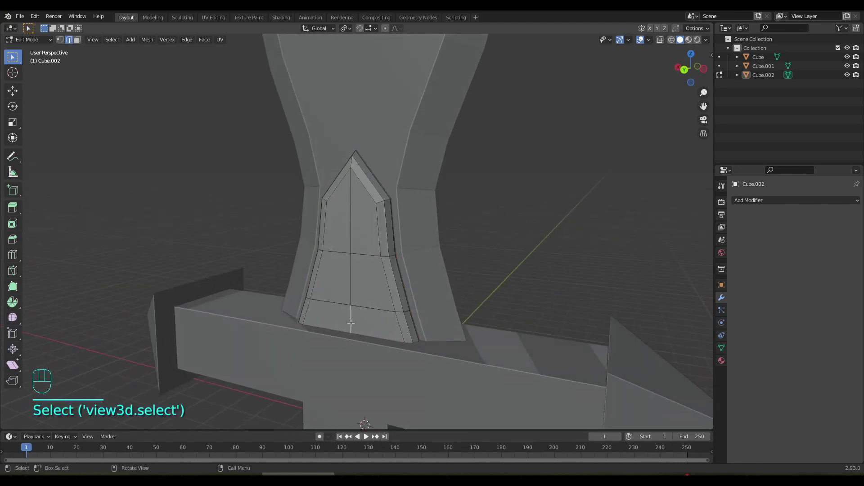
left_click(351, 226)
left_click_drag(438, 272, 303, 272)
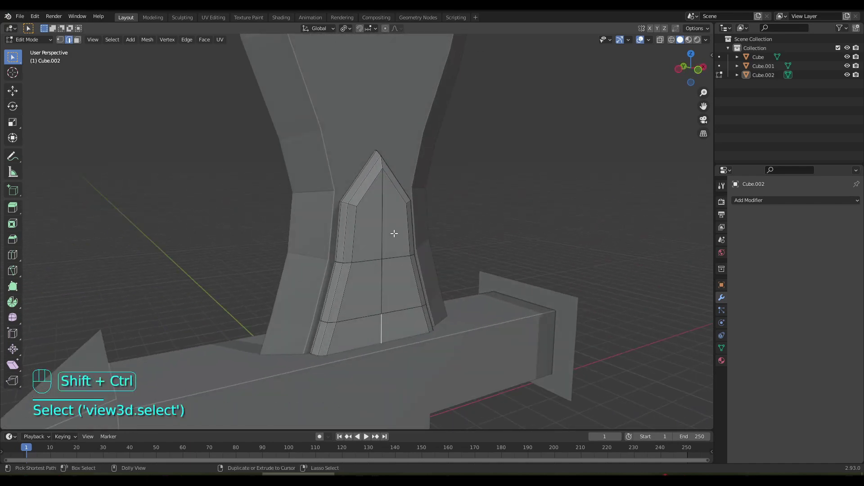
left_click(384, 226)
left_click_drag(395, 262, 442, 268)
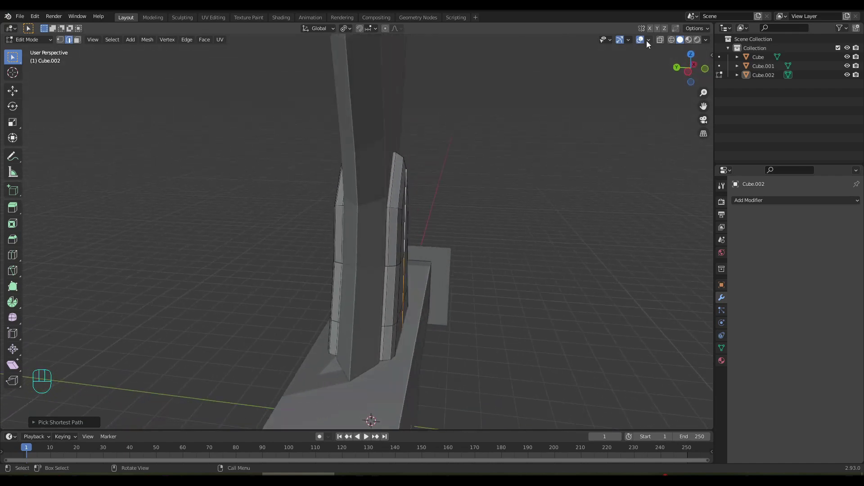
- Scale down the crossguard's arrow tips into smaller angled points and return to Object Mode
left_click(659, 30)
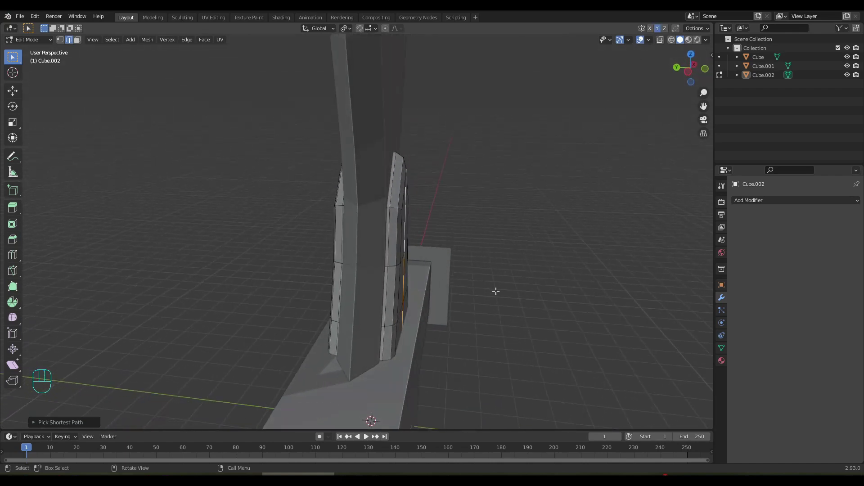
key("g")
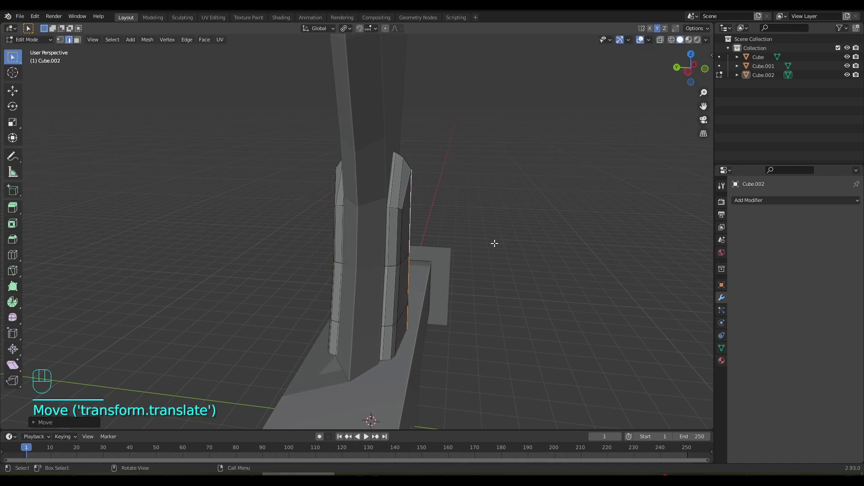
left_click_drag(510, 255, 614, 239)
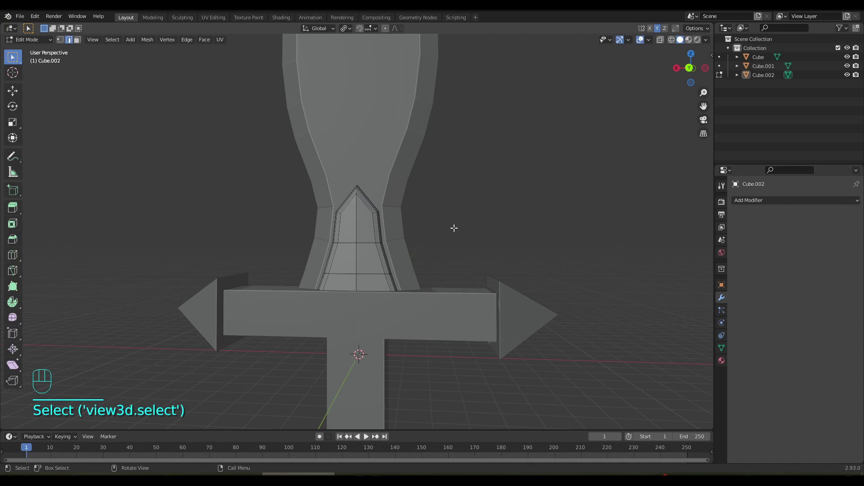
left_click_drag(453, 228, 260, 239)
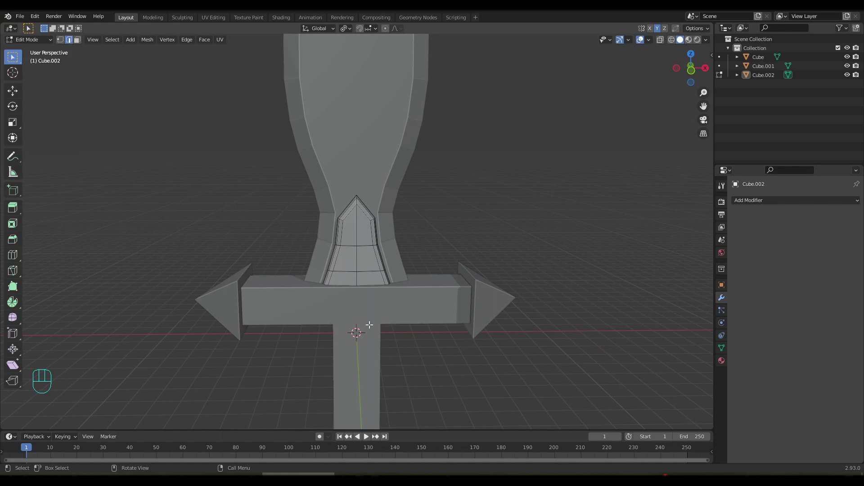
left_click_drag(368, 303, 375, 245)
key("Tab")
- Save the file and orbit around the assembled blade, base piece and crossguard to check them
left_click_drag(389, 270, 330, 271)
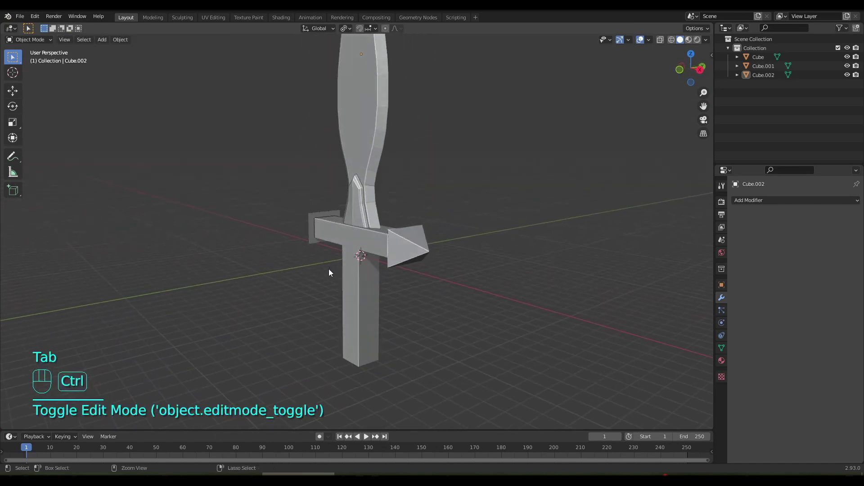
key("ctrl+s")
left_click_drag(389, 232, 392, 364)
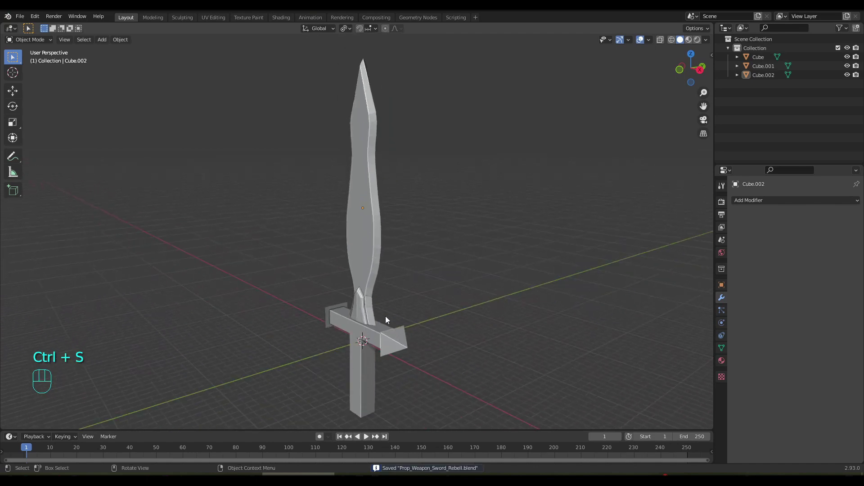
left_click_drag(393, 295, 449, 292)
middle_click(370, 241)
key("Tab")
key("Tab")
key("Tab")
left_click_drag(395, 262, 395, 254)
left_click_drag(396, 245, 391, 250)
key("Tab")
left_click_drag(399, 298, 391, 241)
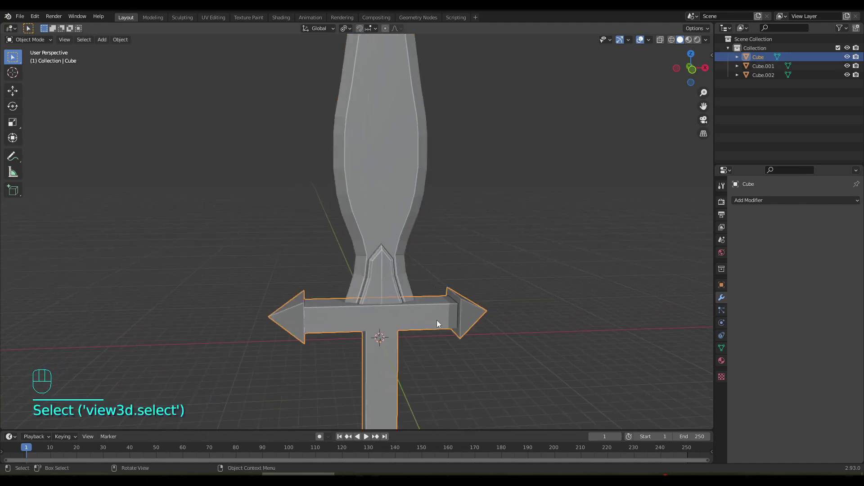
- Hide the crossguard and start editing the blade object Cube.002 in face select mode
key("h")
left_click_drag(421, 311, 437, 281)
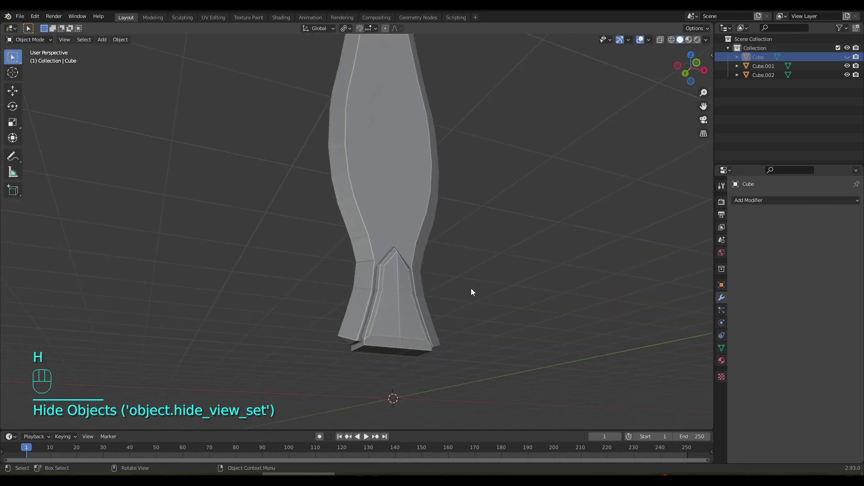
left_click(848, 59)
left_click(848, 59)
double_click(849, 59)
left_click_drag(523, 282, 518, 274)
key("Tab")
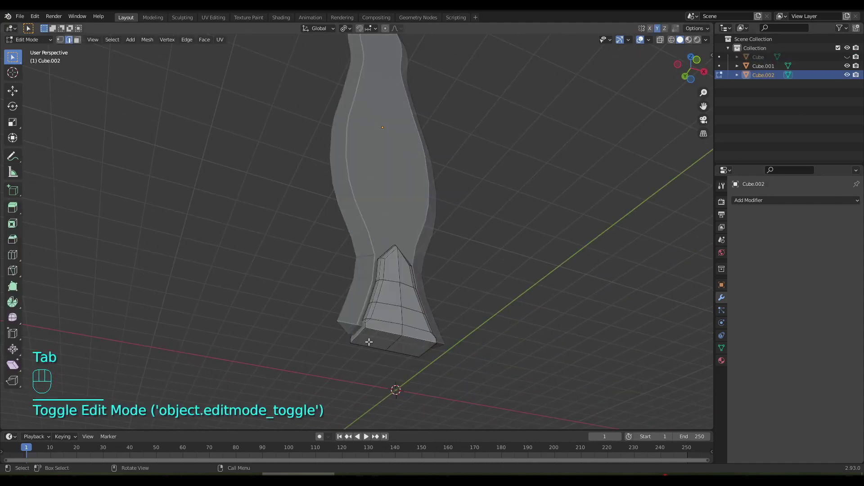
key("3")
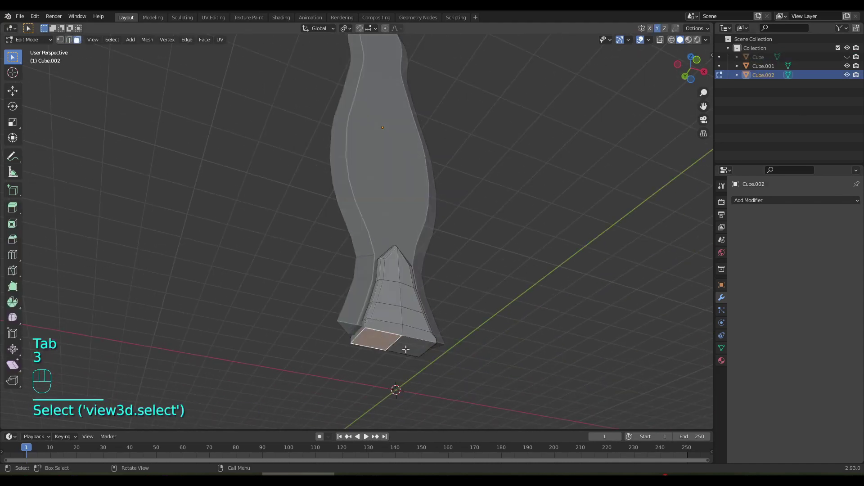
- Extrude two small upright blocks from the crossguard top beside the blade and adjust them along X
middle_click(408, 357)
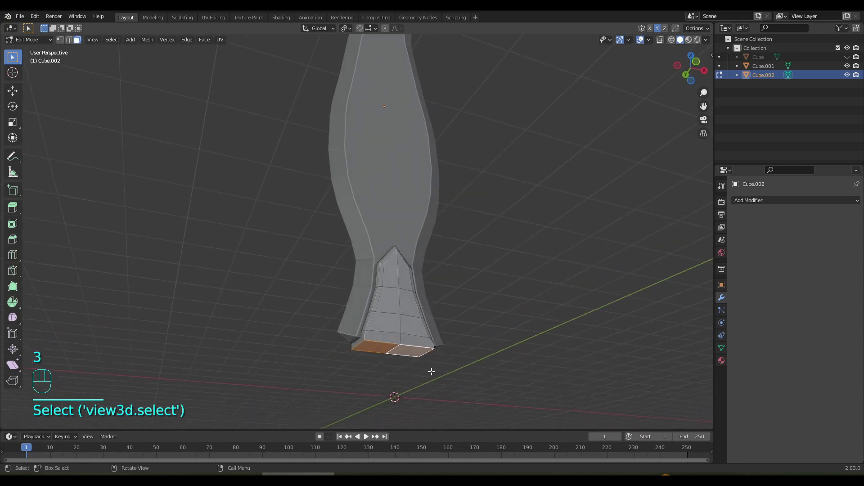
key("g")
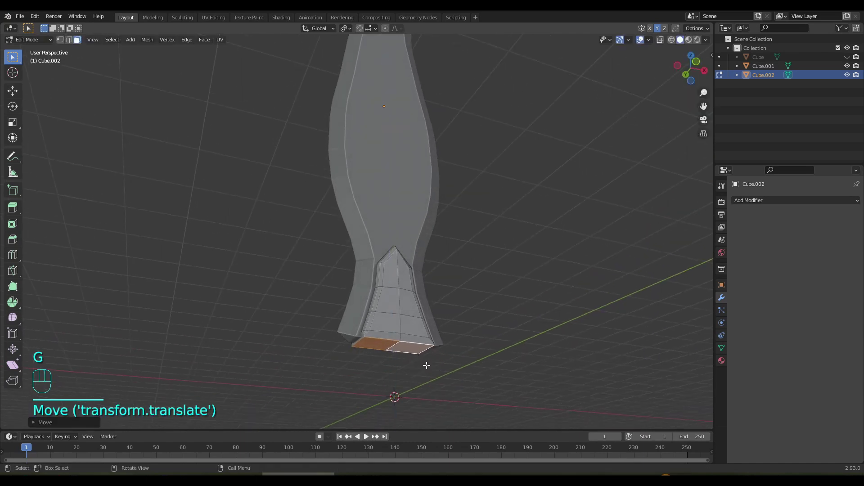
key("e")
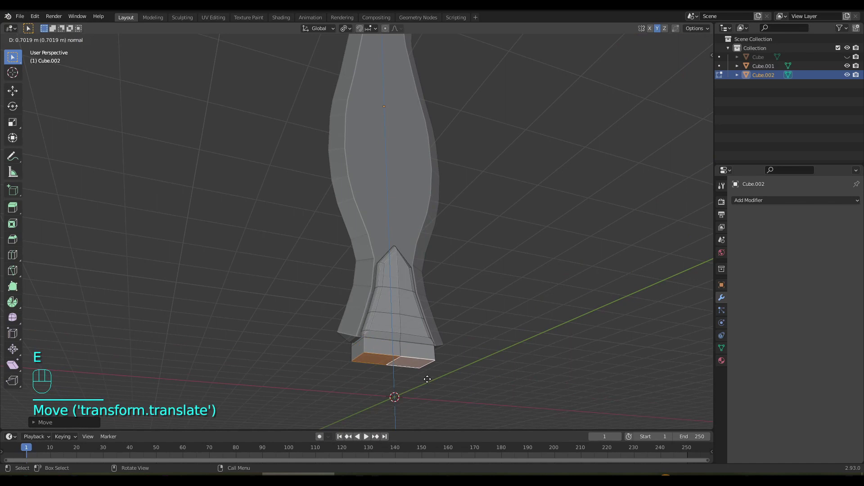
left_click_drag(408, 365, 329, 378)
left_click_drag(417, 362, 481, 371)
key("e")
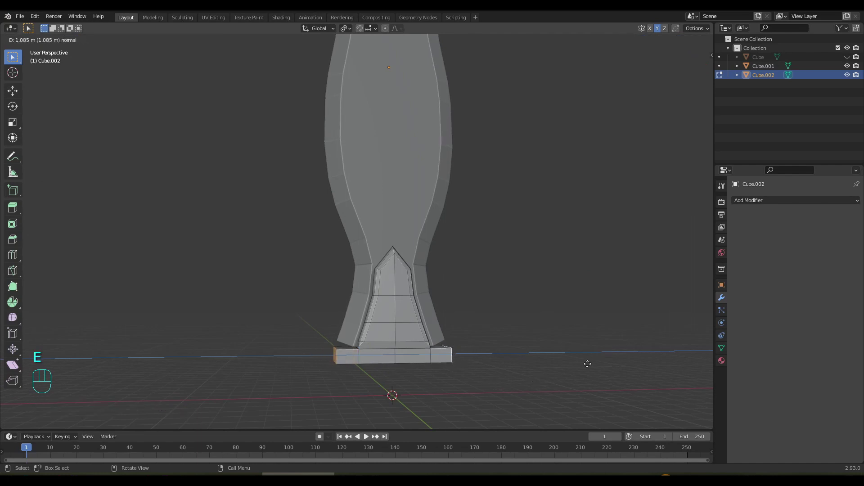
key("e")
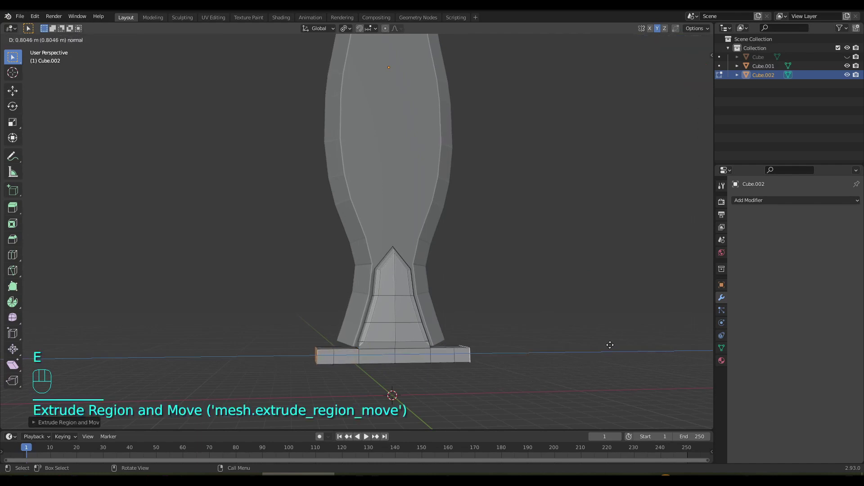
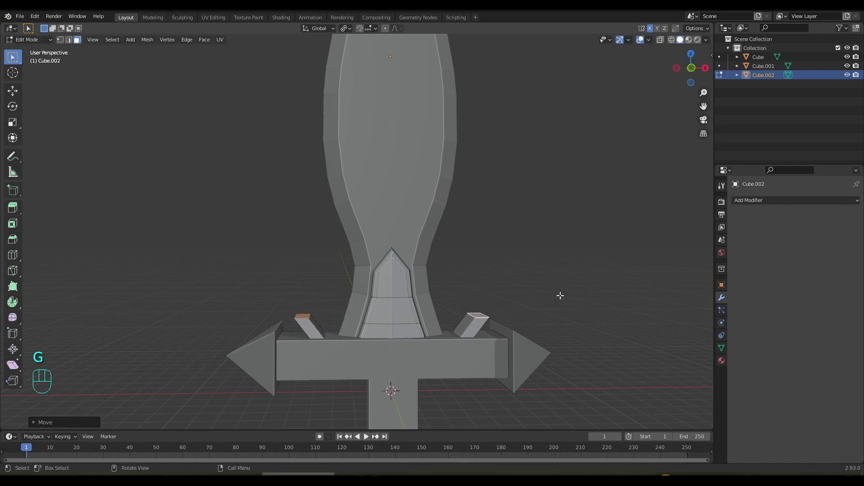
key("g")
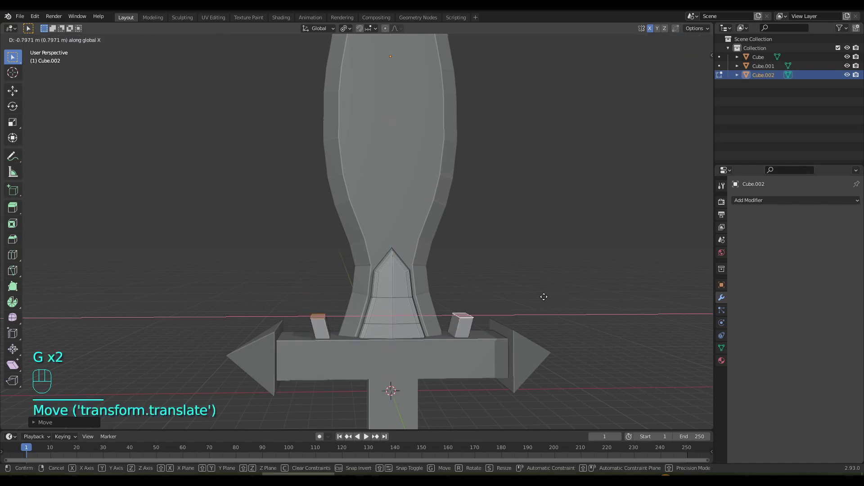
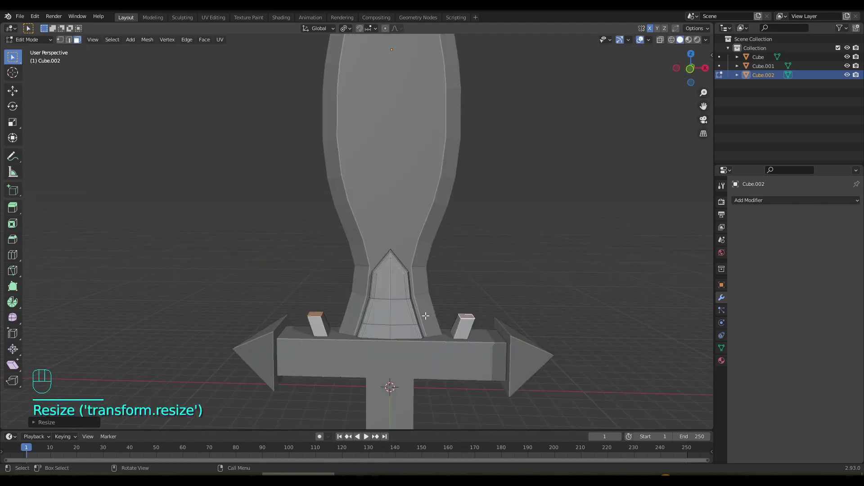
- Scale the two blocks' top faces down into pointed spikes and check them from the front
key("e")
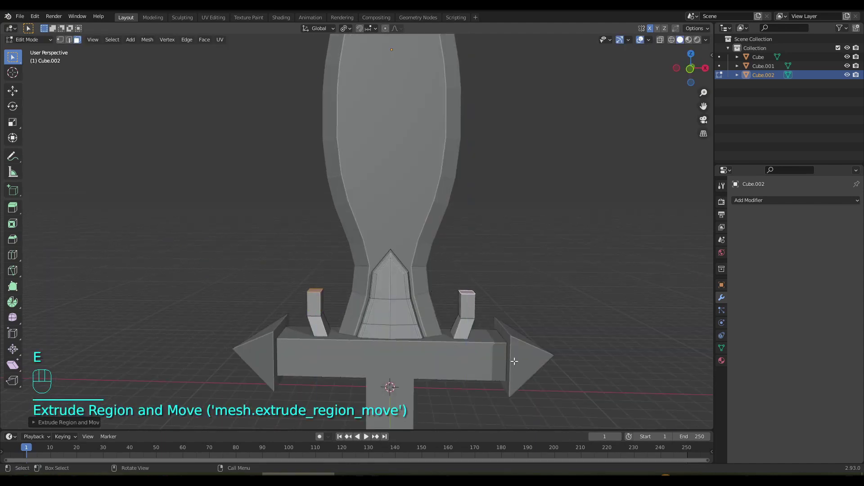
key("s")
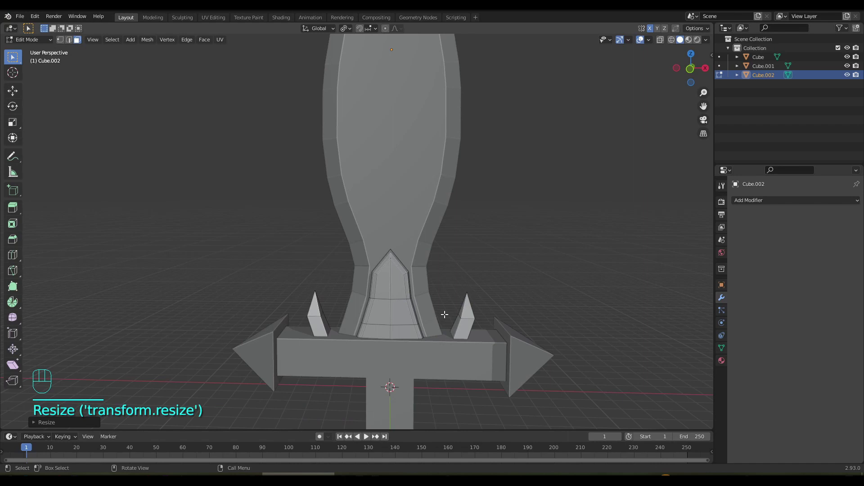
left_click_drag(420, 270, 431, 254)
left_click_drag(400, 289, 389, 175)
left_click_drag(362, 213, 344, 236)
left_click_drag(387, 296, 398, 245)
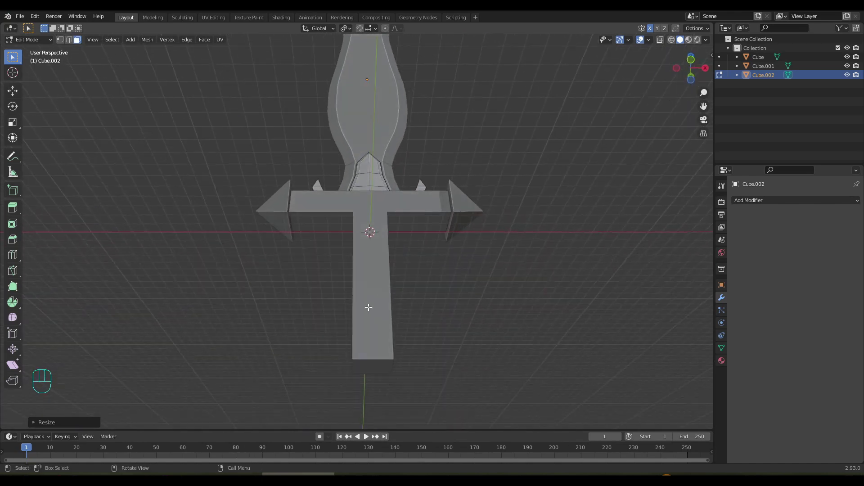
- Select the crossguard and grip object and start editing it, viewing the grip's bottom face
key("Tab")
left_click_drag(401, 340, 405, 321)
key("Tab")
key("Tab")
key("Tab")
key("Tab")
left_click(388, 292)
key("Tab")
left_click_drag(382, 335, 391, 371)
left_click_drag(401, 341, 392, 281)
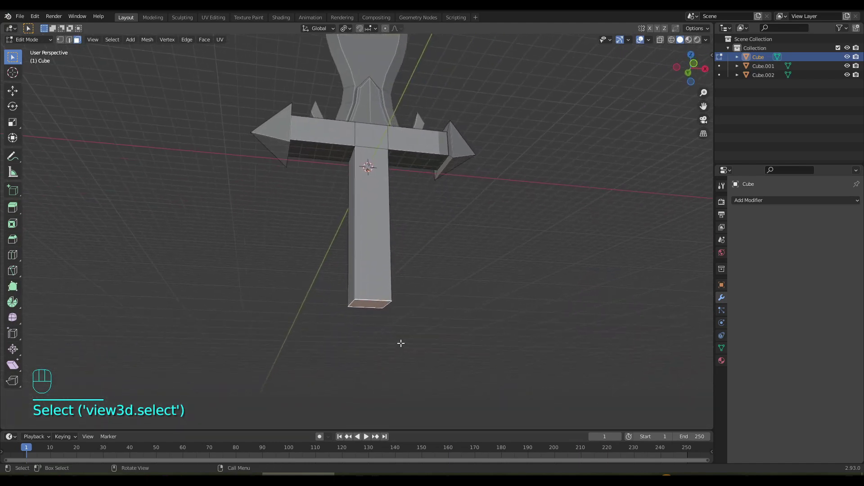
- Extrude and scale the grip's bottom face out then in to form a wider stepped pommel
key("e")
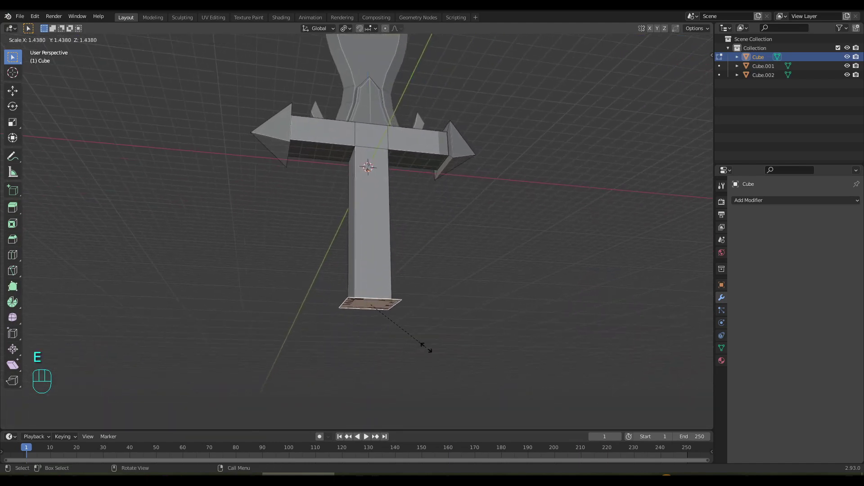
key("e")
key("e")
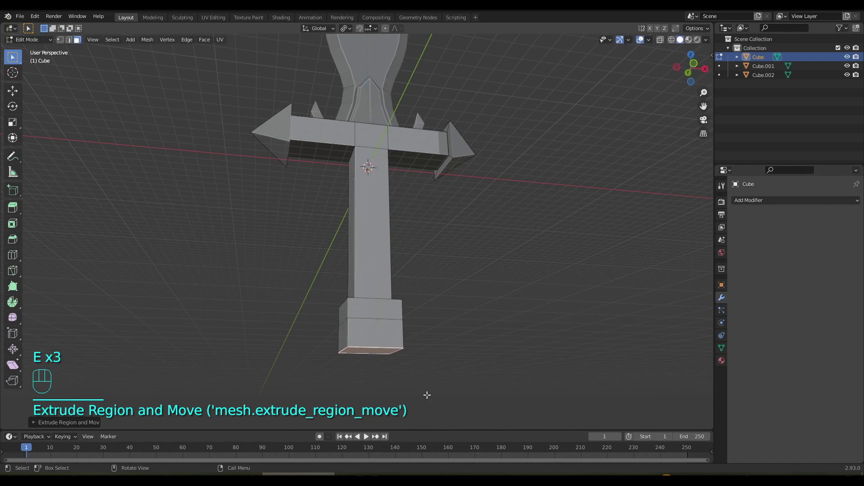
key("s")
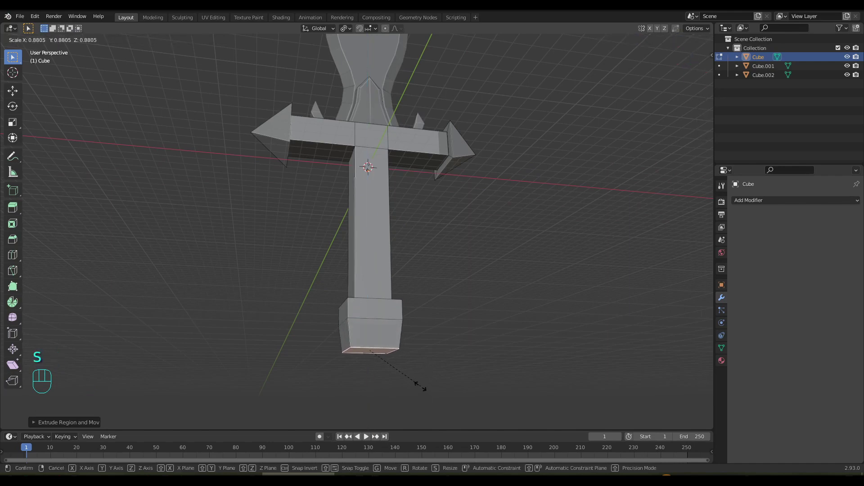
key("e")
key("s")
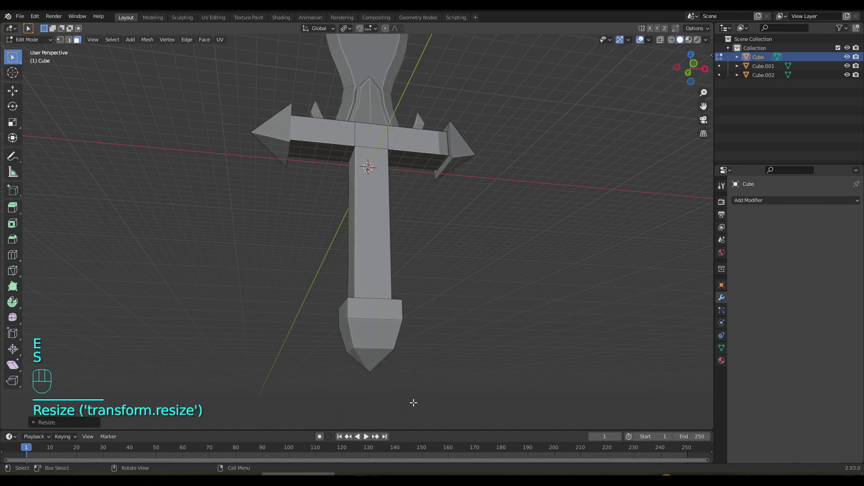
left_click_drag(388, 278, 379, 298)
left_click_drag(377, 291, 399, 295)
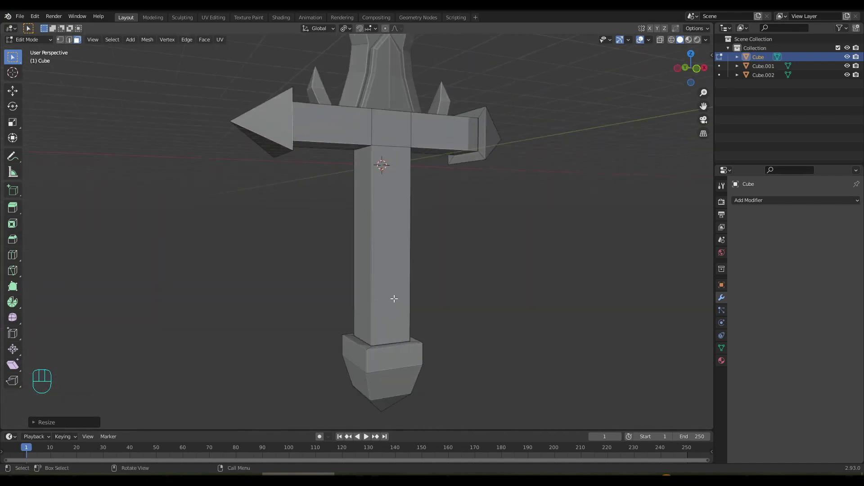
- Add a Subdivision Surface modifier to smooth the crossguard and handle mesh
key("2")
left_click_drag(372, 262, 345, 287)
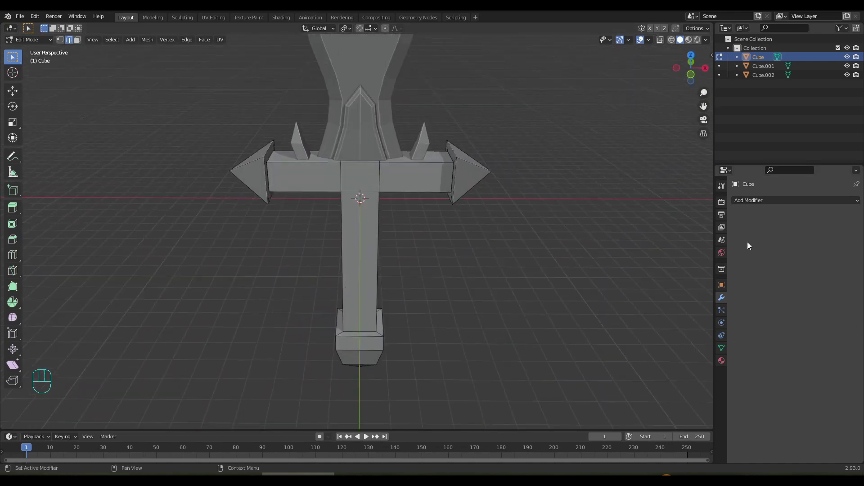
left_click_drag(757, 206, 688, 363)
left_click_drag(531, 299, 543, 283)
left_click_drag(490, 273, 496, 327)
left_click_drag(436, 283, 411, 275)
- Add loop cuts along the grip and scale selected loops to give it bulging bands
key("ctrl+r")
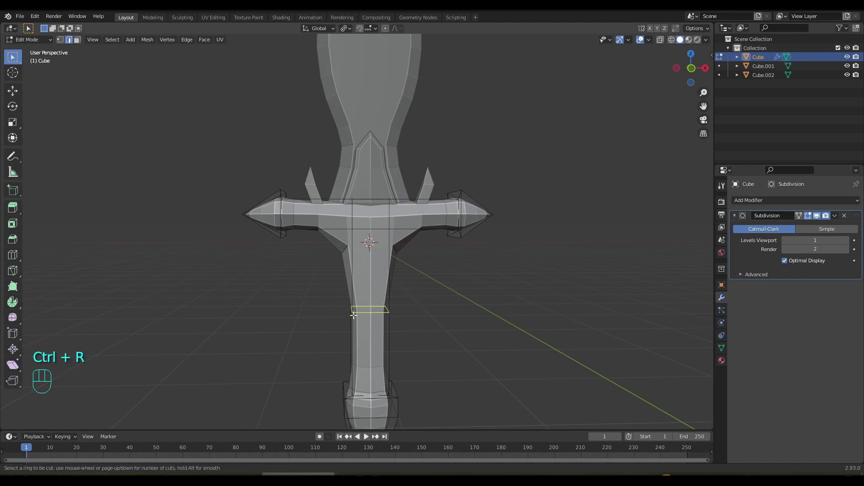
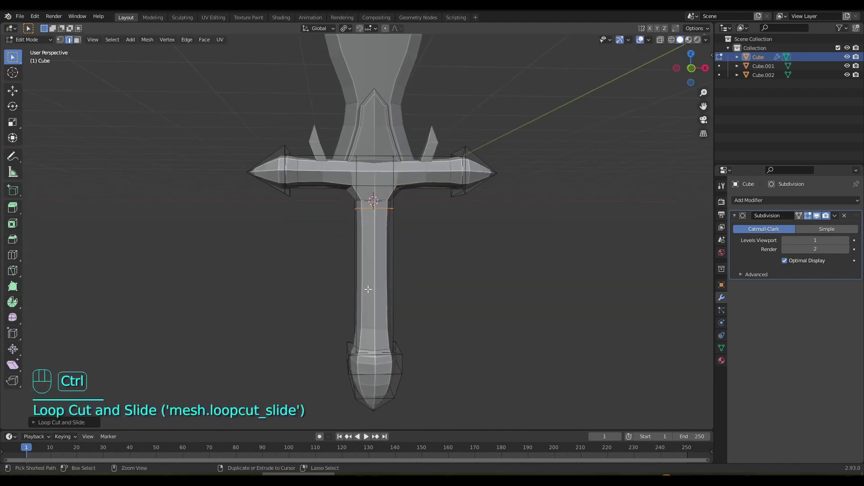
key("ctrl+r")
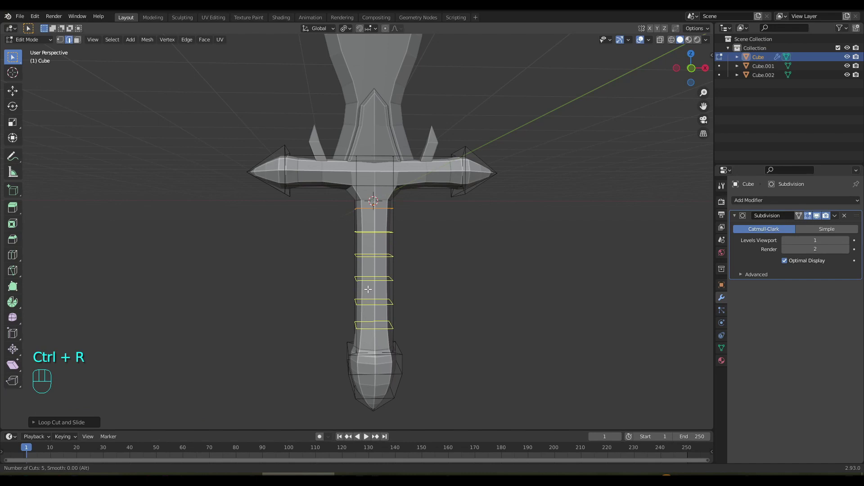
left_click_drag(370, 293, 444, 293)
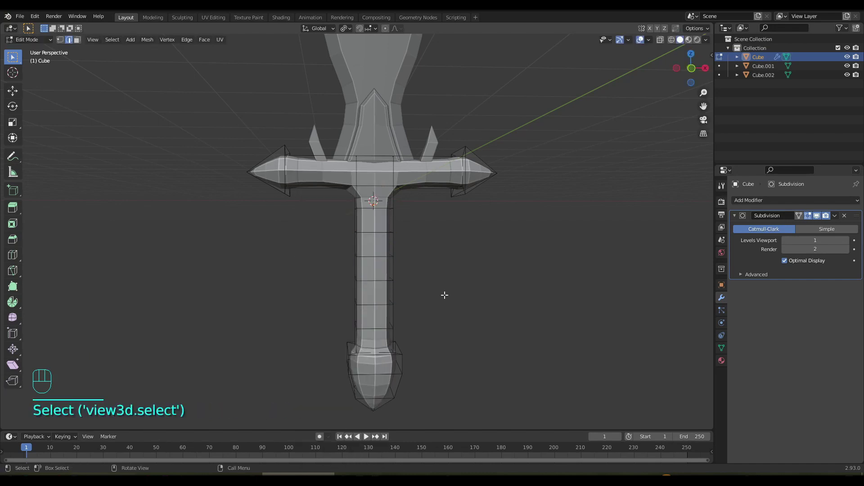
middle_click(378, 264)
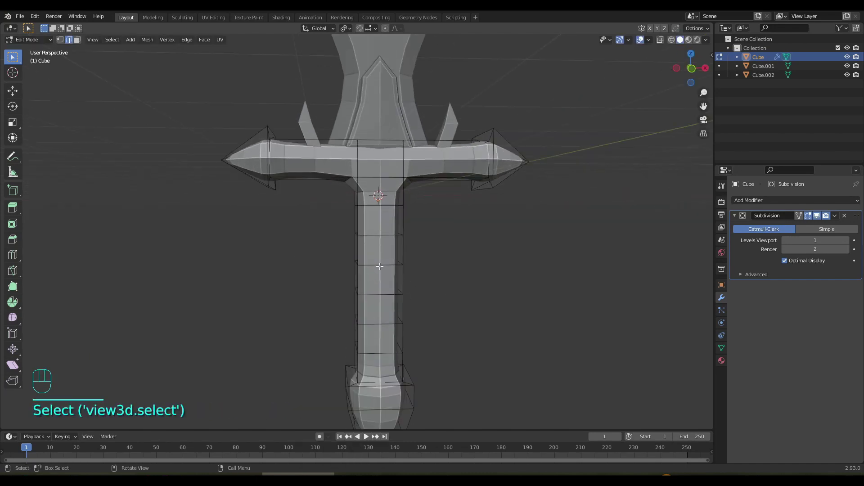
left_click(371, 236)
left_click(371, 236)
left_click(374, 351)
key("s")
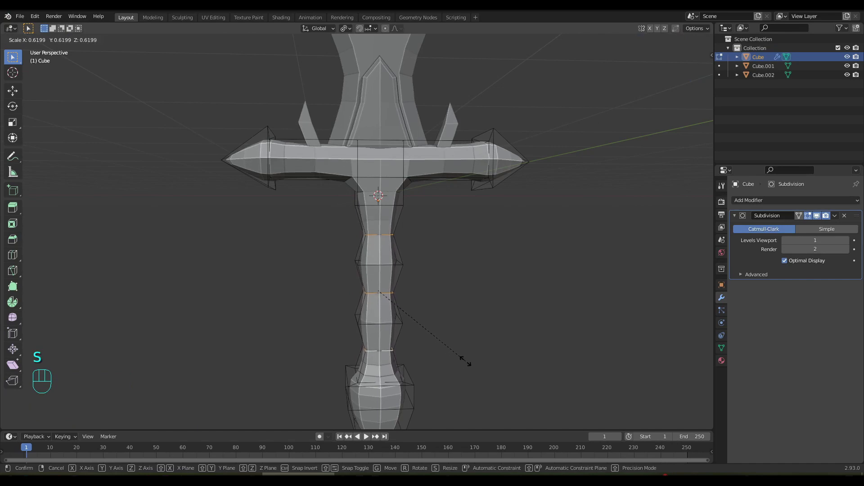
left_click_drag(333, 315, 319, 313)
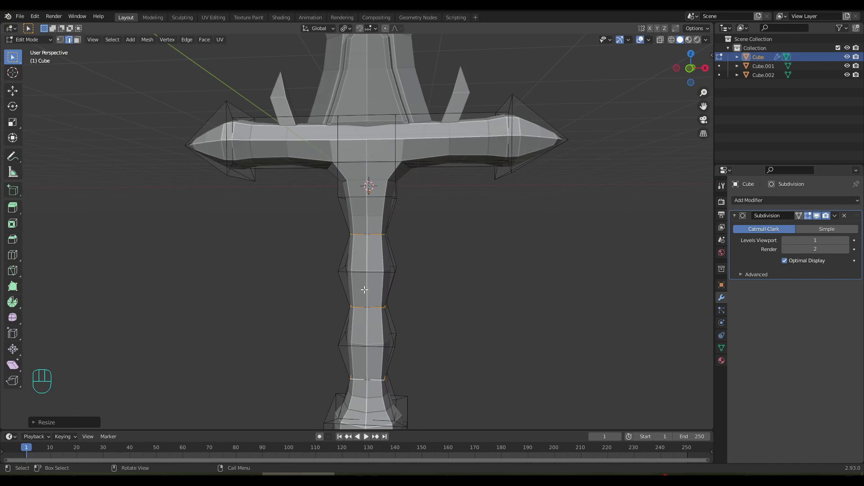
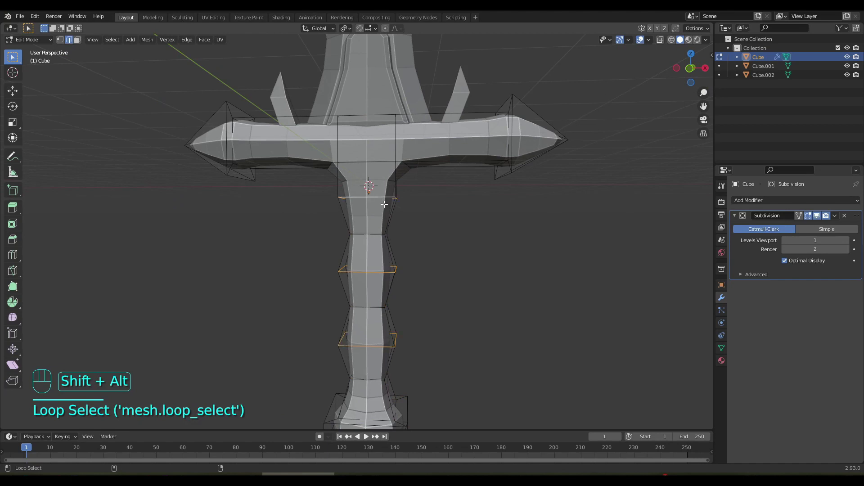
key("s")
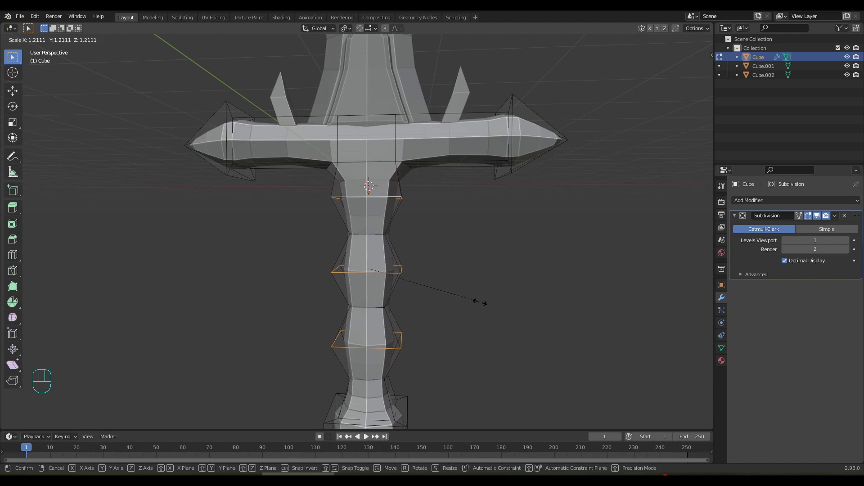
- Slide a loop up under the crossguard and shrink it to narrow the grip's neck
key("ctrl+r")
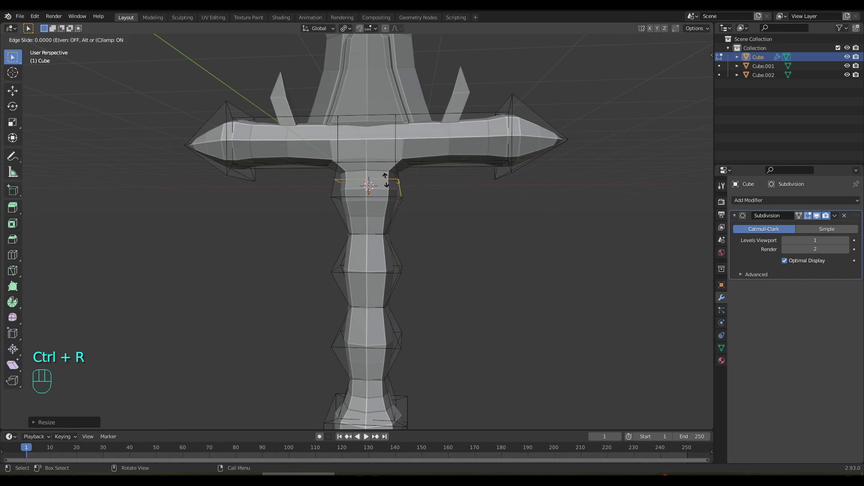
key("s")
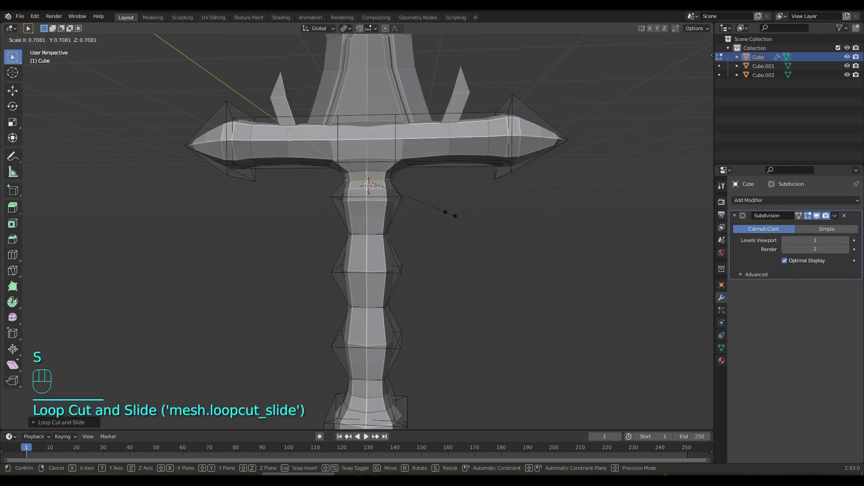
left_click_drag(377, 218, 398, 218)
left_click_drag(437, 252, 413, 248)
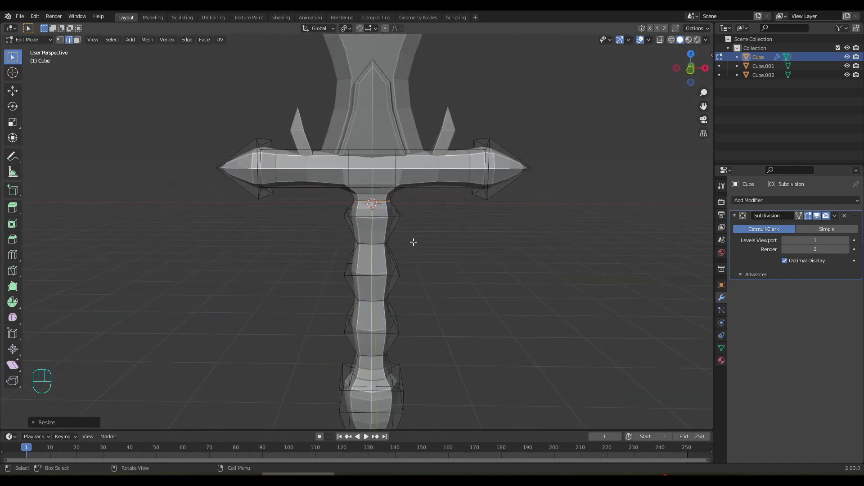
left_click_drag(380, 241, 372, 276)
middle_click(446, 254)
- Cut loops near both crossguard ends, push them outward and enlarge them into raised rings
key("ctrl+r")
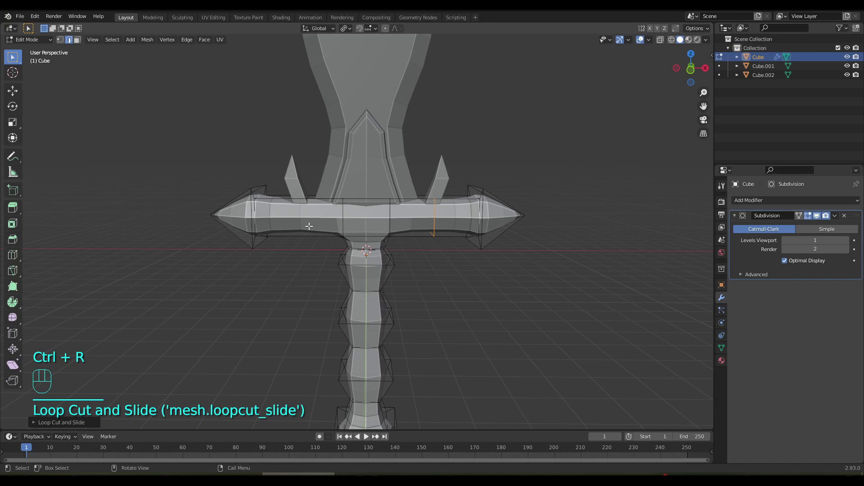
key("ctrl+r")
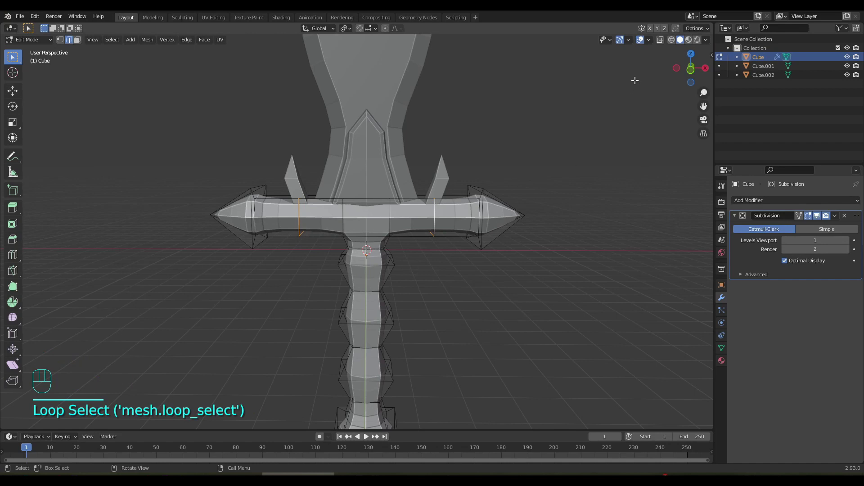
left_click(653, 29)
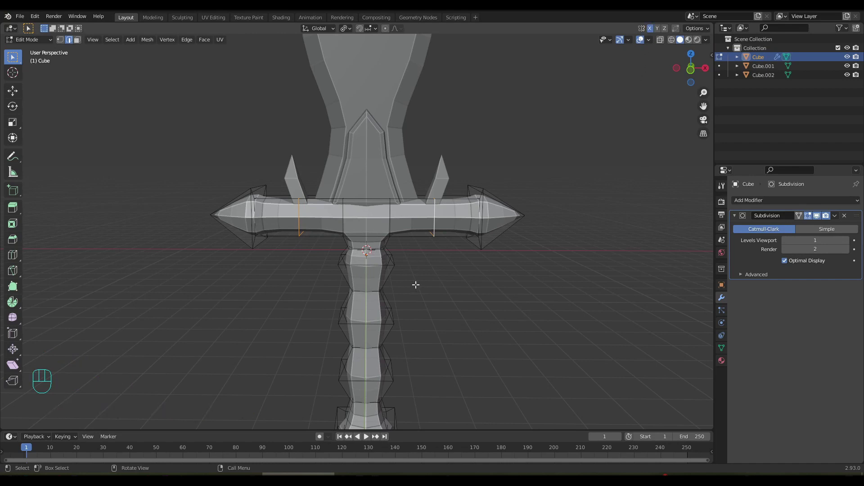
key("g")
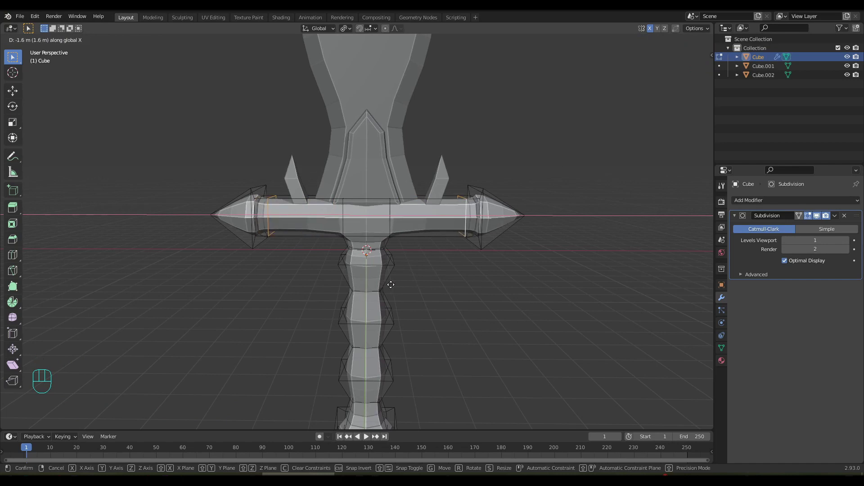
key("s")
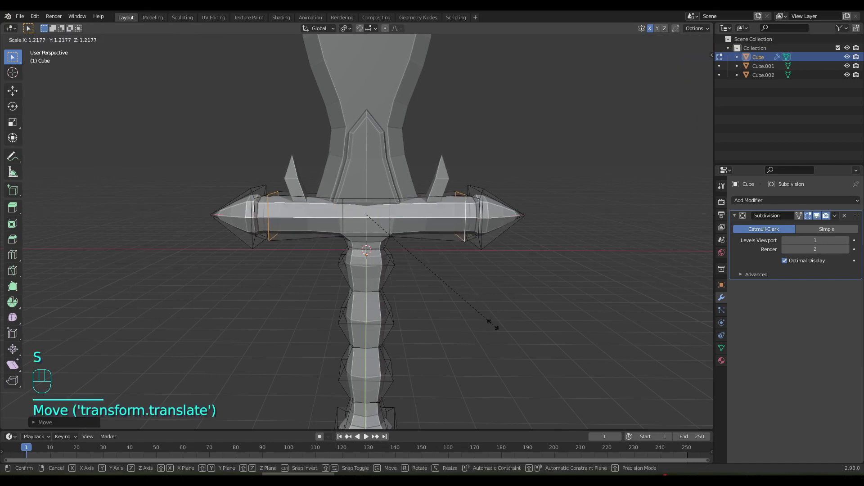
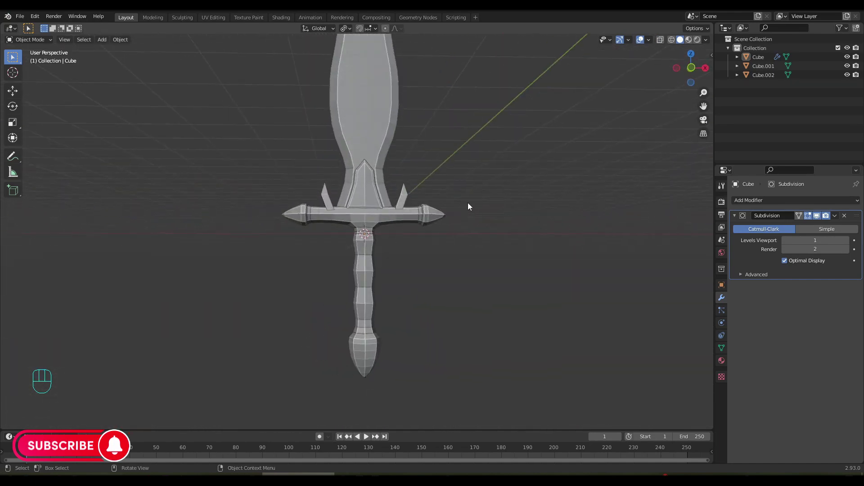
- View the whole sword from a distance, then select the sword mesh and enter Edit Mode
left_click_drag(460, 220, 452, 330)
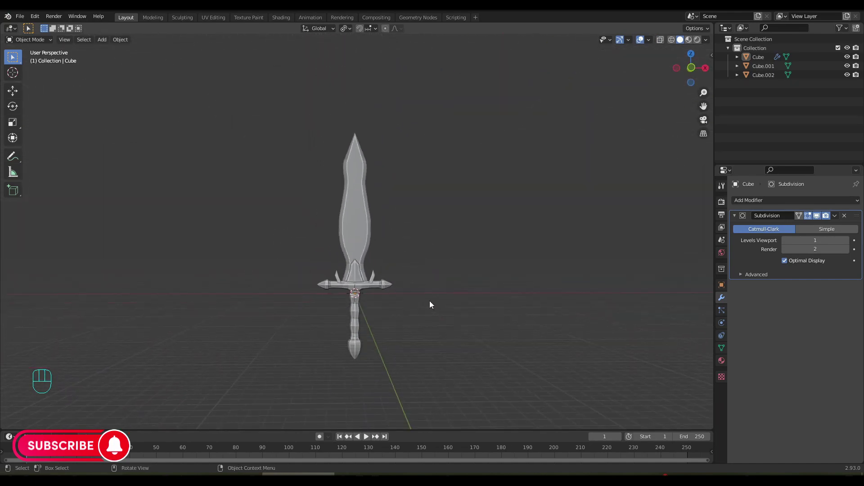
left_click_drag(432, 289, 436, 230)
left_click_drag(406, 289, 405, 256)
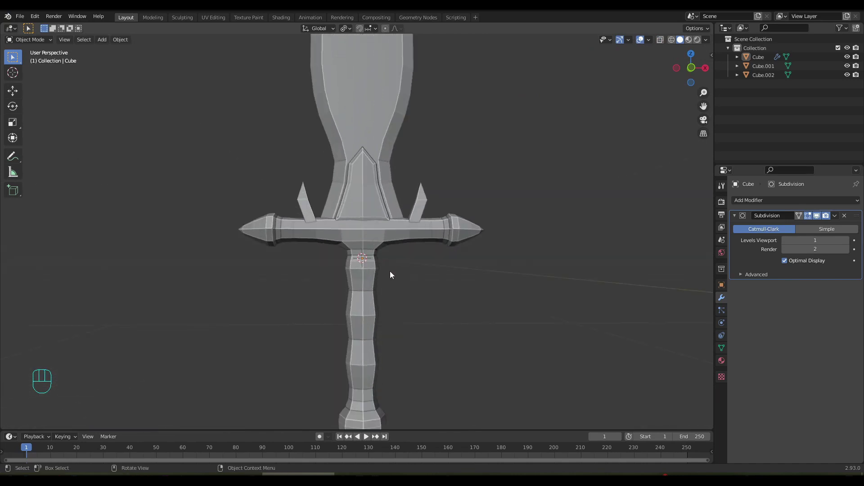
left_click(386, 248)
key("Tab")
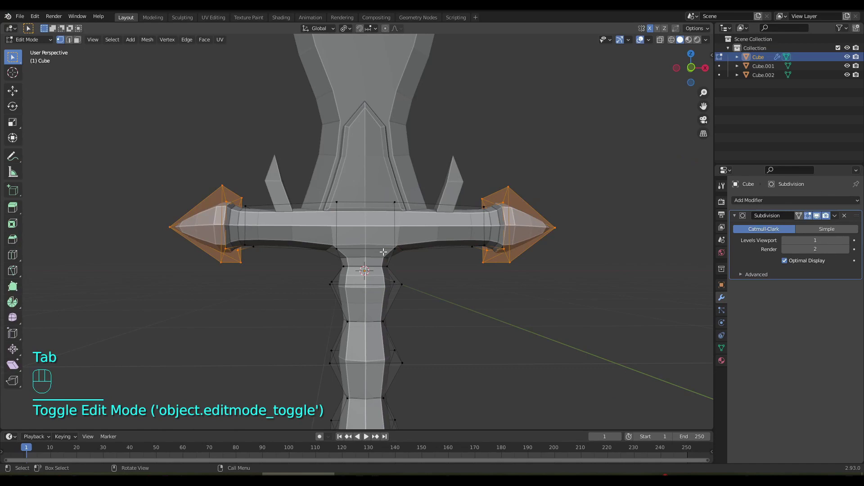
- Connect centre vertices on the crossguard front with J to cut an octagonal emblem face
left_click_drag(381, 247, 377, 250)
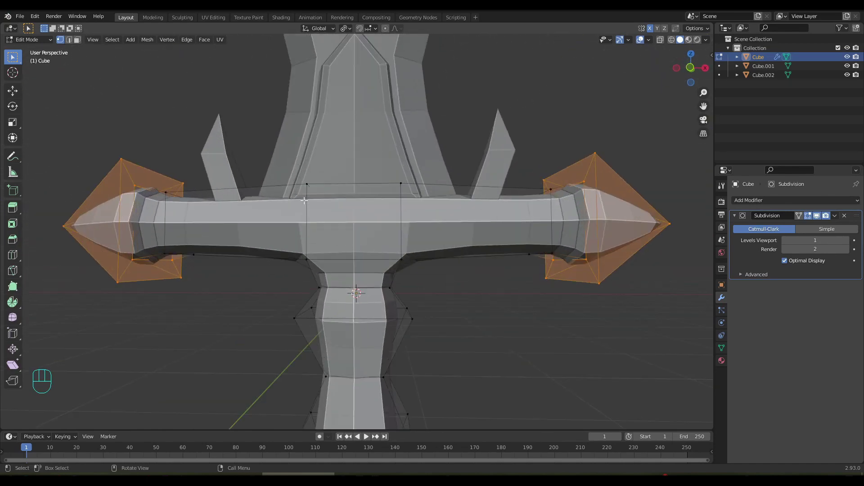
left_click_drag(363, 190, 402, 194)
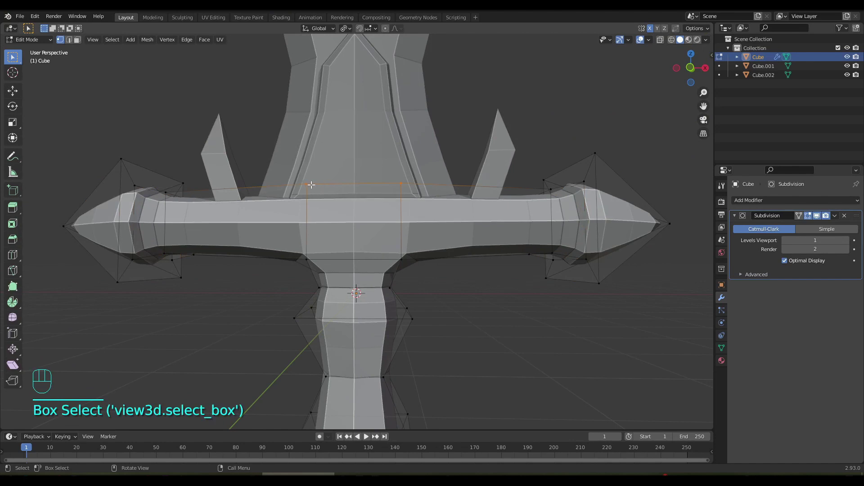
left_click(308, 183)
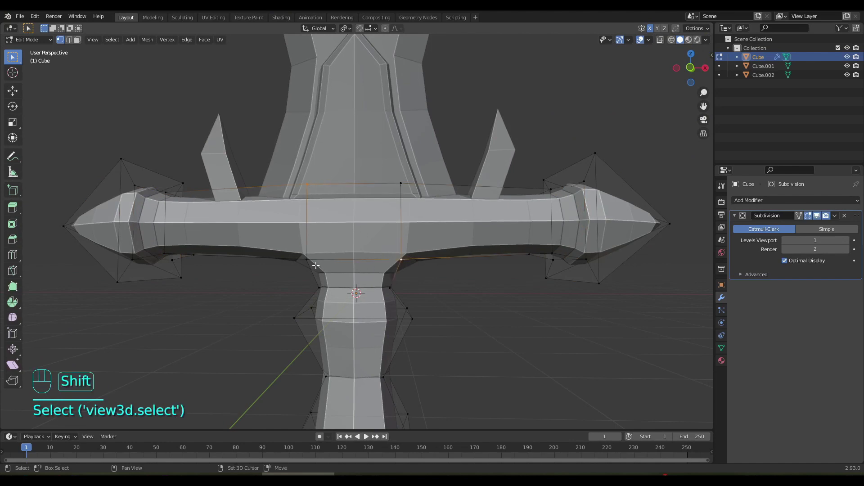
left_click(401, 184)
key("j")
left_click_drag(376, 245, 203, 245)
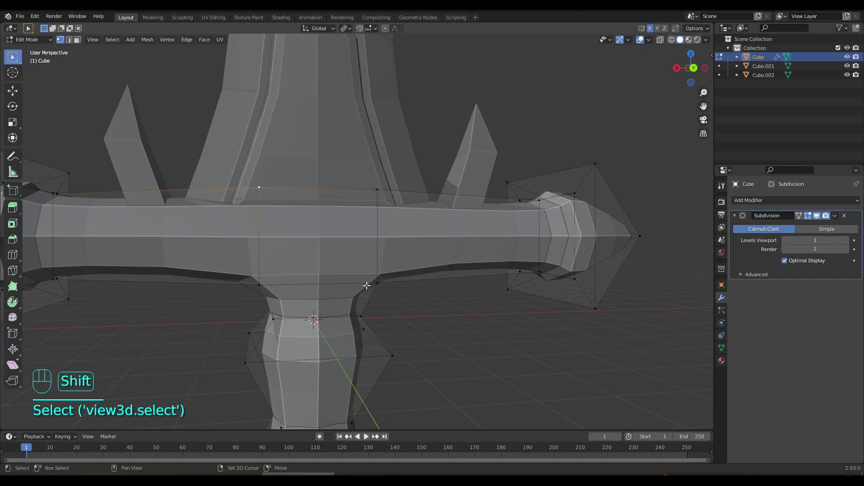
key("j")
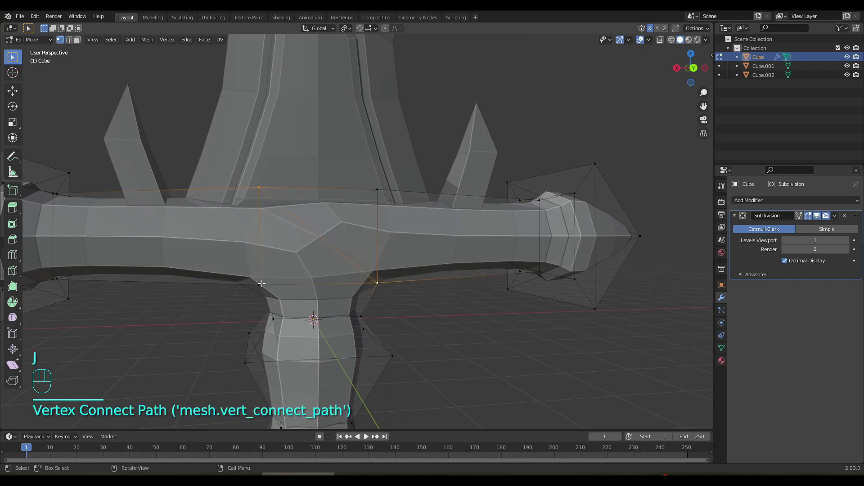
left_click(259, 282)
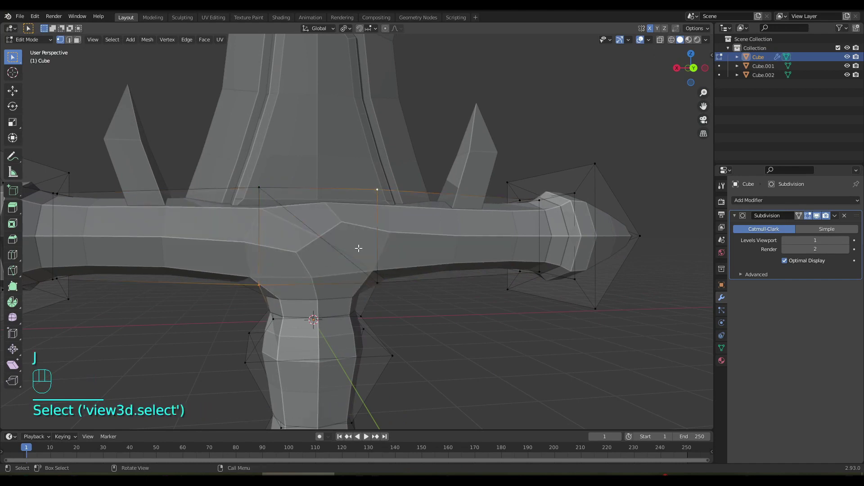
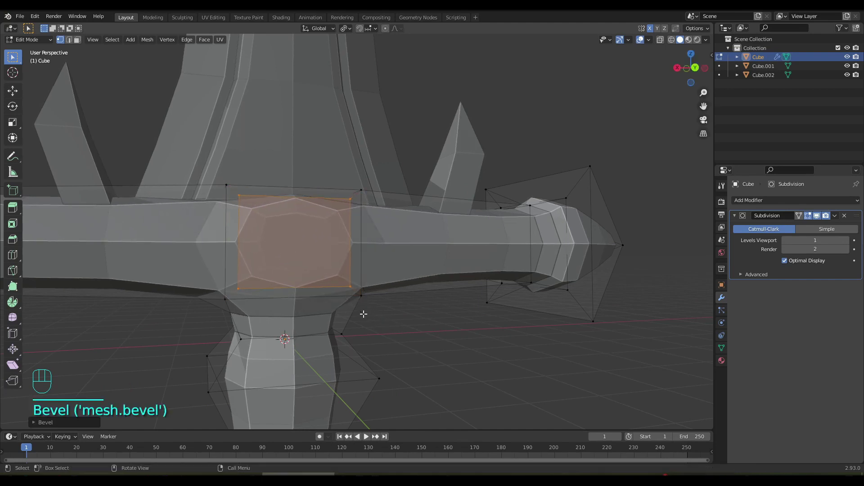
- Select the square band of faces framing the octagonal emblem at the crossguard centre
left_click_drag(344, 300, 451, 300)
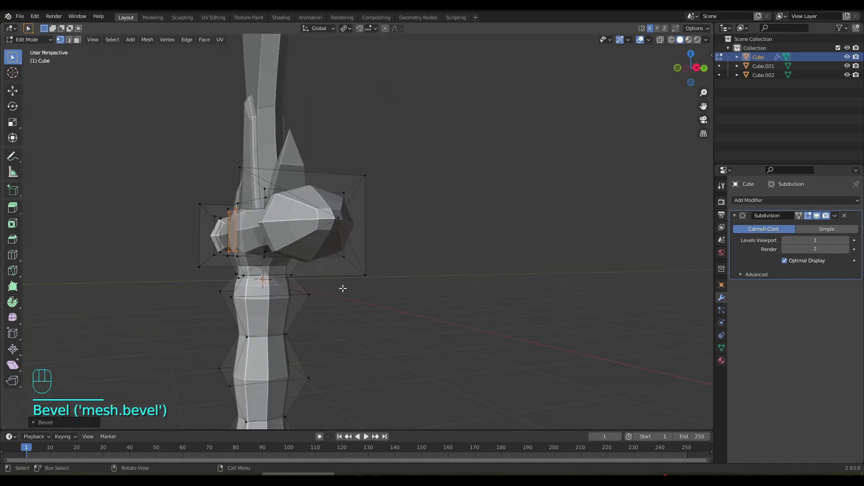
left_click_drag(355, 285, 430, 291)
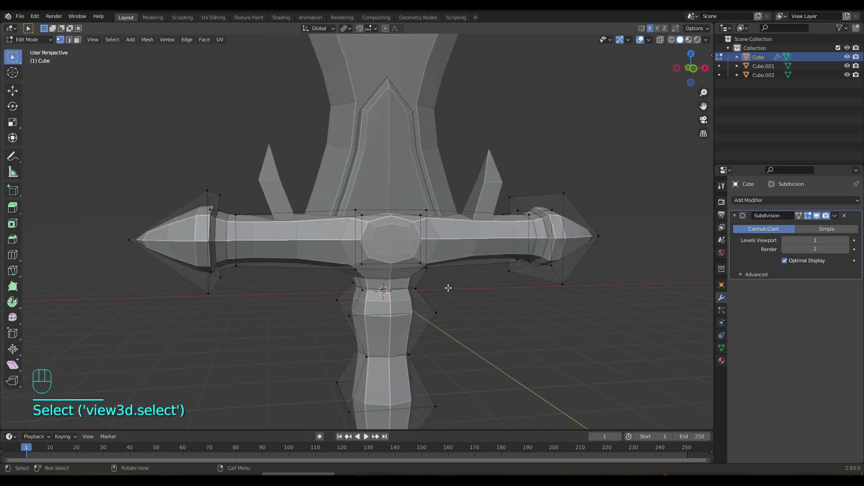
left_click_drag(406, 258, 353, 244)
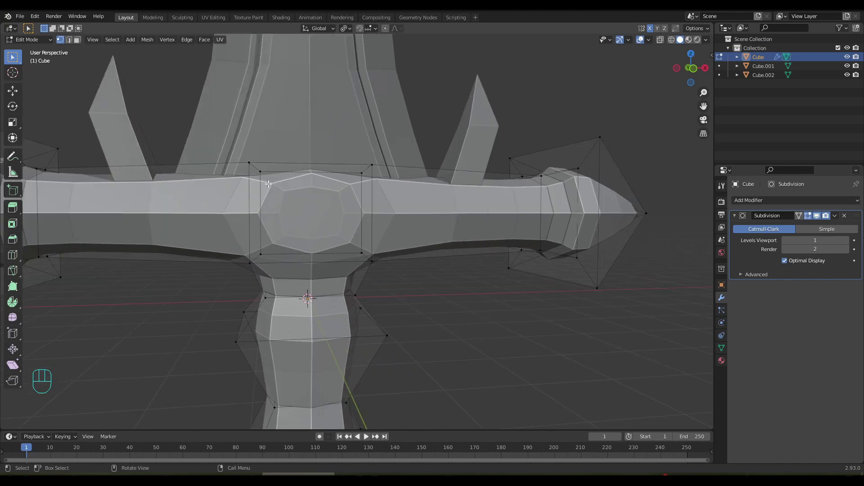
left_click(248, 162)
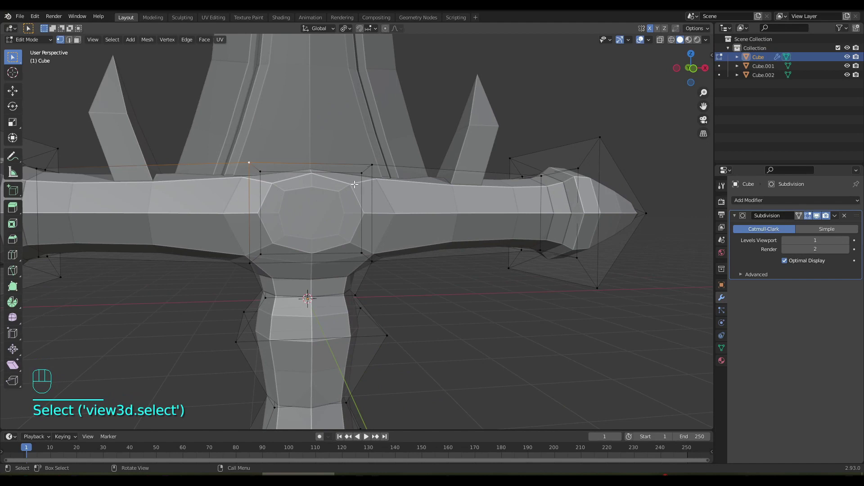
key("3")
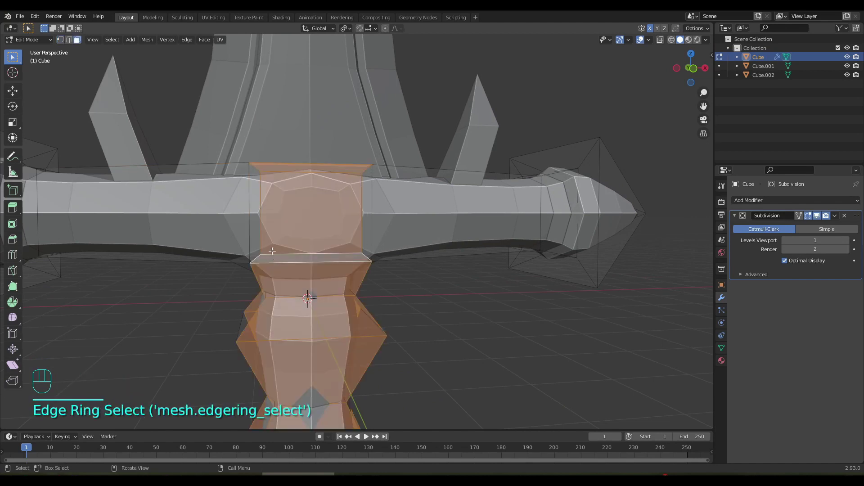
left_click(255, 228)
left_click(301, 165)
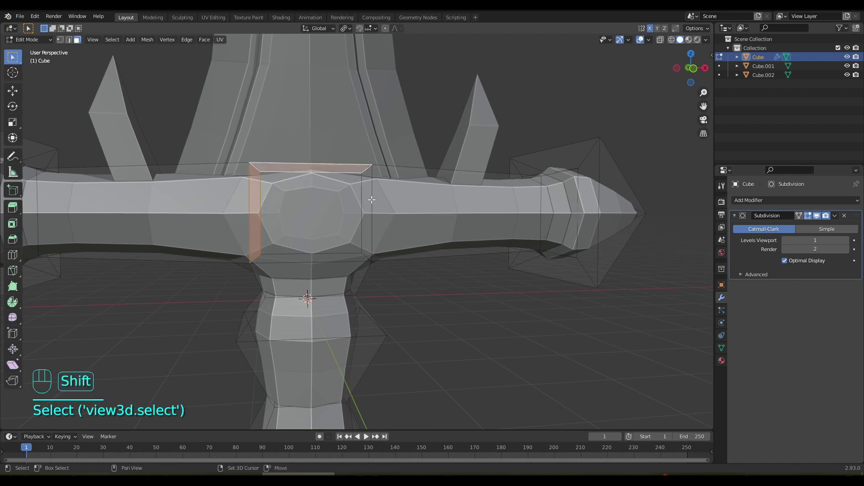
left_click(335, 258)
left_click_drag(398, 269, 196, 268)
left_click(383, 246)
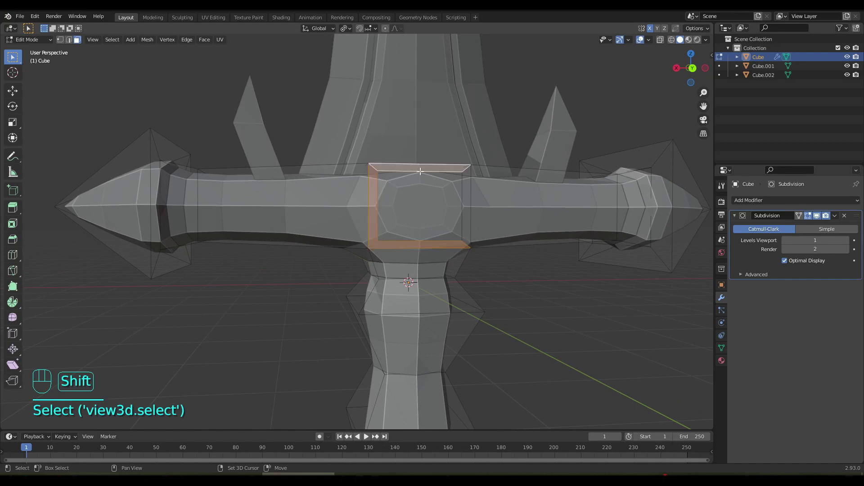
left_click(465, 197)
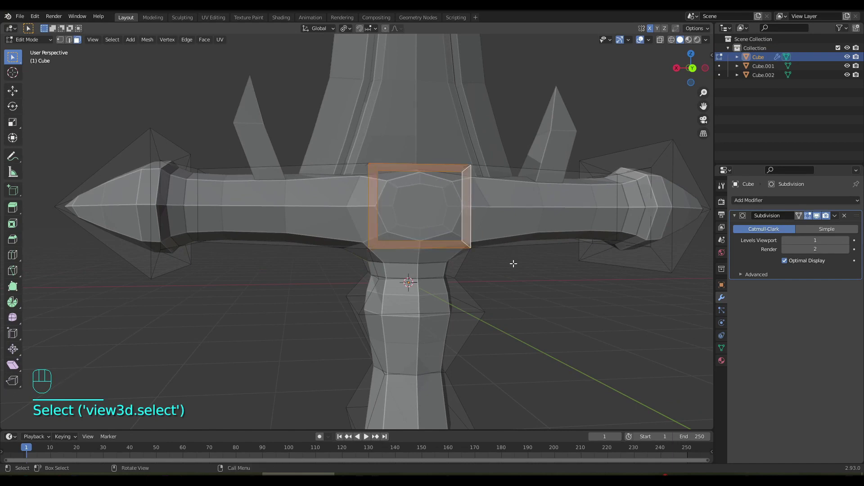
- Enlarge the emblem frame, return to Object Mode with the whole sword in view and save
key("s")
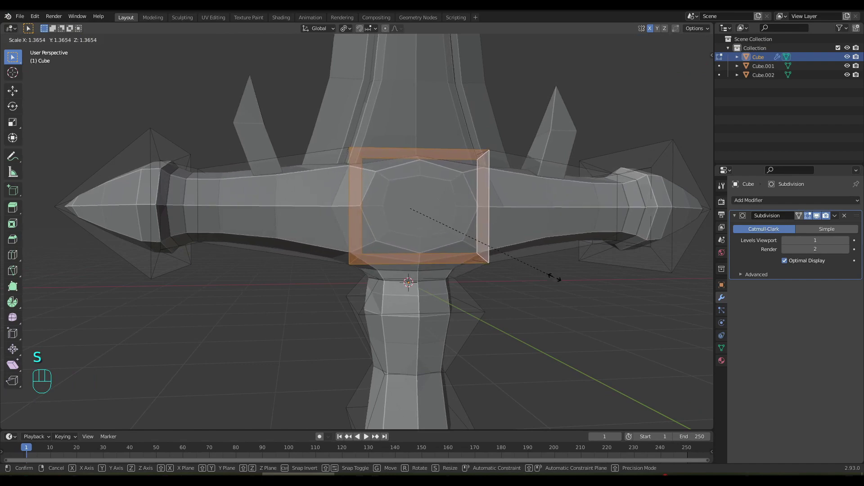
left_click_drag(353, 253, 558, 249)
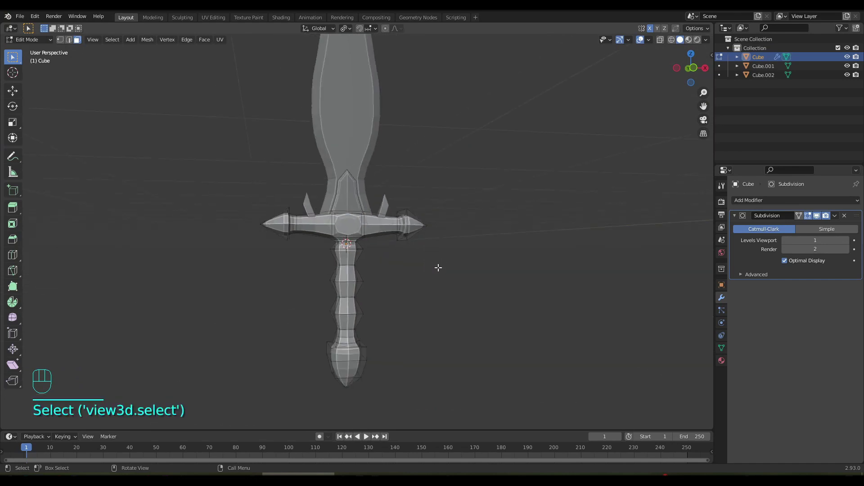
left_click_drag(436, 268, 446, 284)
left_click_drag(416, 301, 428, 270)
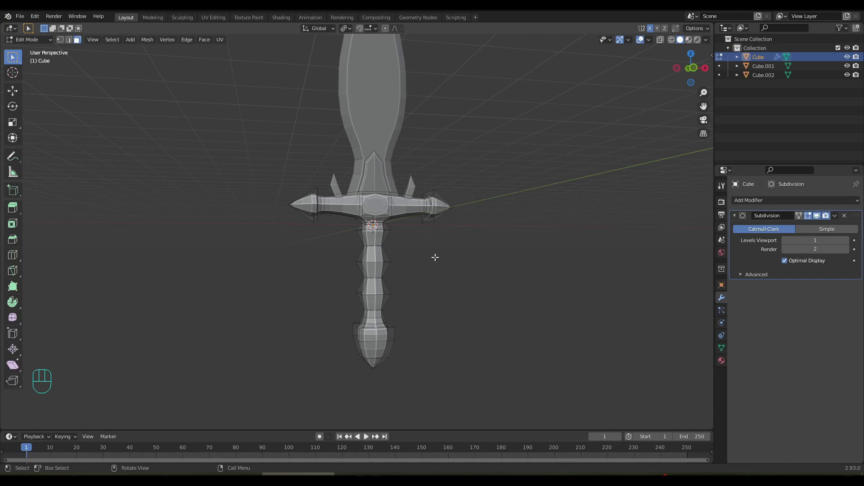
left_click_drag(437, 269, 418, 345)
key("Tab")
left_click(438, 269)
middle_click(433, 285)
key("ctrl+s")
left_click_drag(414, 283, 406, 287)
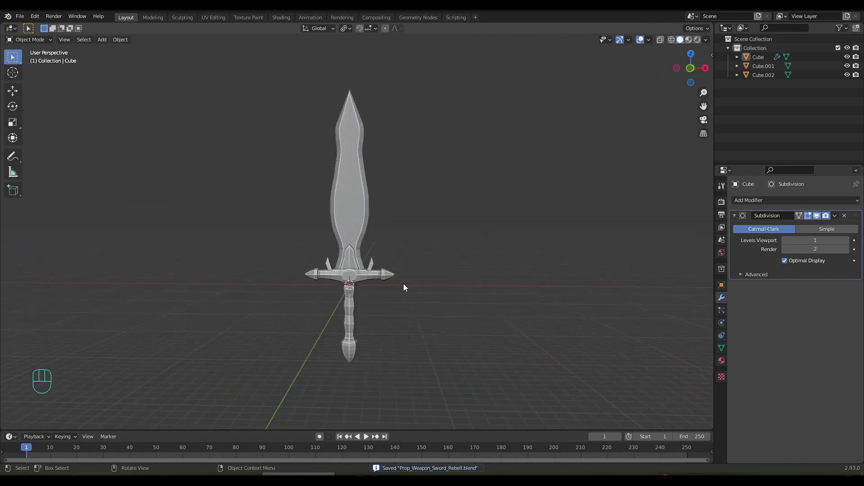
- Select the blade (Cube.001) in front view and enter Edit Mode with X-ray on
key("KP_1")
left_click_drag(386, 227, 414, 348)
left_click(406, 322)
key("Tab")
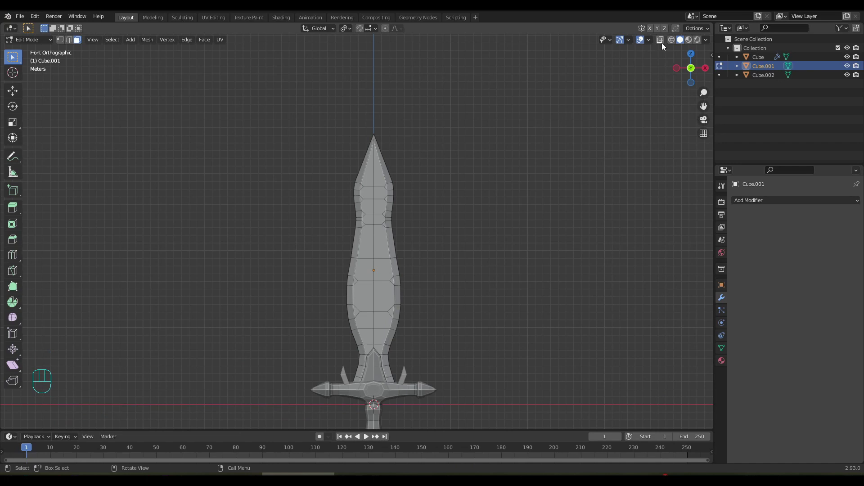
left_click(667, 46)
left_click(674, 44)
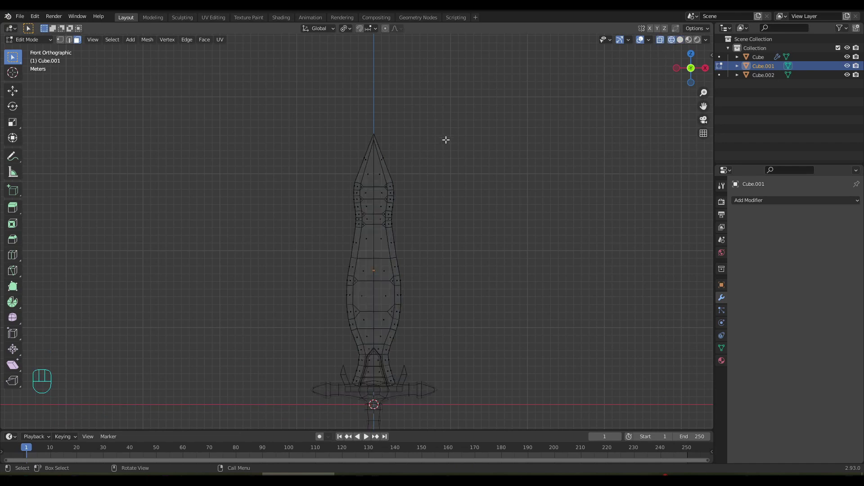
- Box-select the upper blade vertices and resize them up to the pointed tip
left_click_drag(310, 136, 433, 252)
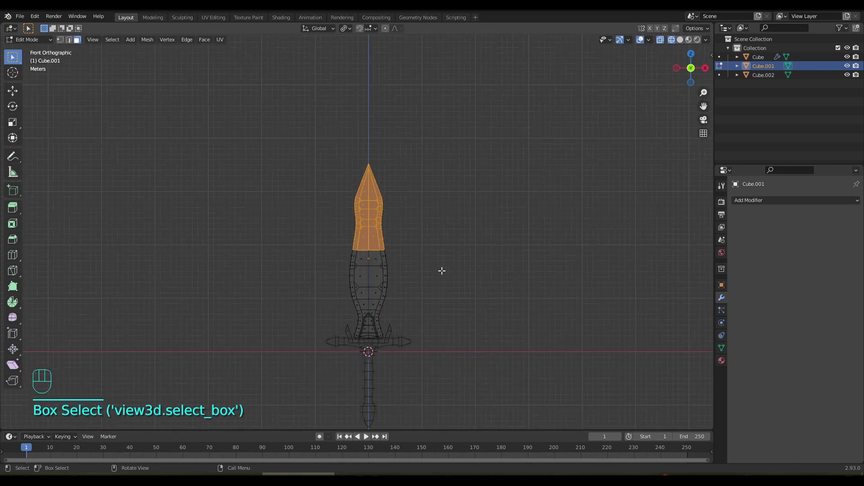
left_click_drag(442, 273, 441, 254)
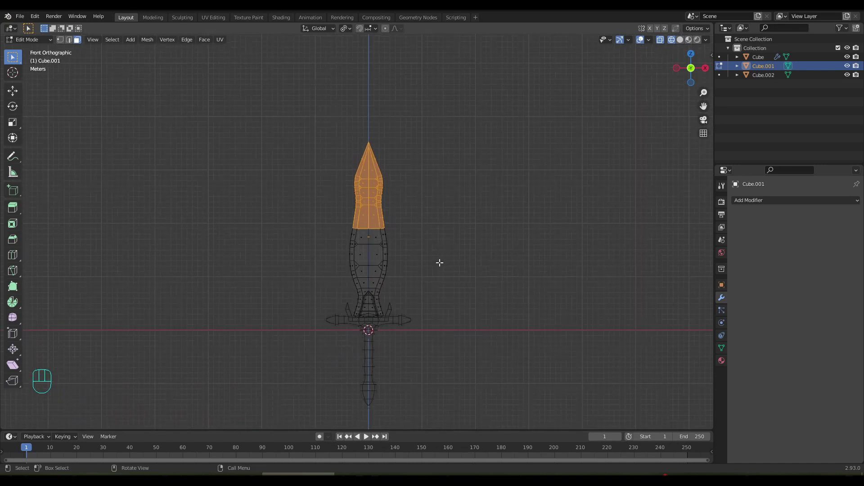
left_click_drag(305, 205, 423, 248)
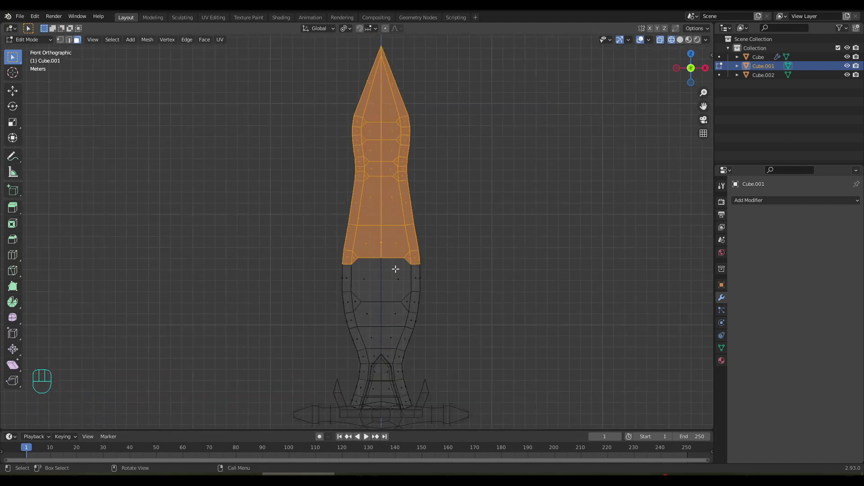
key("g")
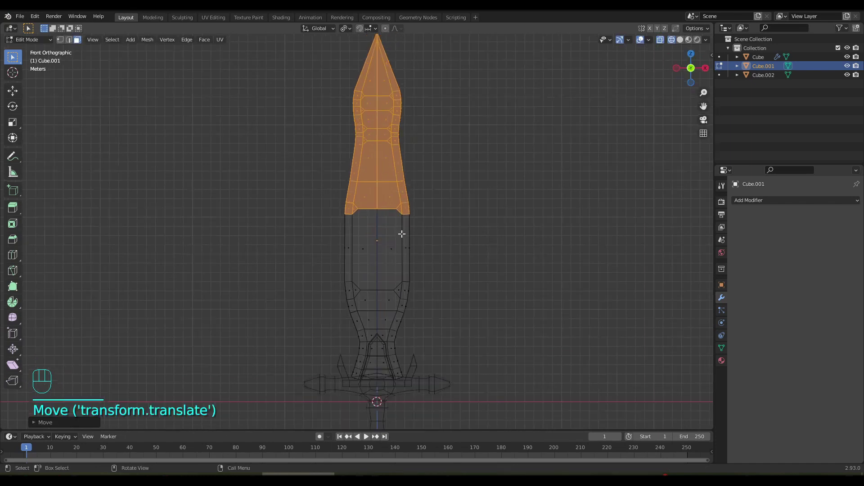
left_click(434, 240)
- Leave Edit Mode with X-ray turned off, viewing the solid sword in perspective
key("Tab")
left_click(674, 39)
left_click(661, 43)
left_click(678, 43)
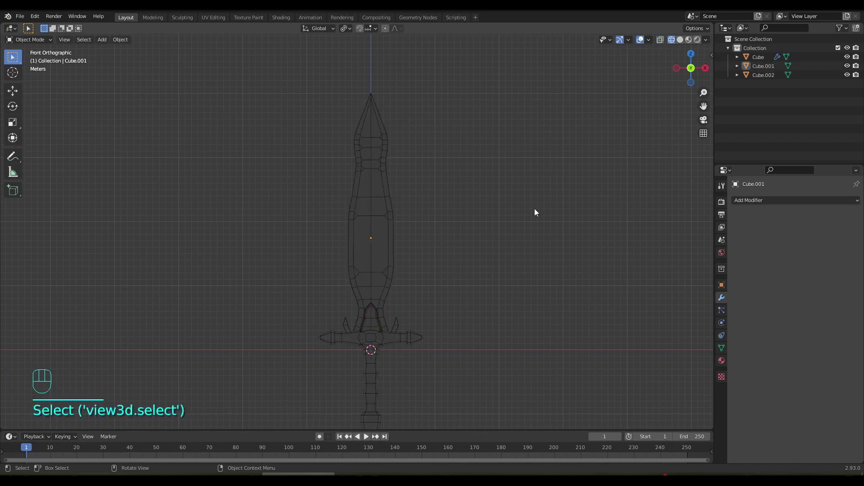
key("Tab")
left_click(684, 45)
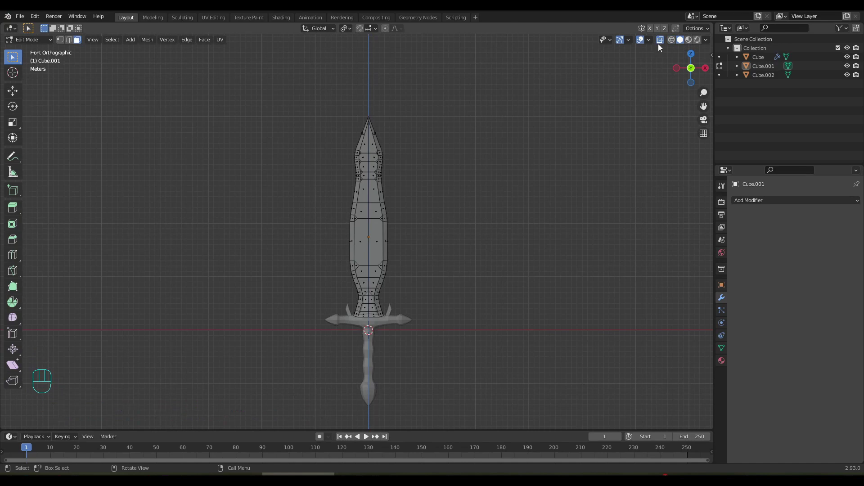
key("Tab")
left_click_drag(447, 275, 455, 245)
- Frame the blade from the front, select it and enter Edit Mode
left_click_drag(450, 266, 464, 271)
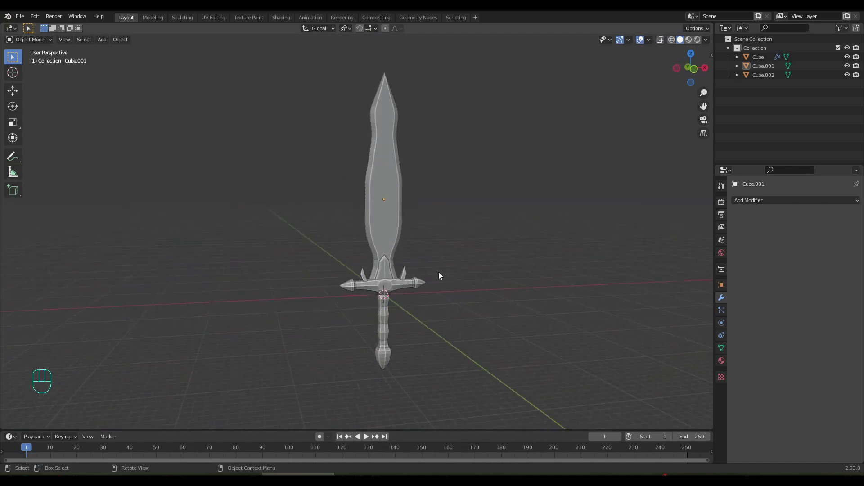
left_click_drag(428, 283, 380, 291)
left_click_drag(390, 290, 373, 289)
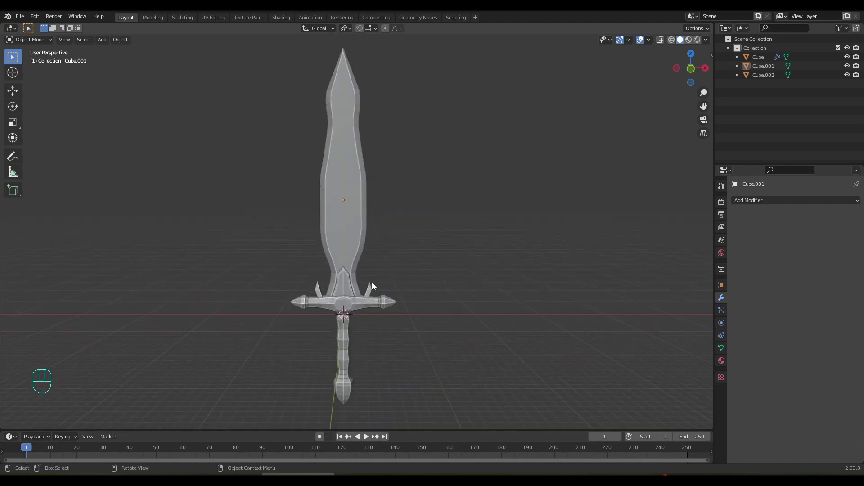
left_click_drag(364, 275, 367, 301)
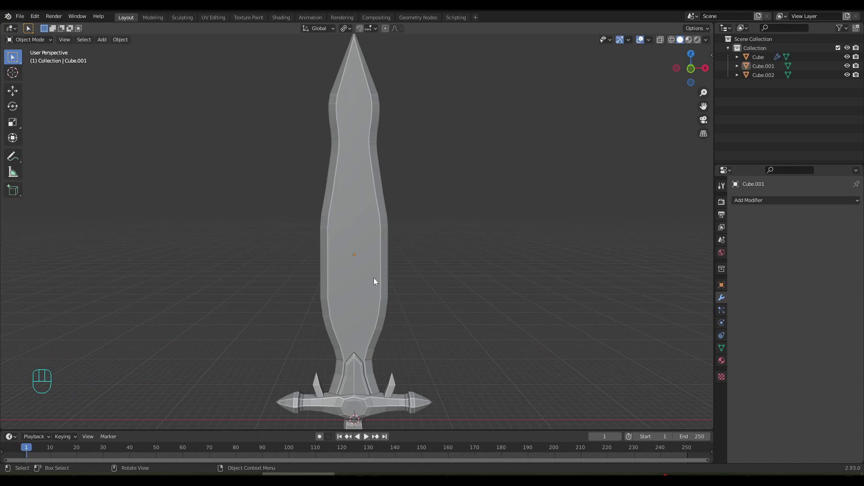
left_click(373, 249)
key("Tab")
left_click_drag(369, 255, 365, 245)
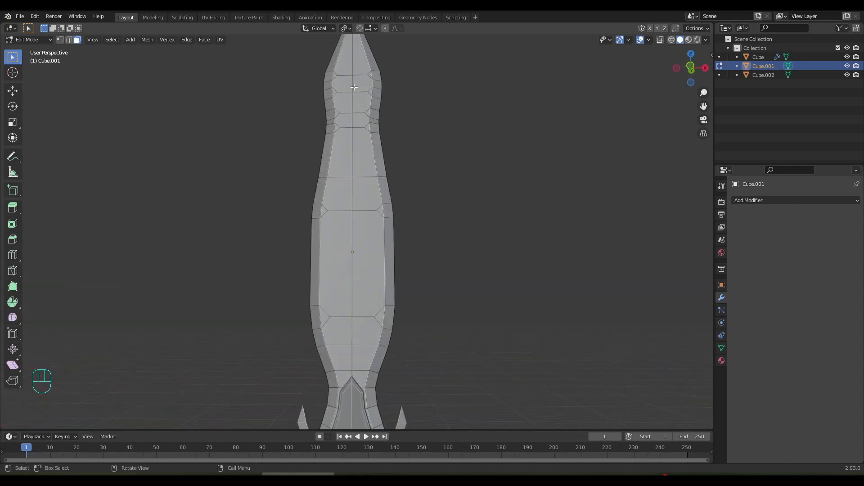
left_click_drag(403, 262, 405, 239)
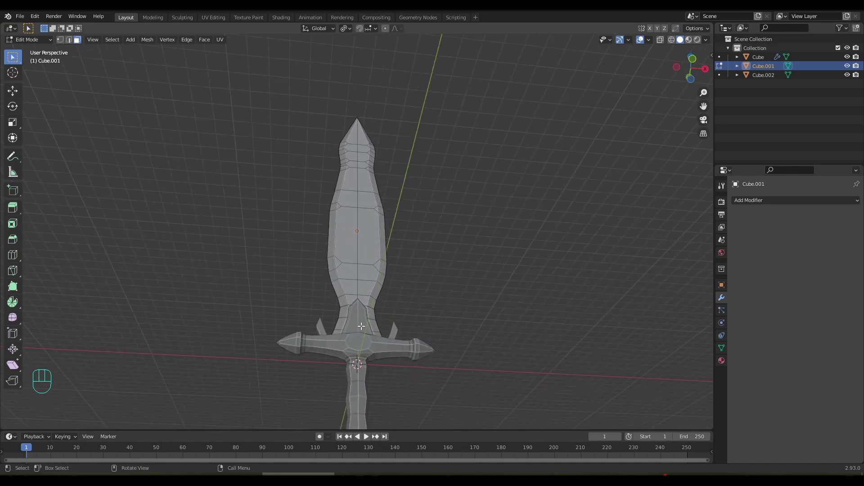
left_click_drag(372, 331, 379, 341)
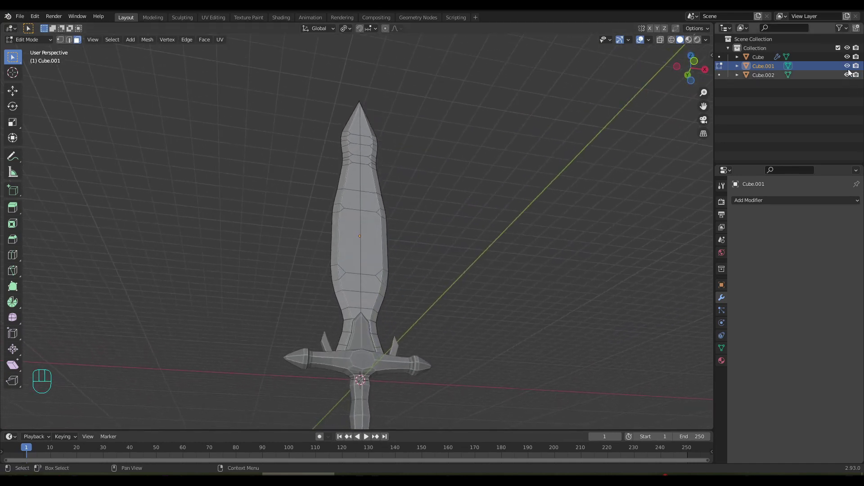
- Hide the hilt pieces in the outliner and Alt-select the blade's lengthwise centre edge loop
left_click(849, 59)
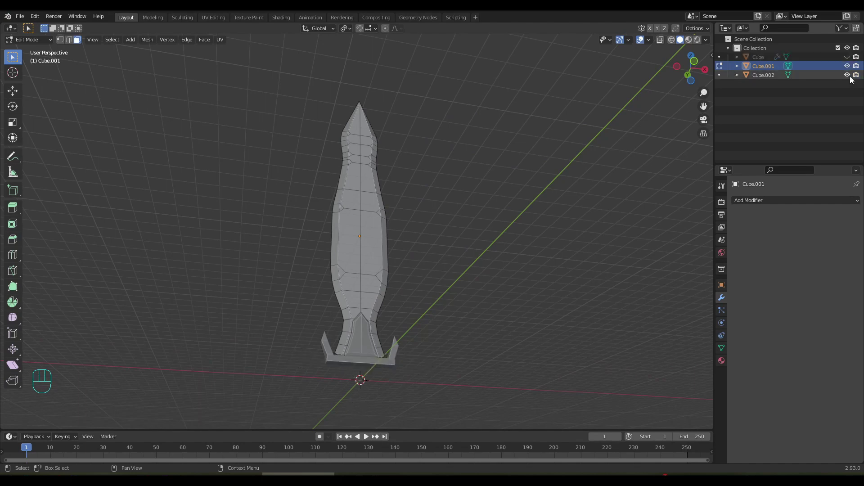
left_click(852, 77)
left_click_drag(473, 283, 470, 270)
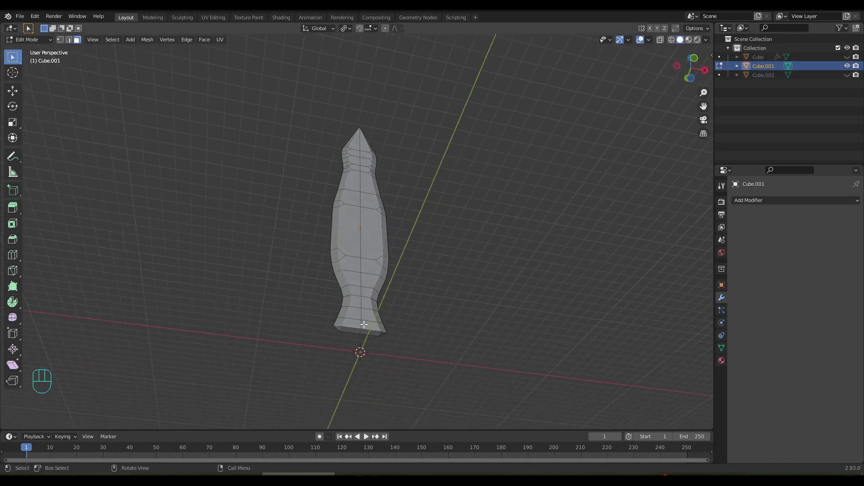
key("2")
left_click_drag(381, 279, 375, 296)
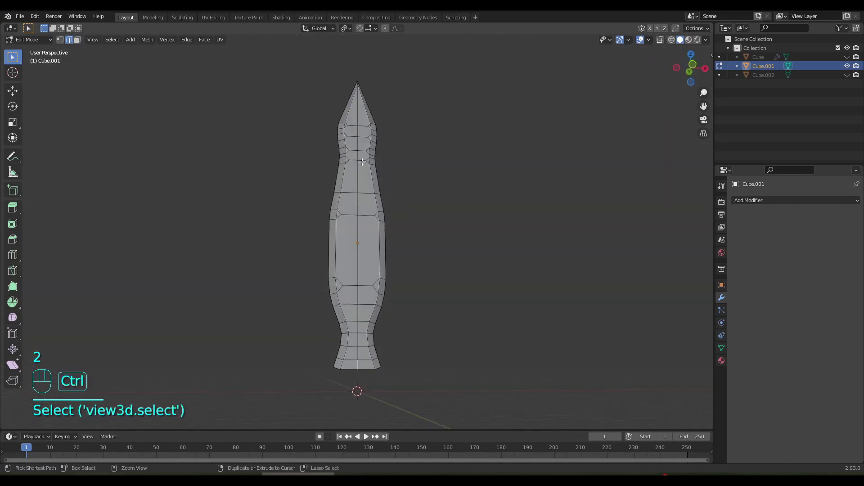
left_click(357, 117)
left_click_drag(454, 265, 276, 279)
left_click(352, 362)
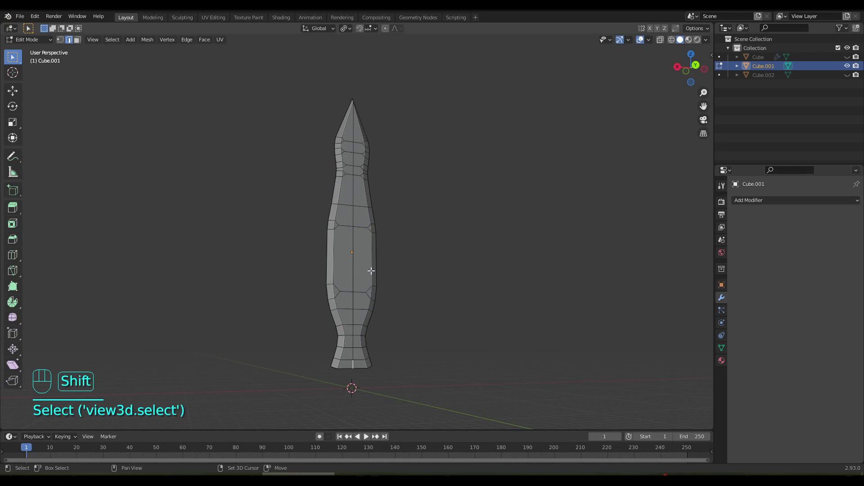
left_click(354, 128)
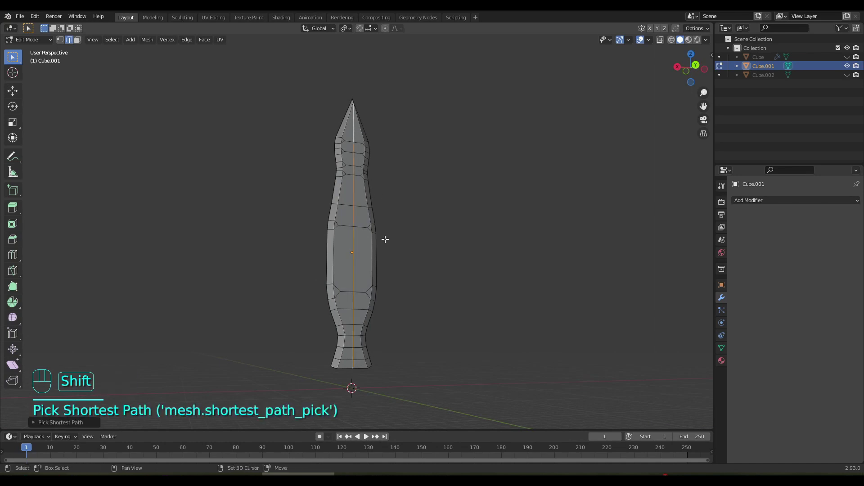
- Show the hilt pieces again and start moving the centre loop along Y
left_click_drag(400, 265, 493, 281)
left_click_drag(445, 296, 506, 225)
left_click(848, 79)
left_click(852, 57)
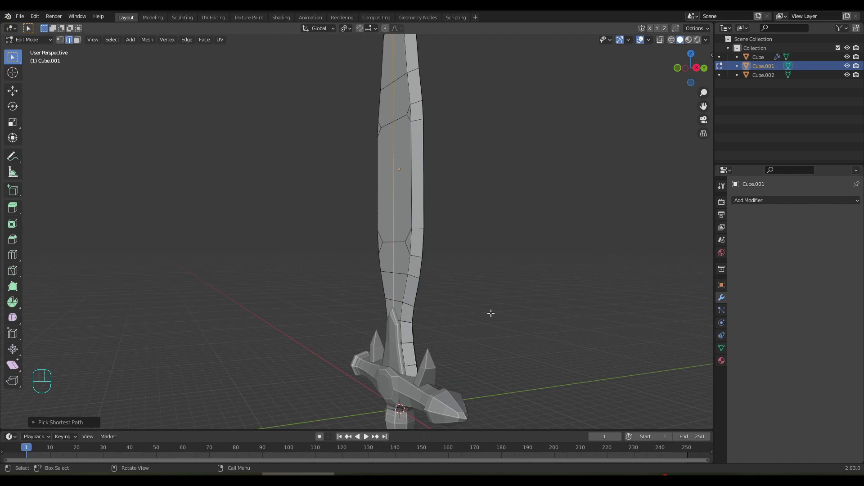
left_click(660, 32)
left_click_drag(510, 232, 497, 230)
key("g")
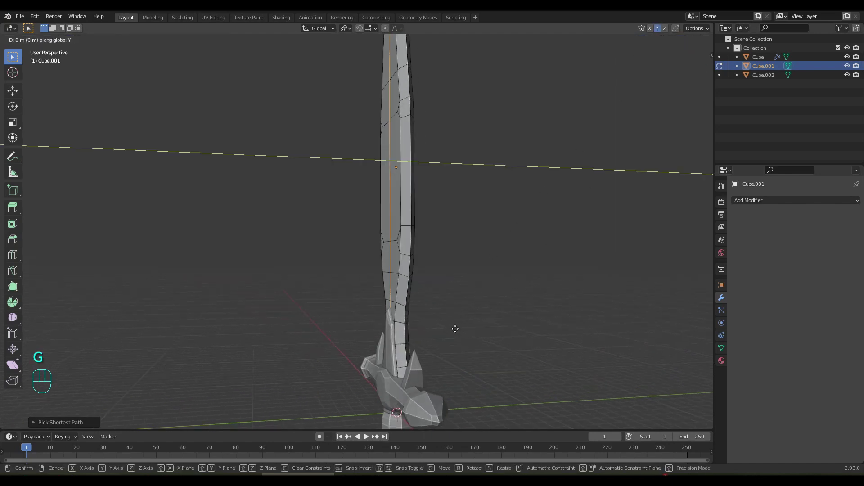
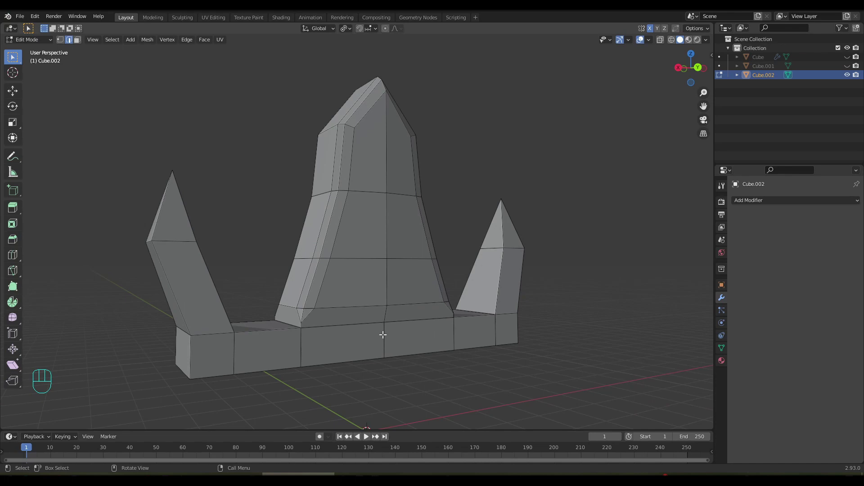
- Pick the centre edge loop of the spiked collar piece (Cube.002), undoing stray selections
left_click_drag(365, 331, 449, 331)
left_click(487, 317)
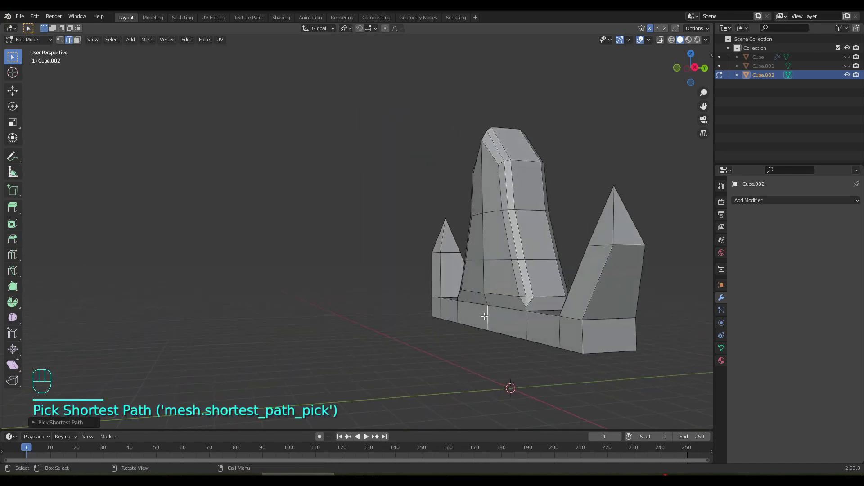
left_click_drag(461, 314, 367, 323)
left_click(331, 367)
left_click_drag(345, 226, 459, 241)
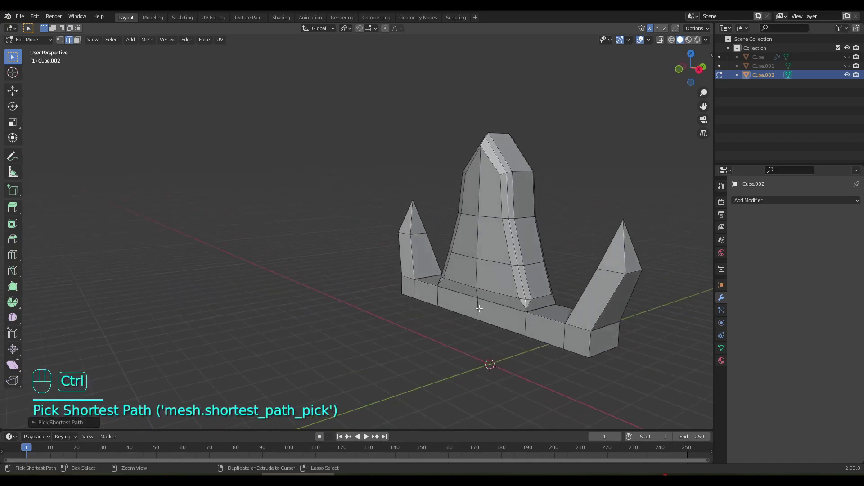
left_click(472, 308)
left_click_drag(469, 305, 383, 307)
key("ctrl+z")
left_click_drag(435, 301, 509, 332)
left_click(495, 201)
left_click_drag(503, 216, 516, 183)
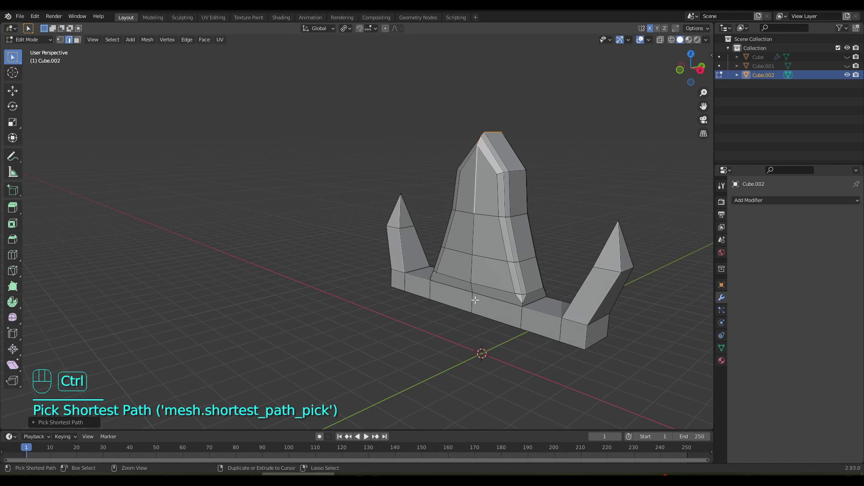
left_click(472, 298)
left_click_drag(490, 301, 369, 296)
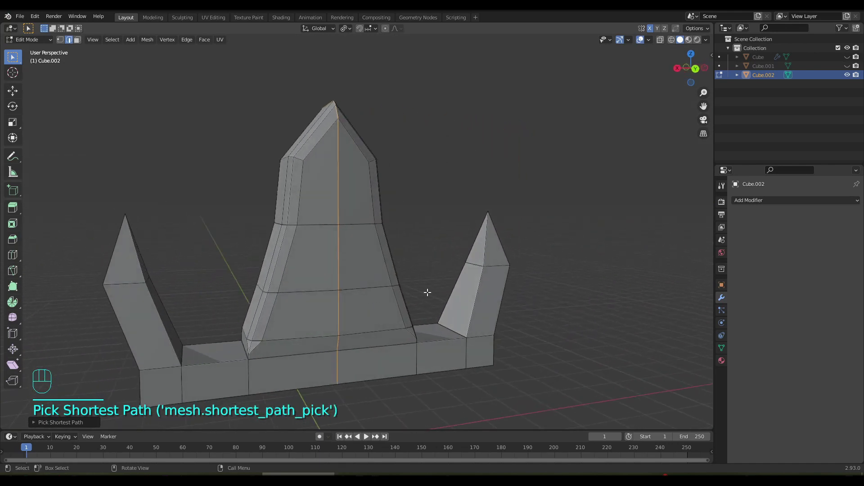
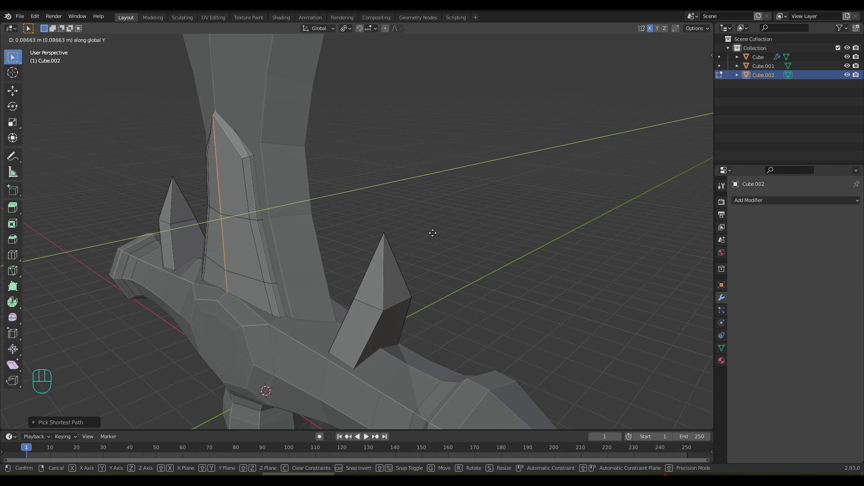
- Slide the collar's outer edges out along Y, confirm, and return to Object Mode
left_click_drag(478, 236, 402, 234)
key("ctrl+z")
left_click(655, 33)
left_click(660, 32)
left_click_drag(429, 218, 476, 219)
left_click_drag(458, 266, 463, 261)
key("g")
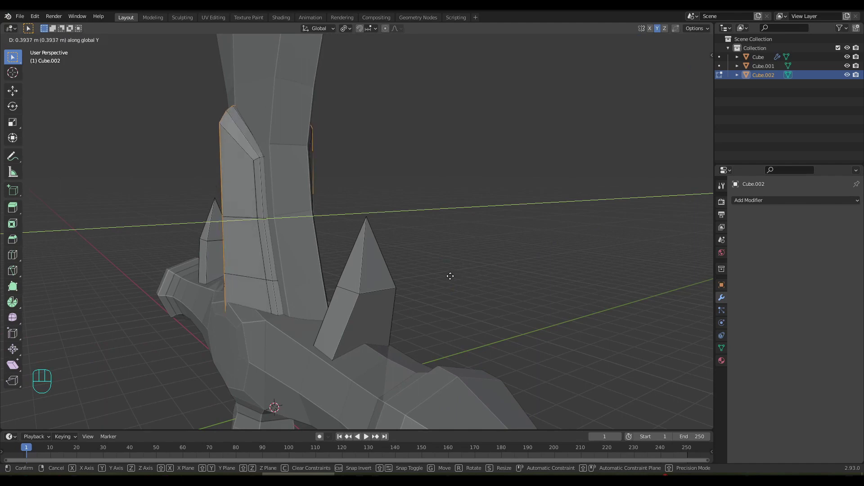
left_click_drag(453, 271, 307, 270)
left_click(305, 203)
left_click_drag(330, 253, 411, 261)
key("Tab")
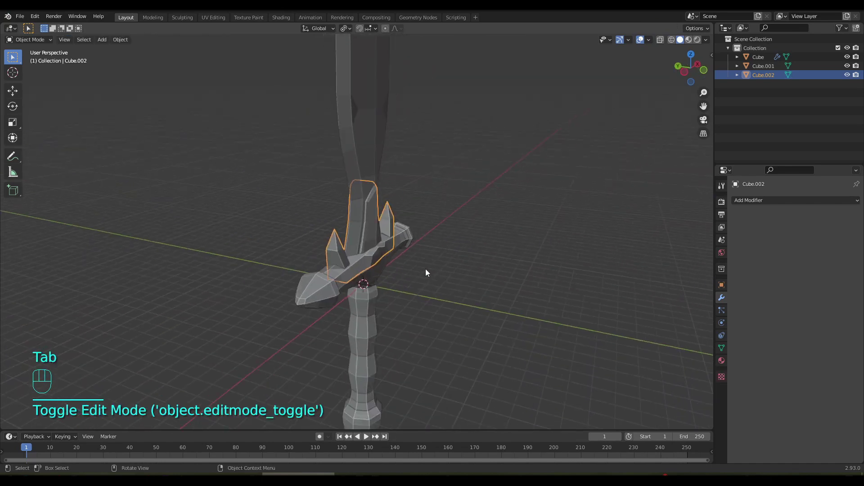
- Select the crossguard-and-grip object (Cube) and inspect it from several angles
left_click_drag(422, 264, 535, 258)
left_click(488, 235)
left_click_drag(449, 254, 440, 213)
left_click_drag(442, 221, 501, 279)
left_click_drag(455, 254, 455, 288)
left_click_drag(417, 315, 417, 270)
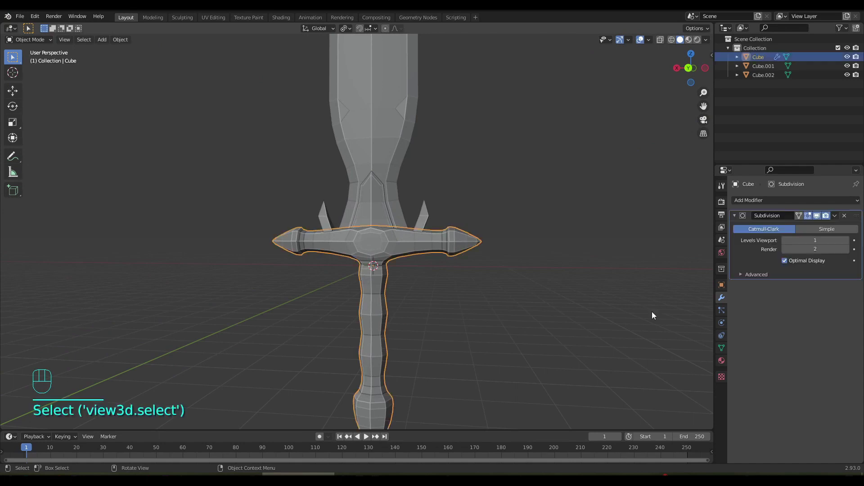
key("ctrl+z")
- Apply its Subdivision modifier so the smoothing becomes real geometry
left_click_drag(840, 218, 812, 231)
key("Tab")
left_click_drag(449, 282, 467, 337)
left_click(684, 42)
left_click_drag(471, 276, 467, 261)
key("Tab")
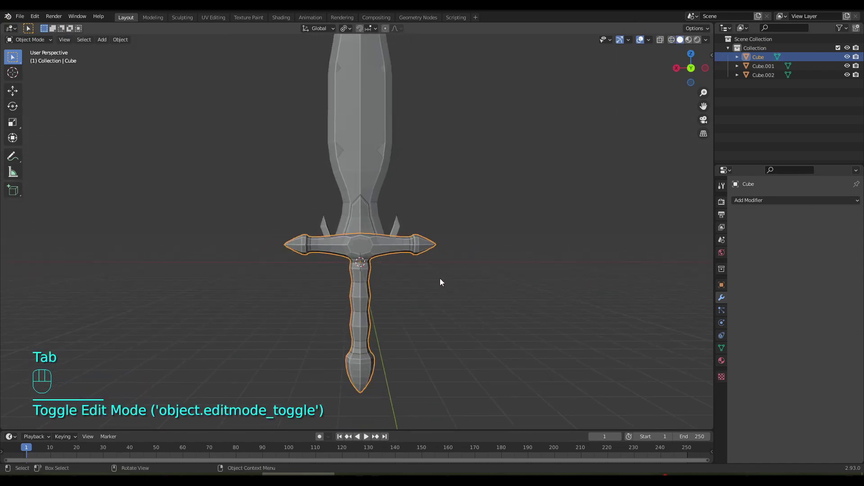
- Give the grip object a new material named Grip and rename the object Grip
left_click_drag(440, 272, 438, 317)
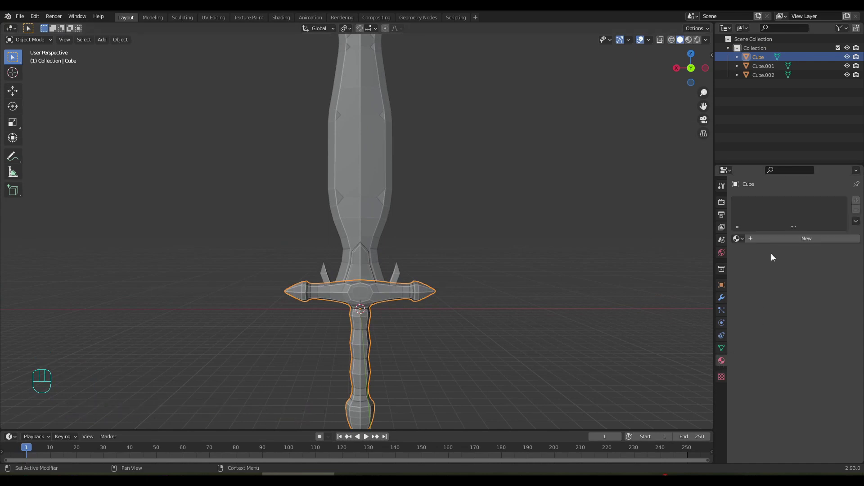
left_click(777, 243)
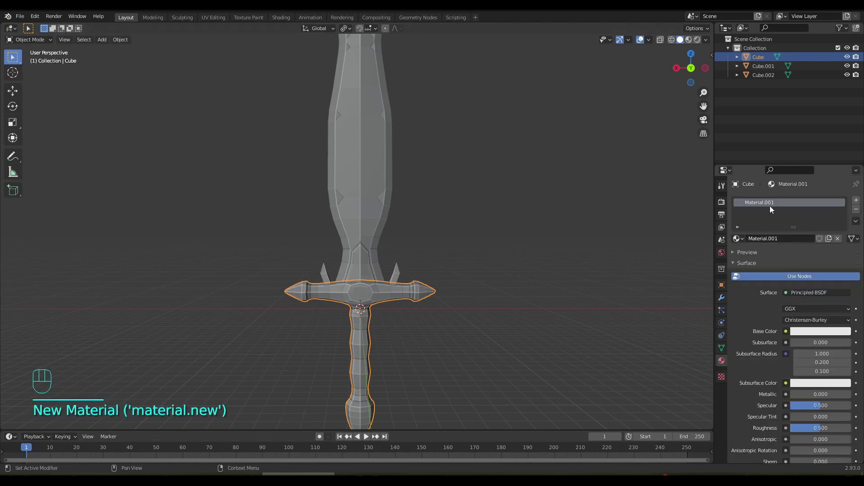
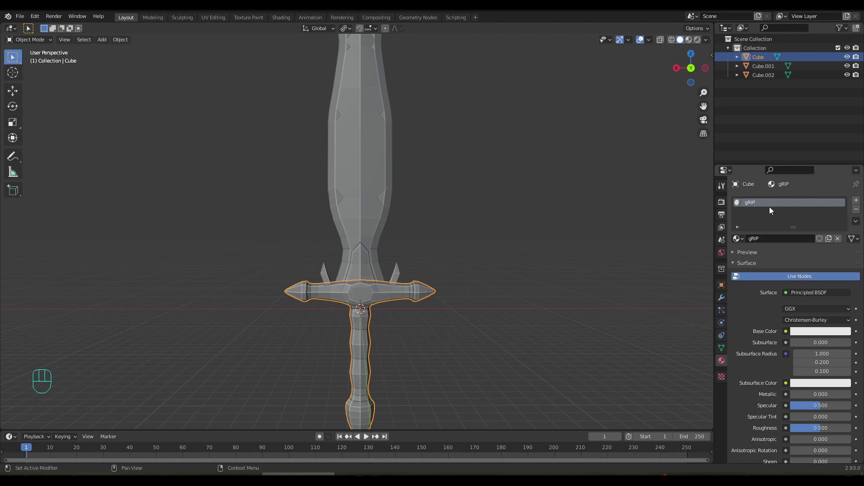
left_click(773, 211)
left_click_drag(761, 207, 761, 207)
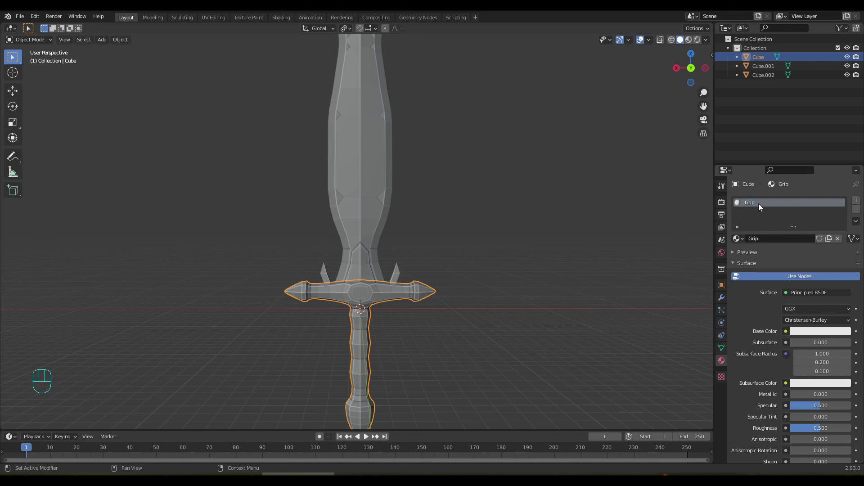
left_click(766, 61)
left_click_drag(767, 61, 767, 62)
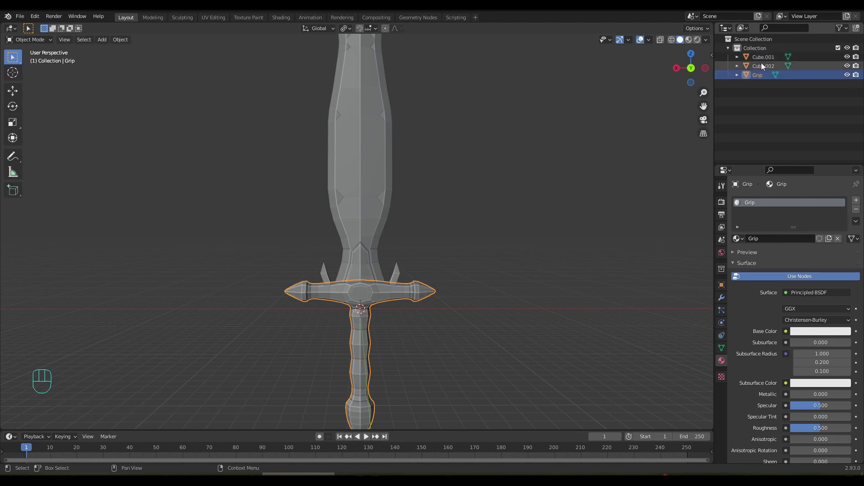
left_click_drag(762, 70, 761, 70)
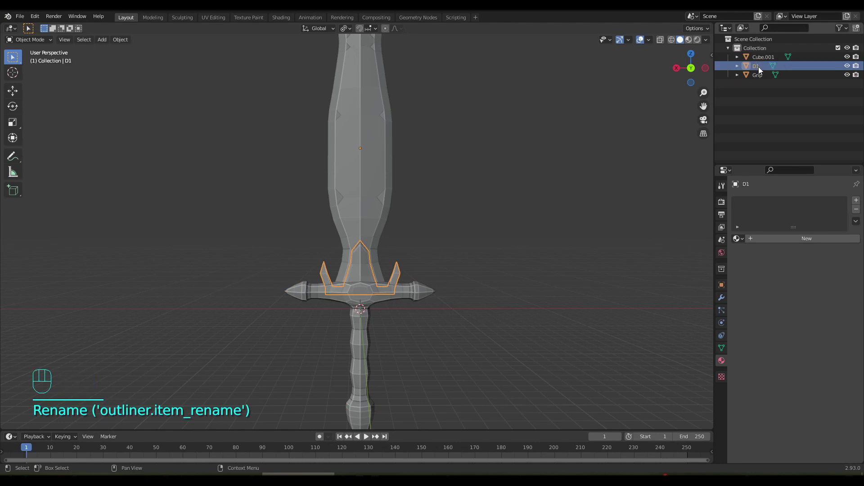
- Give the spiked piece a D1 material and name, rename the blade Blade and add its material
left_click(782, 245)
left_click_drag(764, 206, 753, 199)
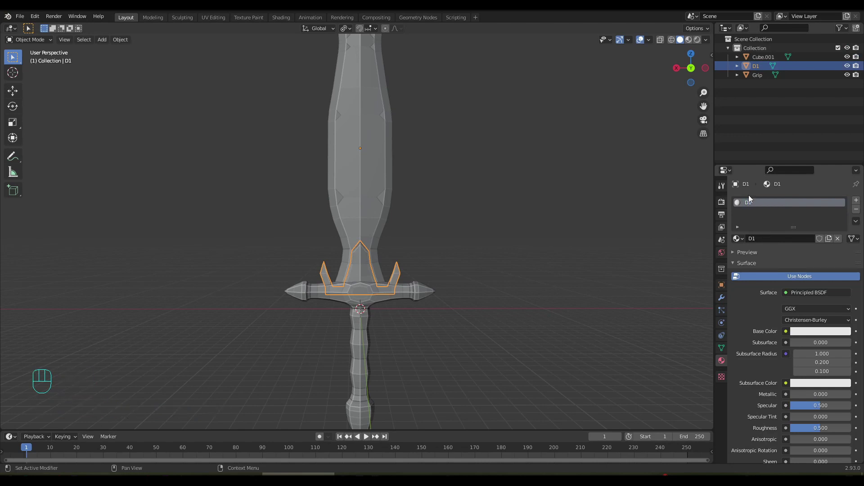
left_click(764, 61)
left_click(765, 61)
left_click_drag(764, 61, 763, 61)
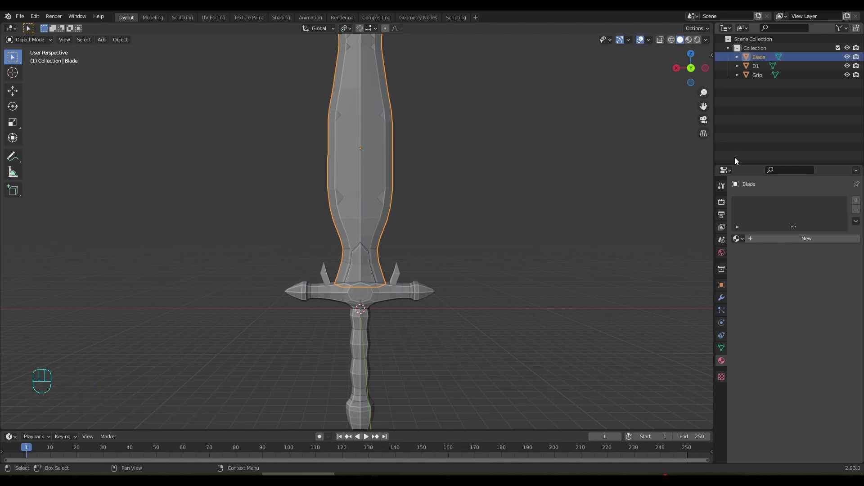
left_click(758, 240)
- Name the blade material Blade, enter Edit Mode with all selected and browse the mesh clean-up menu
left_click_drag(757, 208, 757, 209)
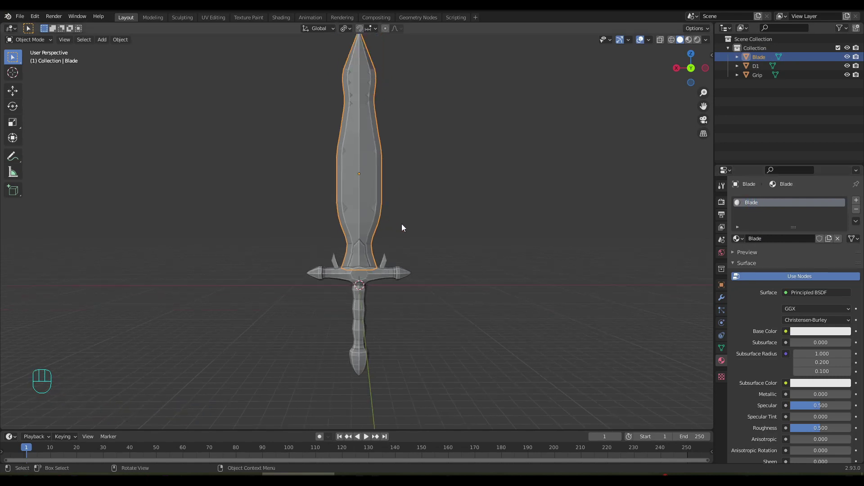
key("Tab")
key("Tab")
left_click_drag(417, 232, 416, 246)
left_click(416, 246)
left_click_drag(418, 246, 391, 244)
key("a")
middle_click(380, 266)
left_click_drag(152, 41, 244, 320)
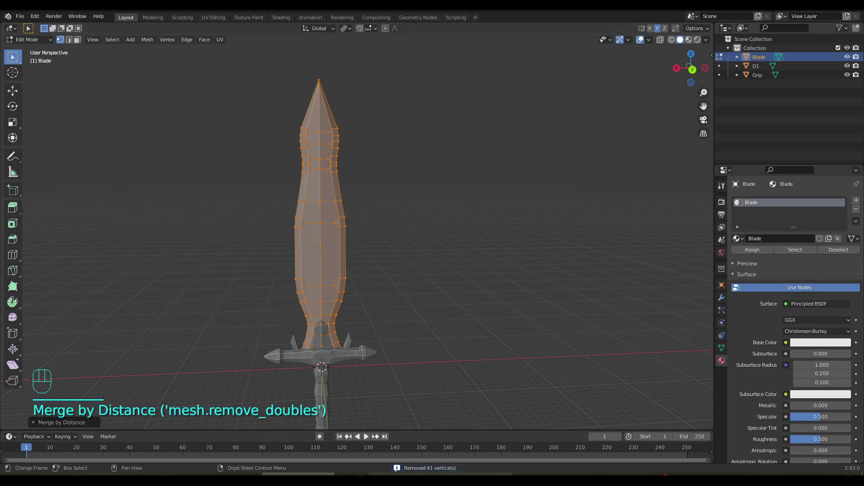
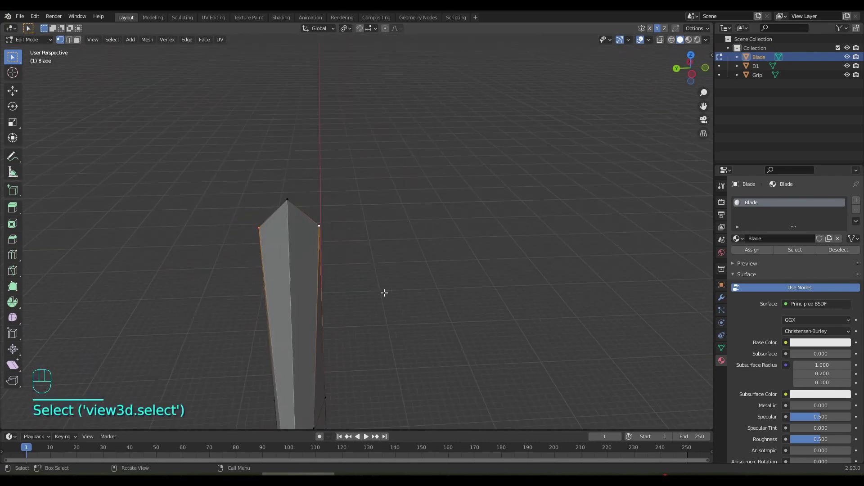
- Pull the blade's edge vertices inward along Y to thin its profile
key("g")
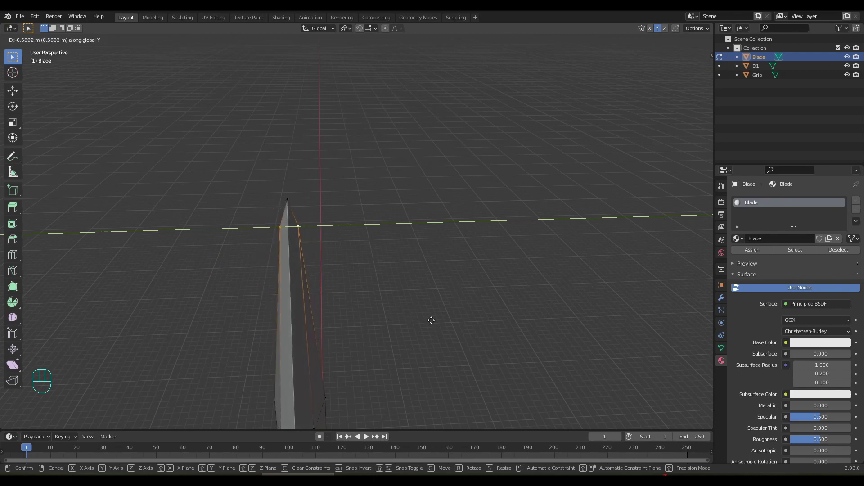
left_click_drag(367, 306, 553, 285)
left_click_drag(450, 337, 421, 171)
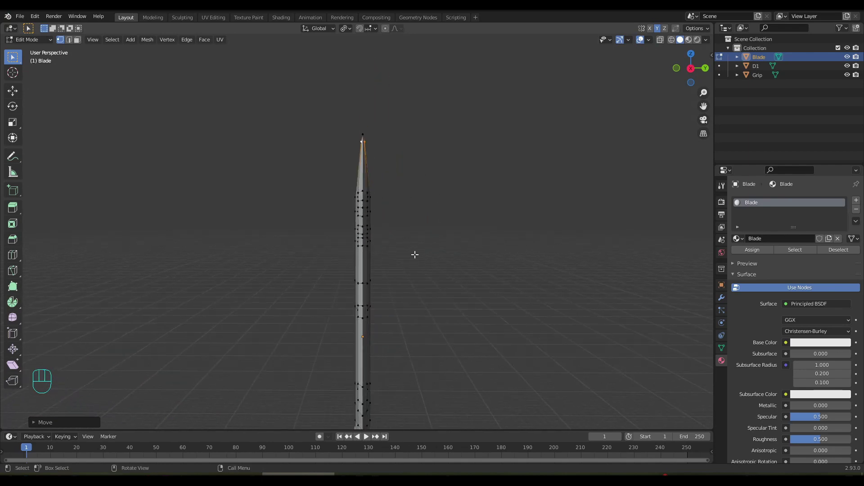
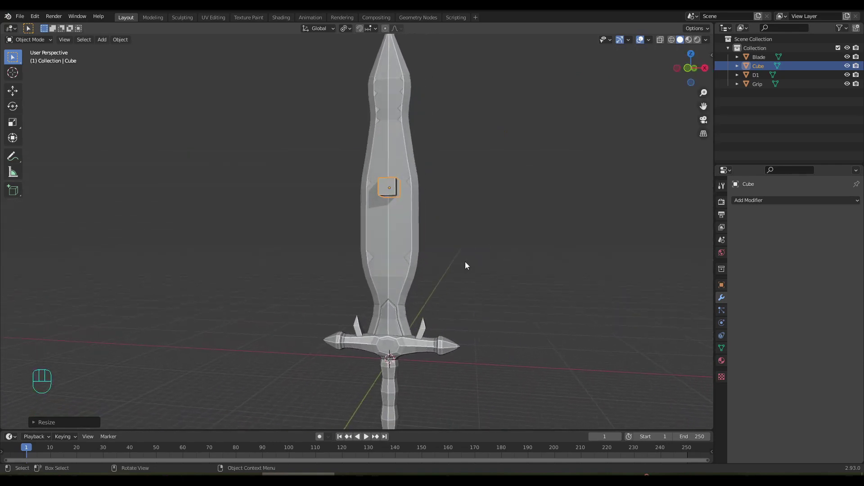
- Scale the new cube along Z into a tall narrow strip down the blade's centre
key("s")
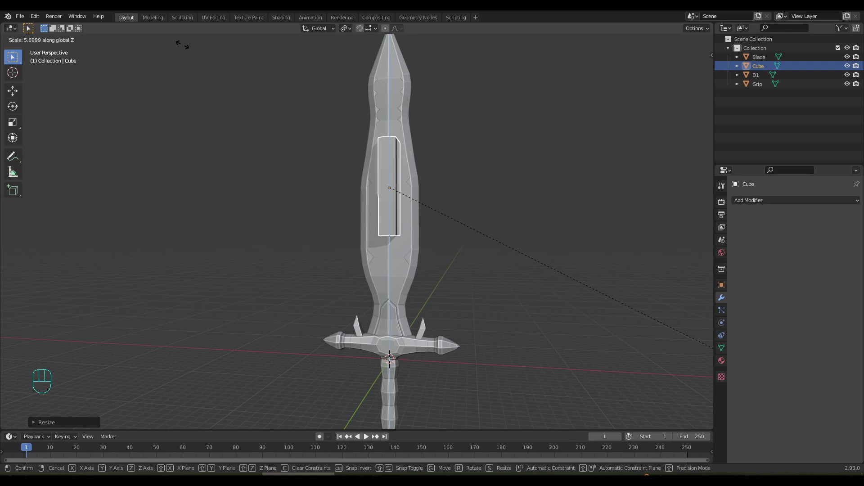
left_click_drag(459, 161, 478, 167)
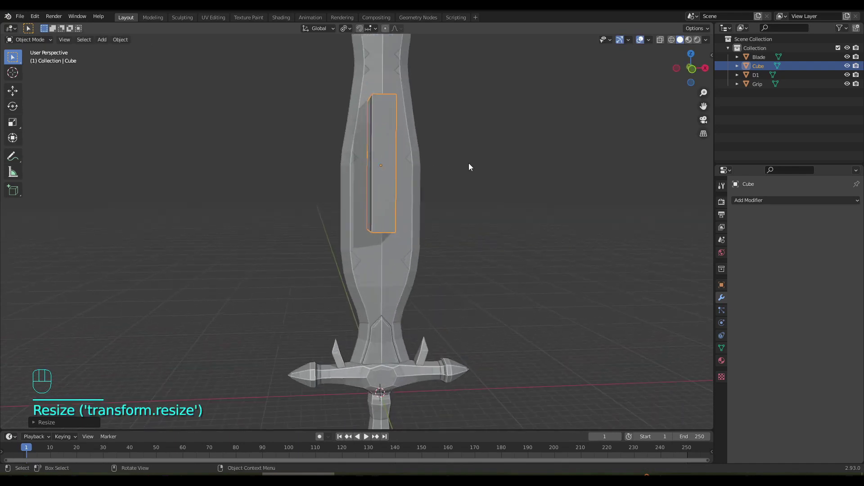
left_click_drag(464, 164, 447, 200)
left_click_drag(437, 179, 417, 168)
- Add a lengthwise loop cut and raise the top vertex into a point, then leave Edit Mode
key("Tab")
left_click_drag(421, 229, 428, 229)
key("ctrl+r")
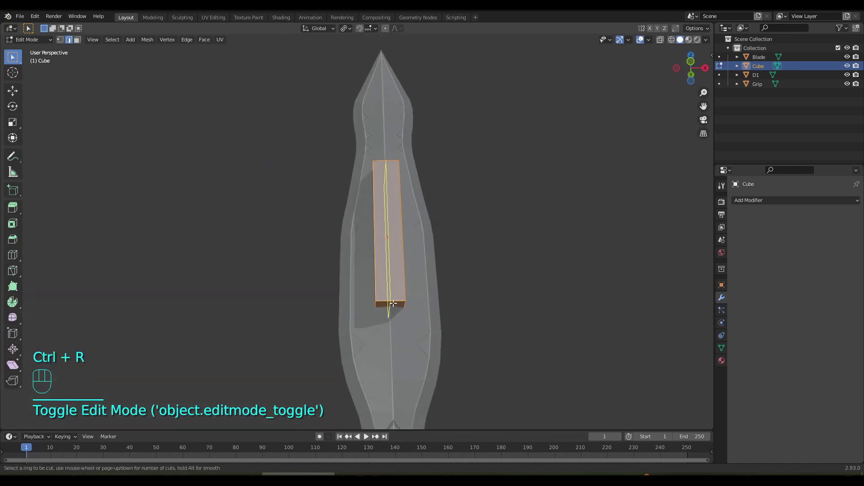
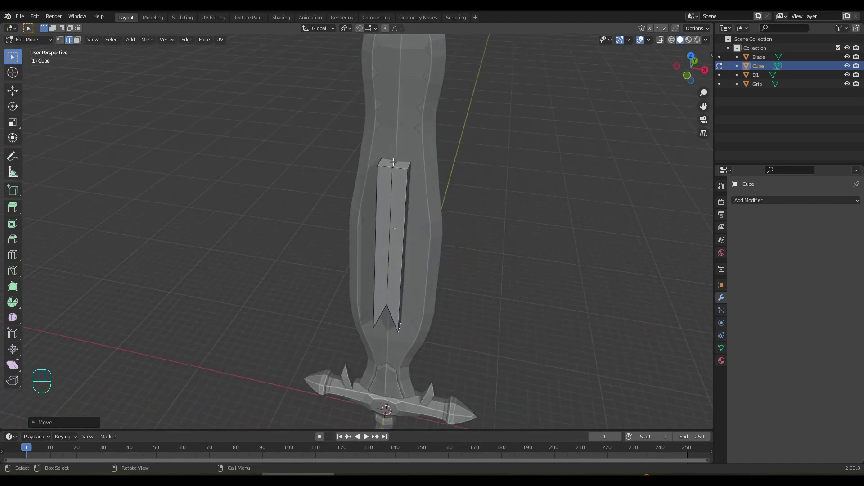
left_click(392, 159)
left_click_drag(455, 212, 462, 190)
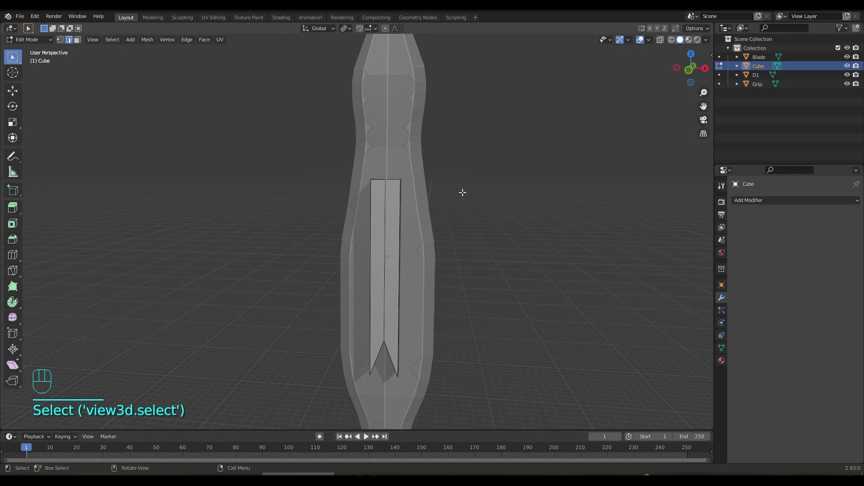
key("g")
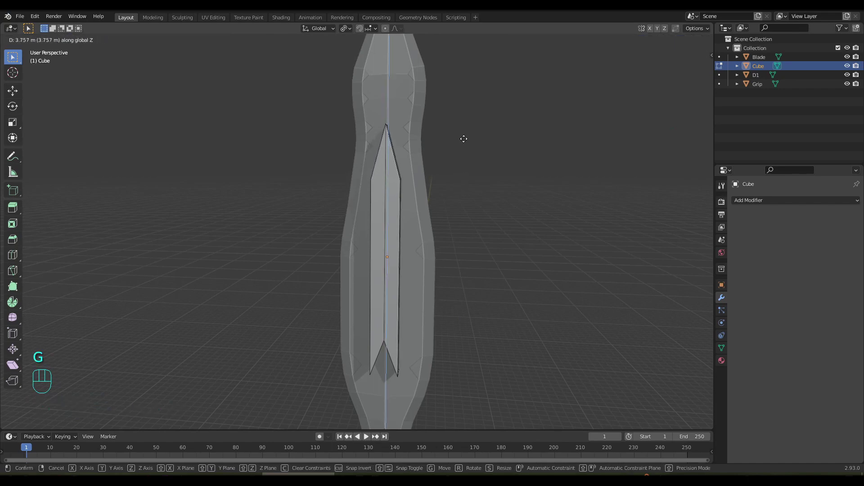
left_click_drag(445, 224, 398, 224)
key("Tab")
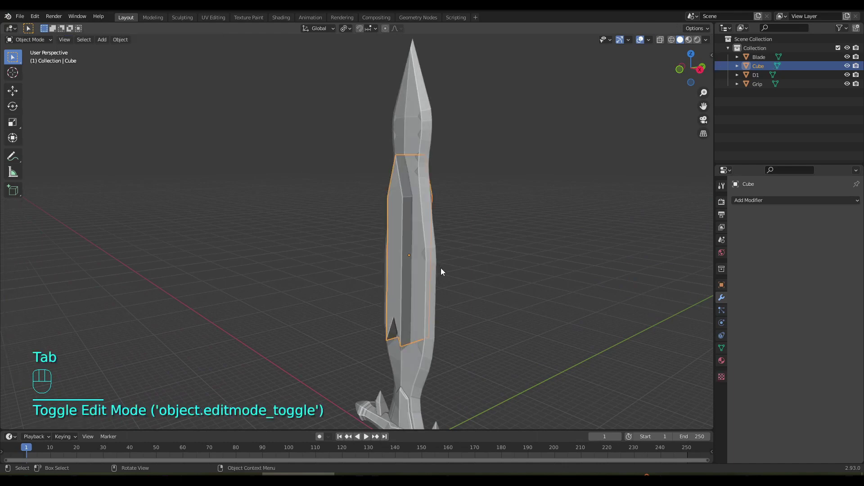
- Apply transforms, then add a Boolean Difference modifier to Blade using Cube as cutter
key("ctrl+a")
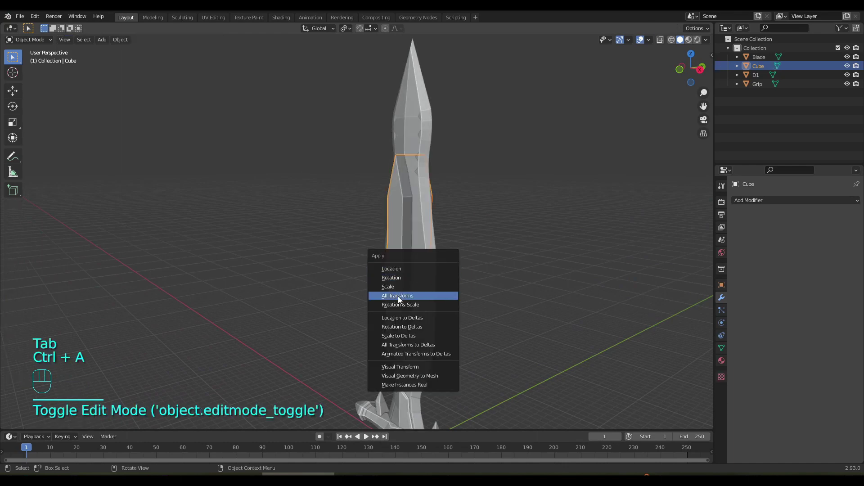
left_click_drag(434, 290, 491, 281)
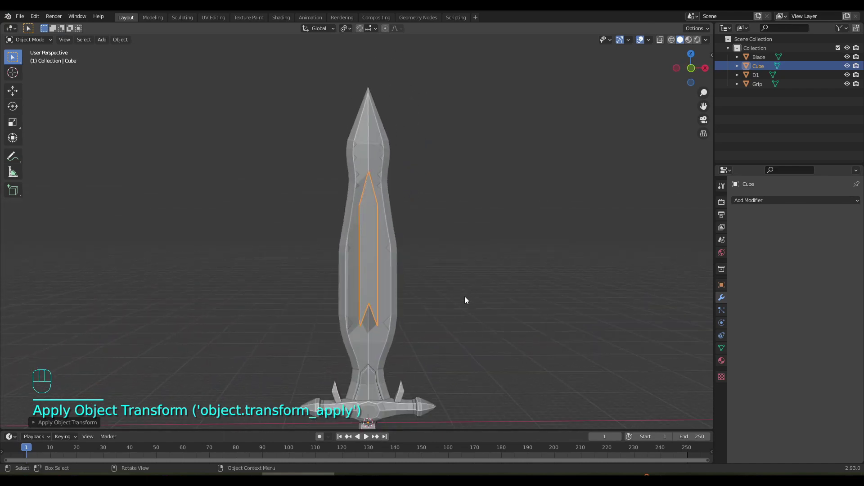
left_click_drag(462, 298, 471, 284)
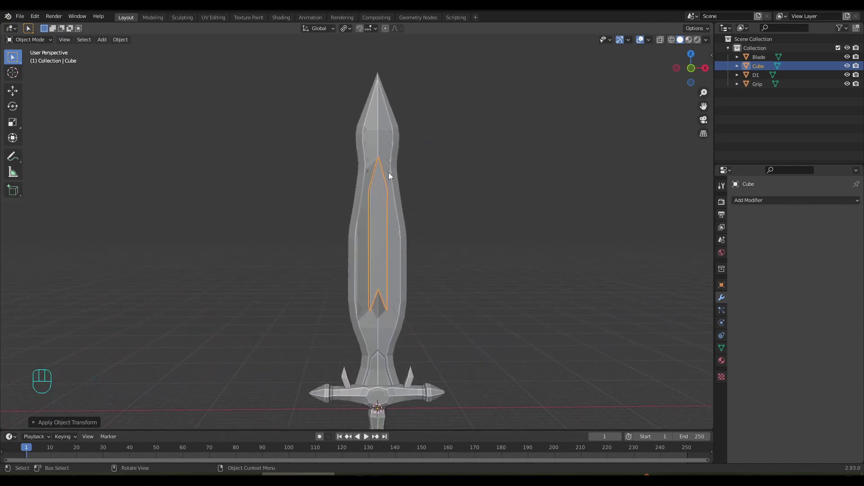
left_click(391, 141)
left_click_drag(477, 235, 456, 238)
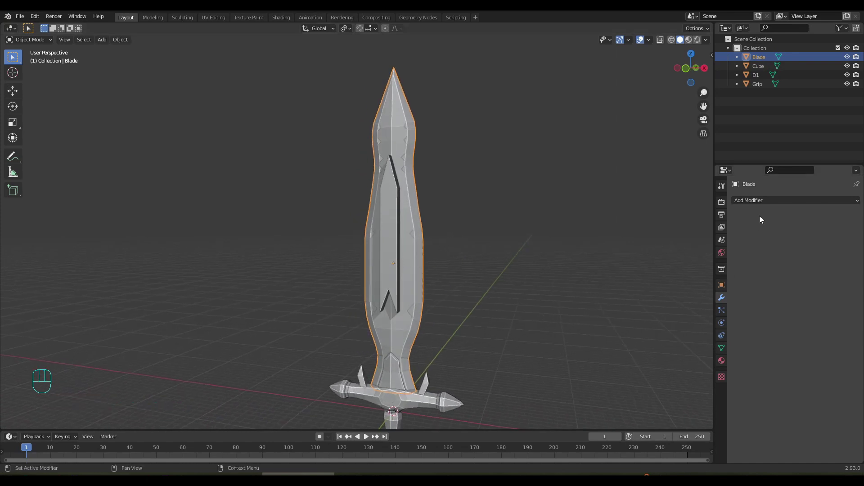
left_click_drag(765, 204, 696, 249)
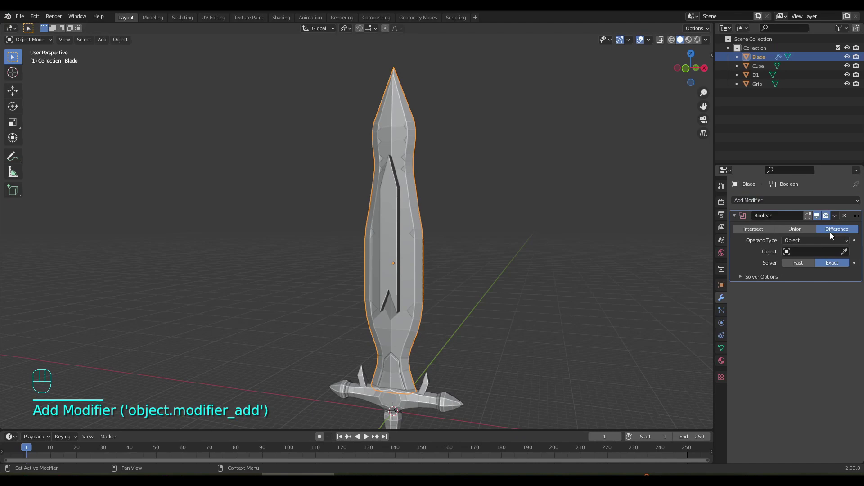
left_click(846, 254)
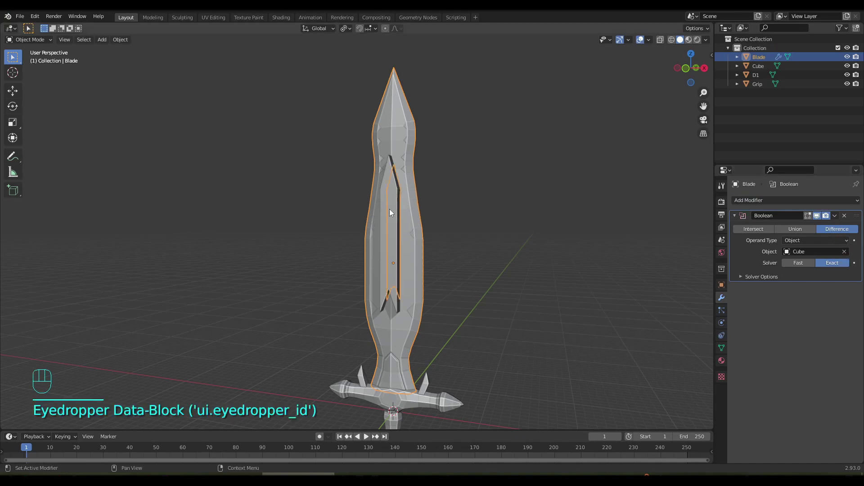
- Hide the cutter cube and apply the Boolean, leaving a slot through the blade
left_click_drag(493, 238, 471, 241)
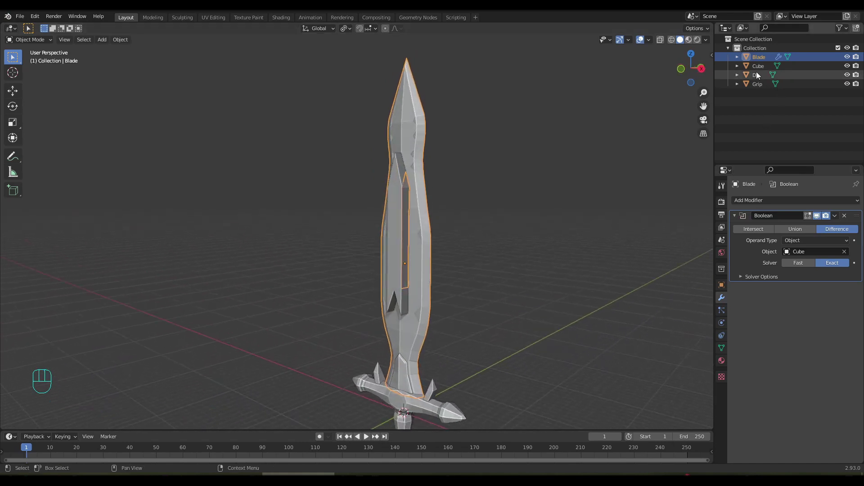
left_click(851, 70)
left_click_drag(485, 267, 506, 260)
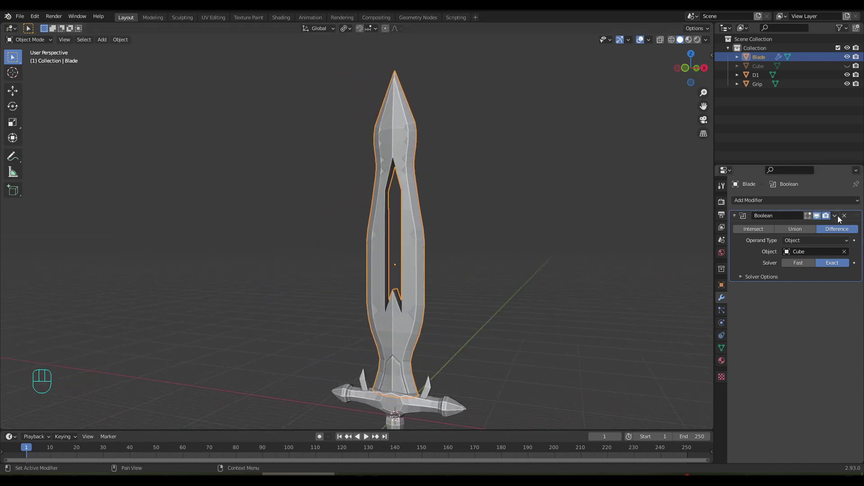
left_click_drag(839, 220, 807, 230)
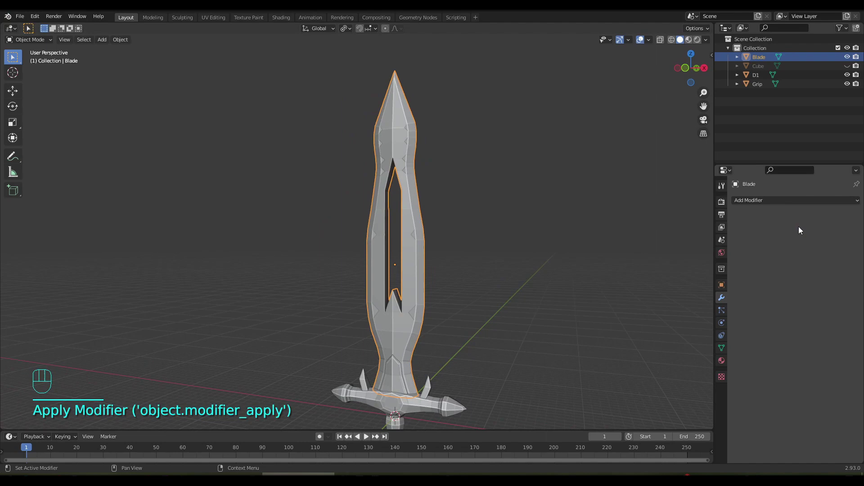
left_click(692, 44)
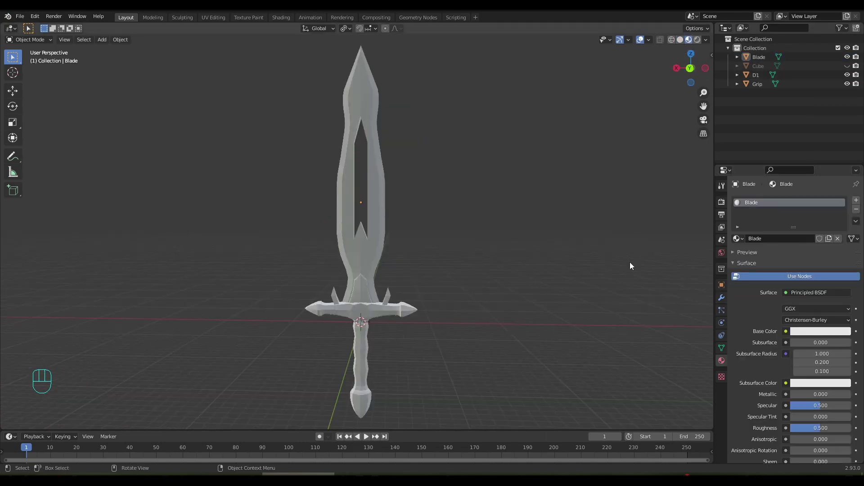
- Set the Grip base colour near-black and the Blade base colour to a metallic blue
left_click_drag(405, 251, 220, 258)
left_click_drag(367, 291, 367, 276)
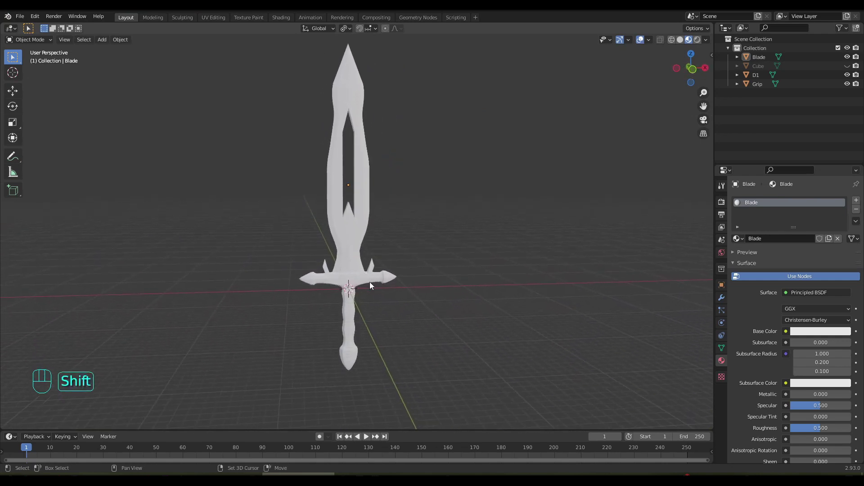
left_click(359, 309)
left_click(838, 335)
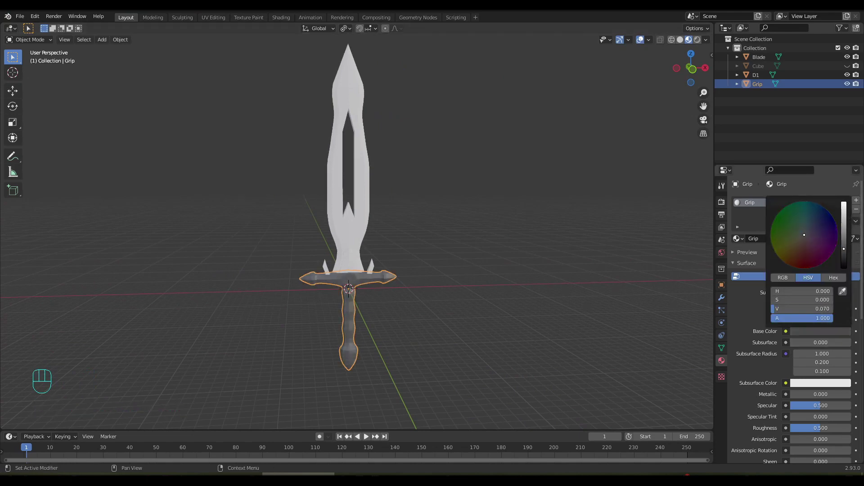
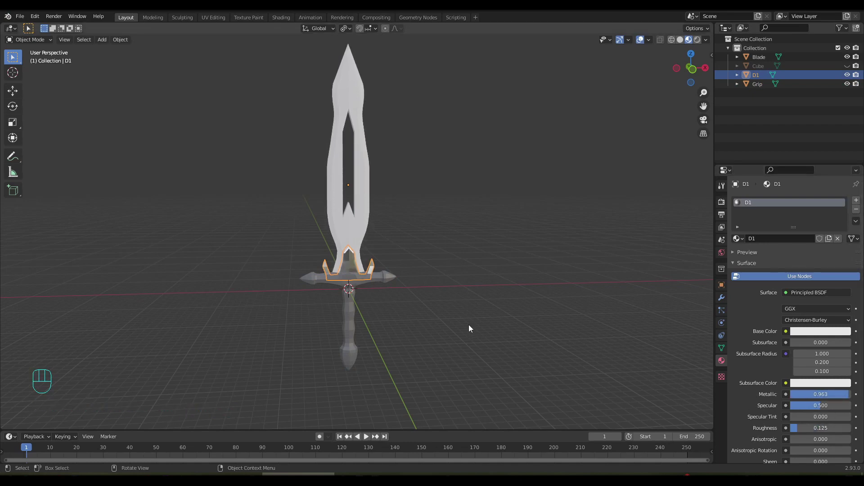
left_click_drag(466, 302, 467, 292)
left_click_drag(465, 285, 464, 278)
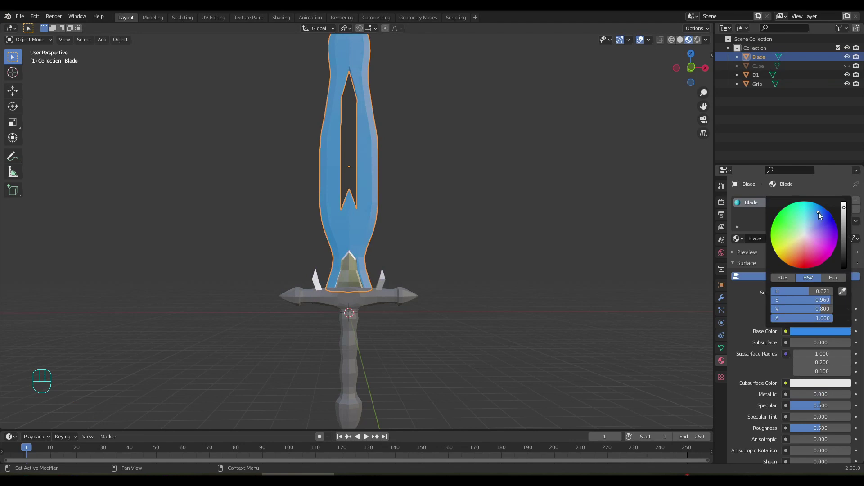
left_click_drag(512, 302, 538, 290)
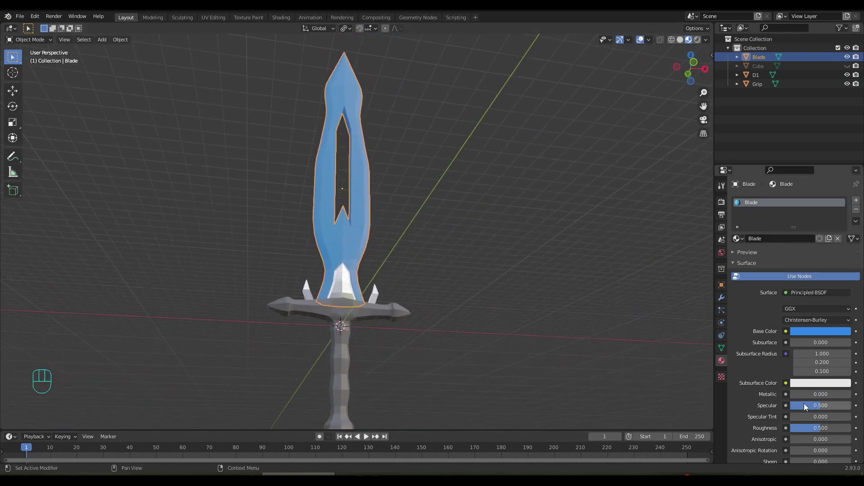
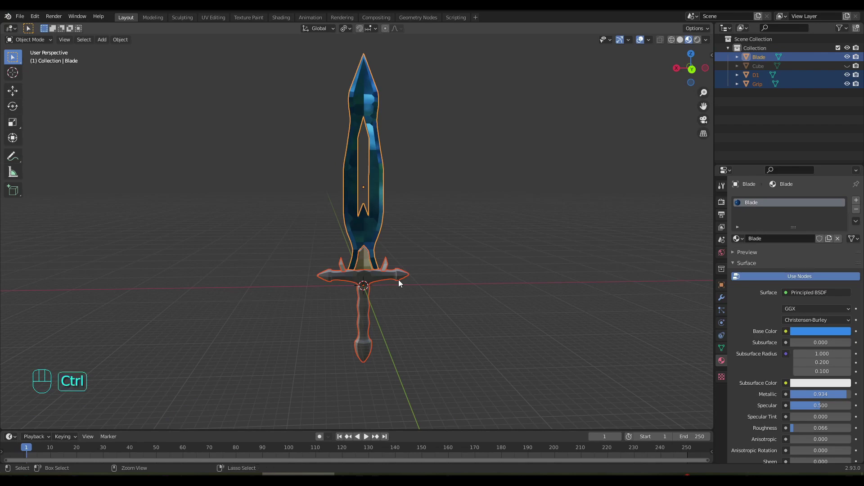
- Join all sword parts into the single Blade object, save, and switch to Solid shading
key("ctrl+j")
left_click(424, 263)
key("ctrl+s")
left_click_drag(425, 258, 426, 263)
left_click(681, 44)
- Give the blade smooth shading with auto smooth at 30 degrees, keeping sharp edges crisp
left_click_drag(389, 334, 387, 323)
left_click_drag(287, 351, 677, 359)
left_click_drag(450, 299, 448, 310)
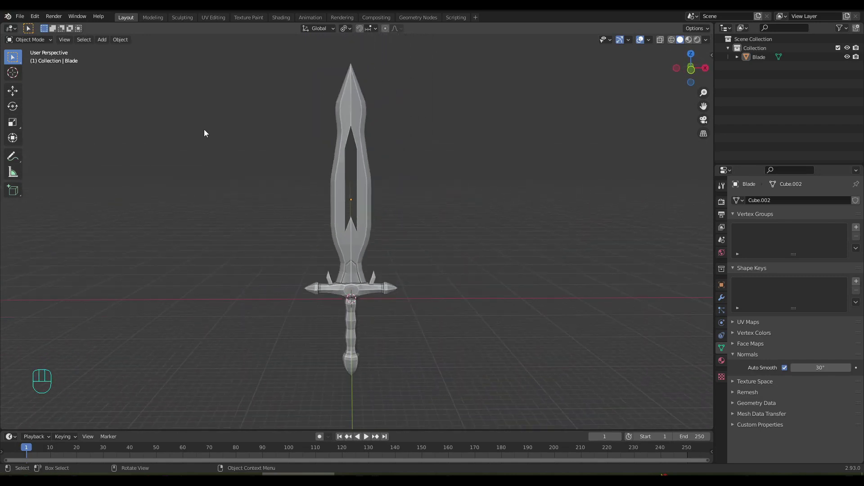
left_click(348, 106)
left_click_drag(124, 42, 142, 221)
left_click_drag(307, 250, 311, 255)
left_click_drag(368, 239, 358, 242)
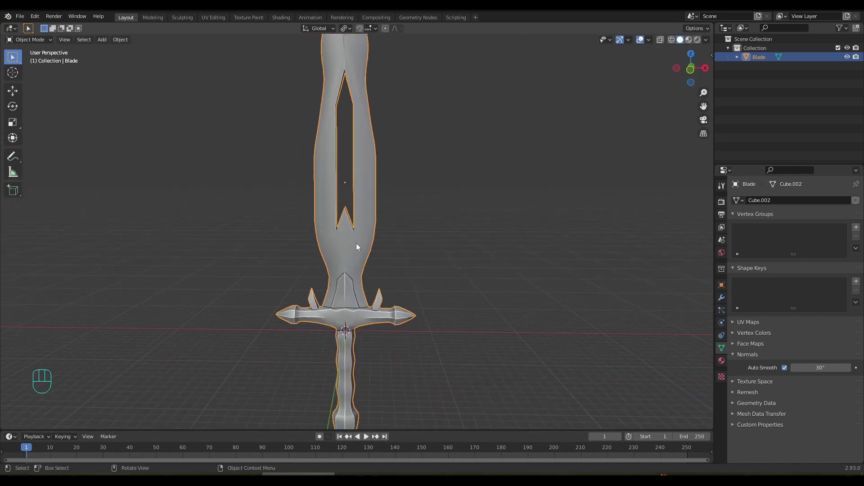
- Start editing the Blade mesh in edge-select mode, undoing a stray selection near the opening
key("Tab")
left_click_drag(338, 306, 352, 293)
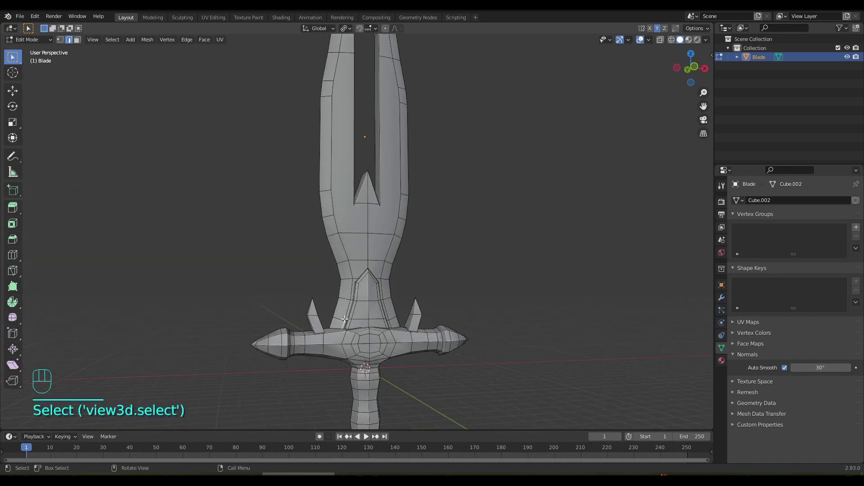
left_click_drag(382, 250, 374, 396)
left_click(341, 109)
left_click_drag(381, 226, 356, 226)
left_click_drag(357, 213, 344, 132)
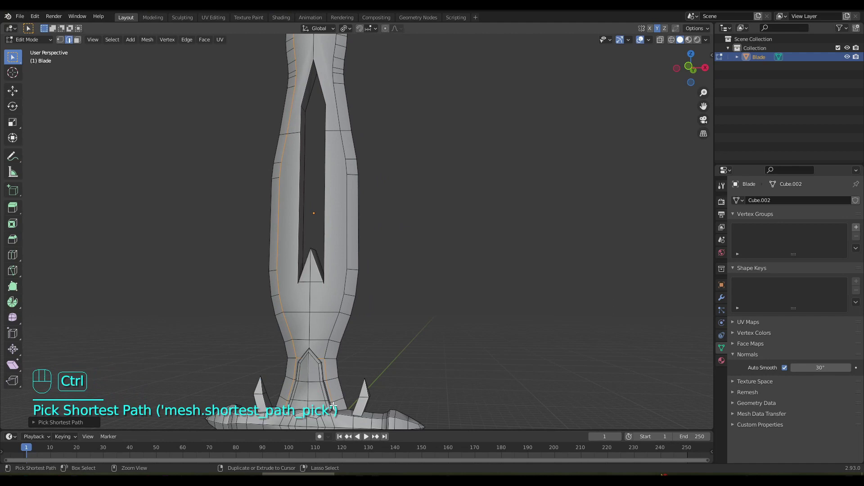
key("ctrl+z")
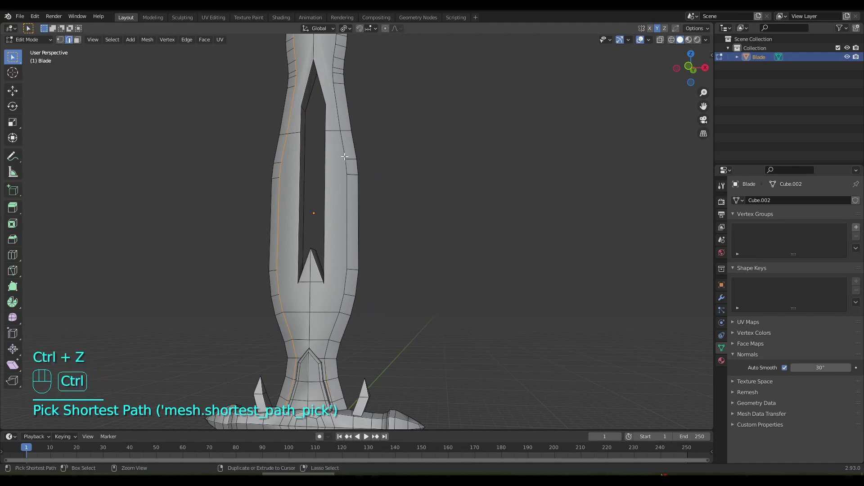
- Select the edge loops along both blade borders and switch to Material Preview
left_click(338, 138)
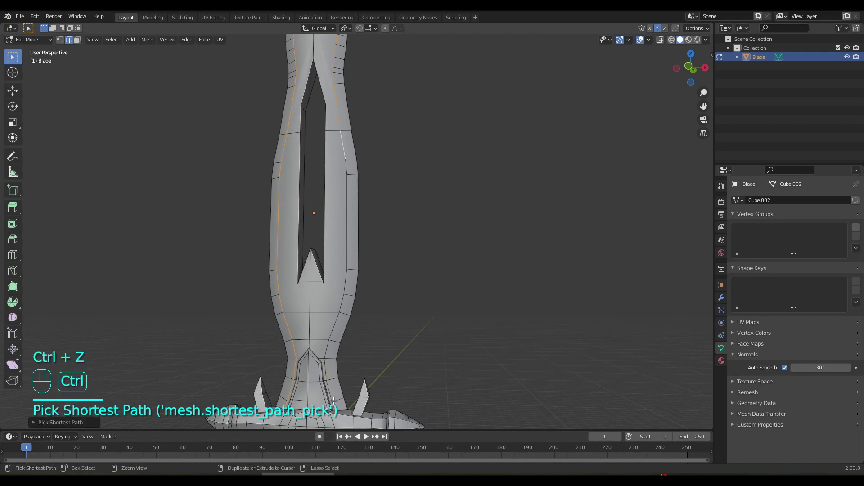
left_click_drag(337, 370, 338, 358)
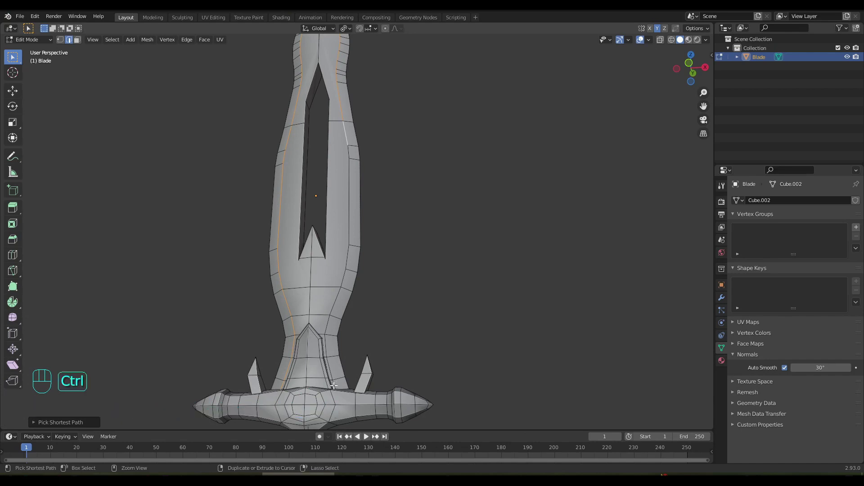
left_click(332, 384)
left_click_drag(354, 294, 363, 356)
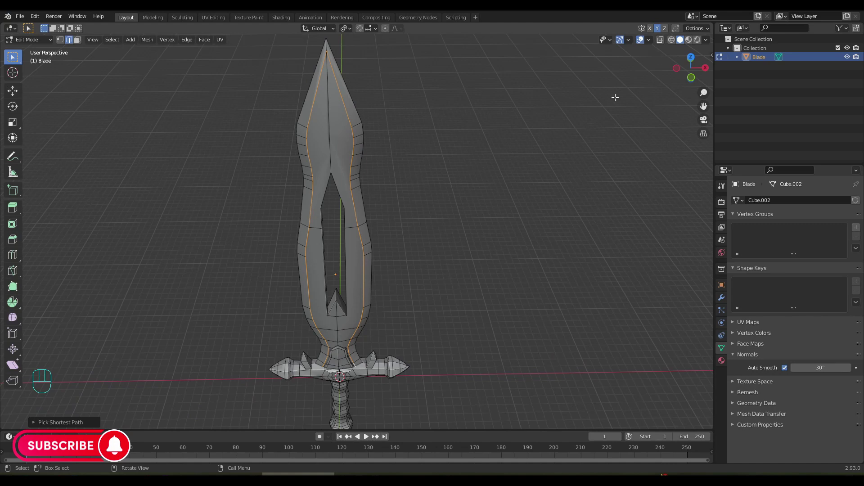
left_click(692, 44)
- Mark the selected blade border edge loops as sharp
left_click_drag(367, 205, 379, 171)
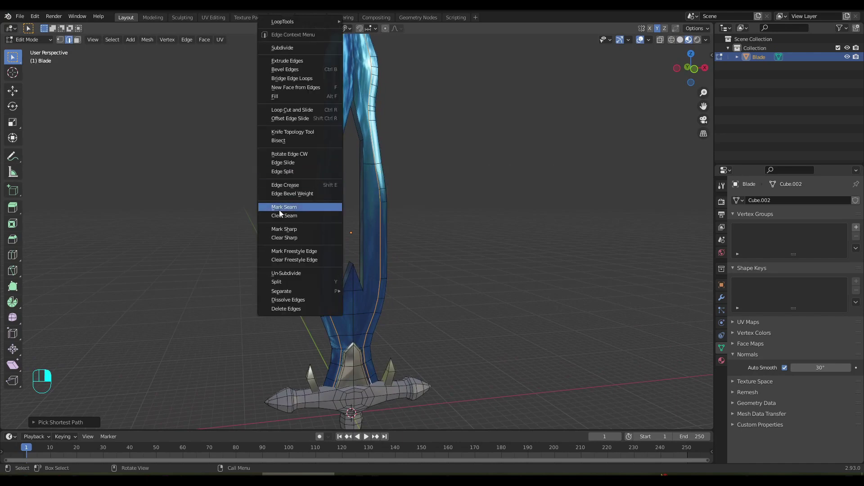
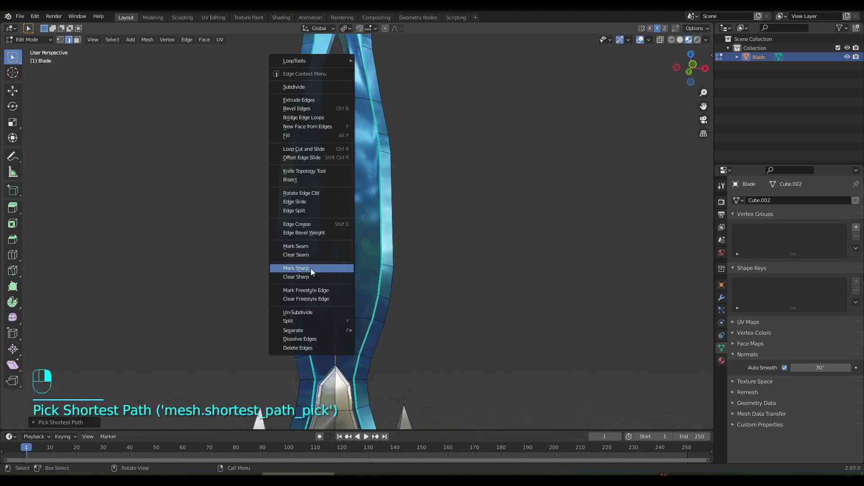
right_click(309, 266)
left_click_drag(367, 218, 378, 401)
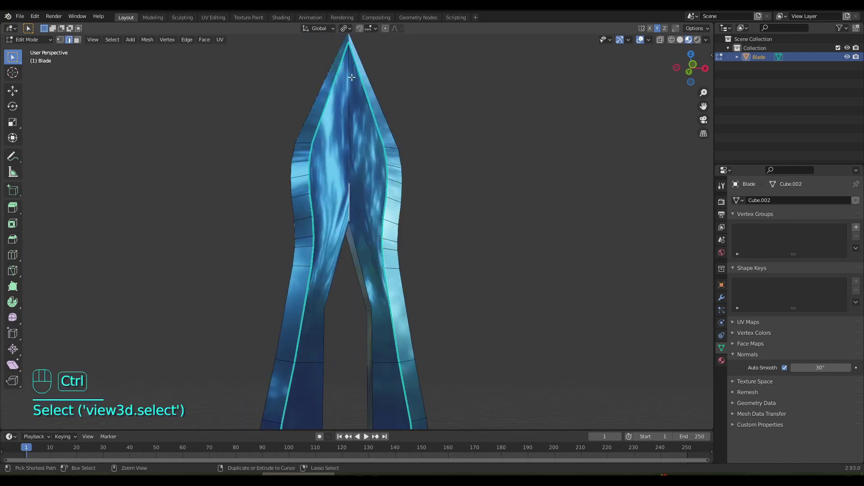
left_click(350, 68)
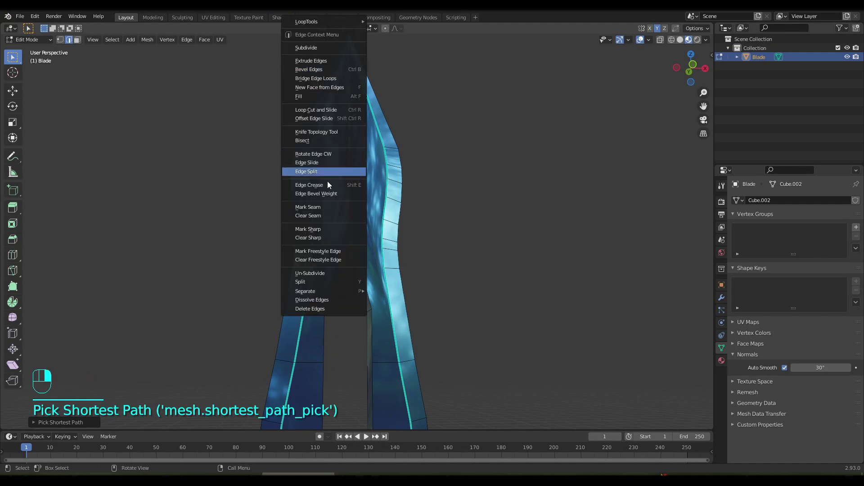
- Select the edge loop along the blade's rim plus the edge near the fuller's point
right_click(322, 235)
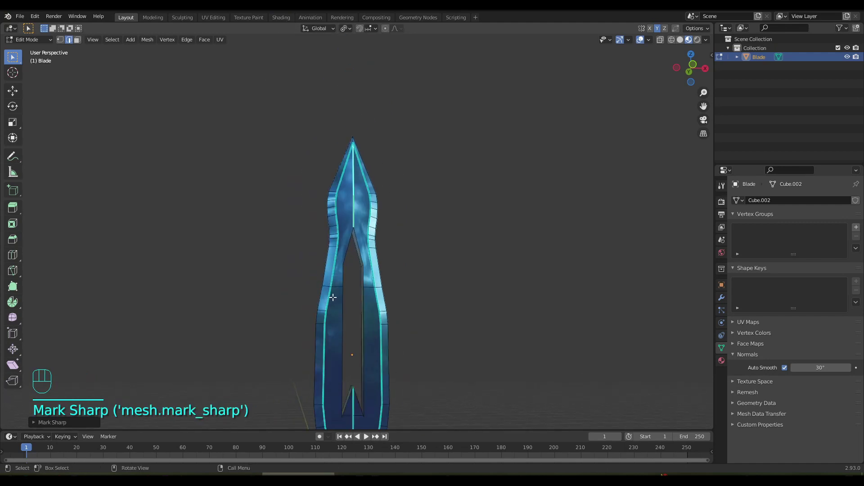
left_click_drag(358, 278, 144, 289)
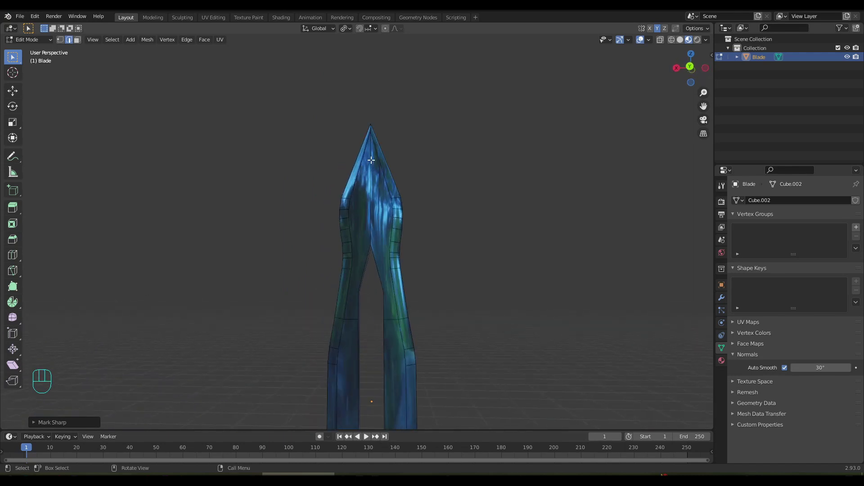
left_click(370, 145)
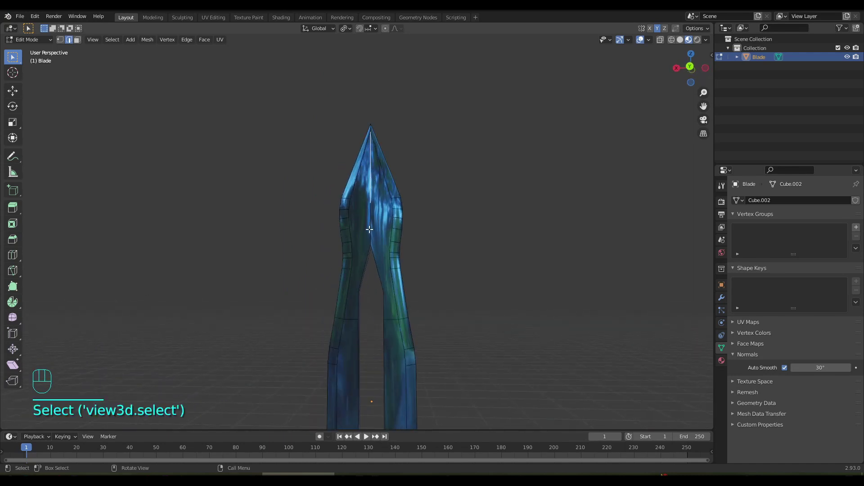
left_click(379, 242)
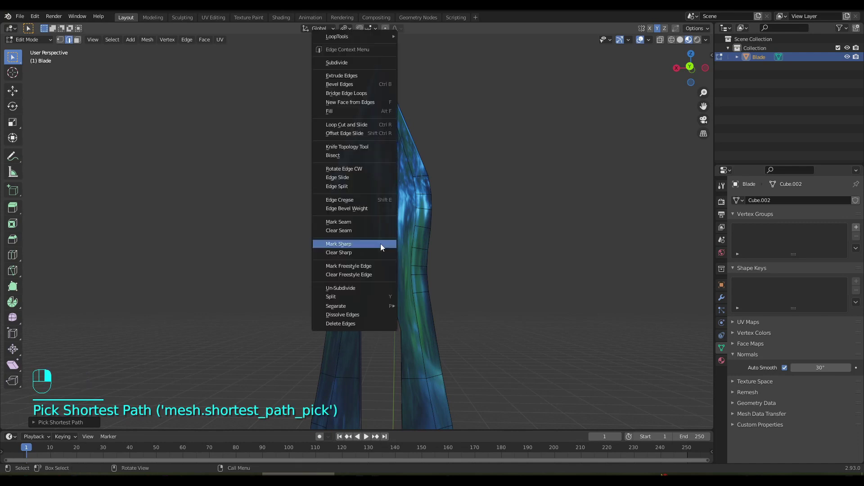
left_click_drag(434, 301, 419, 94)
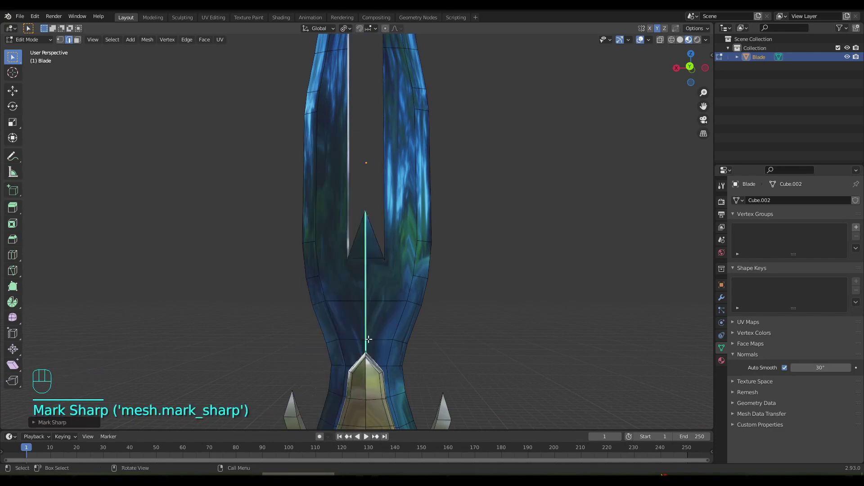
left_click_drag(372, 328, 387, 251)
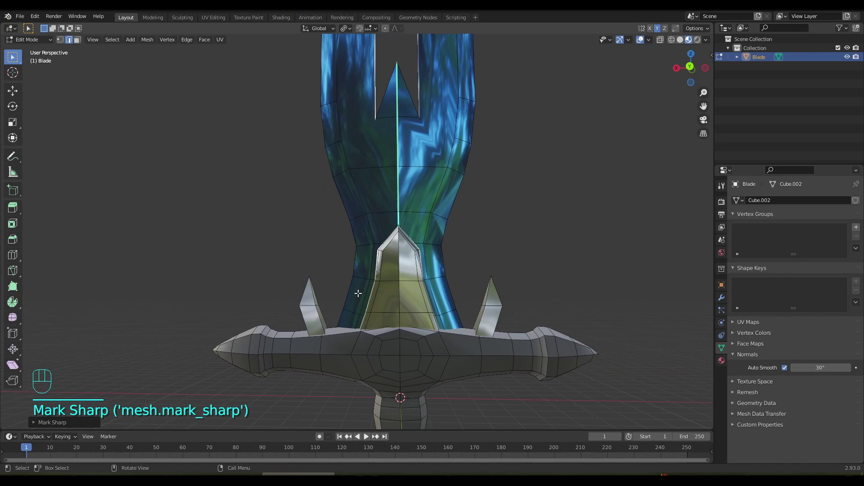
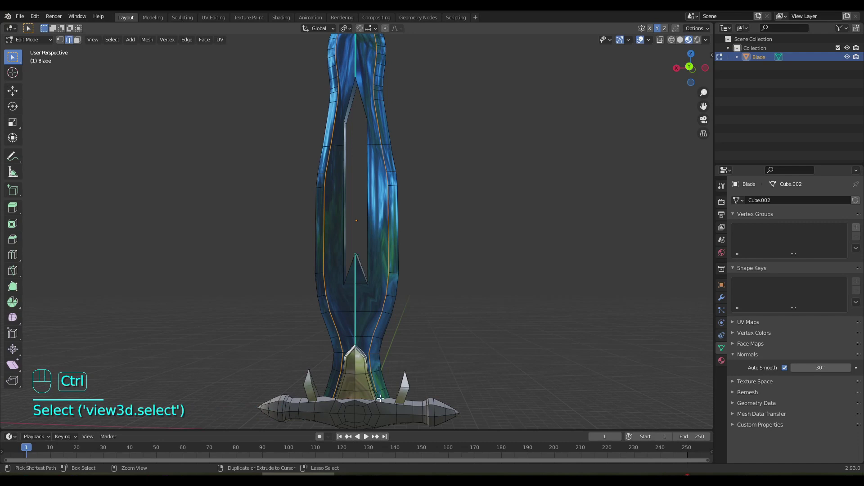
left_click(377, 394)
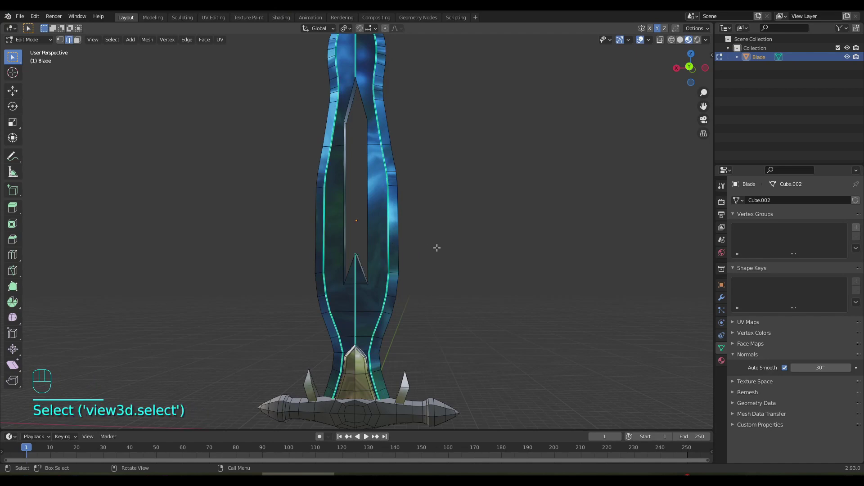
left_click_drag(429, 249, 422, 281)
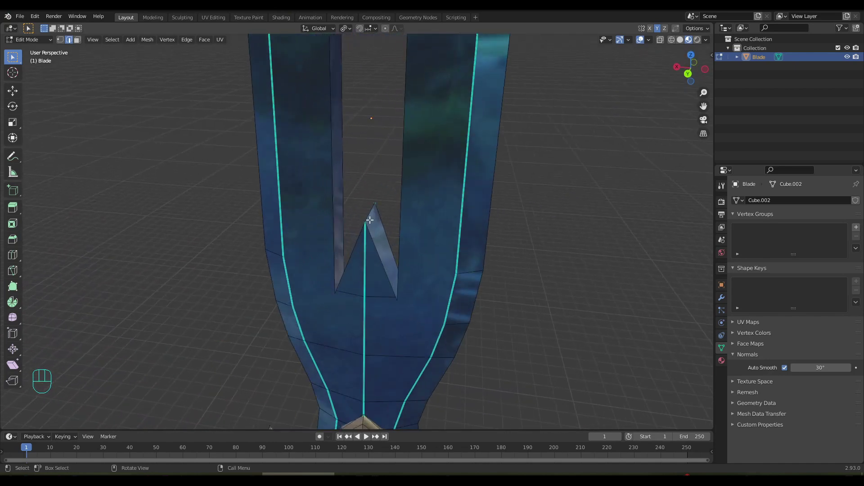
left_click(368, 215)
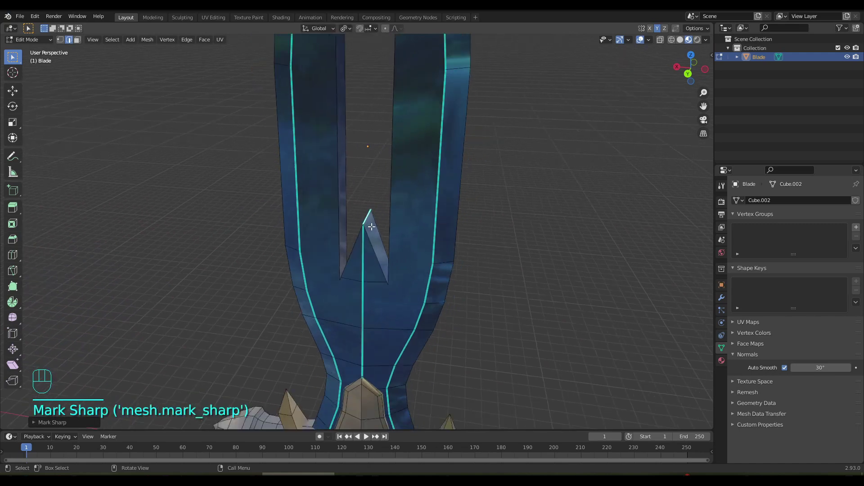
- Mark those rim edges sharp and return to Object Mode to see the result
left_click_drag(380, 215, 389, 154)
middle_click(386, 164)
left_click_drag(386, 238, 369, 267)
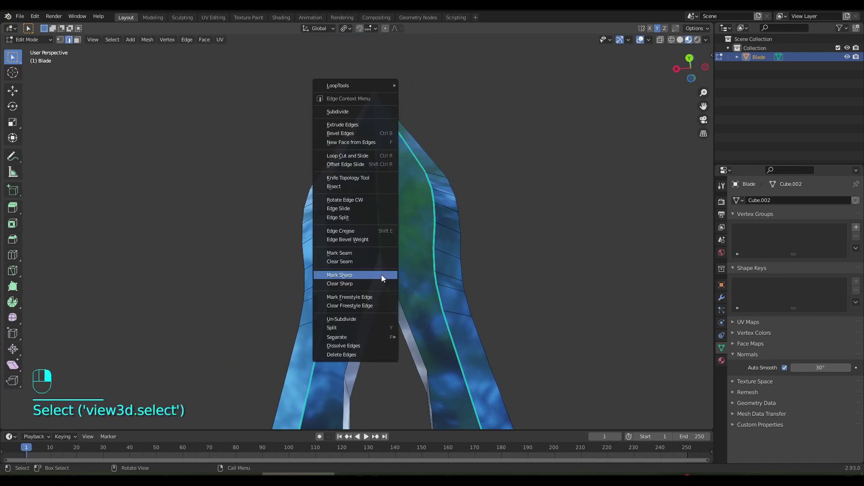
left_click(498, 283)
key("Tab")
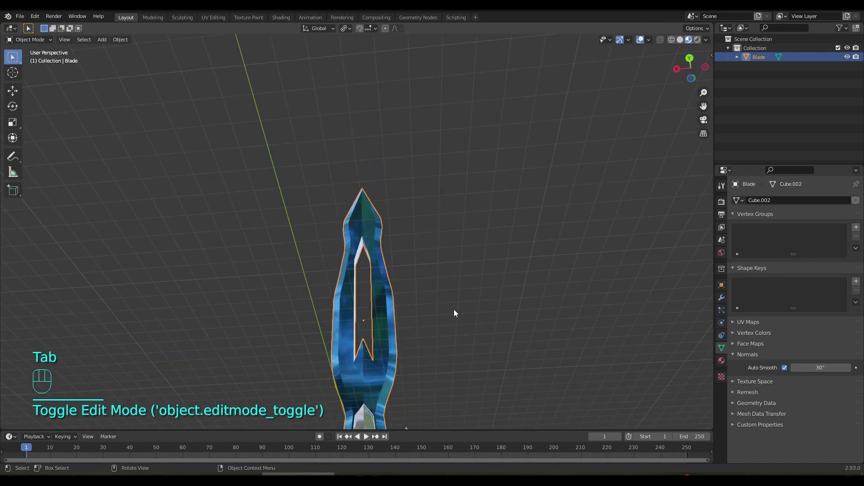
- Darken the Grip material's Base Color Value to about 0.037, near black
left_click_drag(450, 340, 451, 373)
left_click_drag(450, 345, 465, 302)
left_click(465, 302)
left_click_drag(436, 313, 628, 322)
left_click_drag(447, 316, 474, 347)
left_click_drag(427, 342, 421, 334)
left_click_drag(427, 323, 422, 290)
left_click(412, 301)
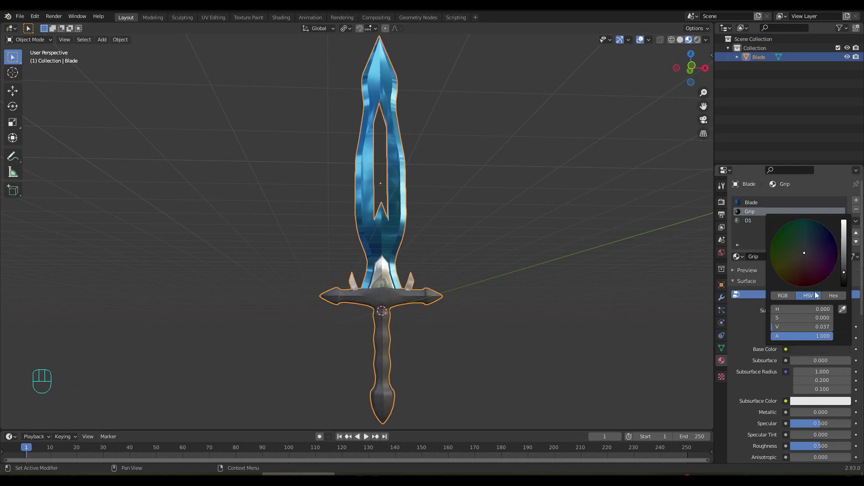
middle_click(524, 309)
left_click(524, 307)
left_click_drag(515, 310, 523, 325)
middle_click(489, 299)
middle_click(476, 310)
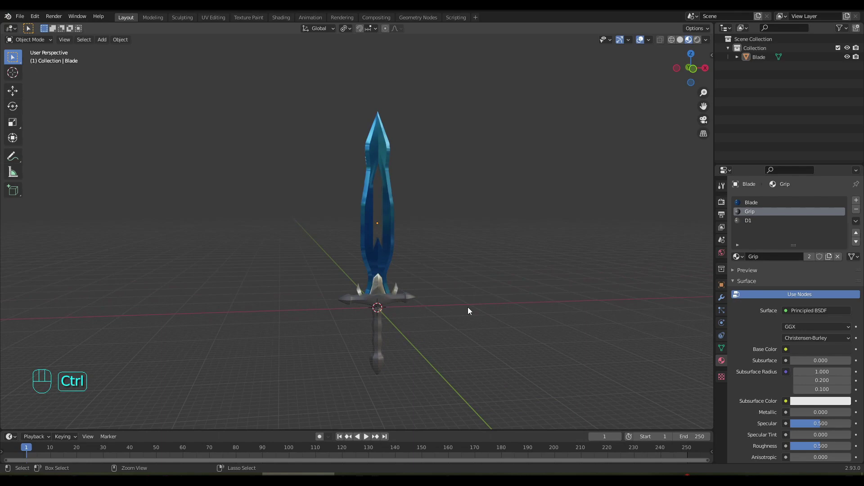
- Use Ctrl+A on the selected sword object, then re-enter Edit Mode close on the blade
key("ctrl+a")
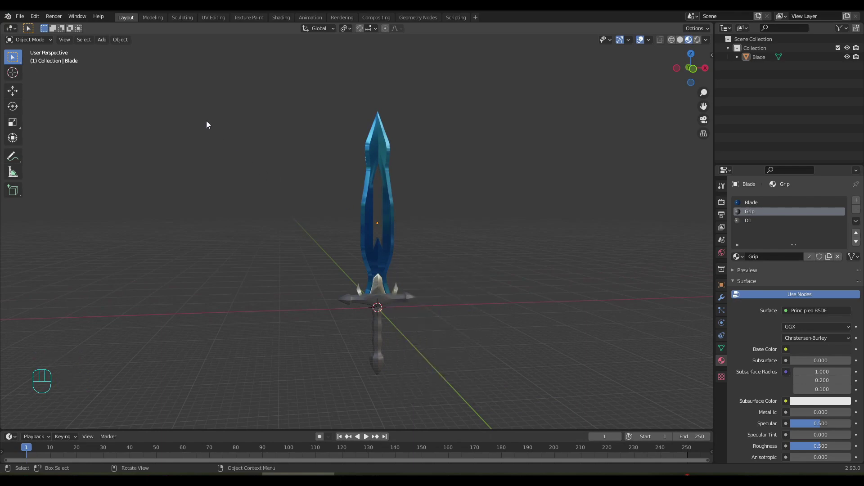
left_click(118, 48)
left_click_drag(120, 44, 218, 62)
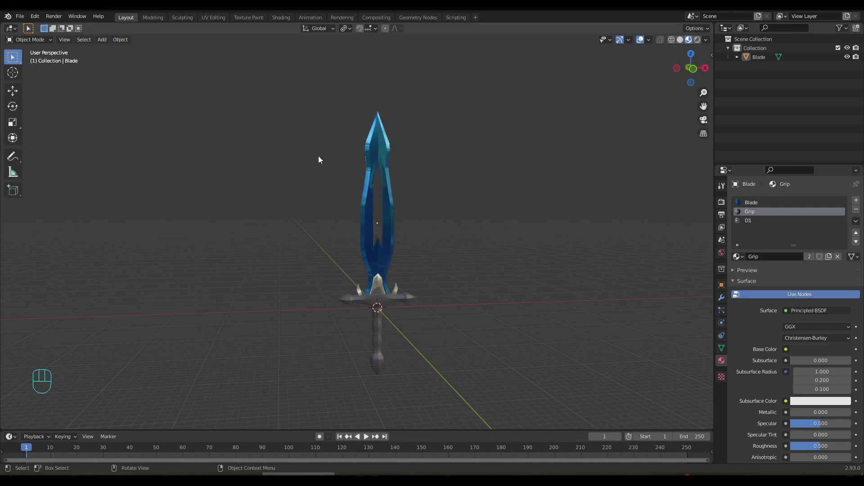
left_click(369, 188)
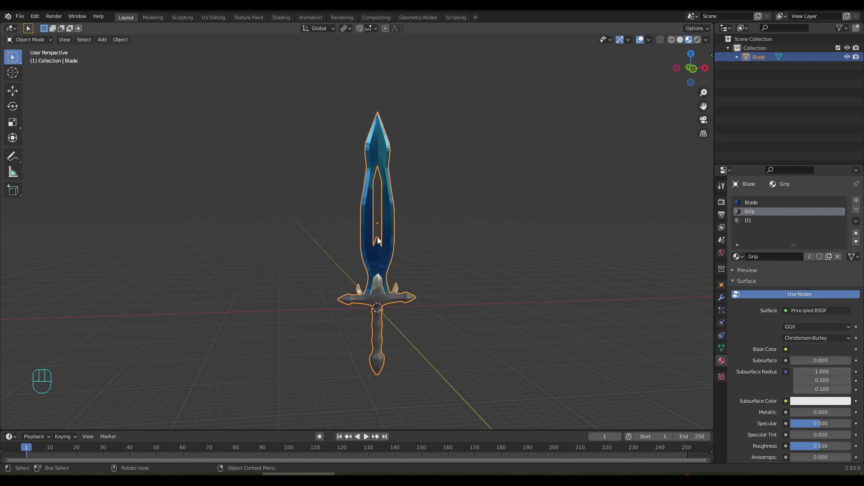
key("ctrl+a")
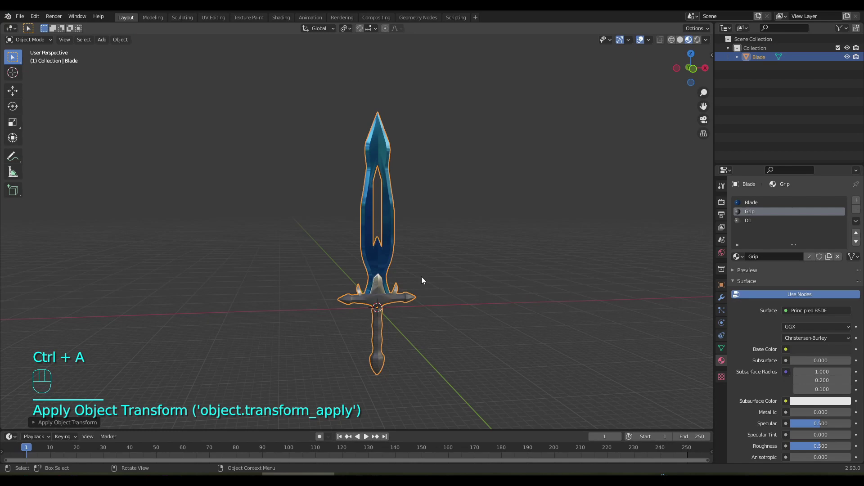
left_click_drag(441, 294, 425, 290)
left_click(425, 284)
left_click_drag(422, 277, 434, 277)
left_click_drag(430, 280, 421, 280)
key("Tab")
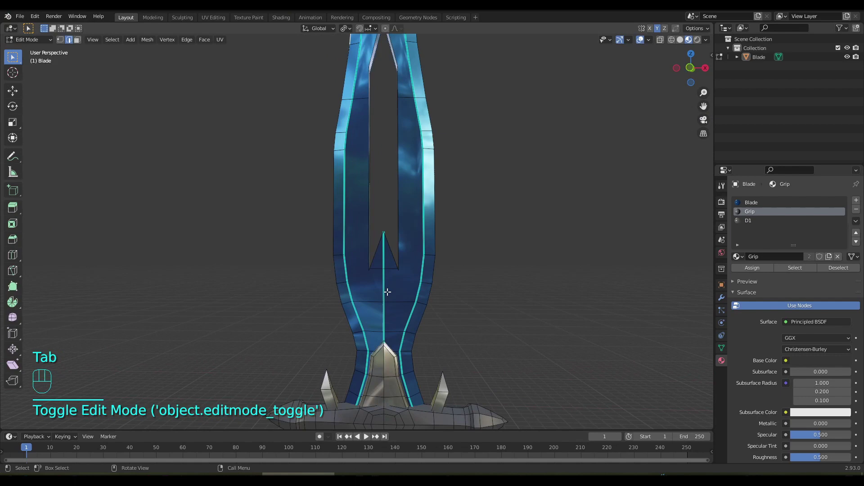
- In face-select mode with the Blade slot chosen, select the blade's outer rim face loops
middle_click(387, 290)
key("3")
left_click(377, 391)
middle_click(407, 295)
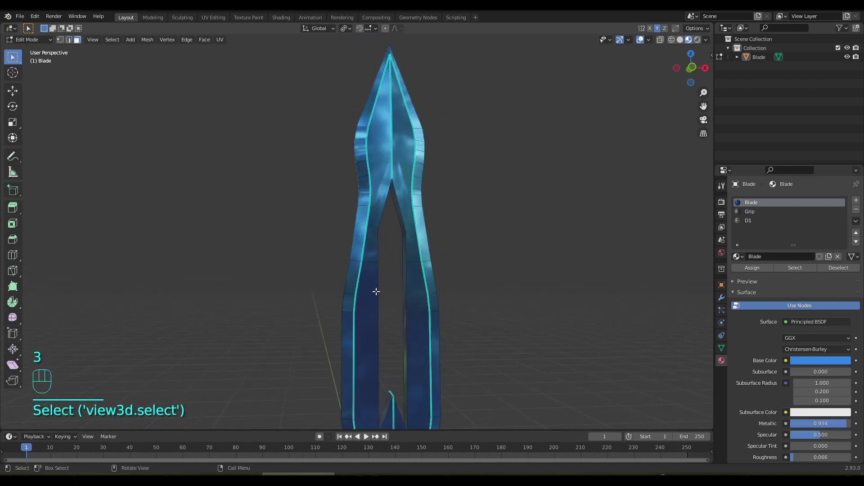
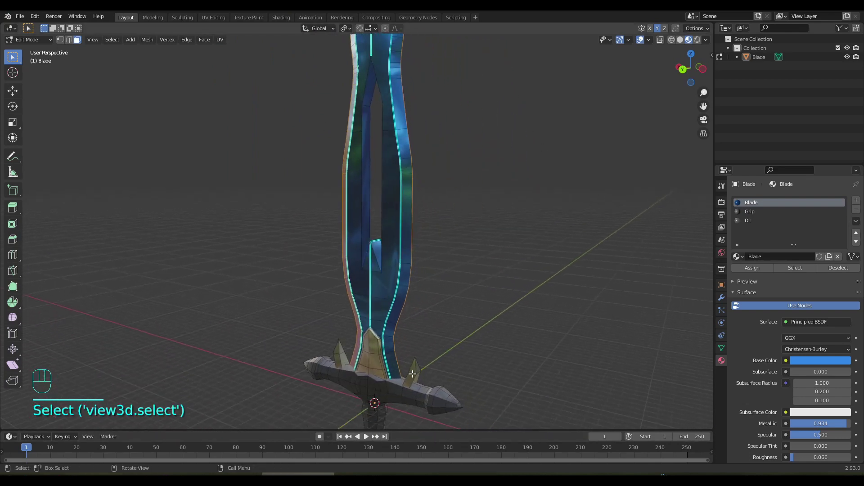
left_click_drag(414, 332, 445, 336)
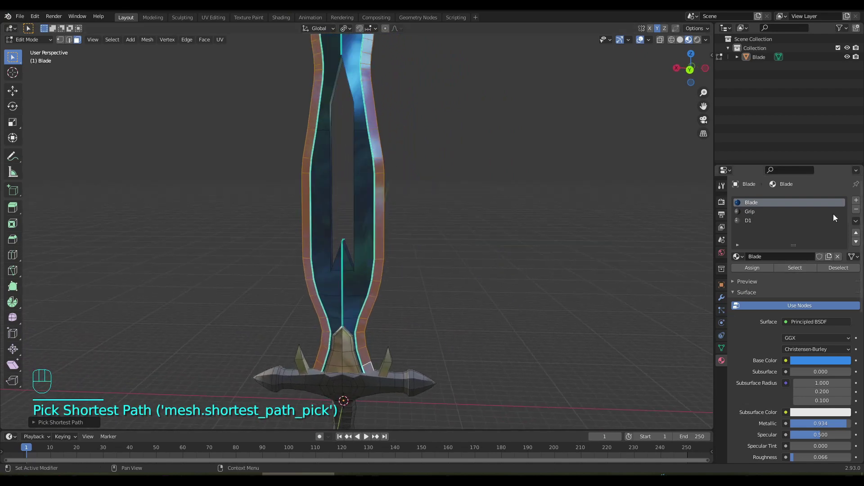
- Create a new BladeSharp material slot, move it up the list, and assign it to the rim faces
left_click(857, 203)
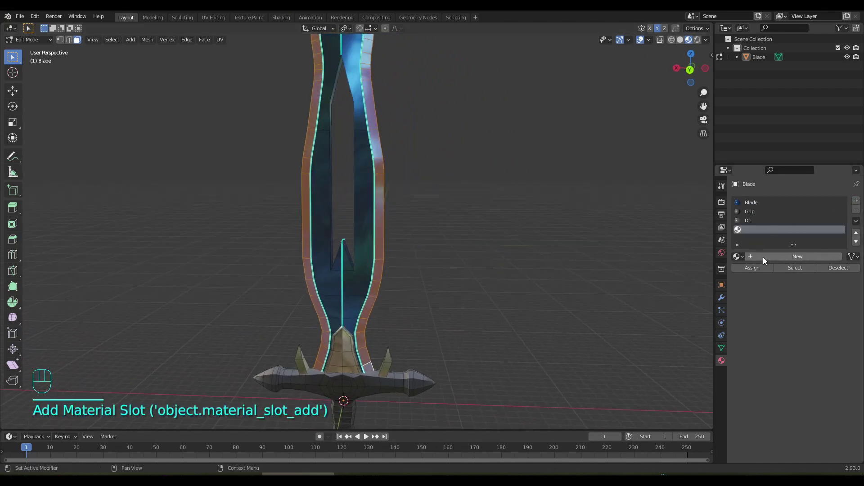
left_click(775, 262)
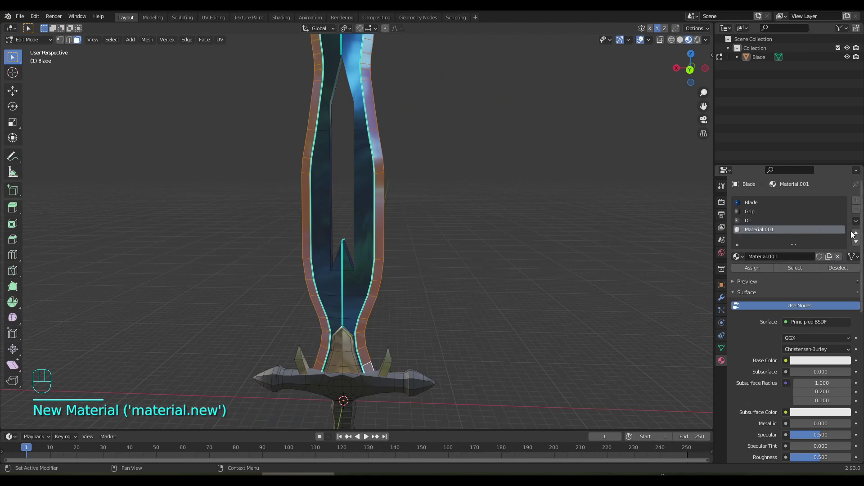
left_click(859, 236)
left_click(858, 236)
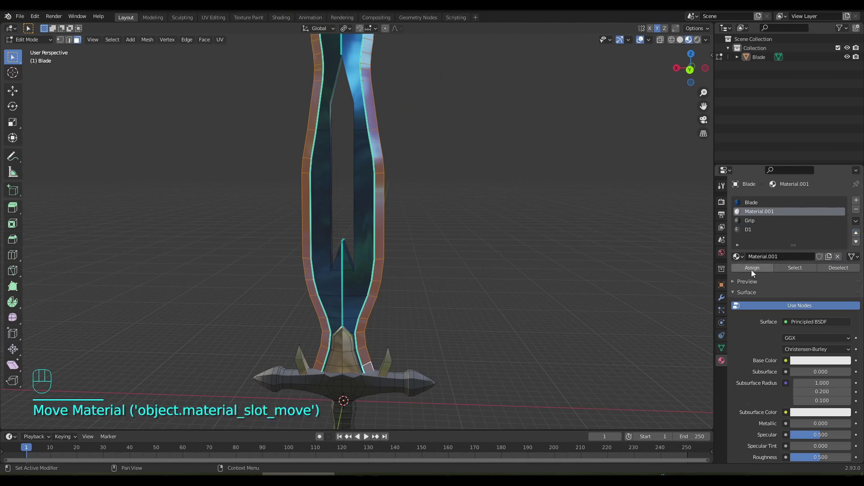
left_click(760, 214)
left_click_drag(761, 214, 760, 216)
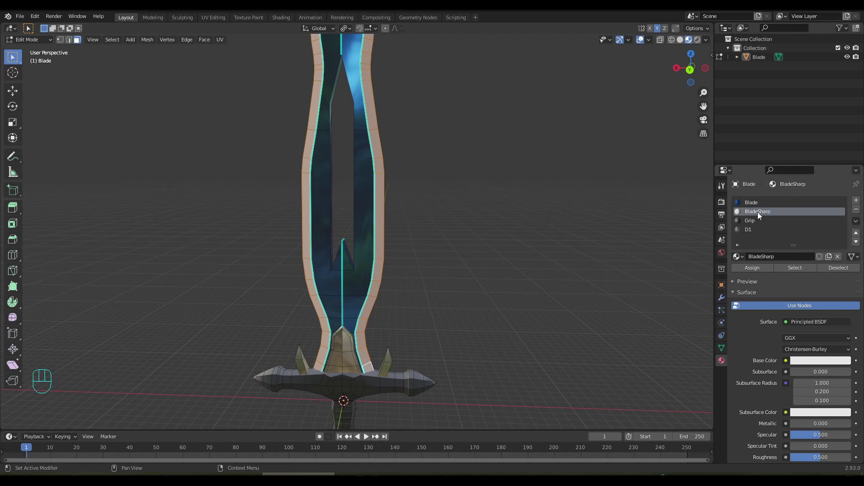
- Inspect the silver blade edges in Object Mode, then resume editing near the crossguard and grip
key("Tab")
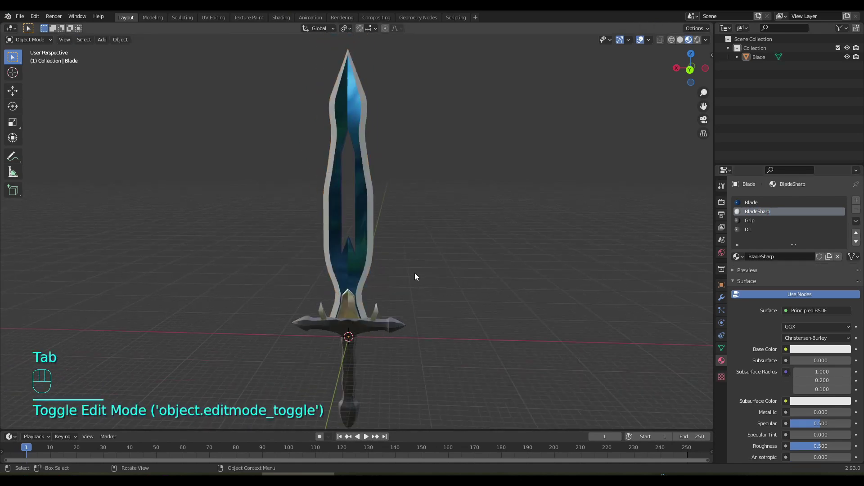
left_click_drag(421, 267, 232, 260)
left_click_drag(302, 314, 498, 323)
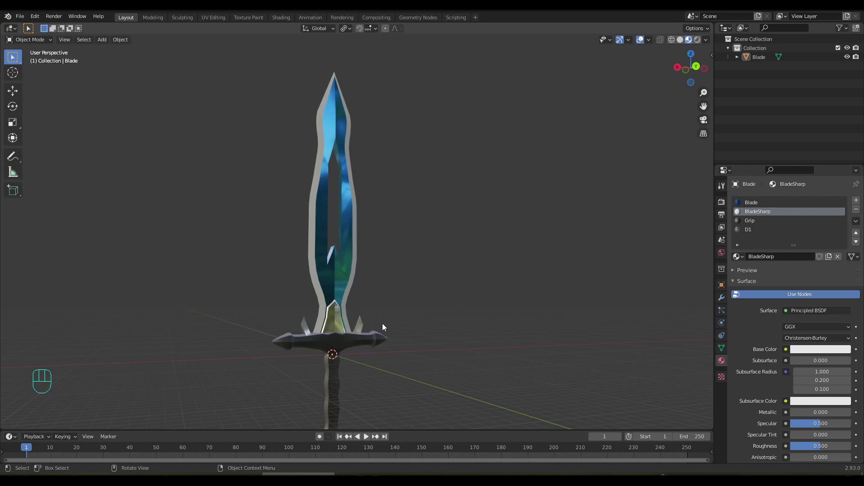
left_click_drag(389, 317, 418, 259)
left_click_drag(400, 269, 377, 290)
left_click_drag(397, 321, 406, 243)
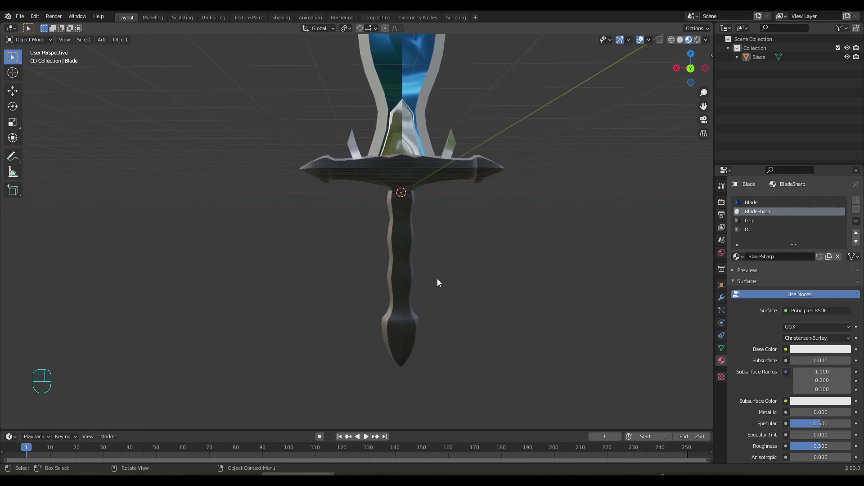
left_click_drag(441, 273, 409, 294)
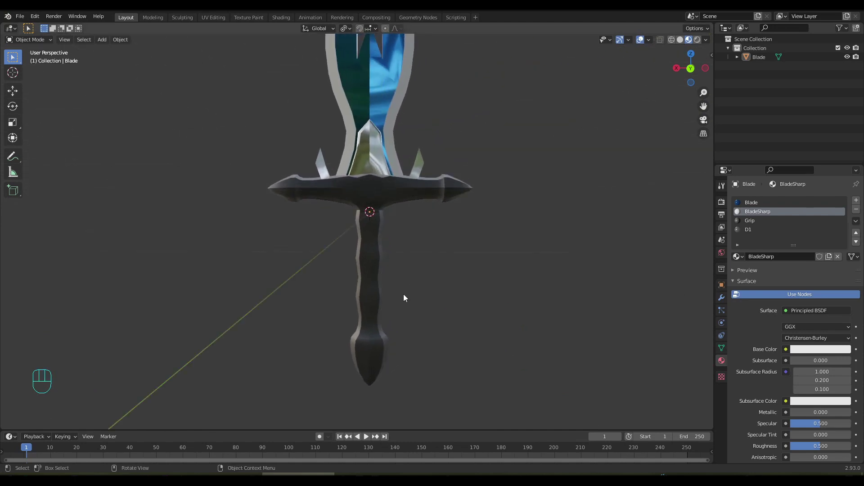
key("Tab")
- Grow the face selection three times over the hilt and assign the D1 metal material
left_click_drag(426, 306, 442, 228)
middle_click(406, 298)
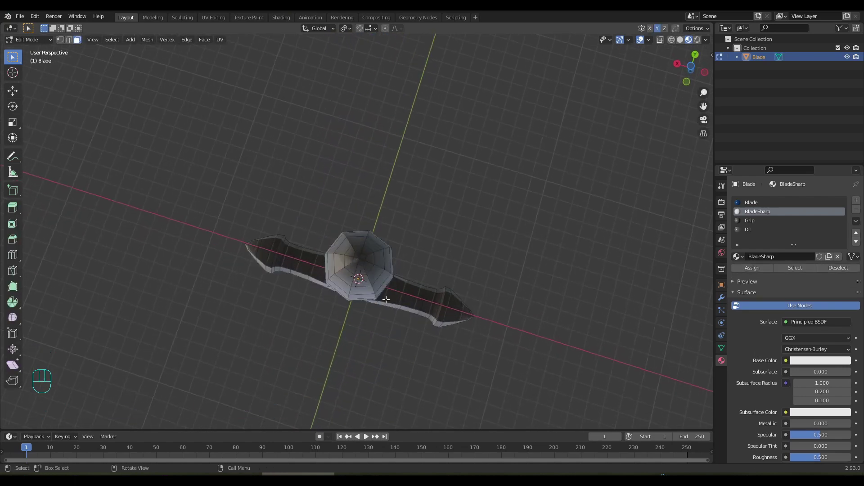
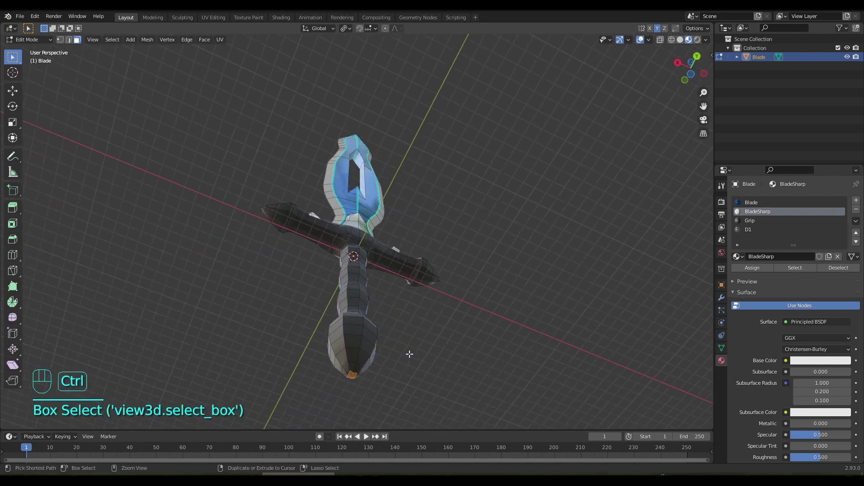
key("ctrl+KP_Add")
key("ctrl+KP_Add")
key("ctrl+KP_Add")
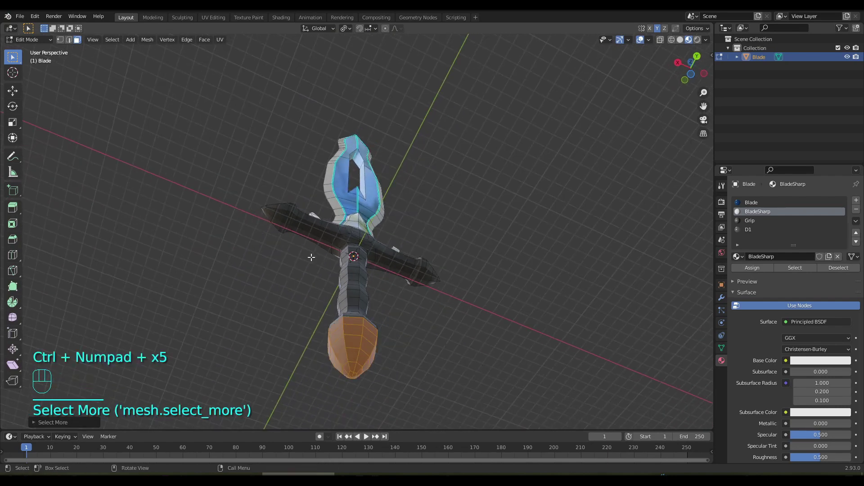
left_click_drag(326, 282, 305, 346)
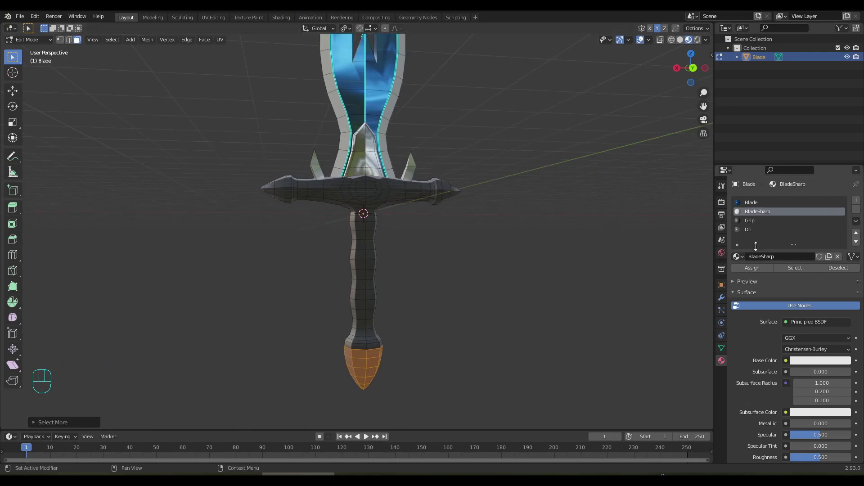
left_click(754, 233)
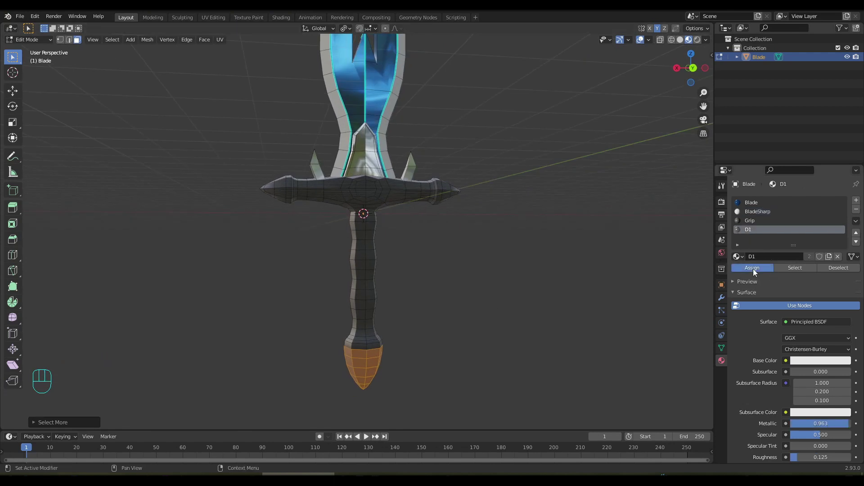
- With the Grip slot chosen, extrude the grip-base face ring along normals into a flared collar
left_click(488, 340)
left_click_drag(484, 323, 473, 328)
left_click_drag(430, 314, 443, 228)
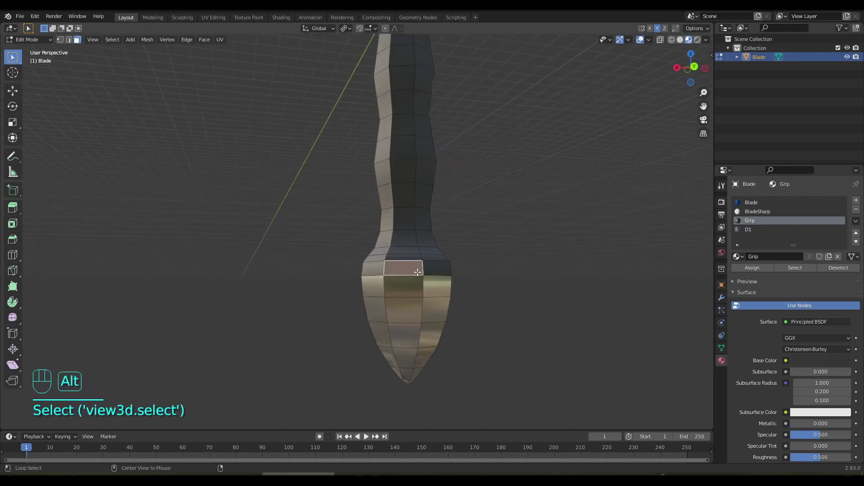
left_click(416, 270)
left_click(420, 268)
left_click_drag(478, 302, 448, 313)
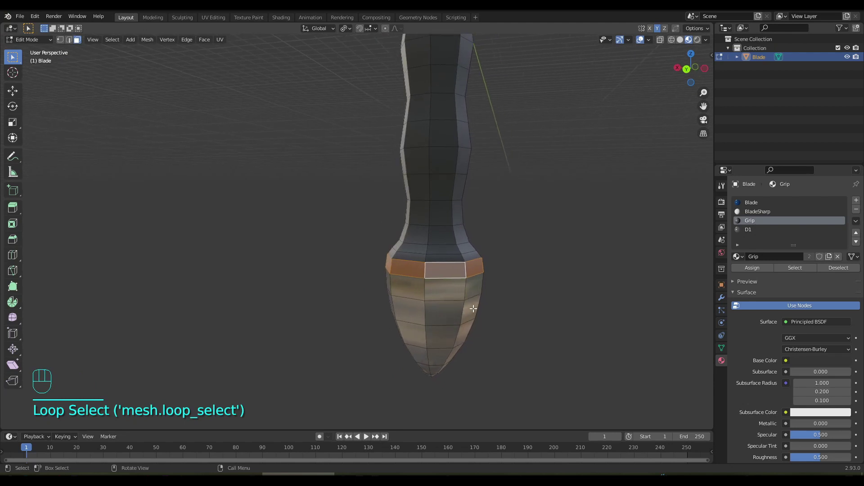
key("alt+e")
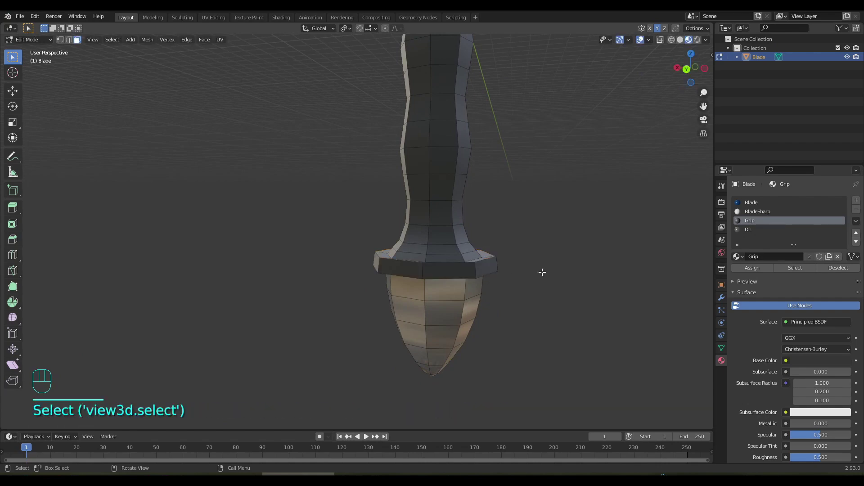
left_click_drag(467, 245, 444, 326)
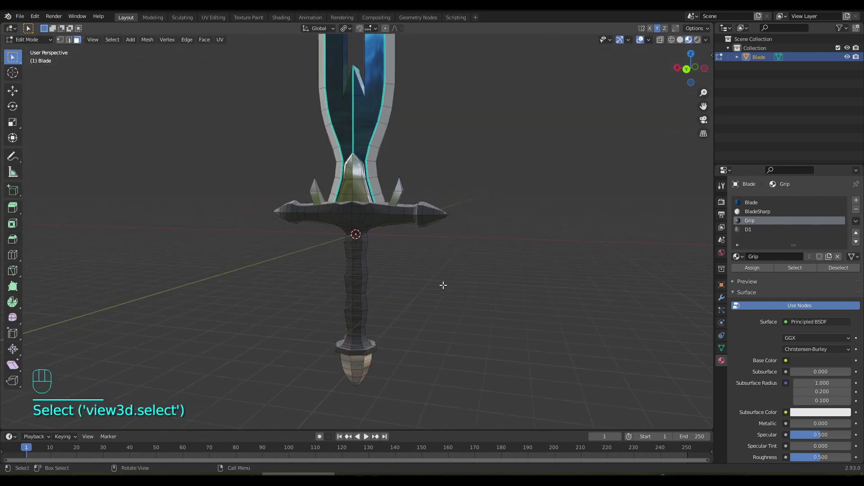
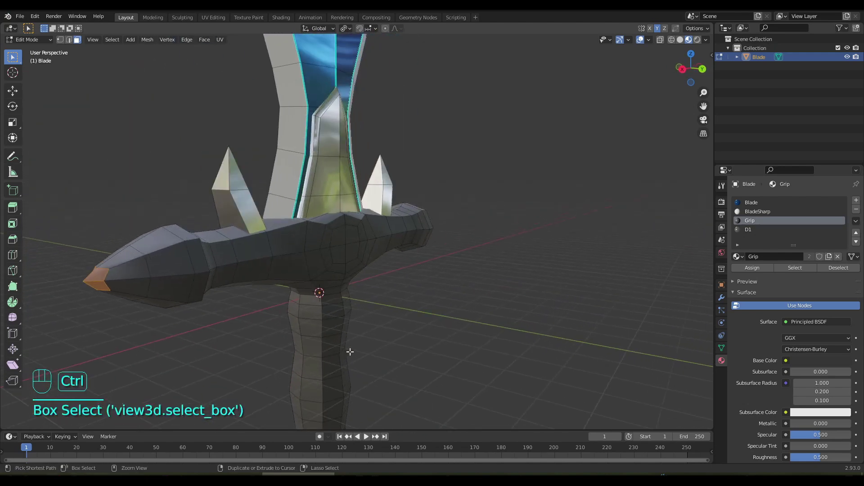
- Select the face rings near both crossguard ends and scale them outward into raised bands
key("ctrl+KP_Add")
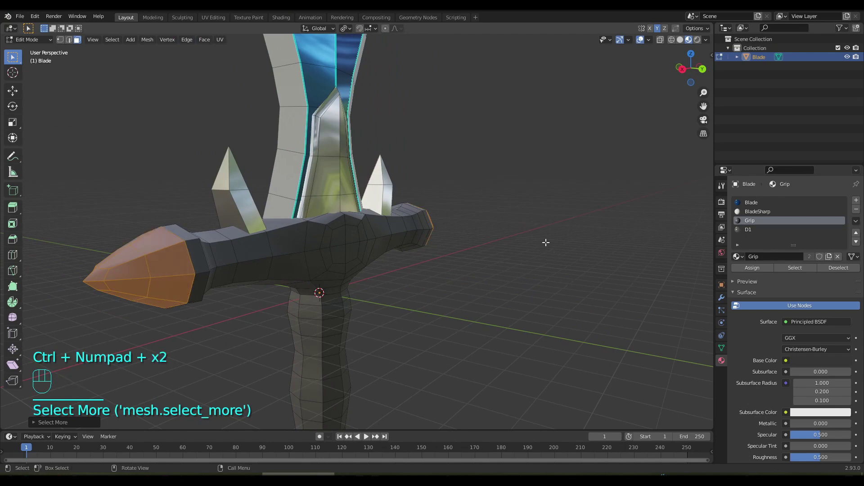
left_click_drag(463, 277, 407, 272)
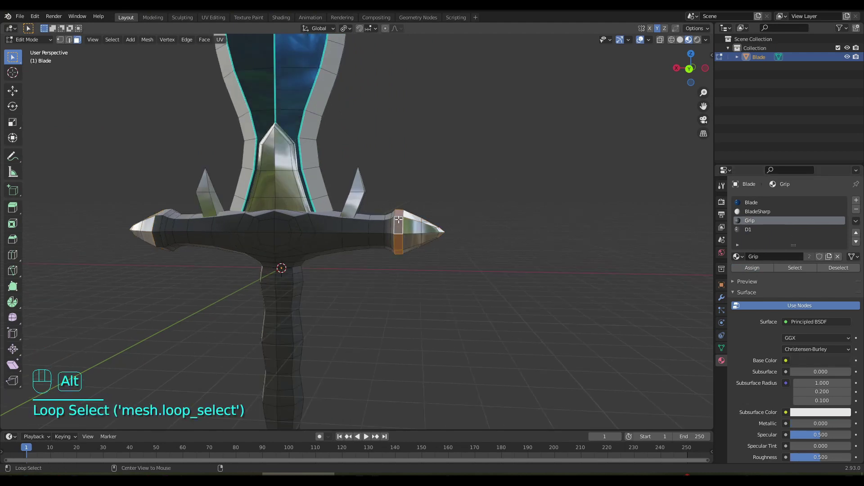
left_click_drag(223, 222, 231, 225)
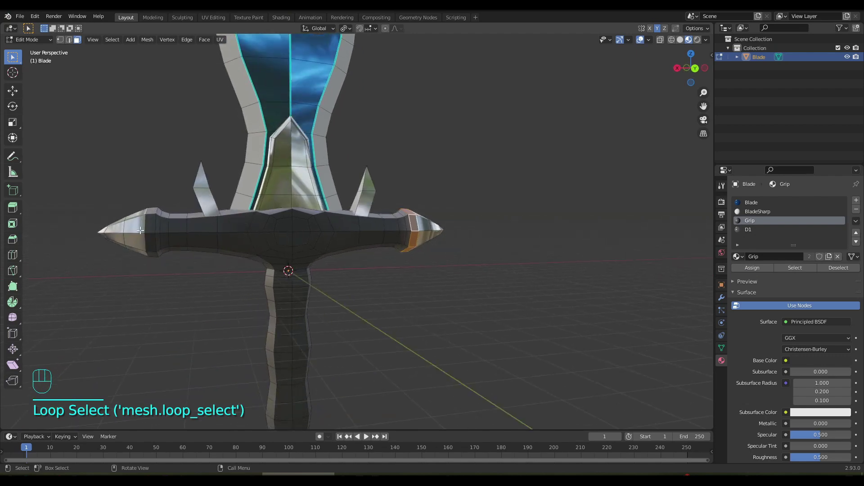
left_click(147, 219)
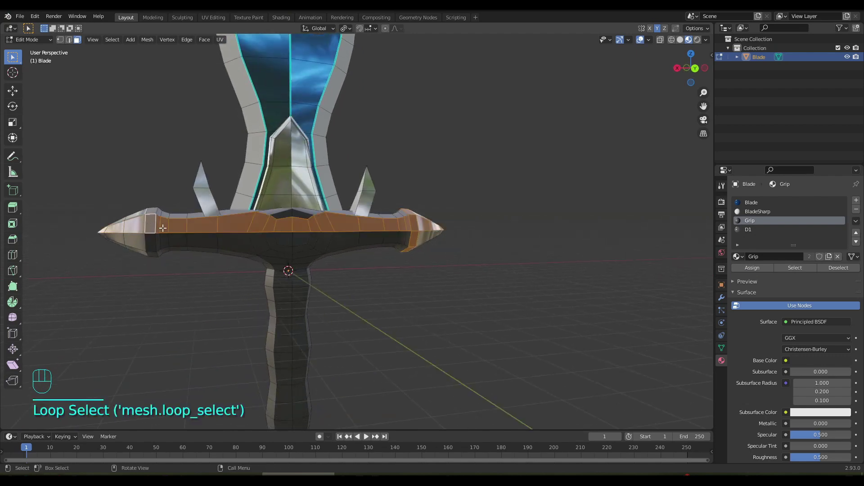
key("ctrl+z")
left_click(149, 221)
left_click(150, 215)
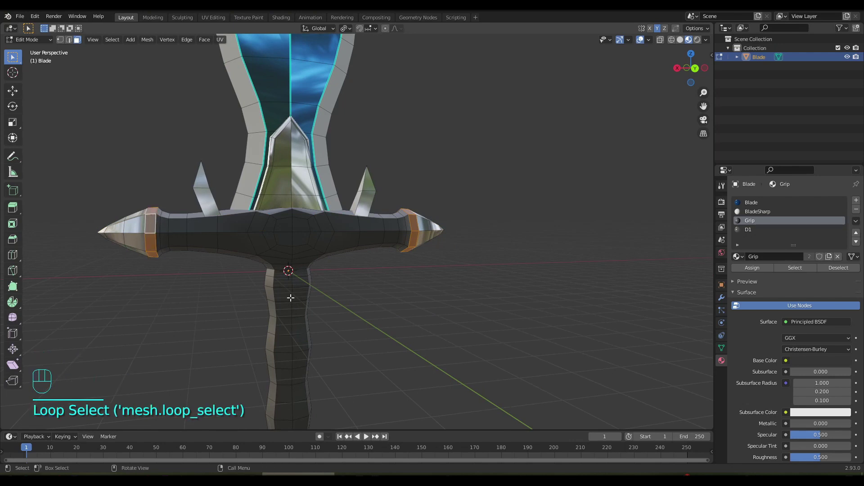
key("alt+e")
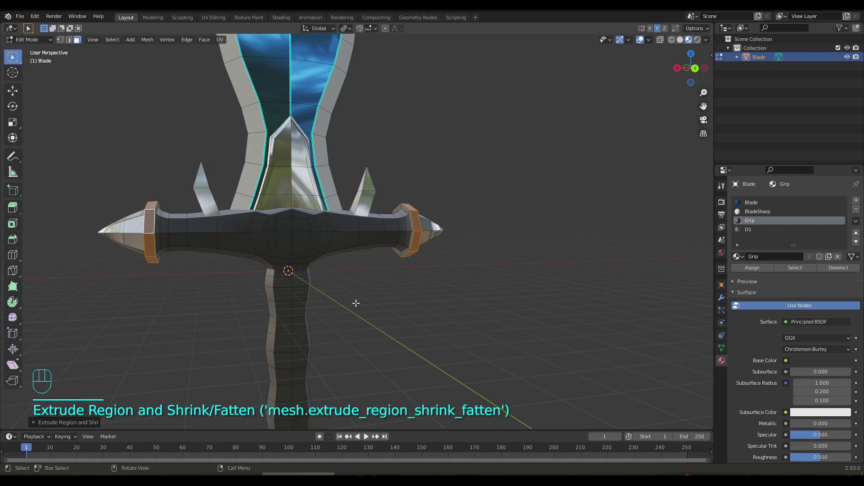
- Inset each face of both bands individually and extrude the panels inward as recesses
left_click_drag(360, 288, 309, 302)
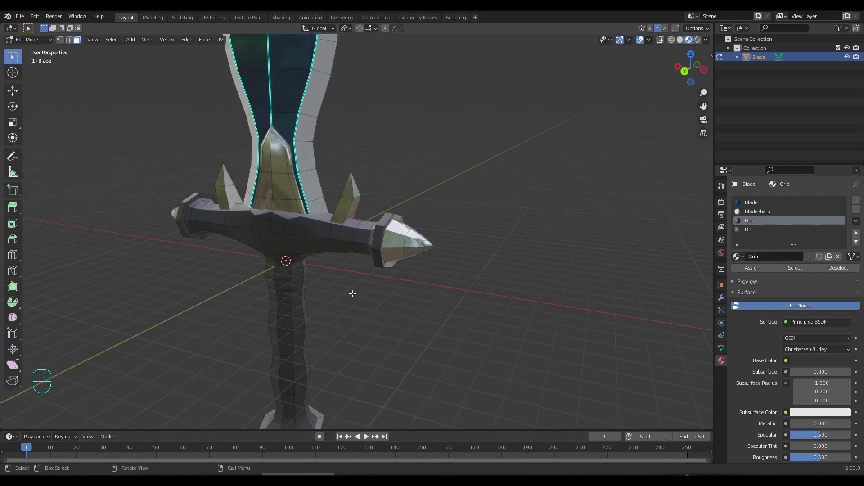
left_click(388, 237)
left_click(390, 229)
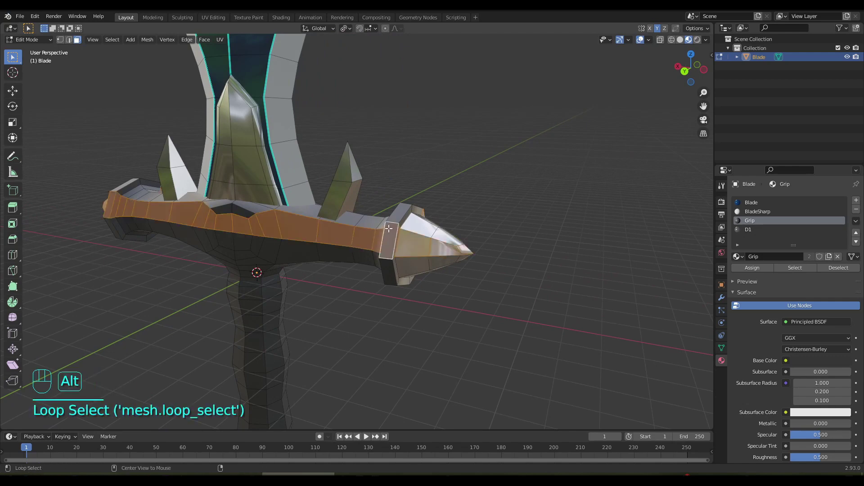
left_click(389, 226)
left_click(390, 225)
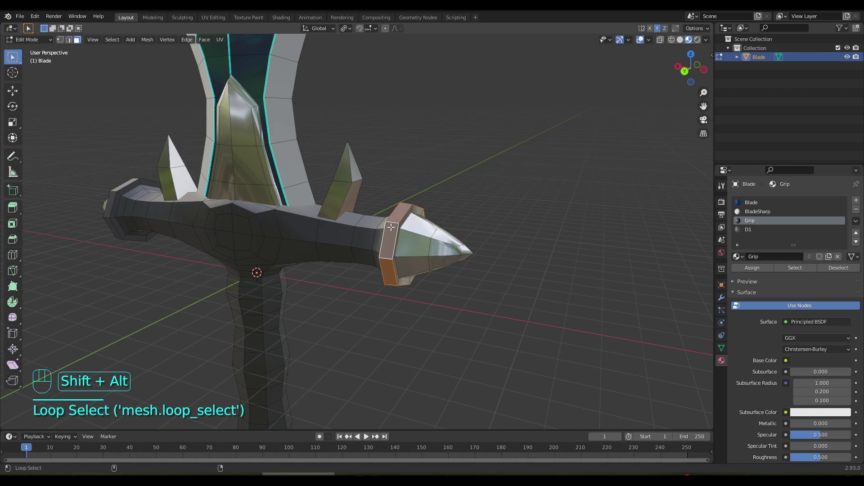
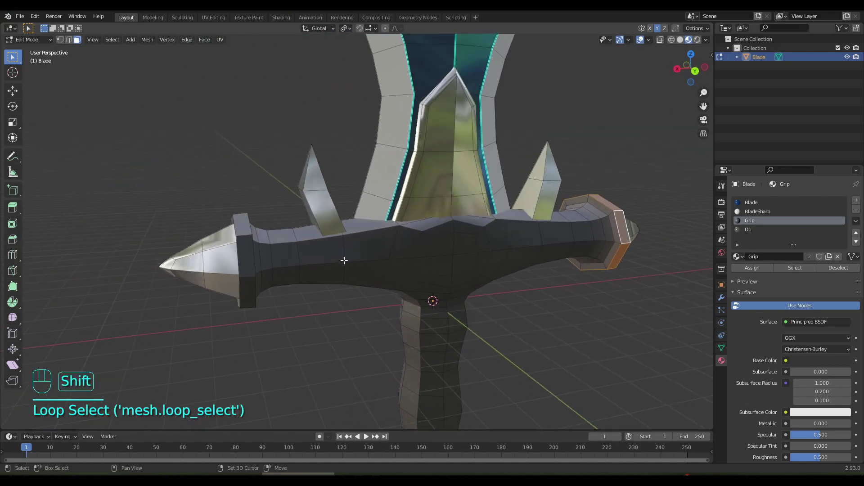
left_click(243, 241)
left_click(243, 242)
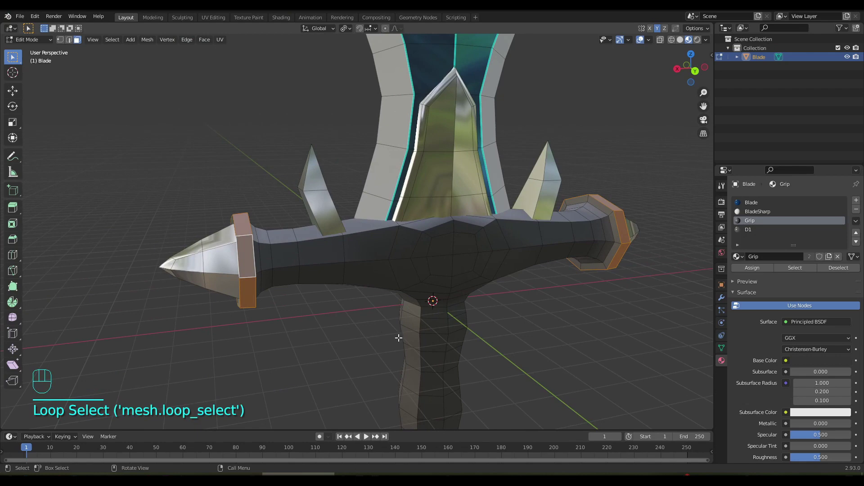
key("i")
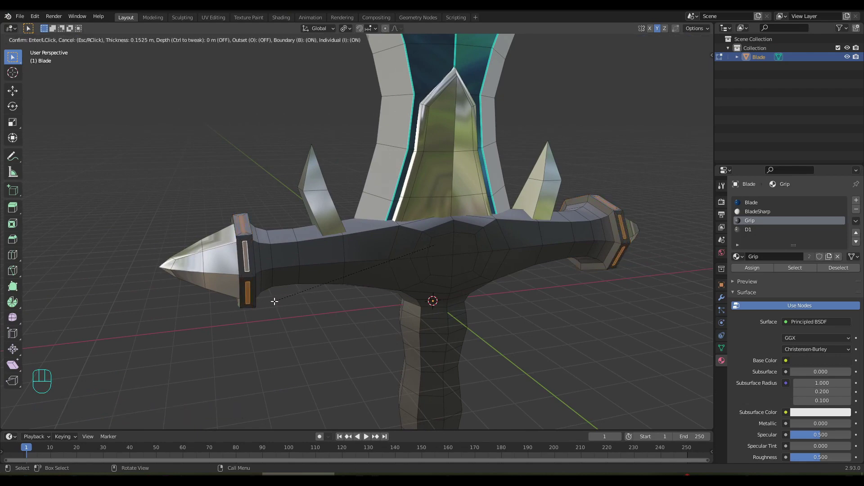
middle_click(281, 297)
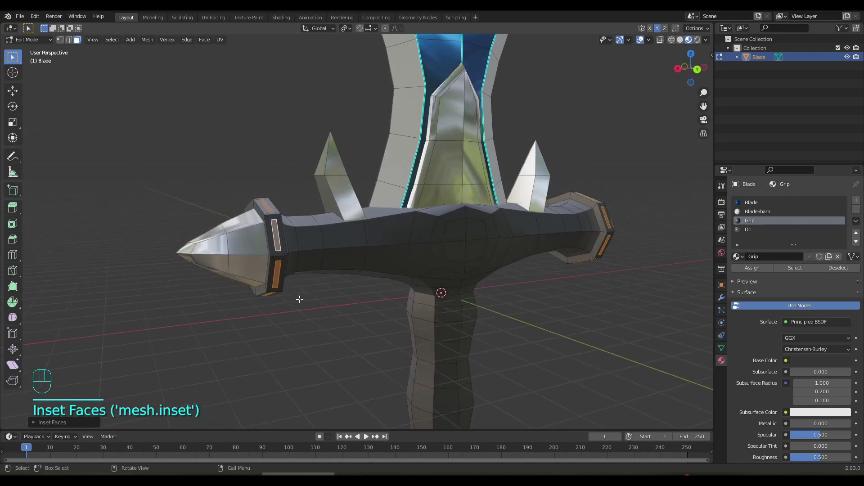
key("e")
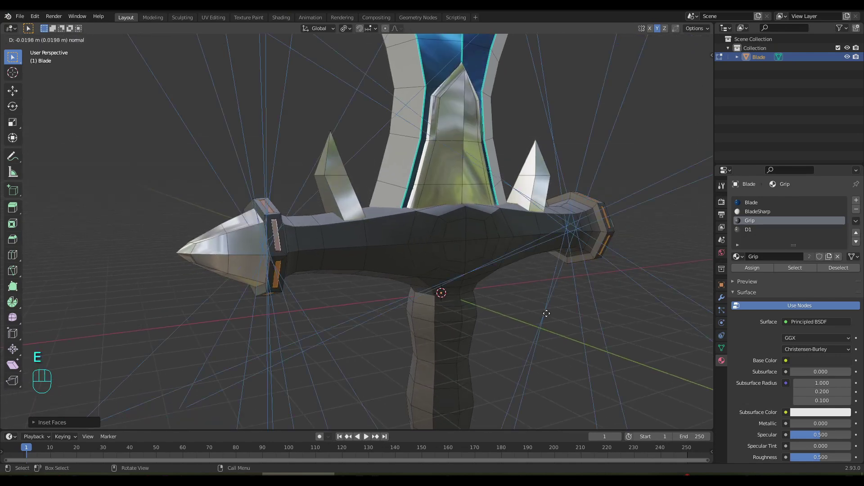
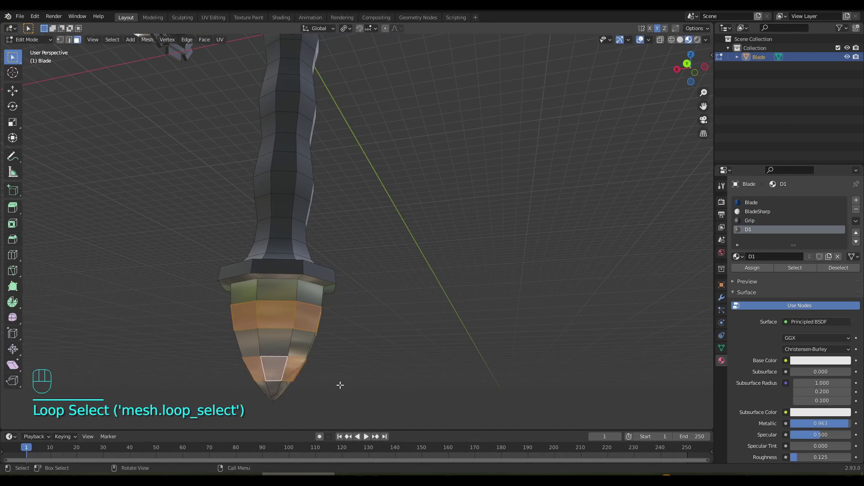
- Inset the pommel faces individually, recess the panels, and leave Edit Mode to view the sword
key("i")
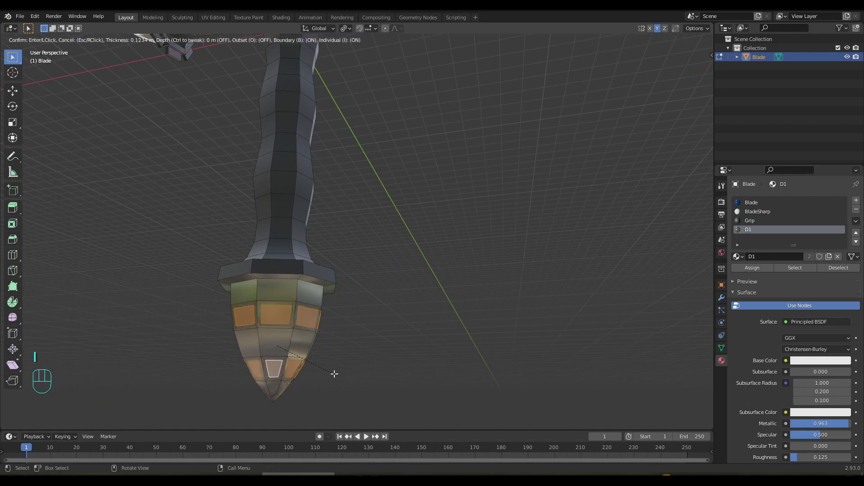
left_click_drag(342, 357, 357, 334)
key("e")
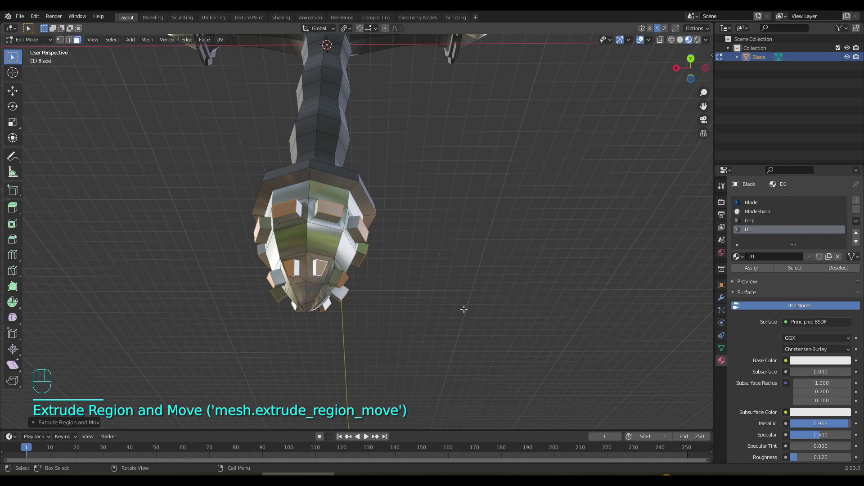
key("s")
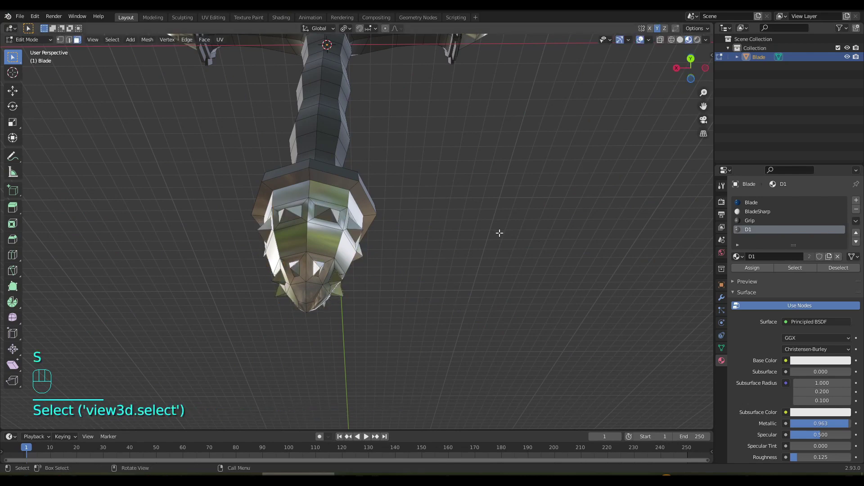
key("Tab")
left_click_drag(435, 246, 446, 294)
- Select the grip's band face rings and extrude them along normals into four raised ridges
left_click_drag(432, 263, 435, 333)
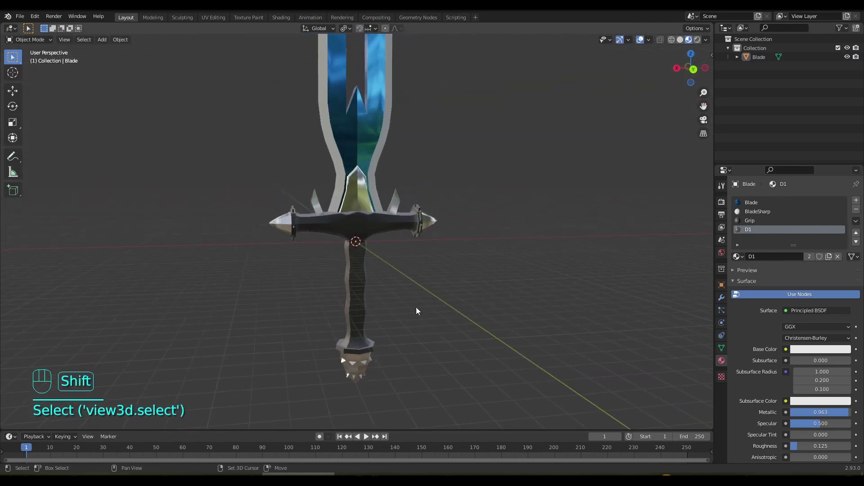
left_click_drag(391, 290, 390, 277)
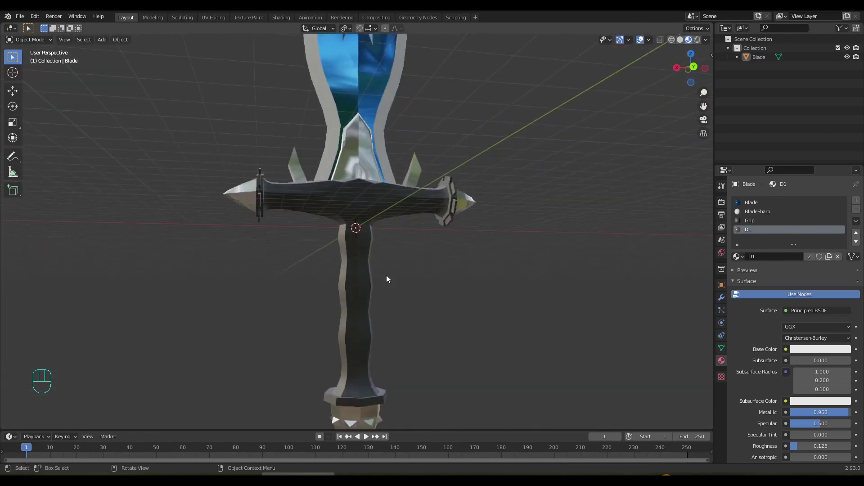
key("Tab")
left_click_drag(396, 294, 406, 258)
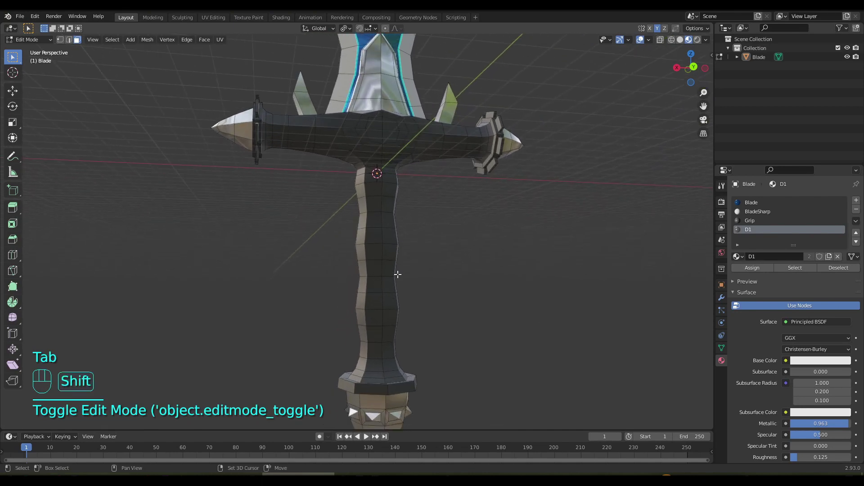
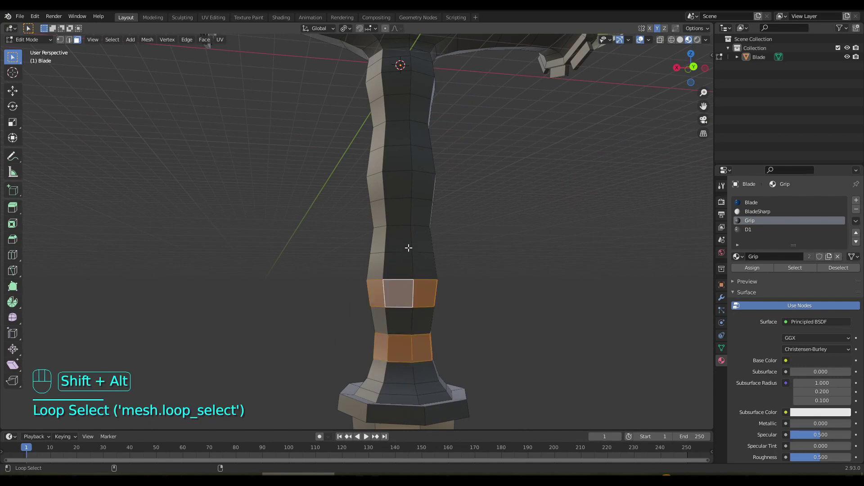
left_click(405, 186)
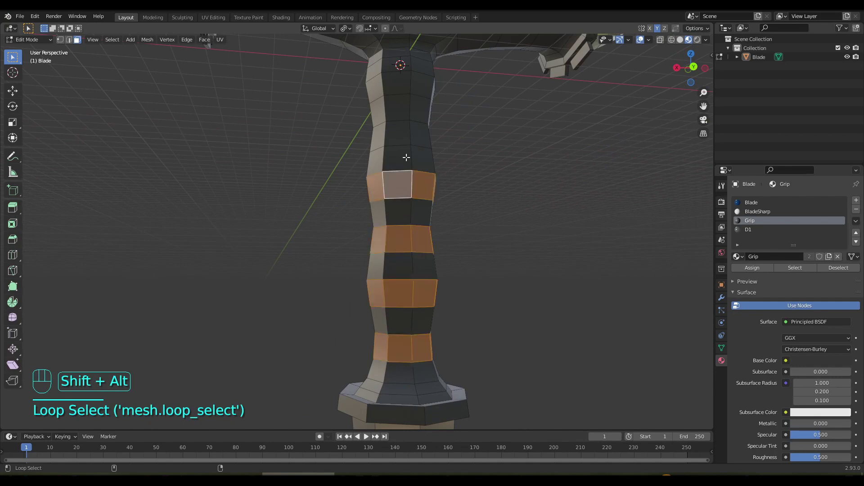
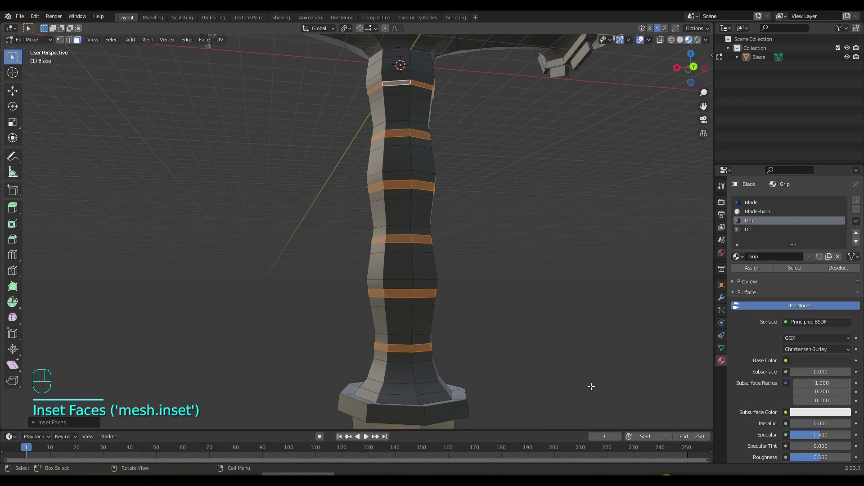
key("e")
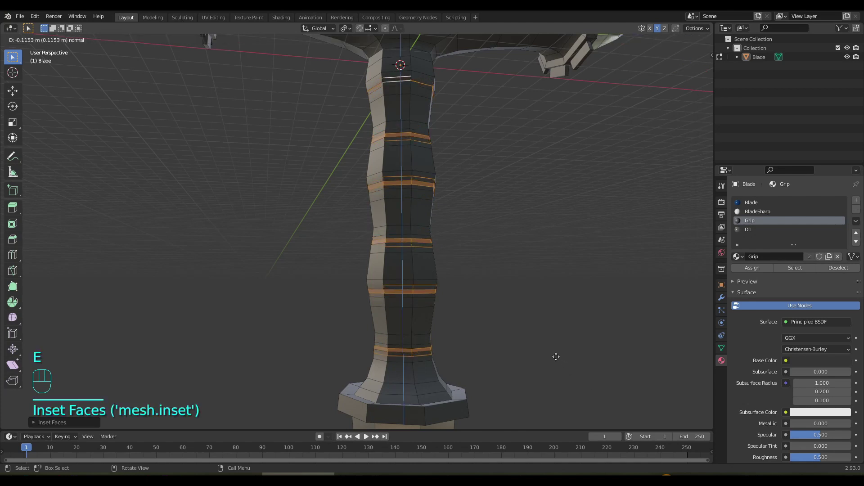
key("ctrl+z")
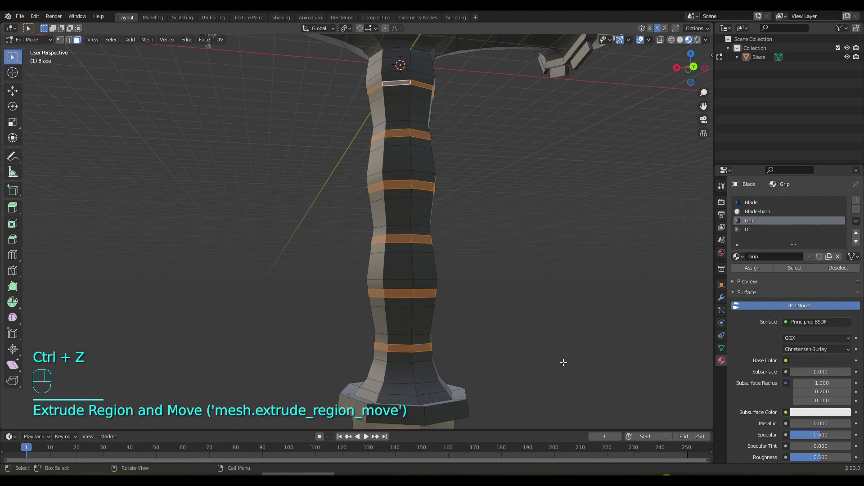
key("alt+e")
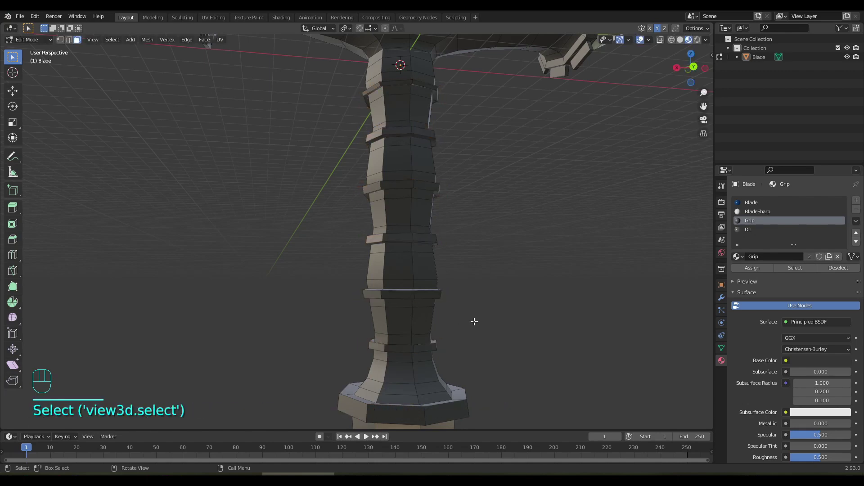
- Preview the whole sword in Object Mode, orbiting around the grip, crossguard and blade
left_click_drag(473, 305, 461, 319)
key("Tab")
left_click_drag(442, 263, 450, 327)
left_click_drag(435, 293, 500, 290)
left_click_drag(470, 291, 405, 294)
left_click_drag(431, 285, 427, 346)
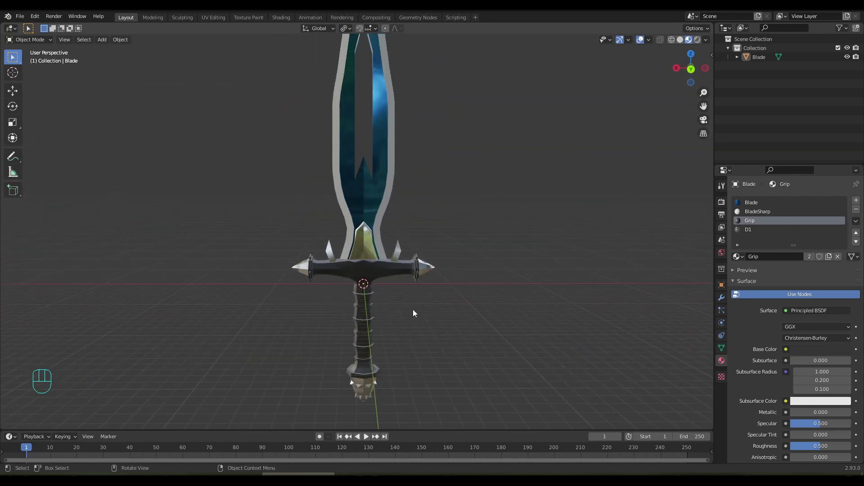
left_click_drag(416, 316, 416, 341)
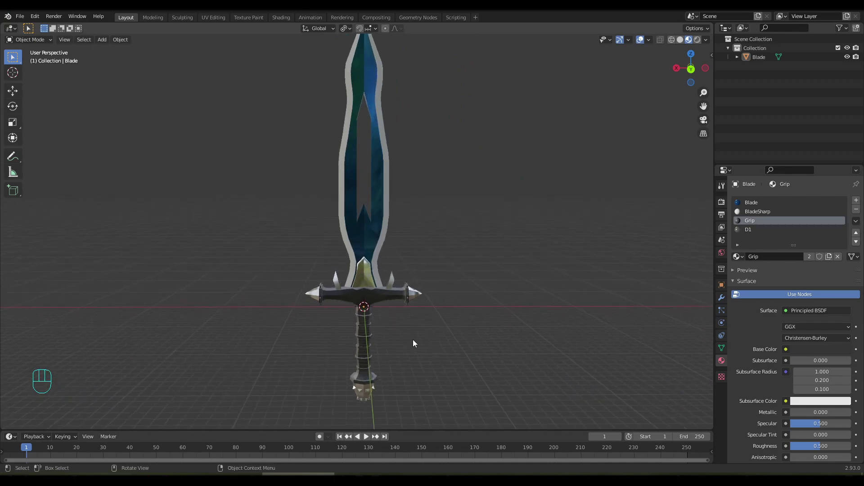
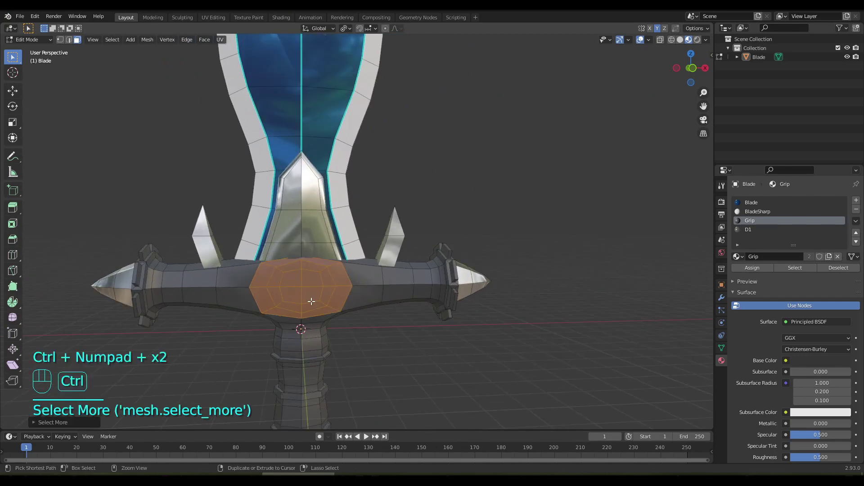
- Inset the crossguard's centre face and extrude it inward to form a recessed octagonal emblem
key("ctrl+KP_Subtract")
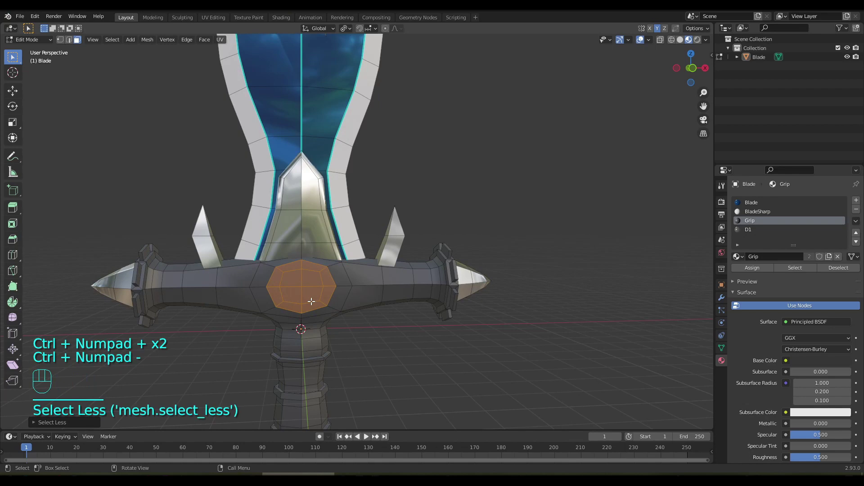
left_click_drag(328, 295, 365, 243)
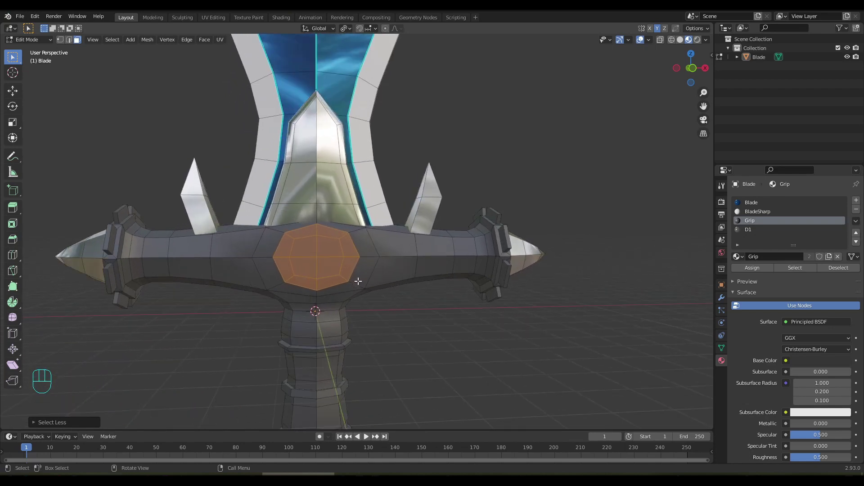
middle_click(364, 281)
middle_click(294, 307)
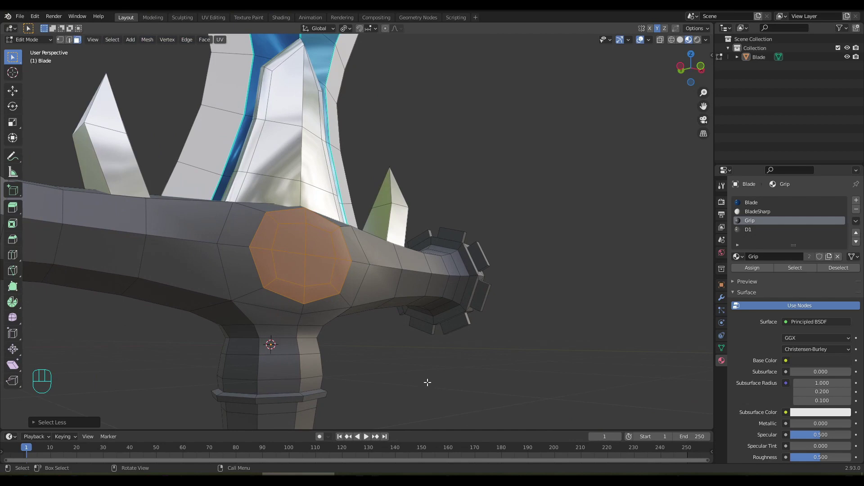
key("e")
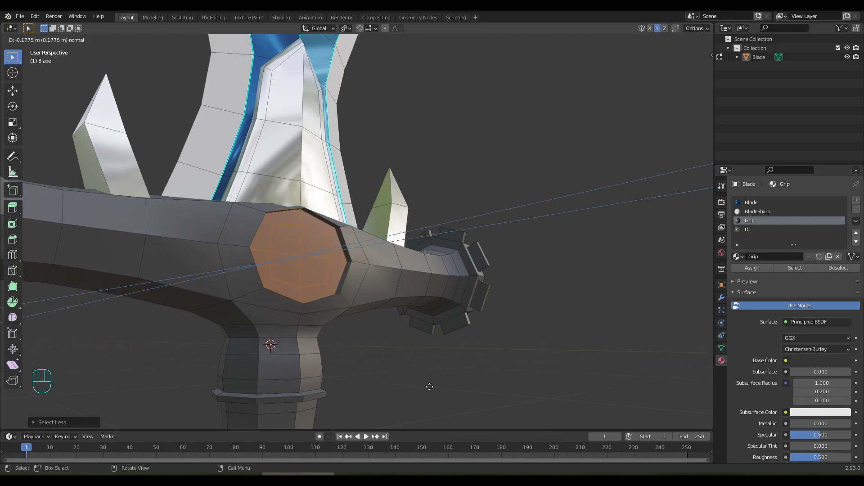
- Inset the emblem's individual faces into a cross-barred frame and give it the D1 silver metal
left_click_drag(394, 370, 379, 377)
left_click_drag(446, 327, 311, 401)
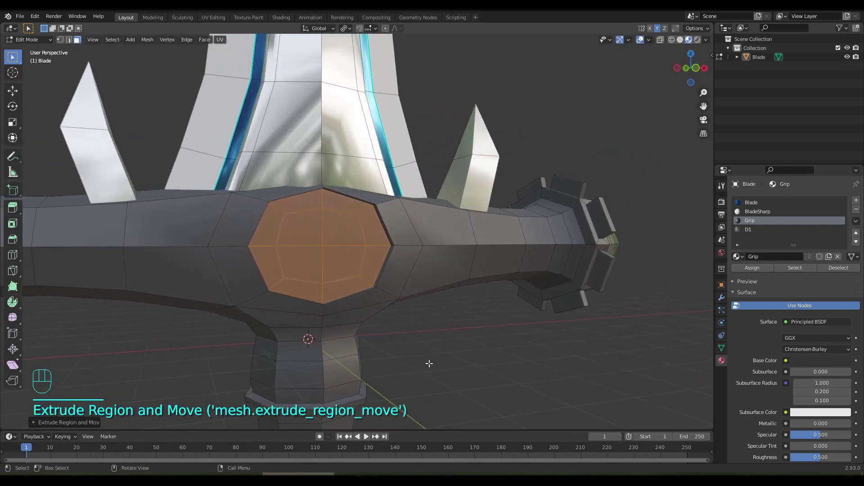
key("ctrl+b")
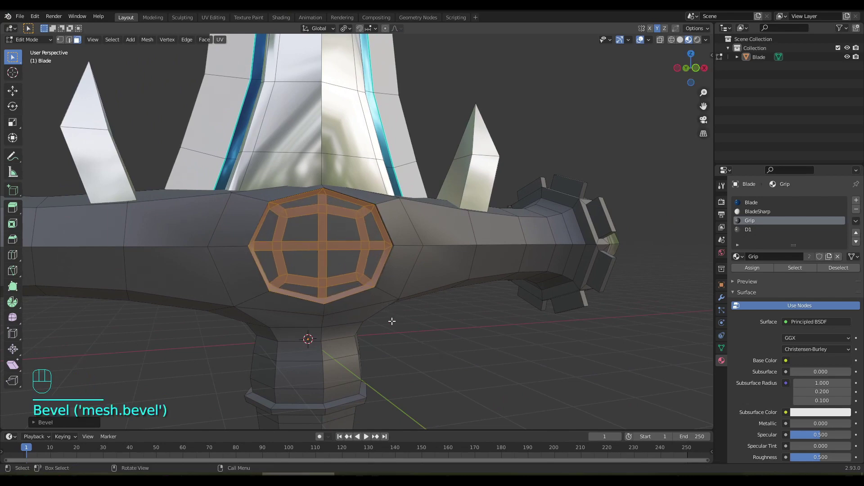
left_click_drag(385, 320, 368, 319)
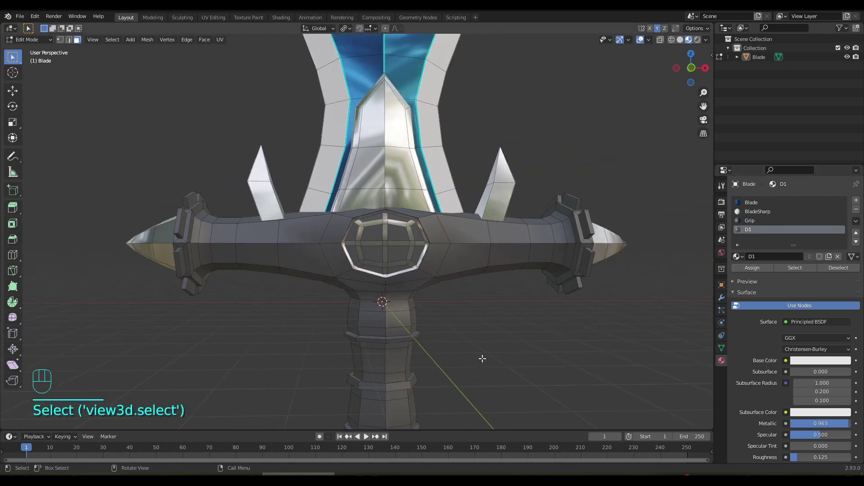
key("Tab")
left_click(481, 339)
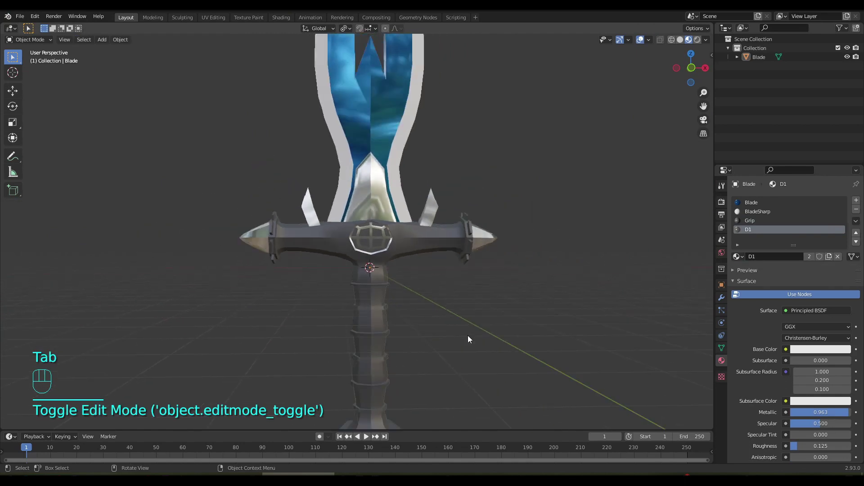
left_click_drag(468, 333, 272, 334)
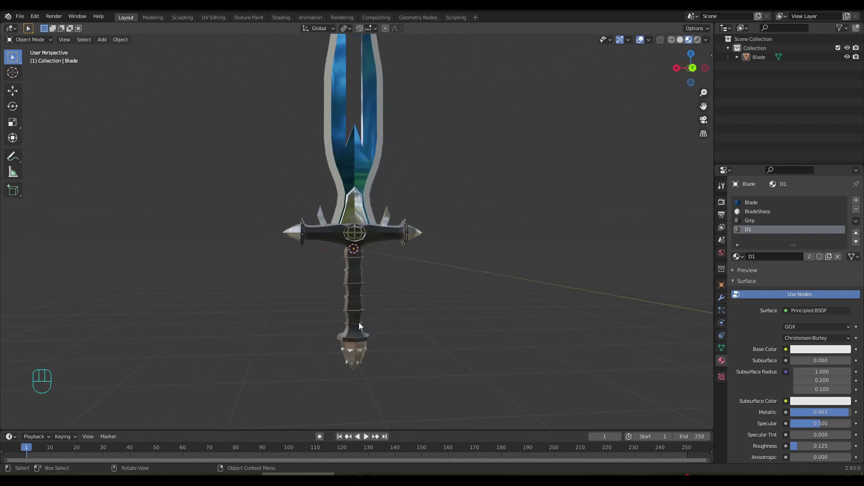
left_click_drag(397, 310, 422, 355)
left_click_drag(428, 342, 421, 340)
key("Tab")
left_click_drag(410, 258, 411, 262)
key("Tab")
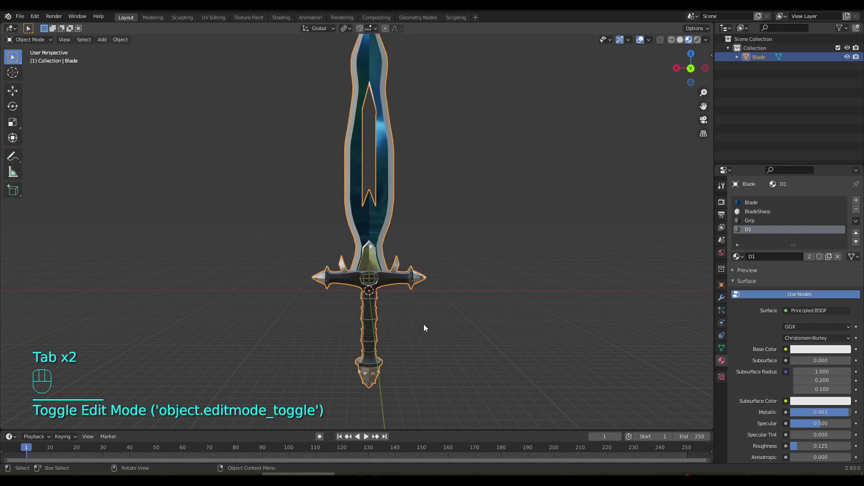
left_click_drag(426, 323, 424, 323)
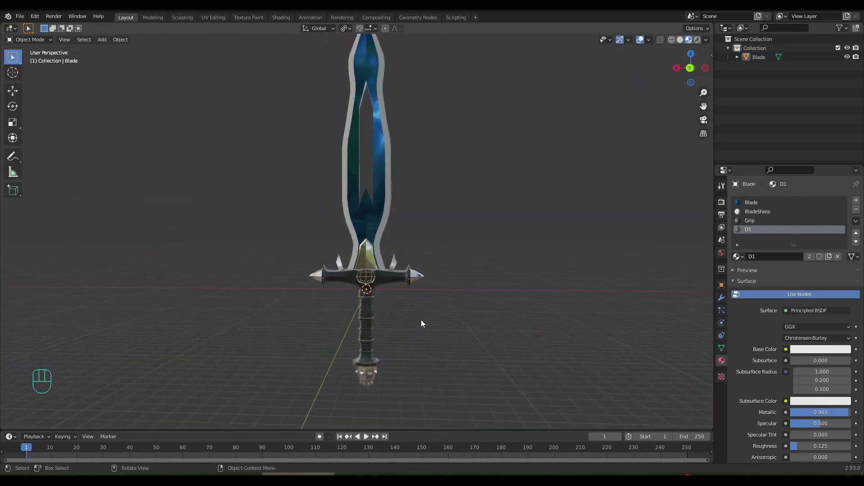
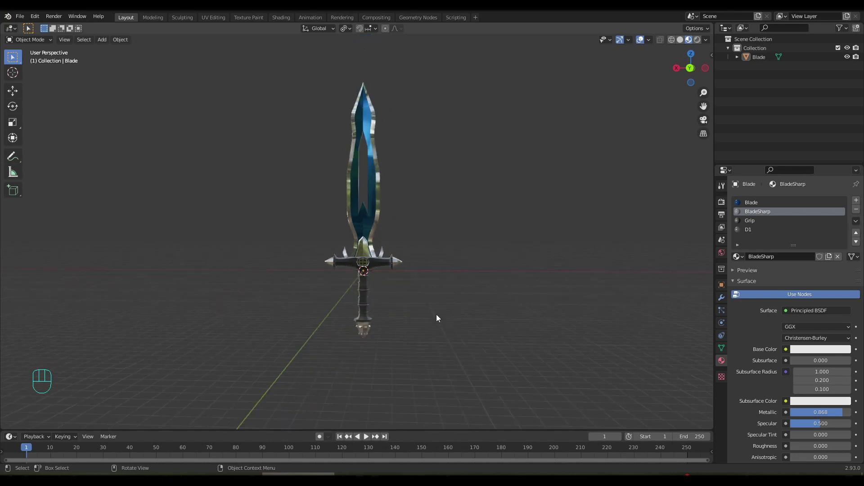
left_click_drag(438, 318, 277, 319)
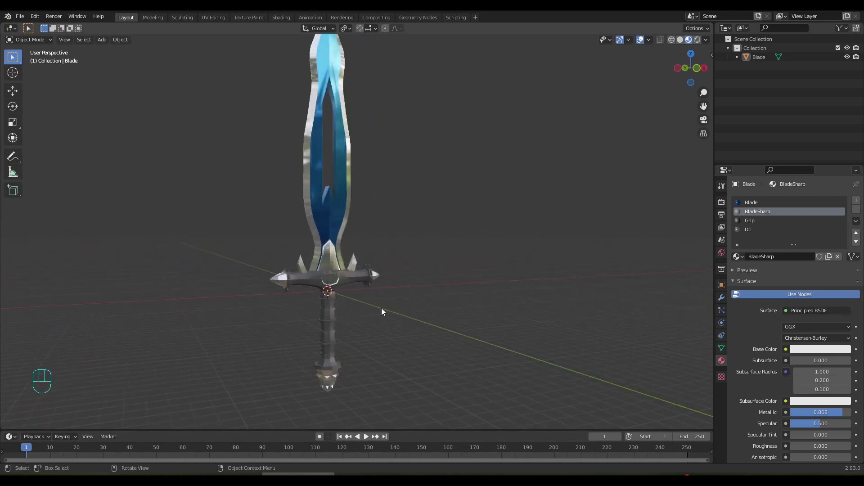
left_click_drag(398, 315, 432, 366)
left_click_drag(413, 358, 388, 365)
left_click_drag(394, 347, 391, 299)
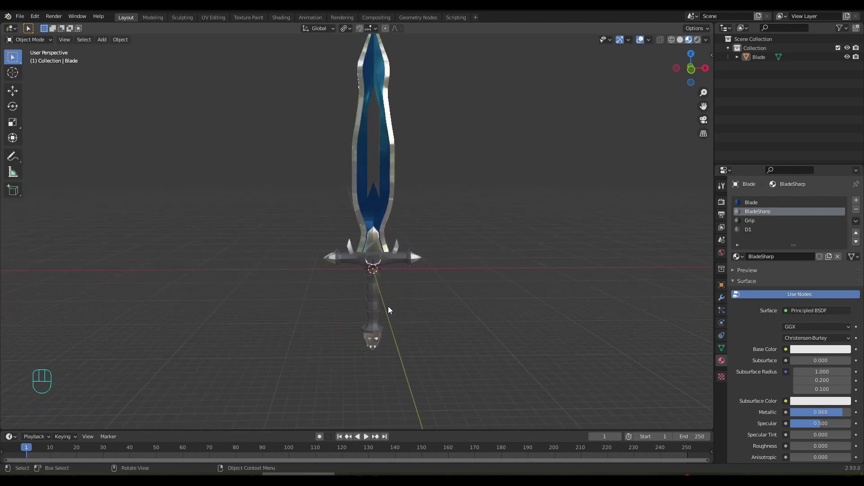
left_click_drag(412, 333, 392, 275)
left_click_drag(412, 327, 383, 246)
left_click_drag(390, 316, 388, 308)
key("Tab")
left_click_drag(388, 318, 394, 242)
left_click_drag(402, 313, 416, 259)
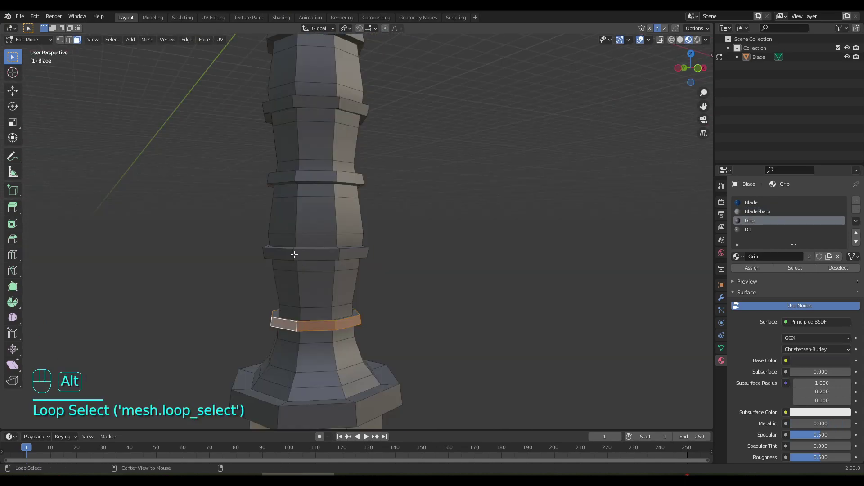
- Select the raised ring faces running up the grip below the crossguard
left_click(294, 253)
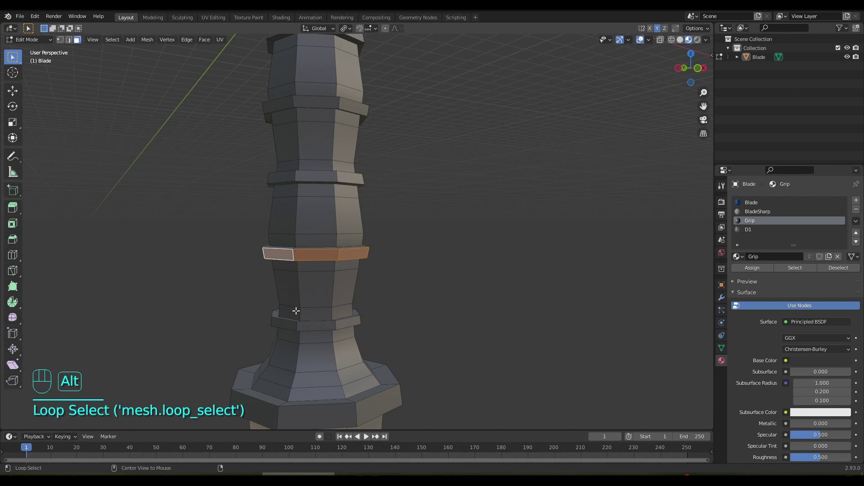
left_click(297, 324)
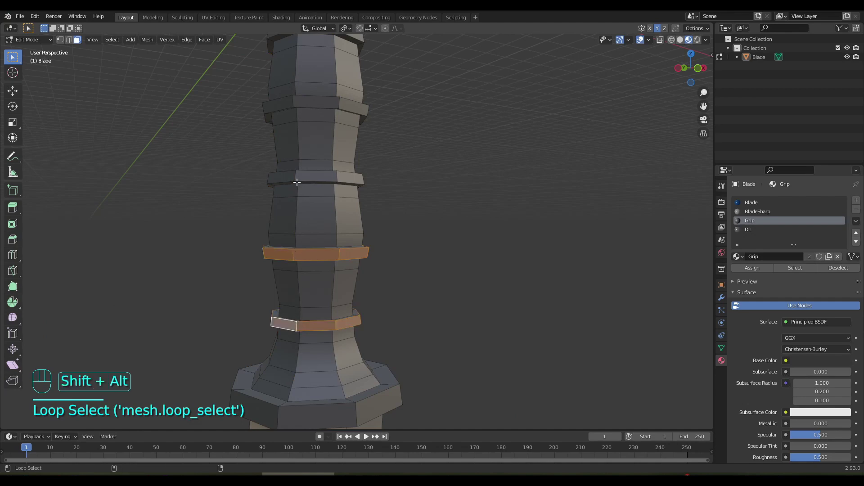
left_click(296, 175)
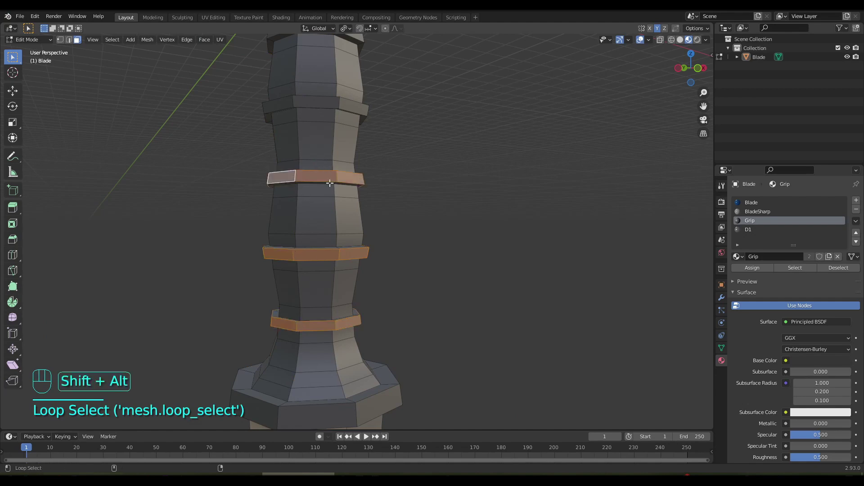
left_click_drag(334, 173, 395, 381)
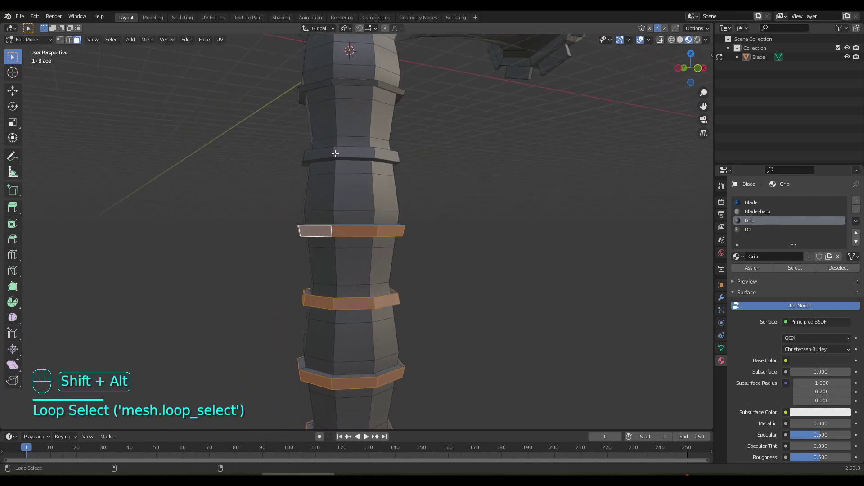
left_click(334, 152)
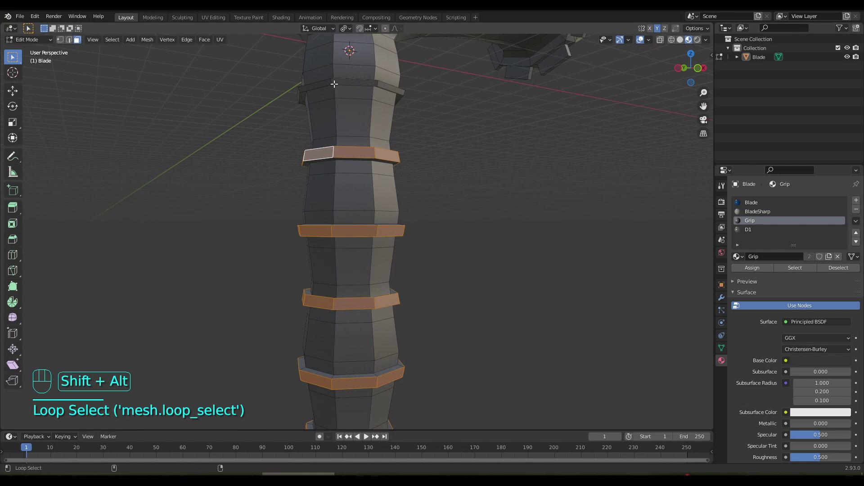
left_click_drag(351, 147, 377, 315)
- Assign the D1 metal material to the grip rings and preview the finished sword in Object Mode
left_click(345, 206)
key("ctrl+KP_Add")
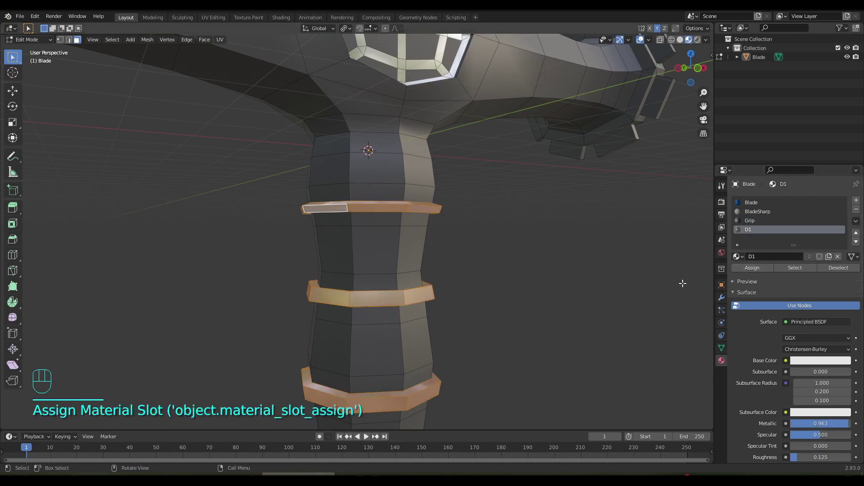
key("Tab")
left_click_drag(426, 295, 406, 264)
left_click_drag(404, 276, 378, 297)
middle_click(378, 305)
left_click_drag(284, 314, 186, 317)
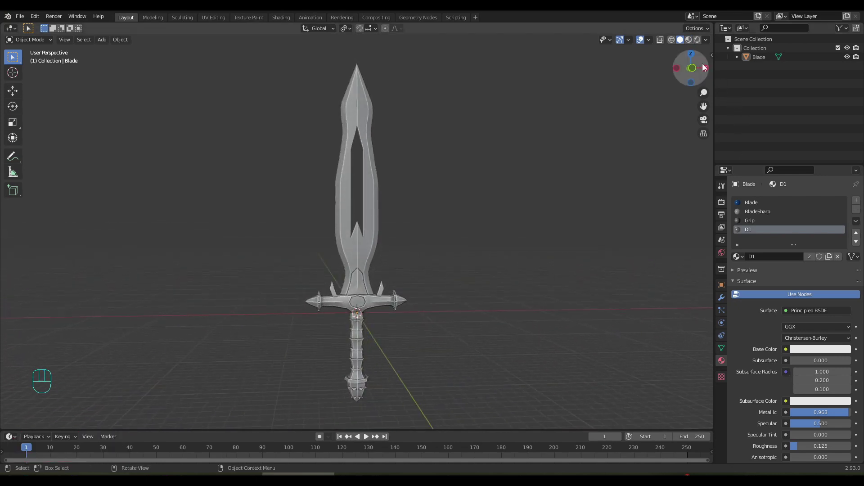
- Switch viewport shading to Material Preview to show the blue blade and silver and dark materials
left_click(694, 42)
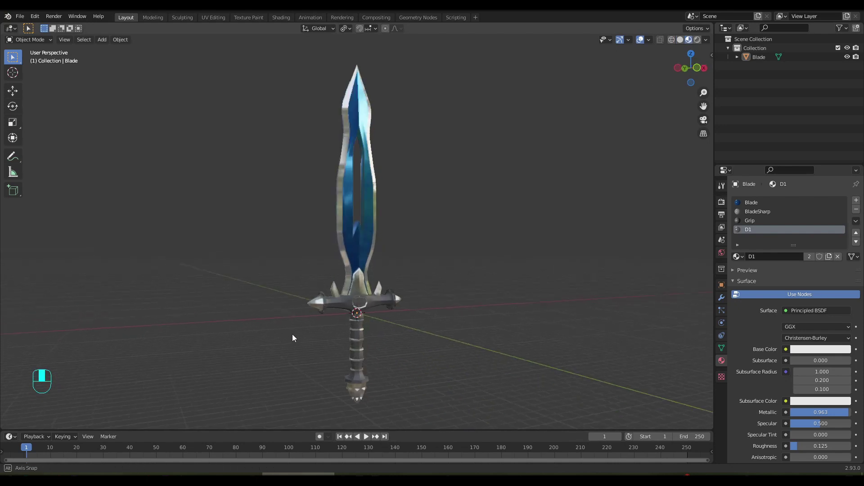